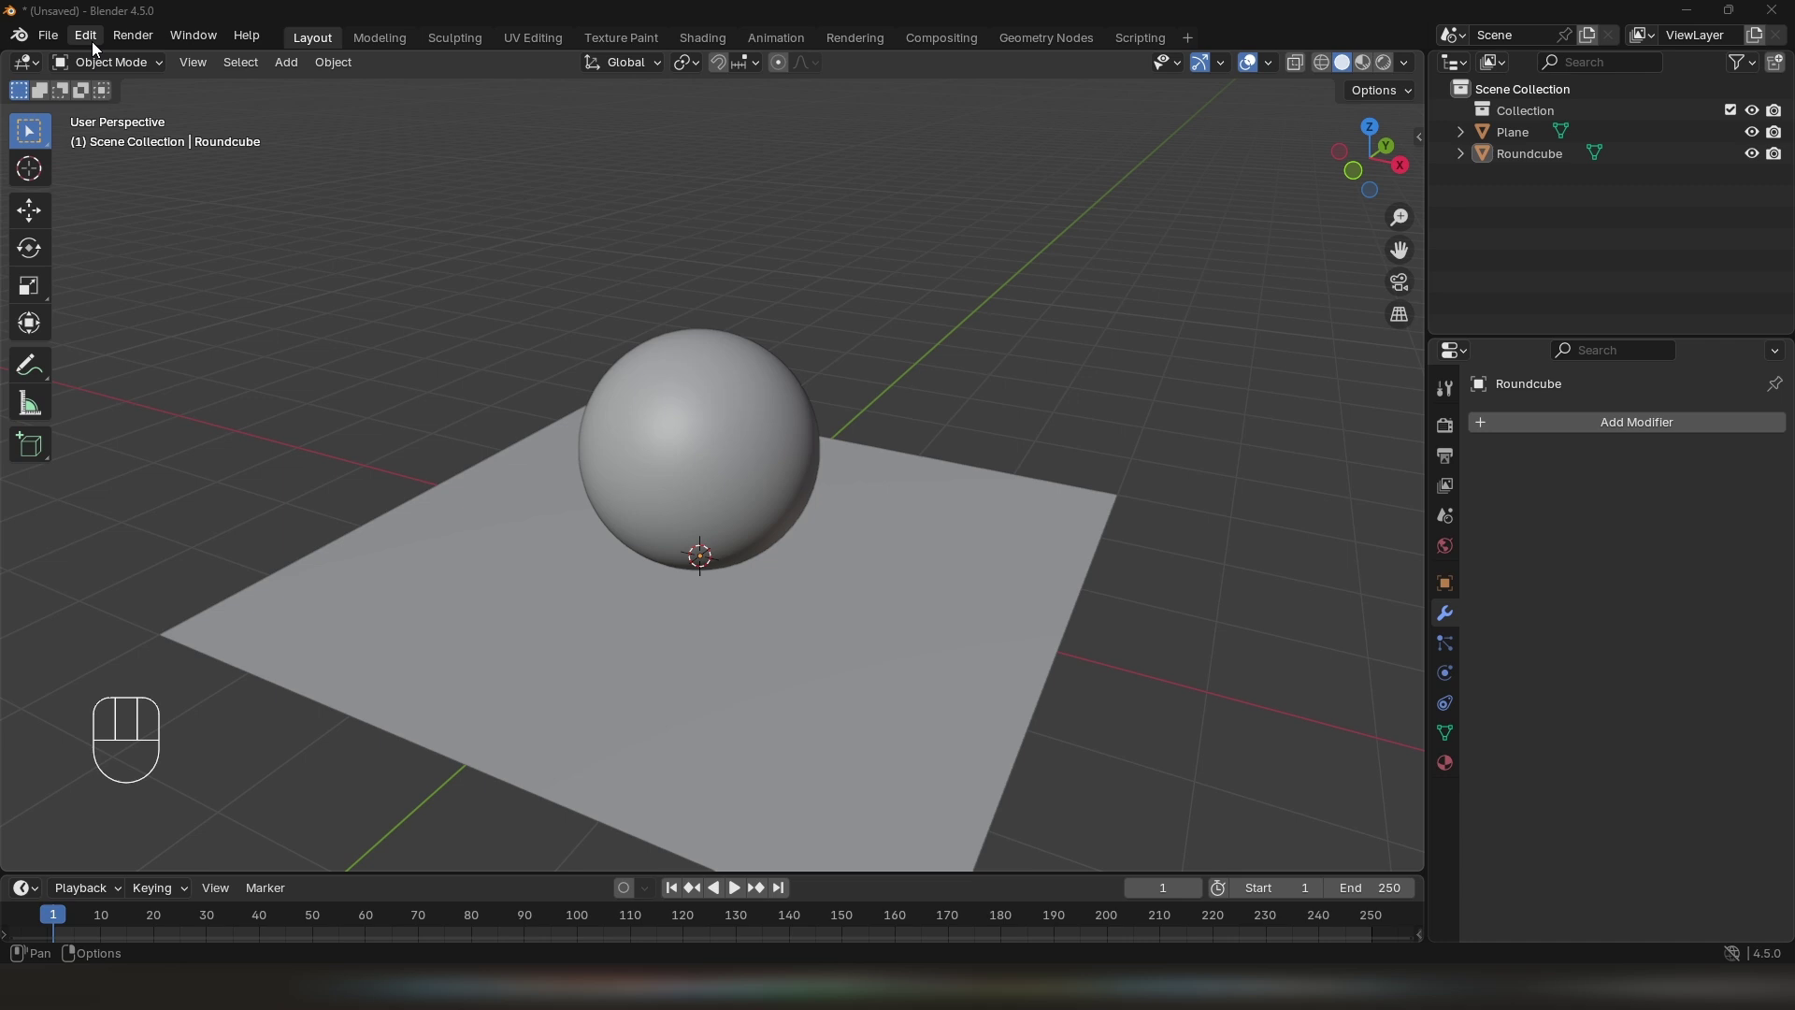
Reveal the viewport sidebar (N) so the S-M(A)Toolkit tab is available
{"action": "left_click_drag", "start_coordinate": [94, 47], "coordinate": [152, 323]}
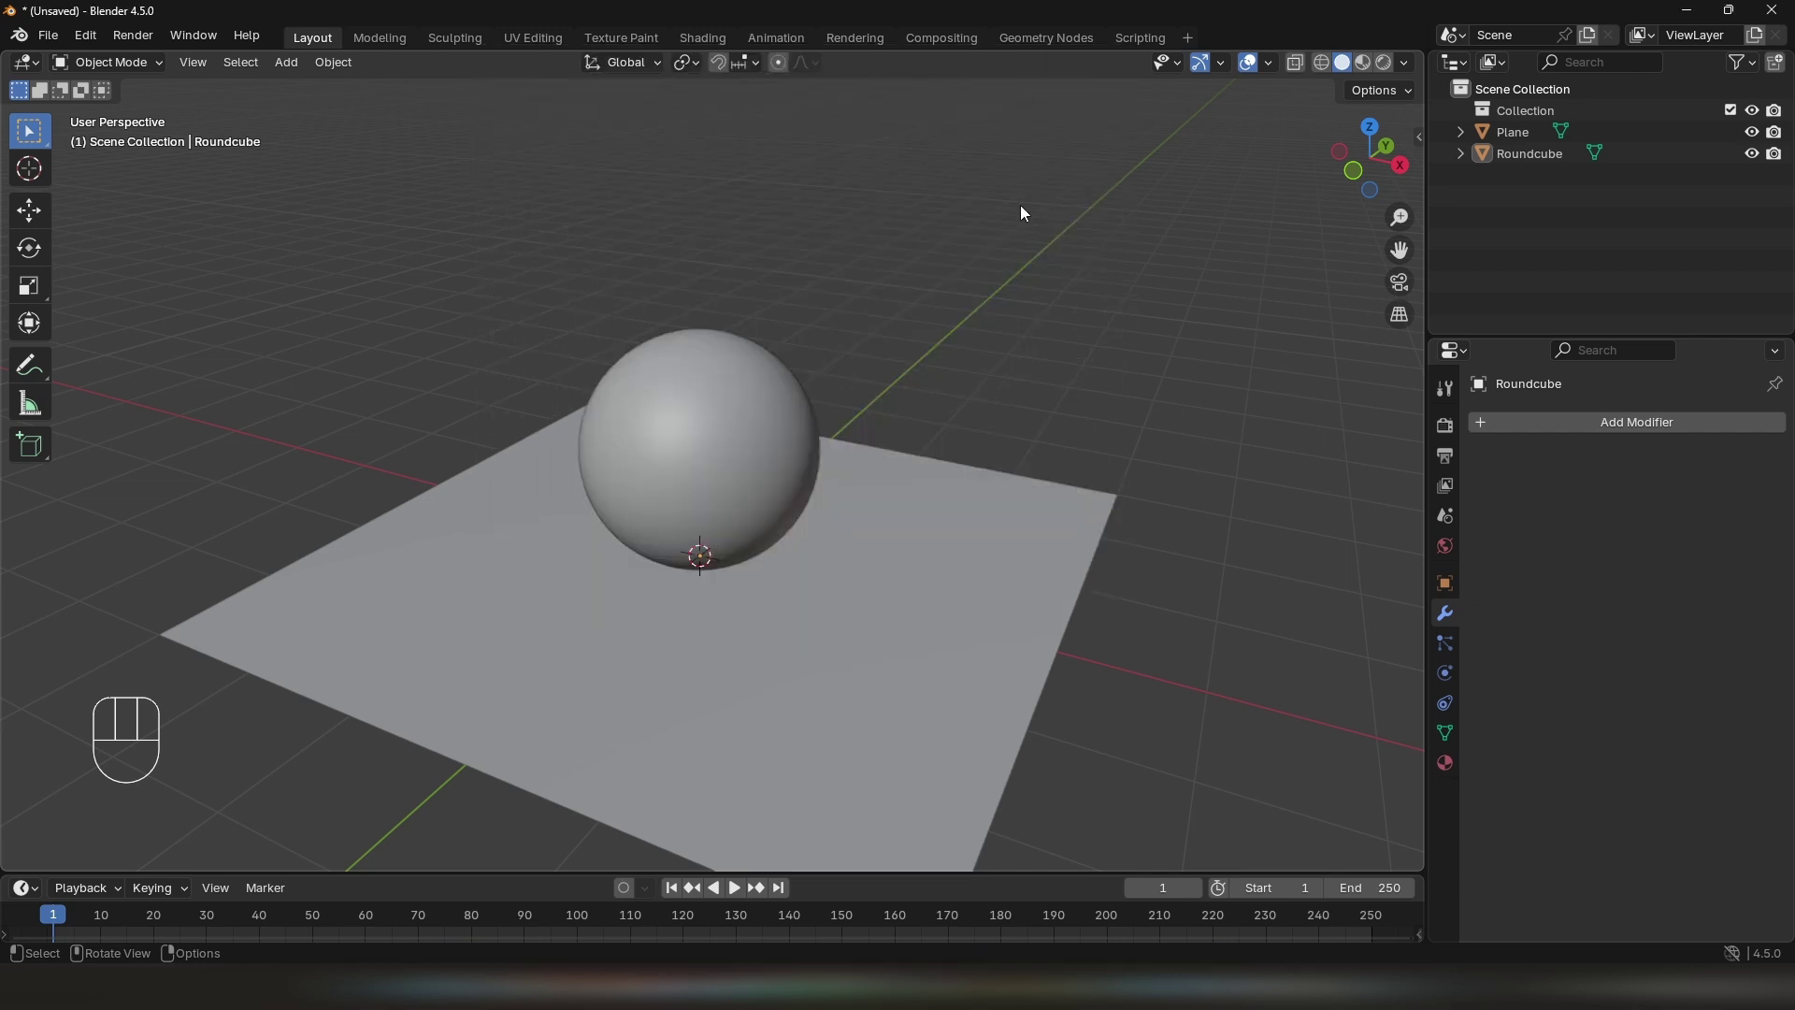
{"action": "key", "text": "n"}
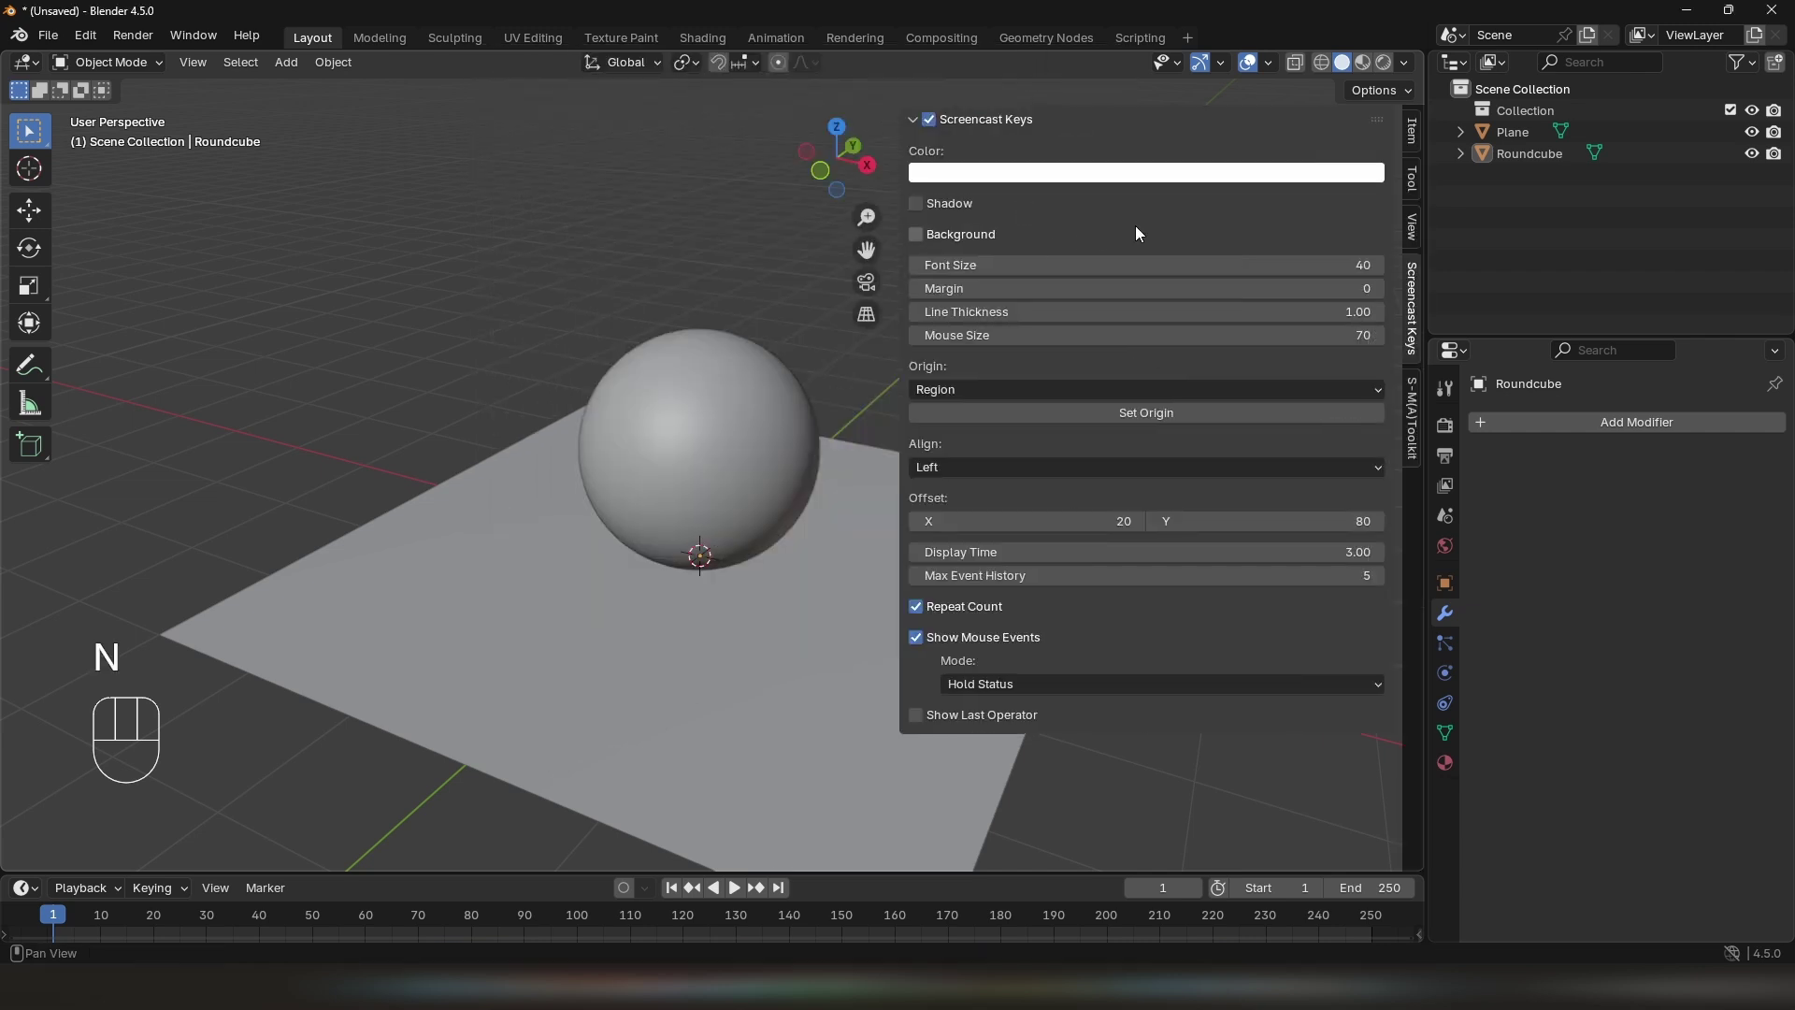
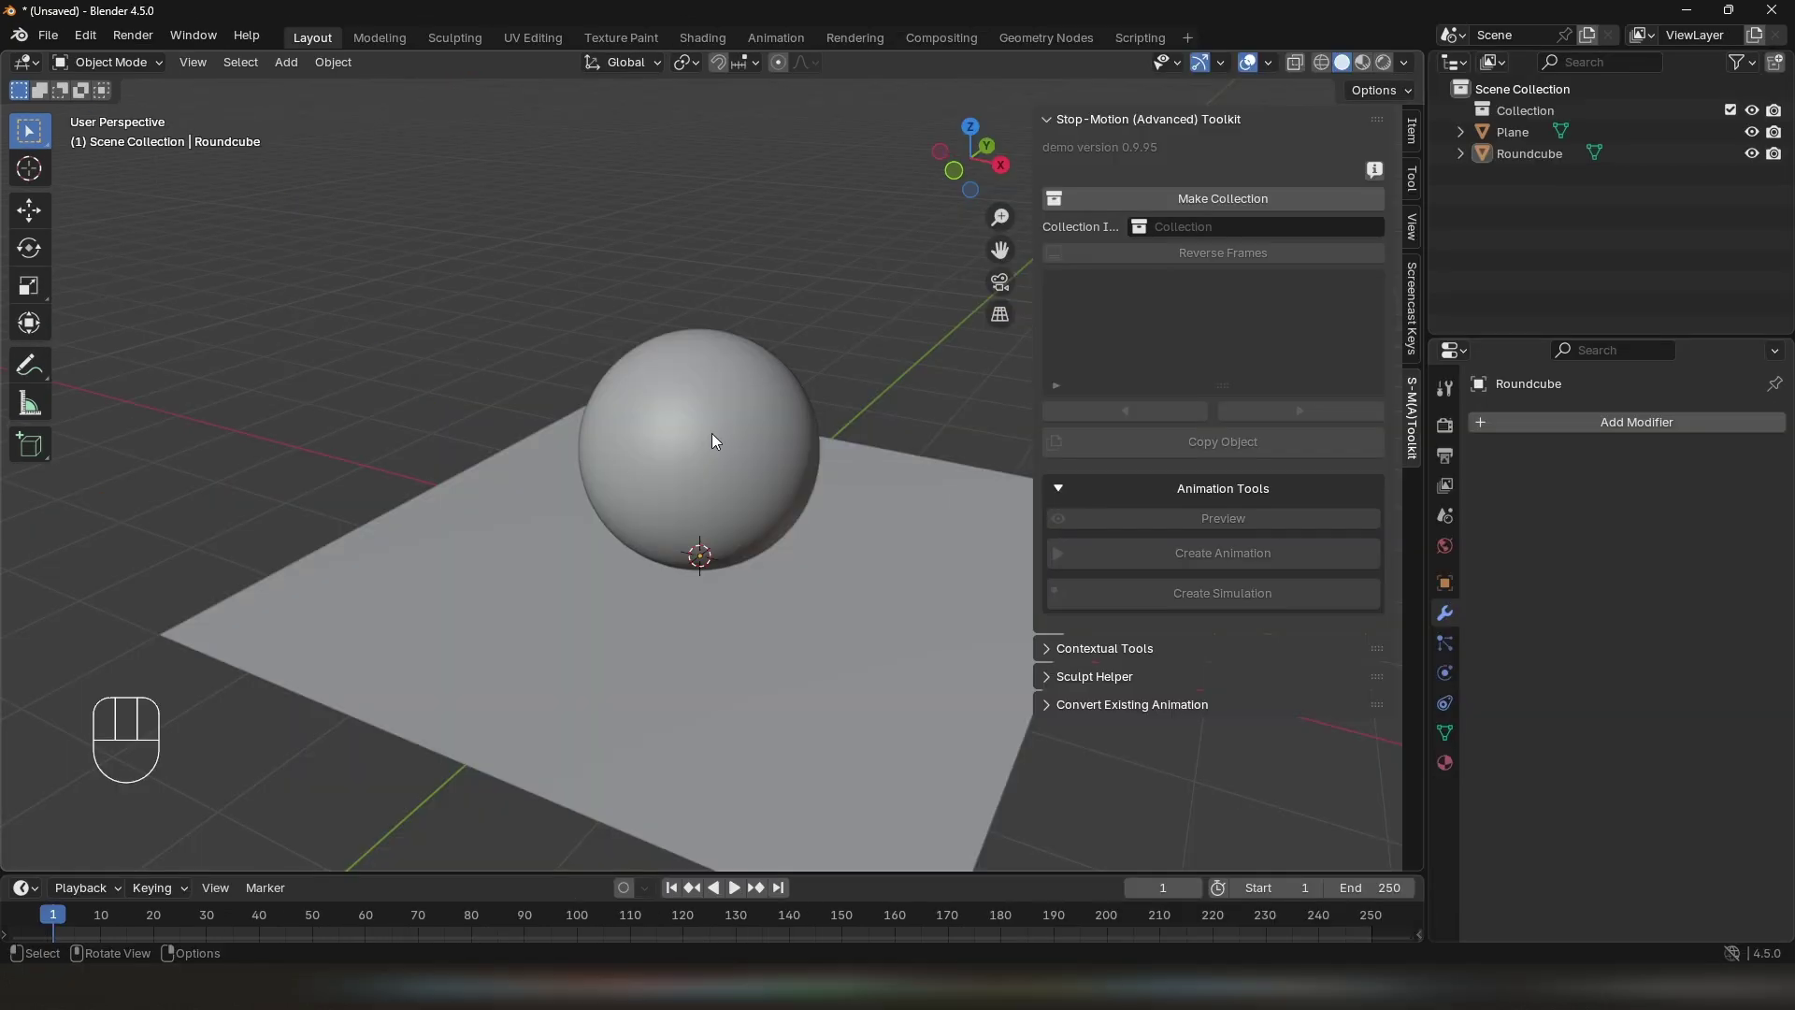
Make the Roundcube a Ball collection frame with live Complex FS auto-unwrap, exposing Sculpt Helper
{"action": "left_click", "coordinate": [714, 405]}
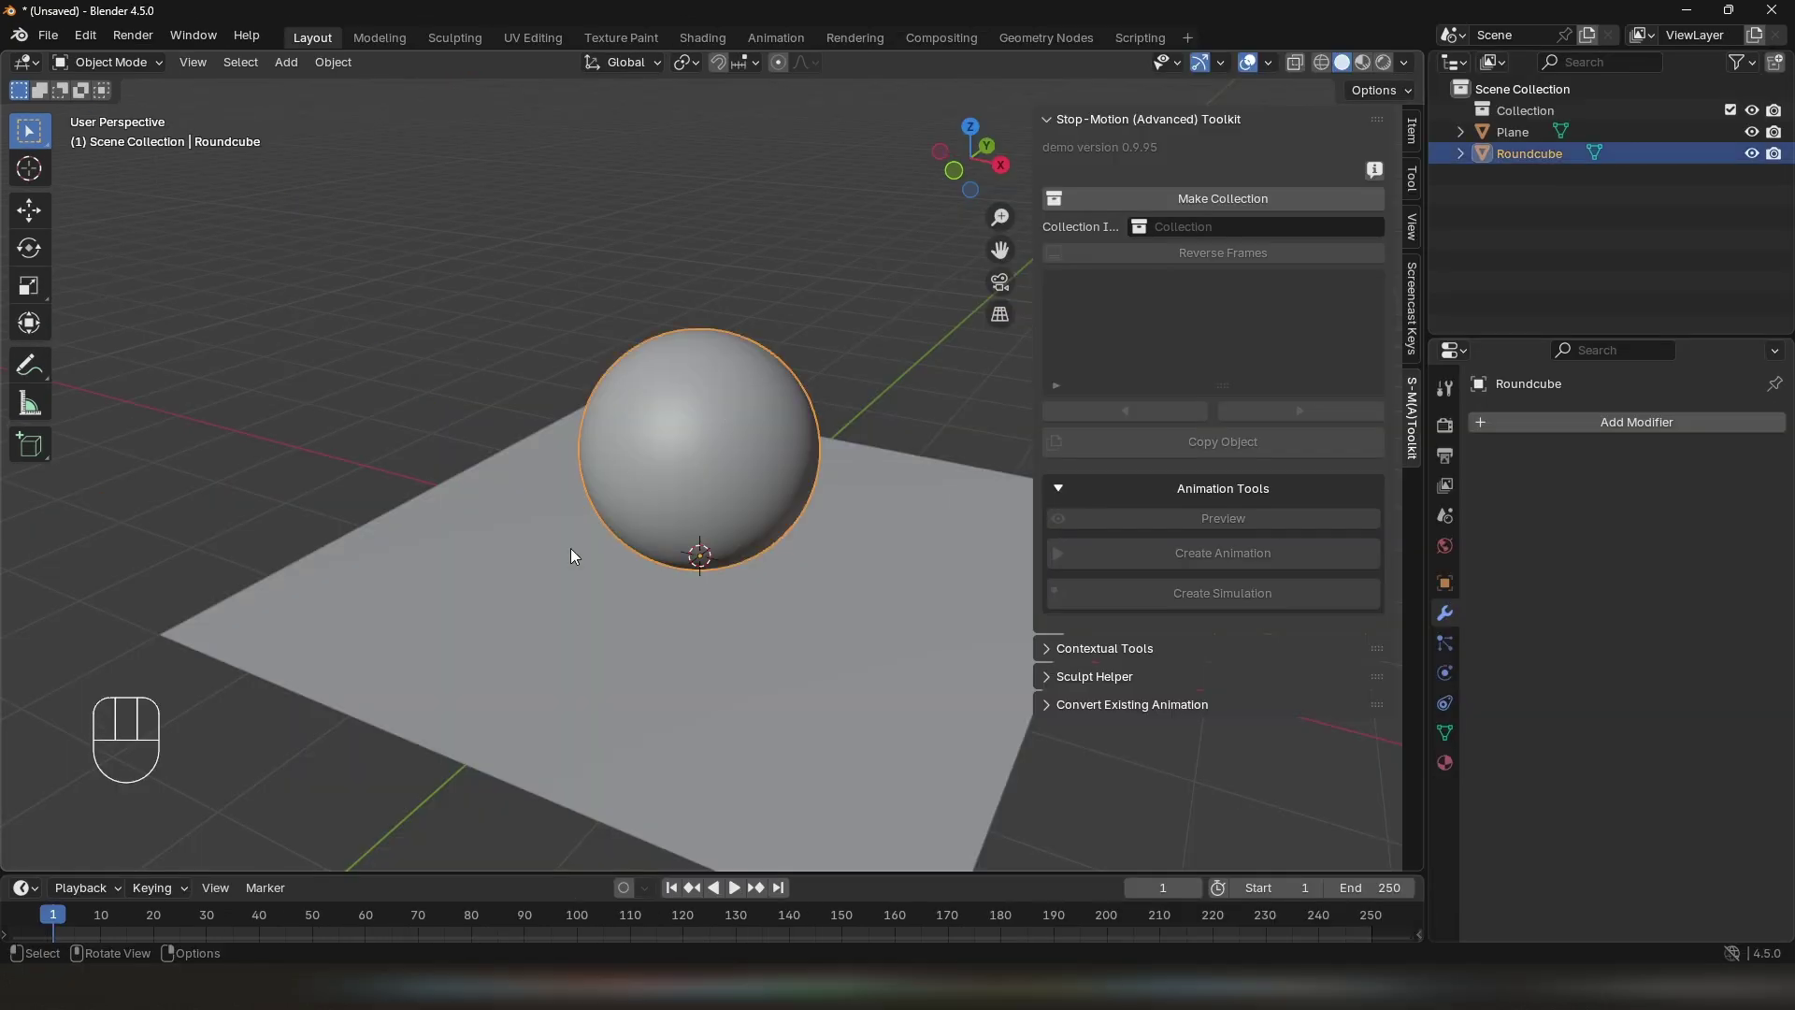
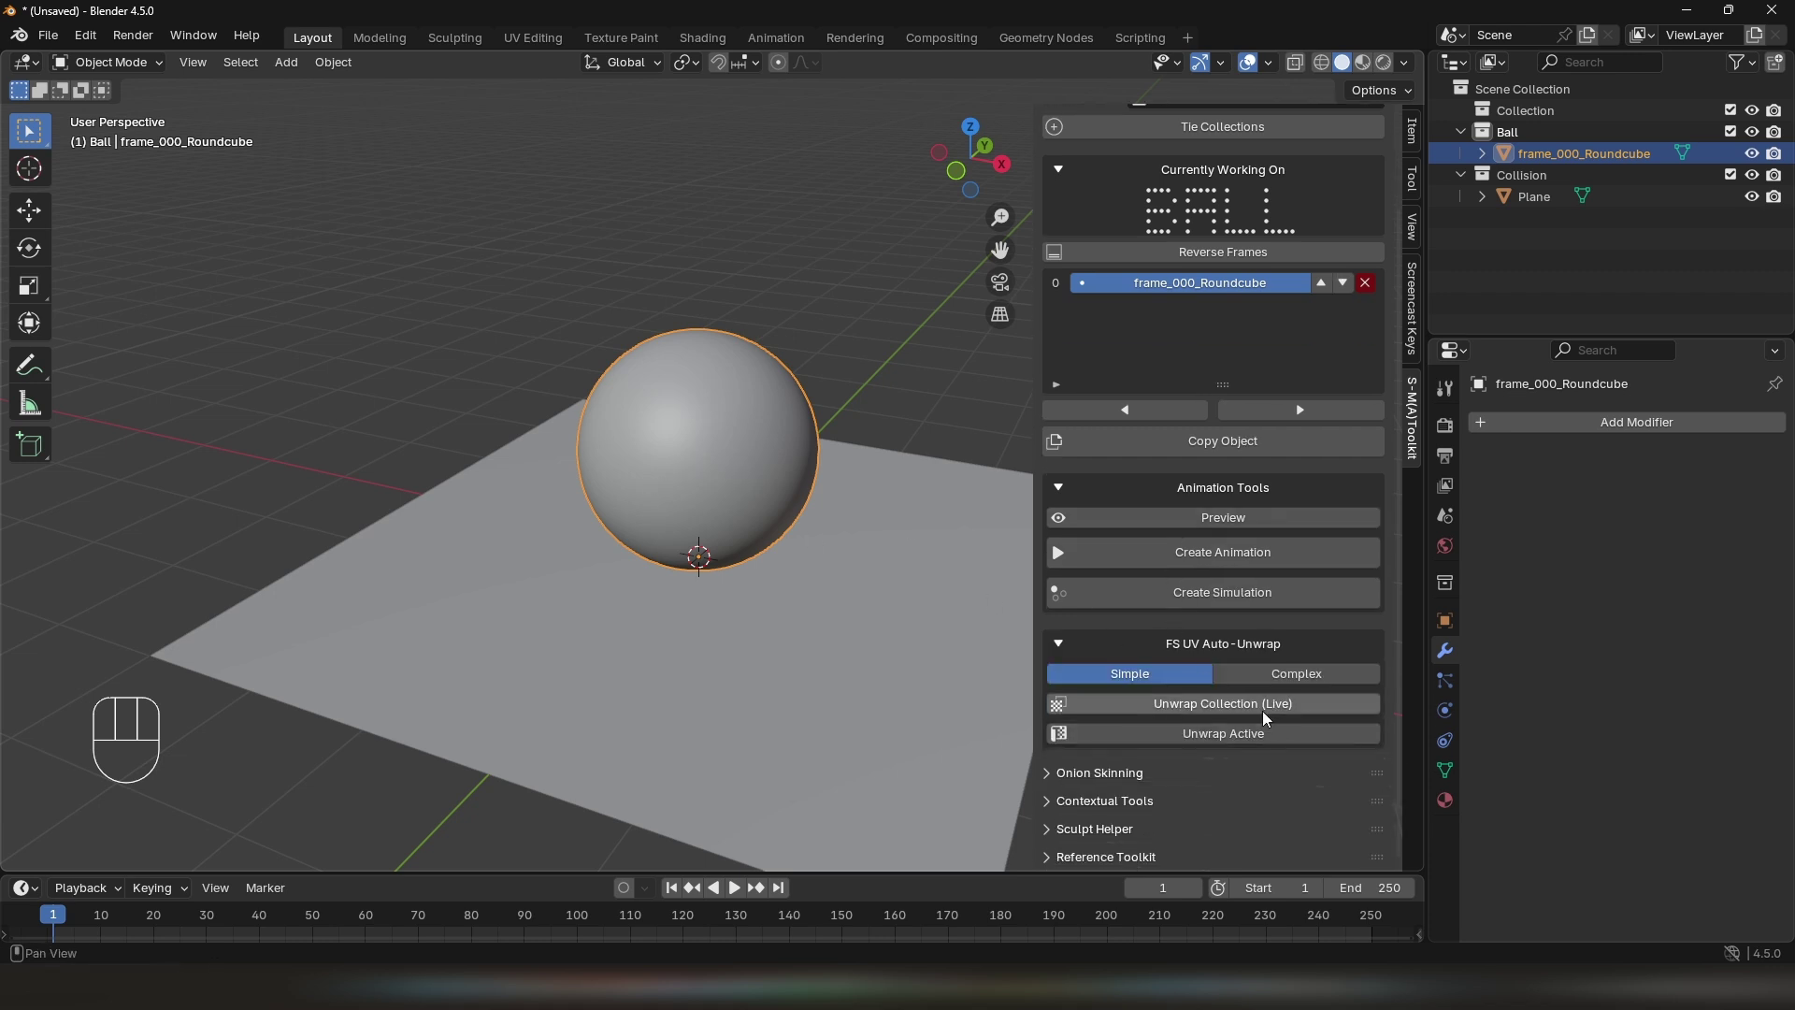
{"action": "middle_click", "coordinate": [716, 509]}
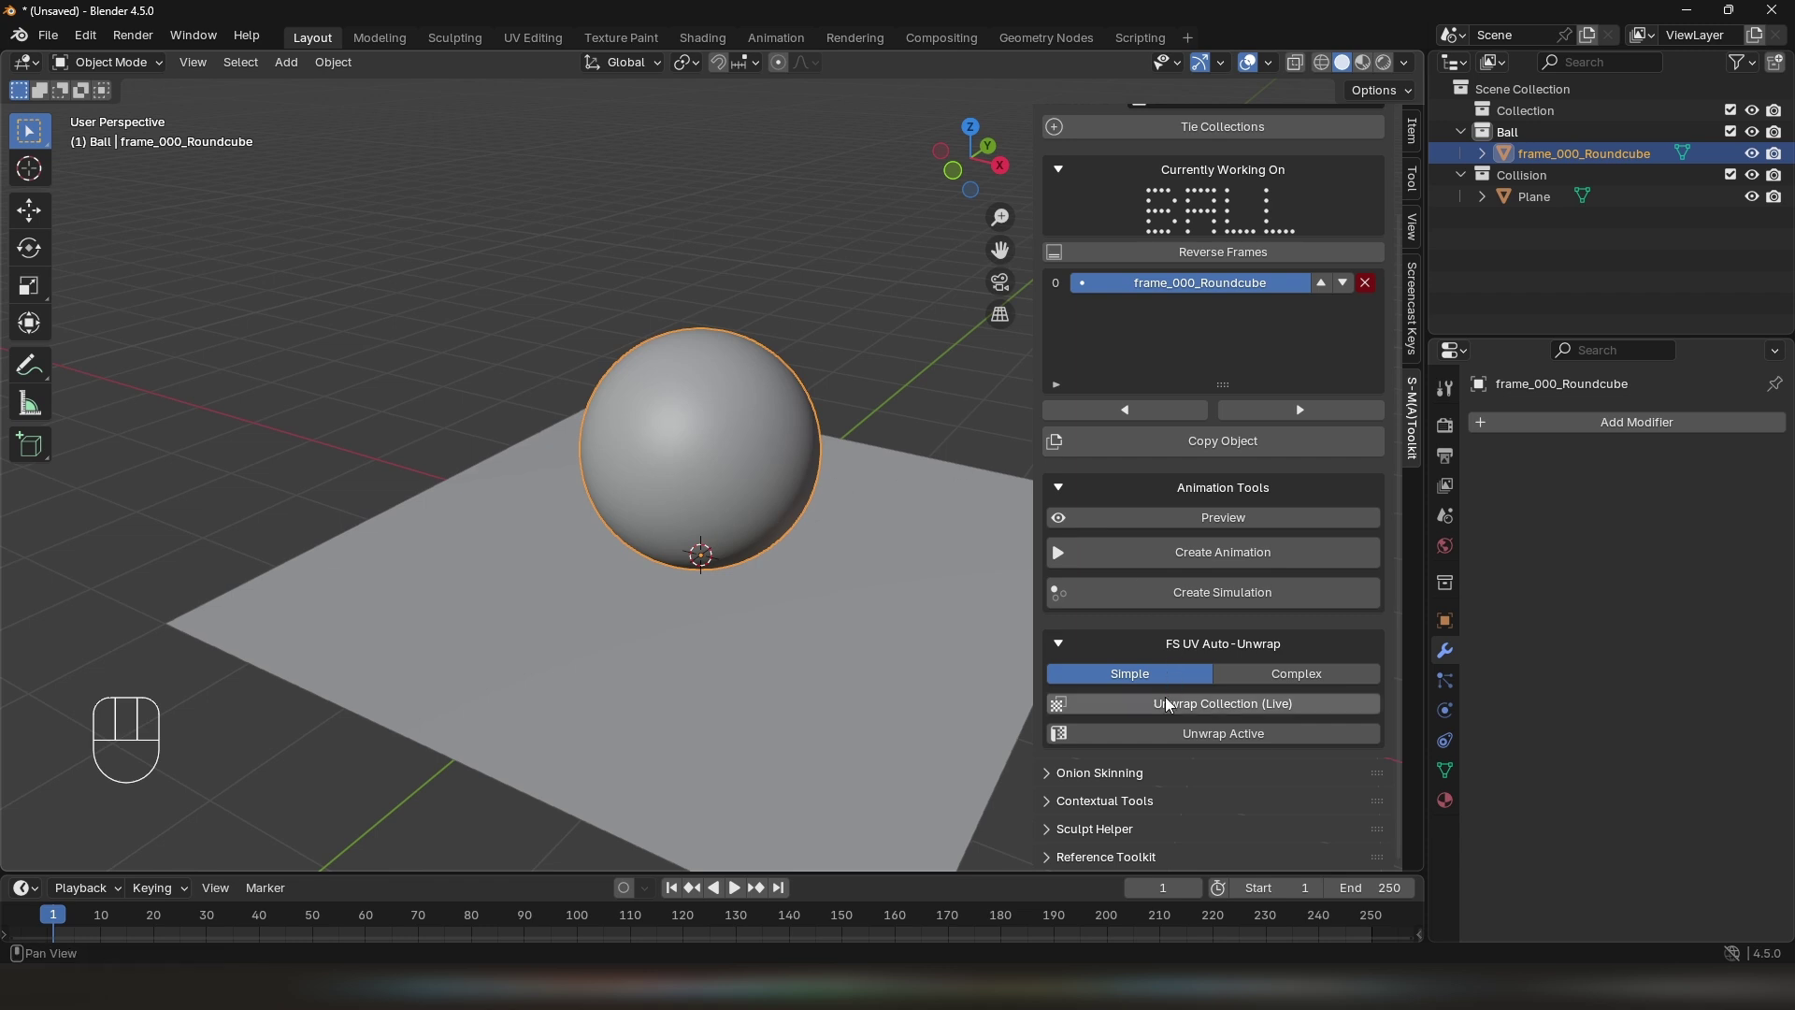
{"action": "left_click", "coordinate": [1267, 676]}
{"action": "left_click", "coordinate": [1253, 705]}
{"action": "left_click", "coordinate": [1124, 837]}
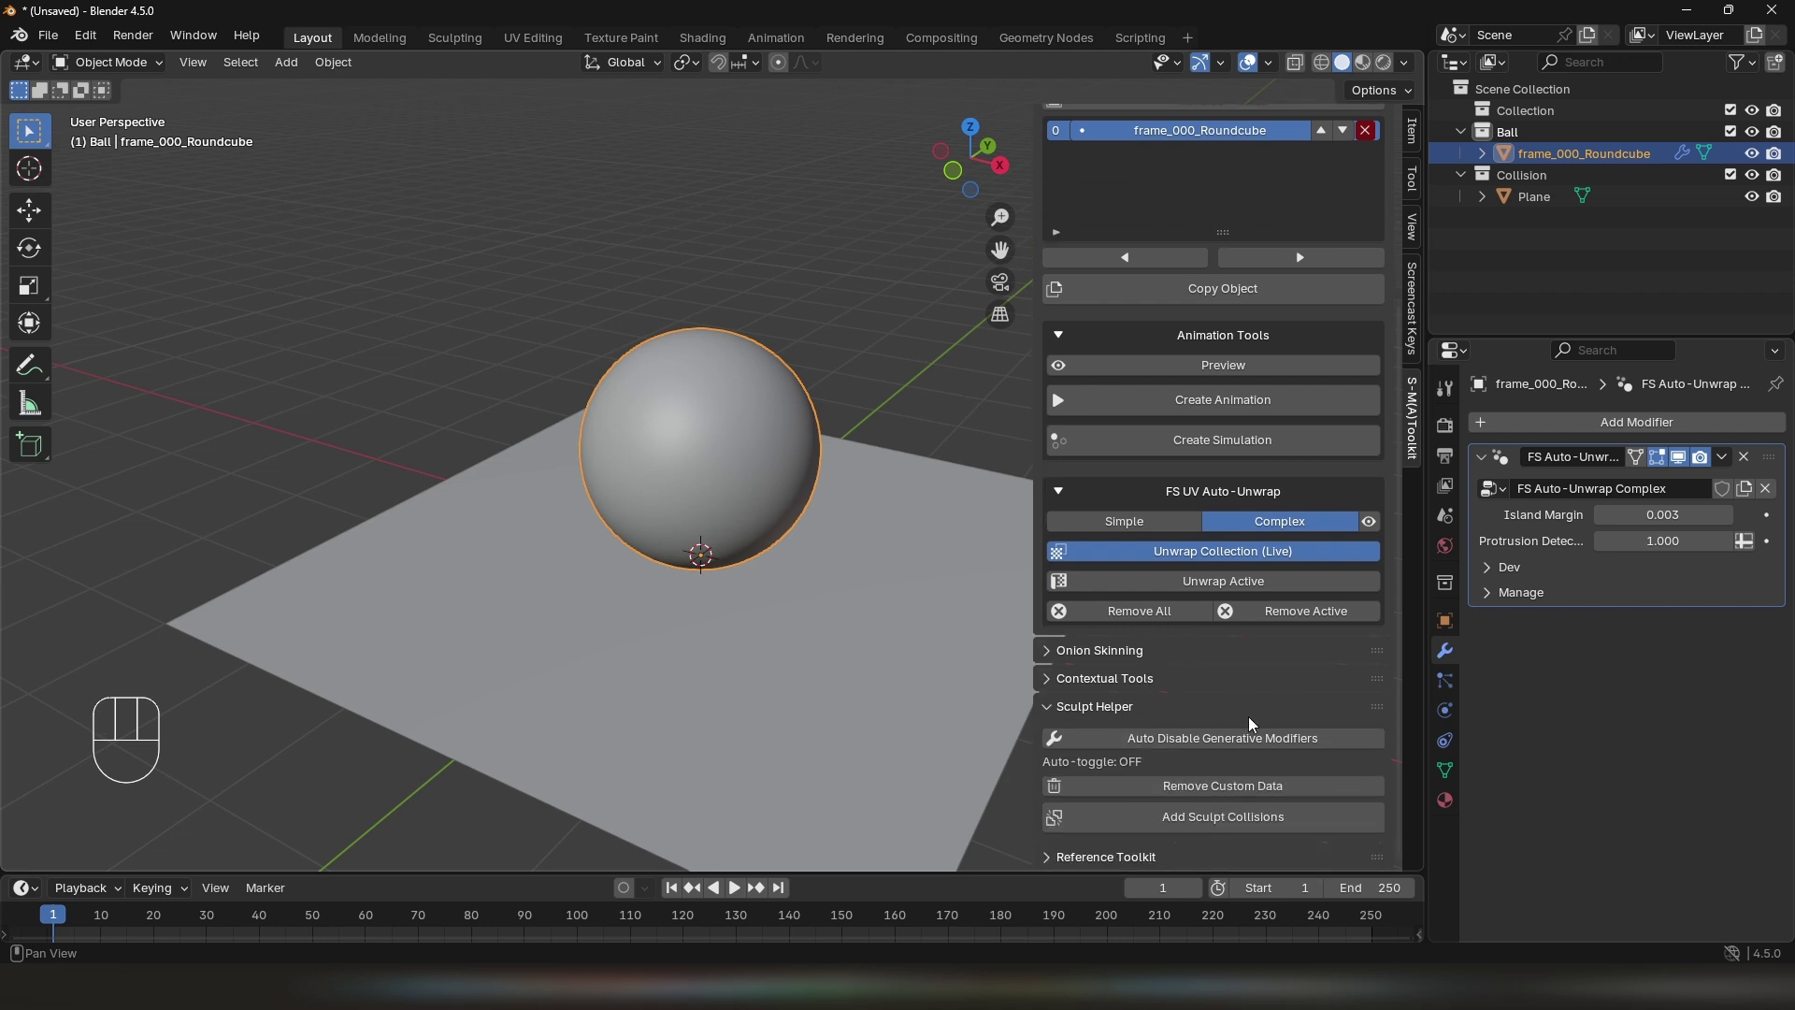
Add FS Sculpt Collision against the Collision collection and lower the ball along Z into the plane
{"action": "left_click", "coordinate": [1229, 825]}
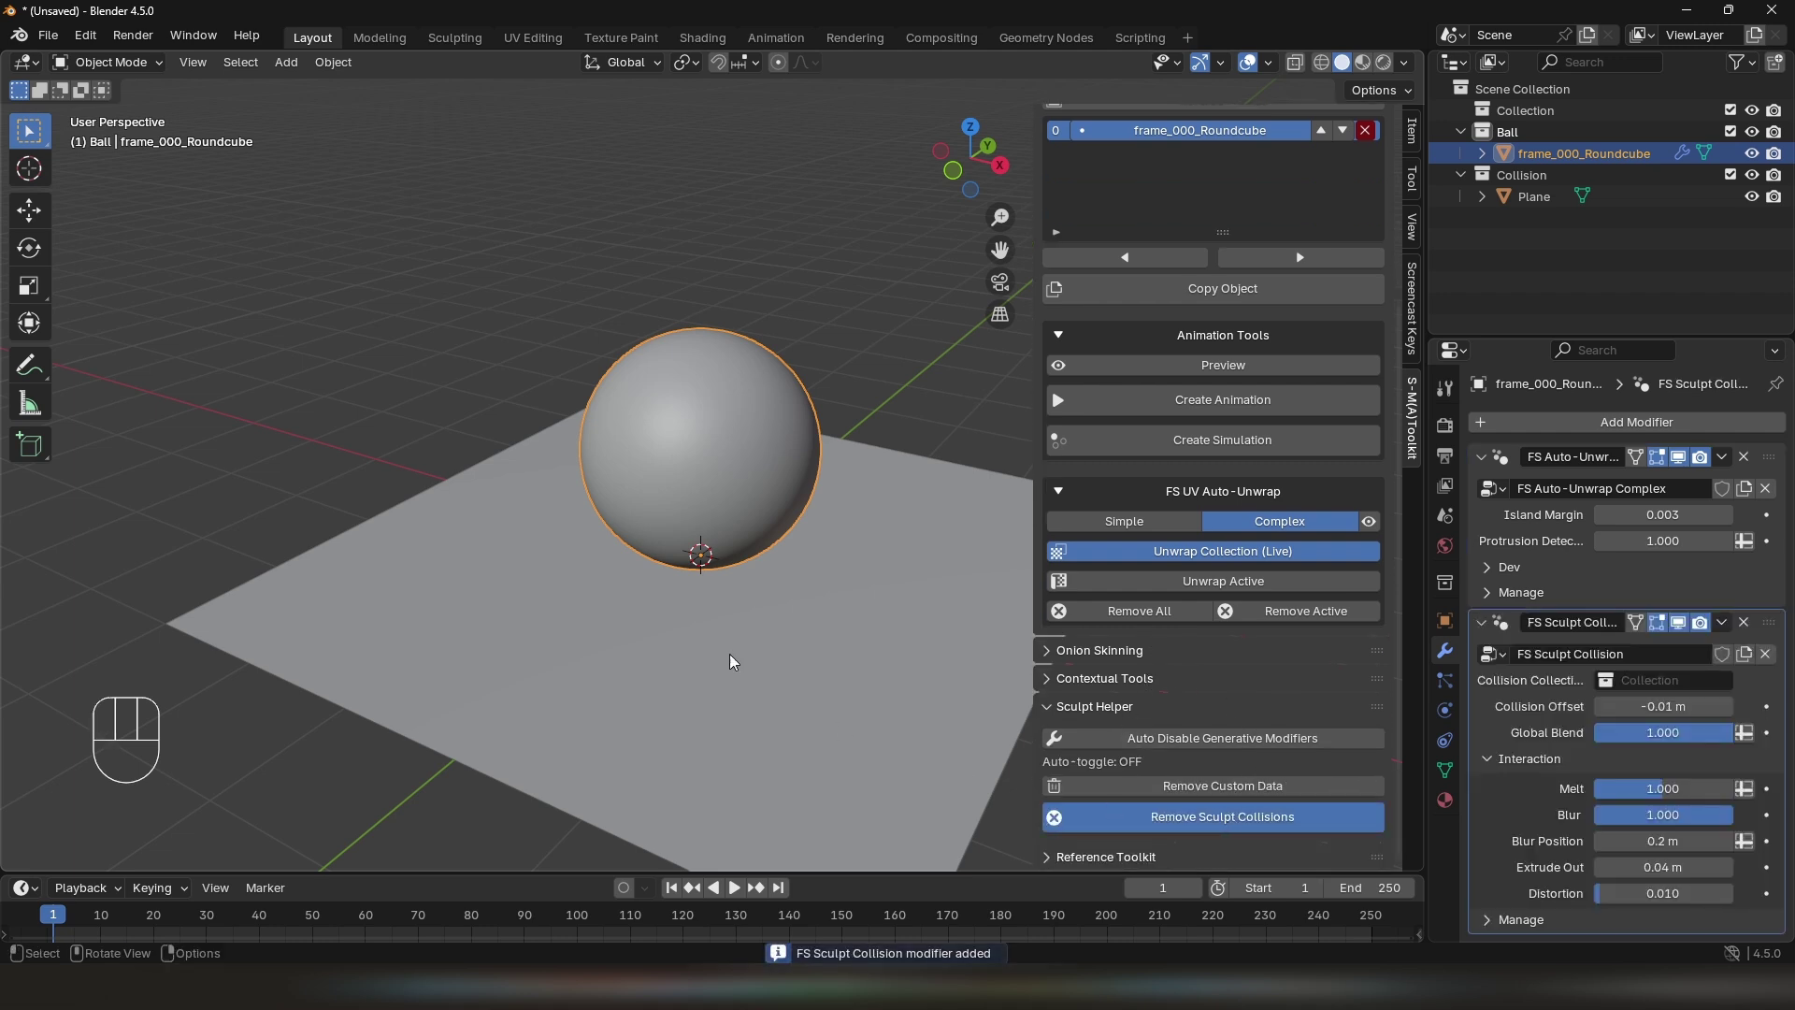
{"action": "middle_click", "coordinate": [717, 594]}
{"action": "left_click_drag", "start_coordinate": [1659, 678], "coordinate": [875, 590]}
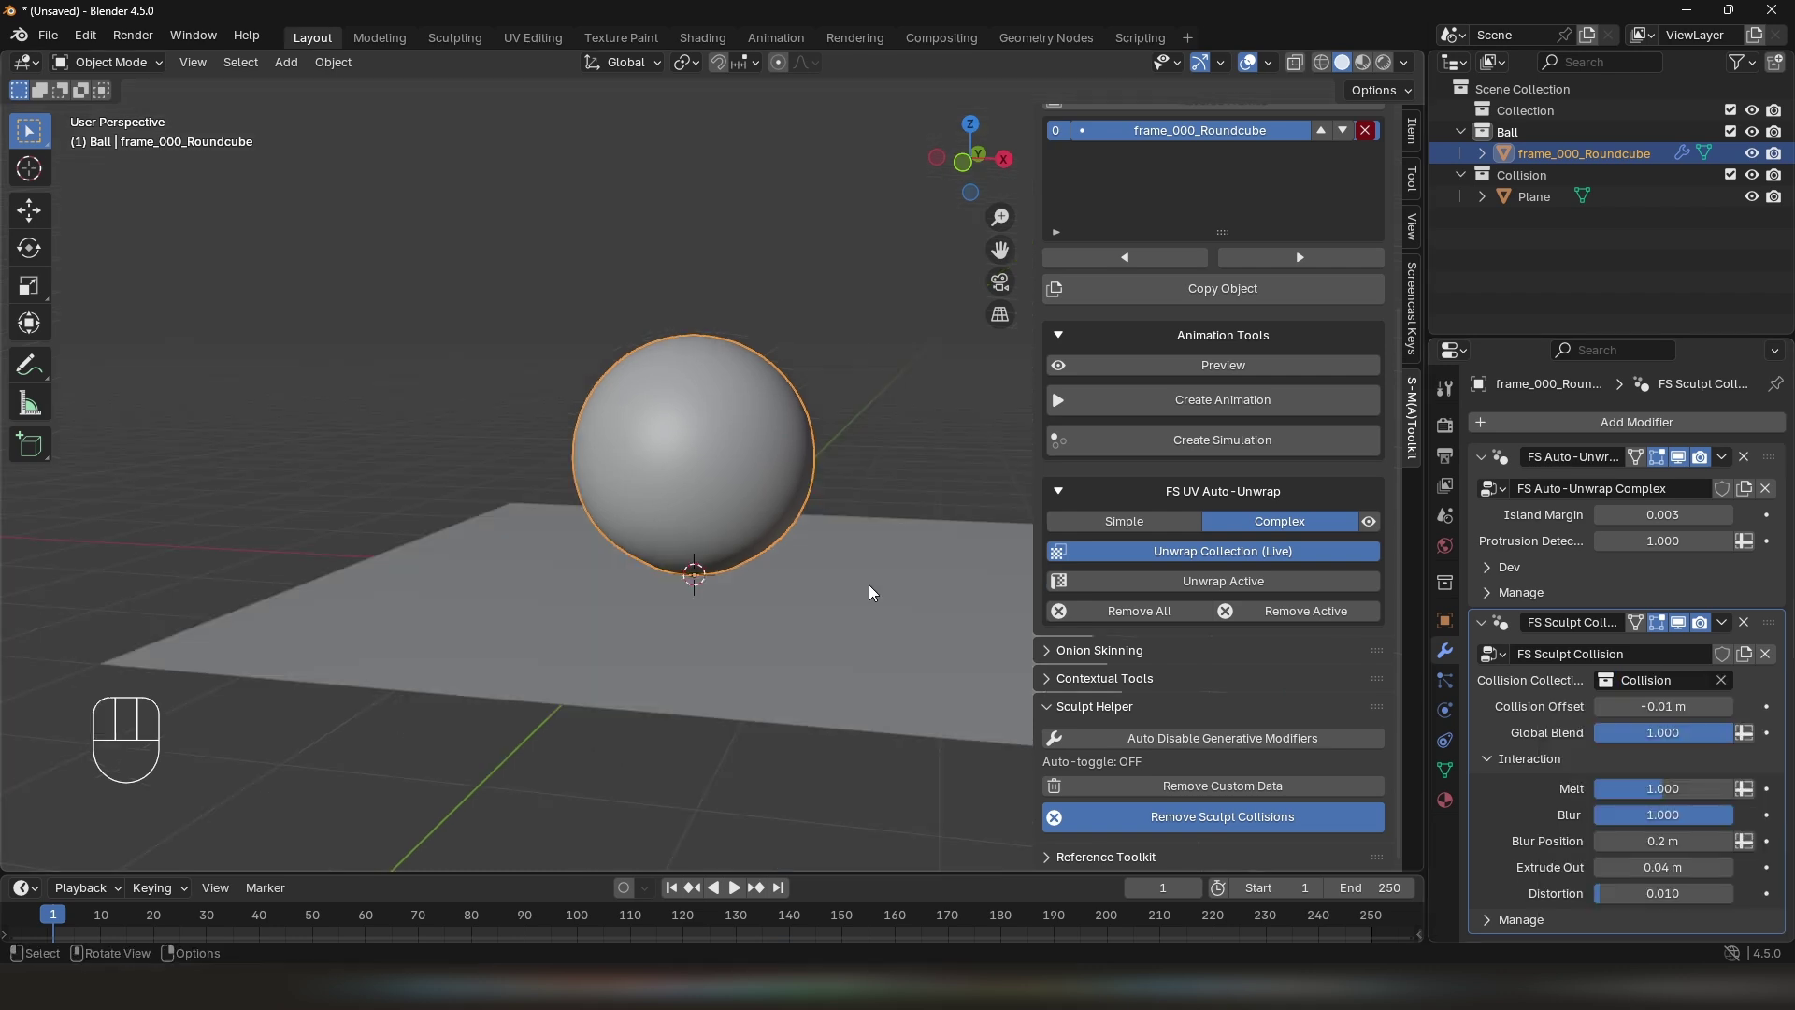
{"action": "left_click_drag", "start_coordinate": [887, 586], "coordinate": [791, 613]}
{"action": "key", "text": "g"}
{"action": "key", "text": "z"}
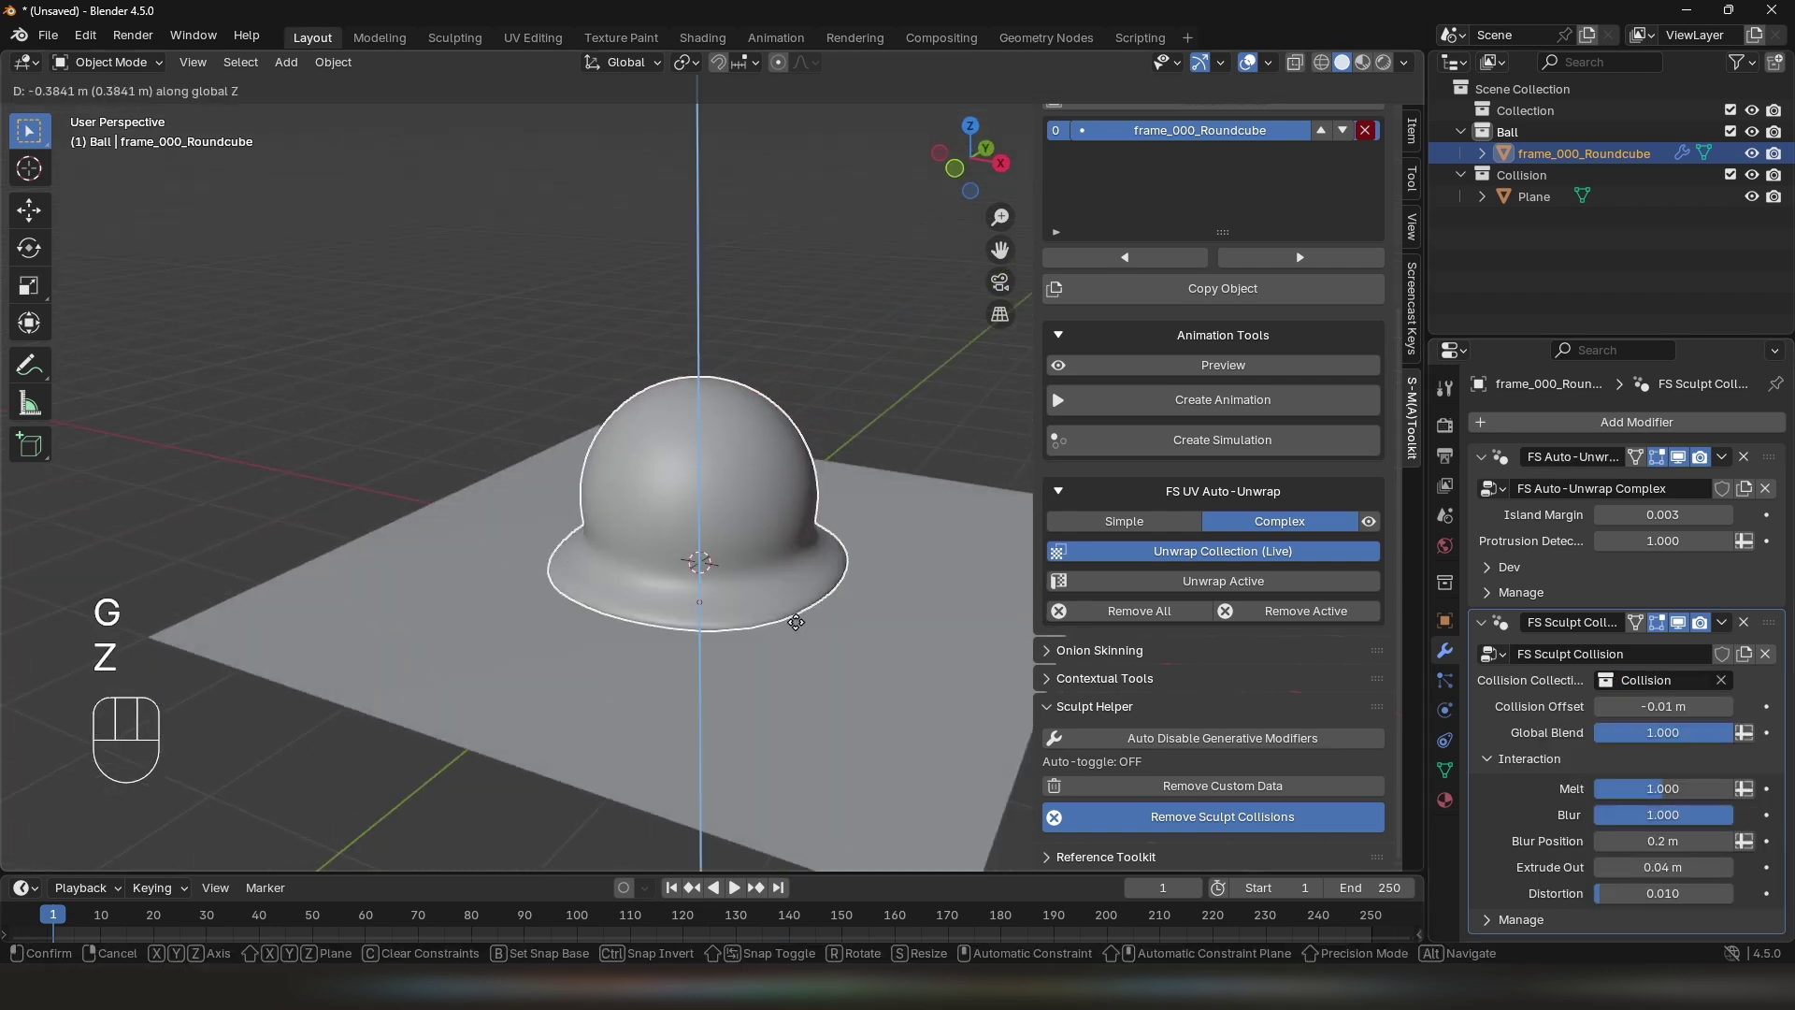
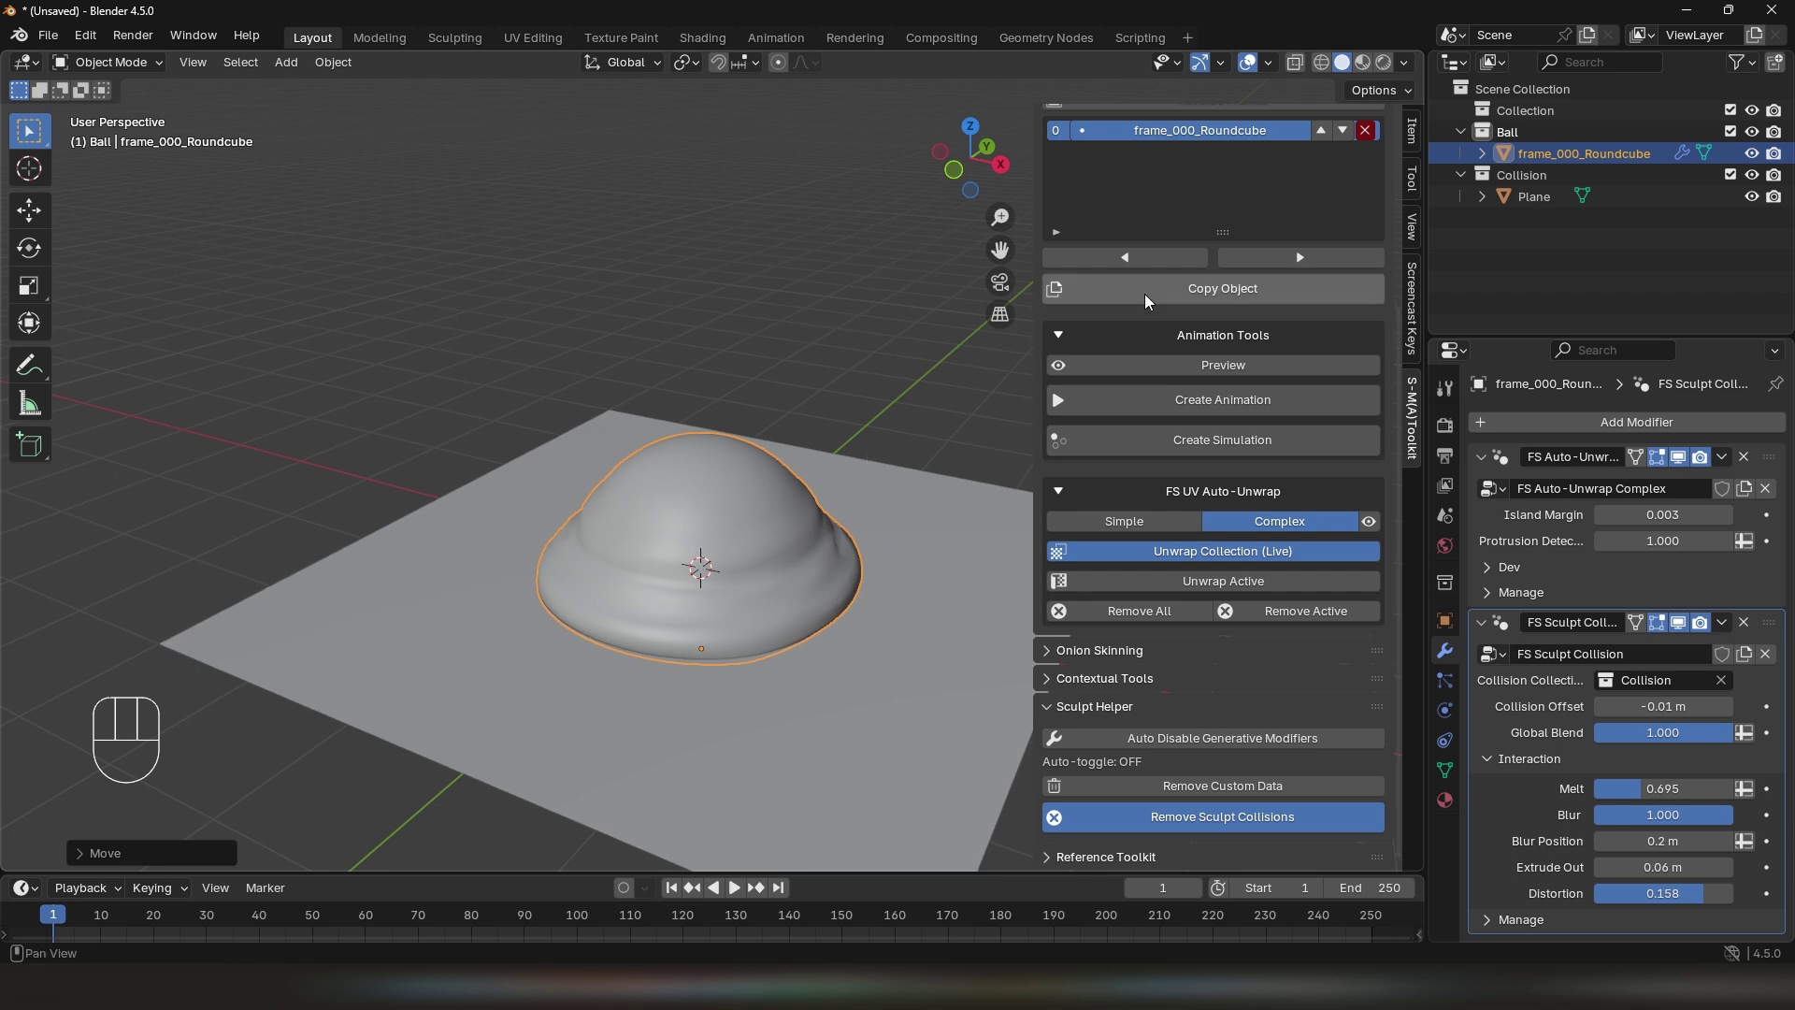
Copy the squashed ball as the next frame and glance at the onion skinning options
{"action": "left_click", "coordinate": [1149, 299]}
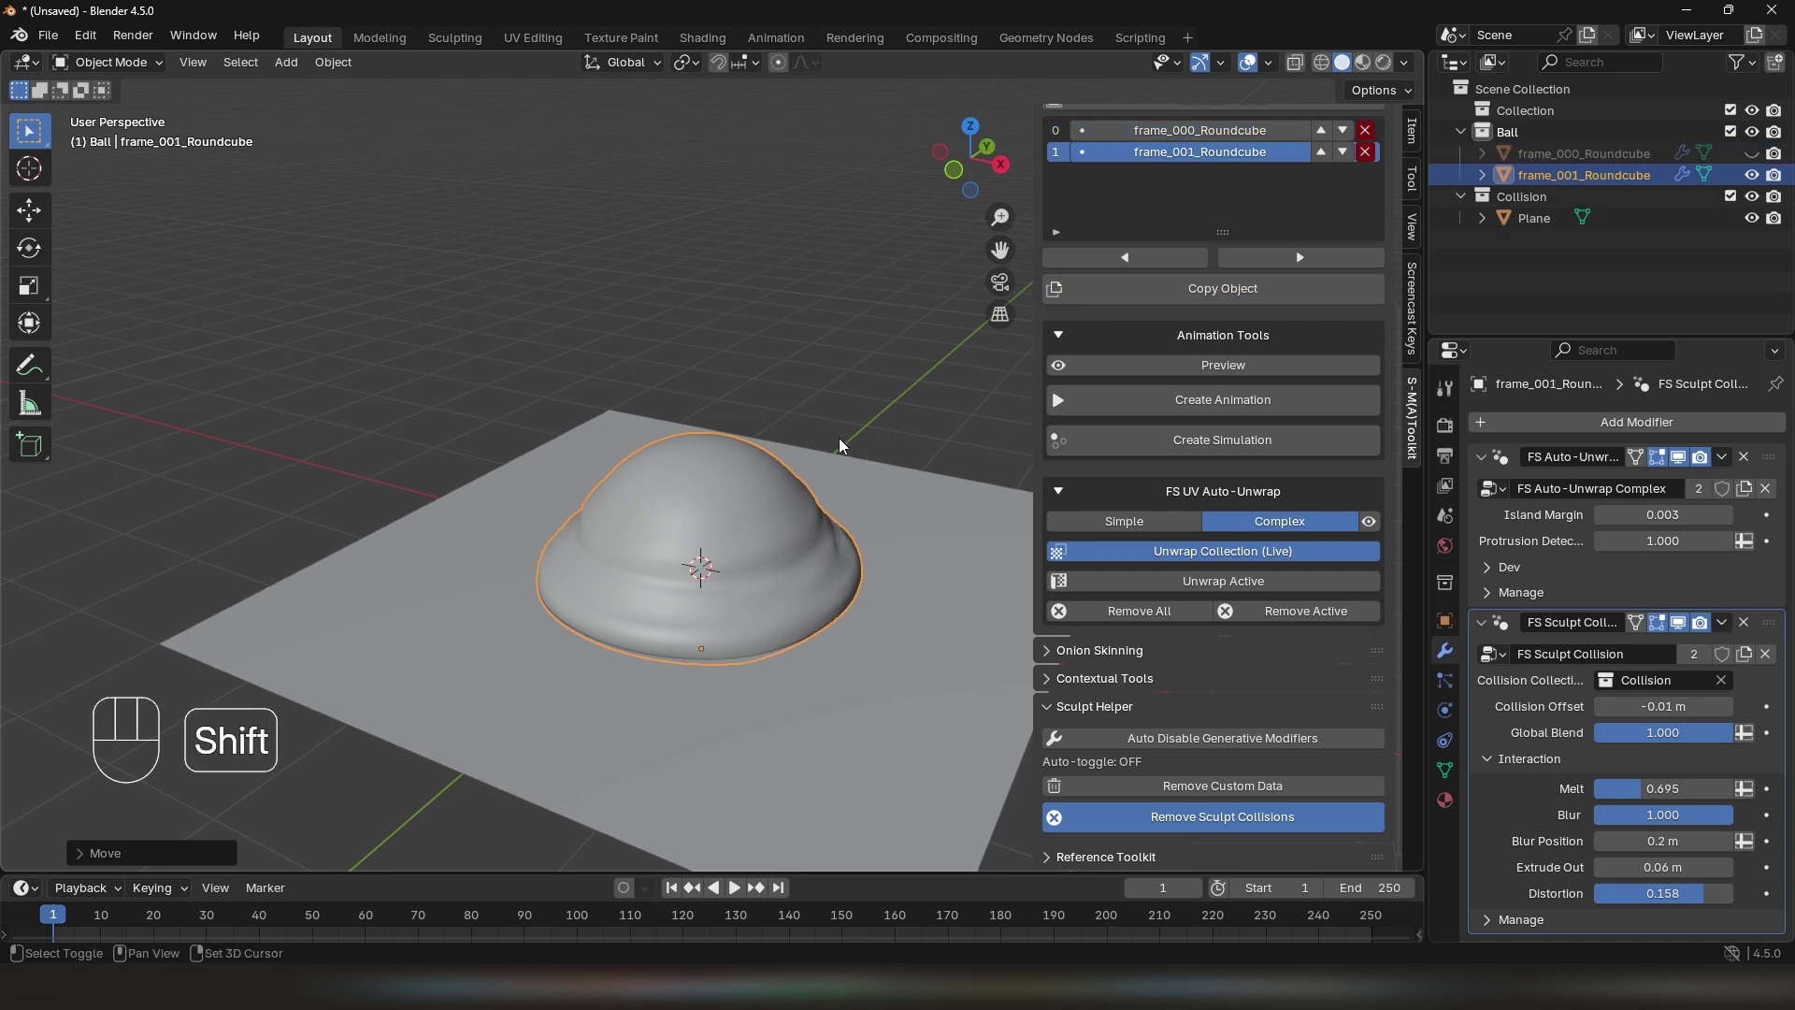
{"action": "key", "text": "shift+w"}
{"action": "left_click_drag", "start_coordinate": [794, 459], "coordinate": [807, 455]}
{"action": "left_click", "coordinate": [1101, 650]}
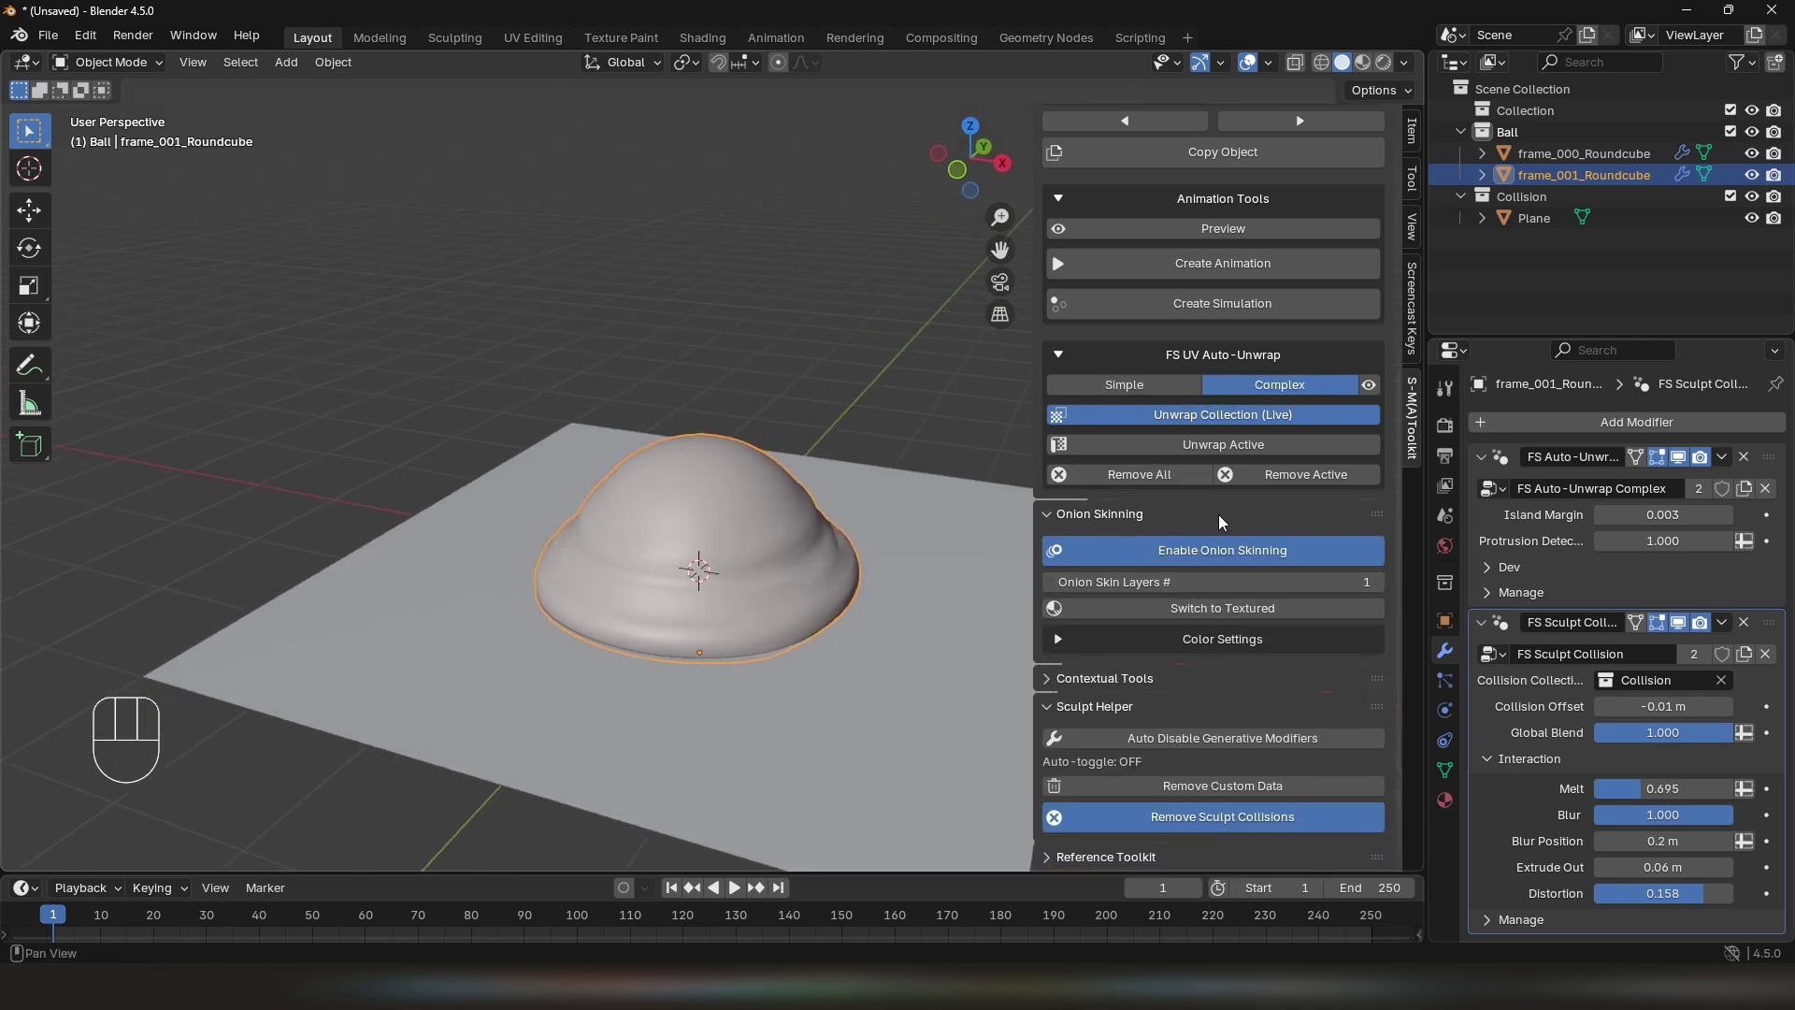
{"action": "left_click", "coordinate": [1143, 514]}
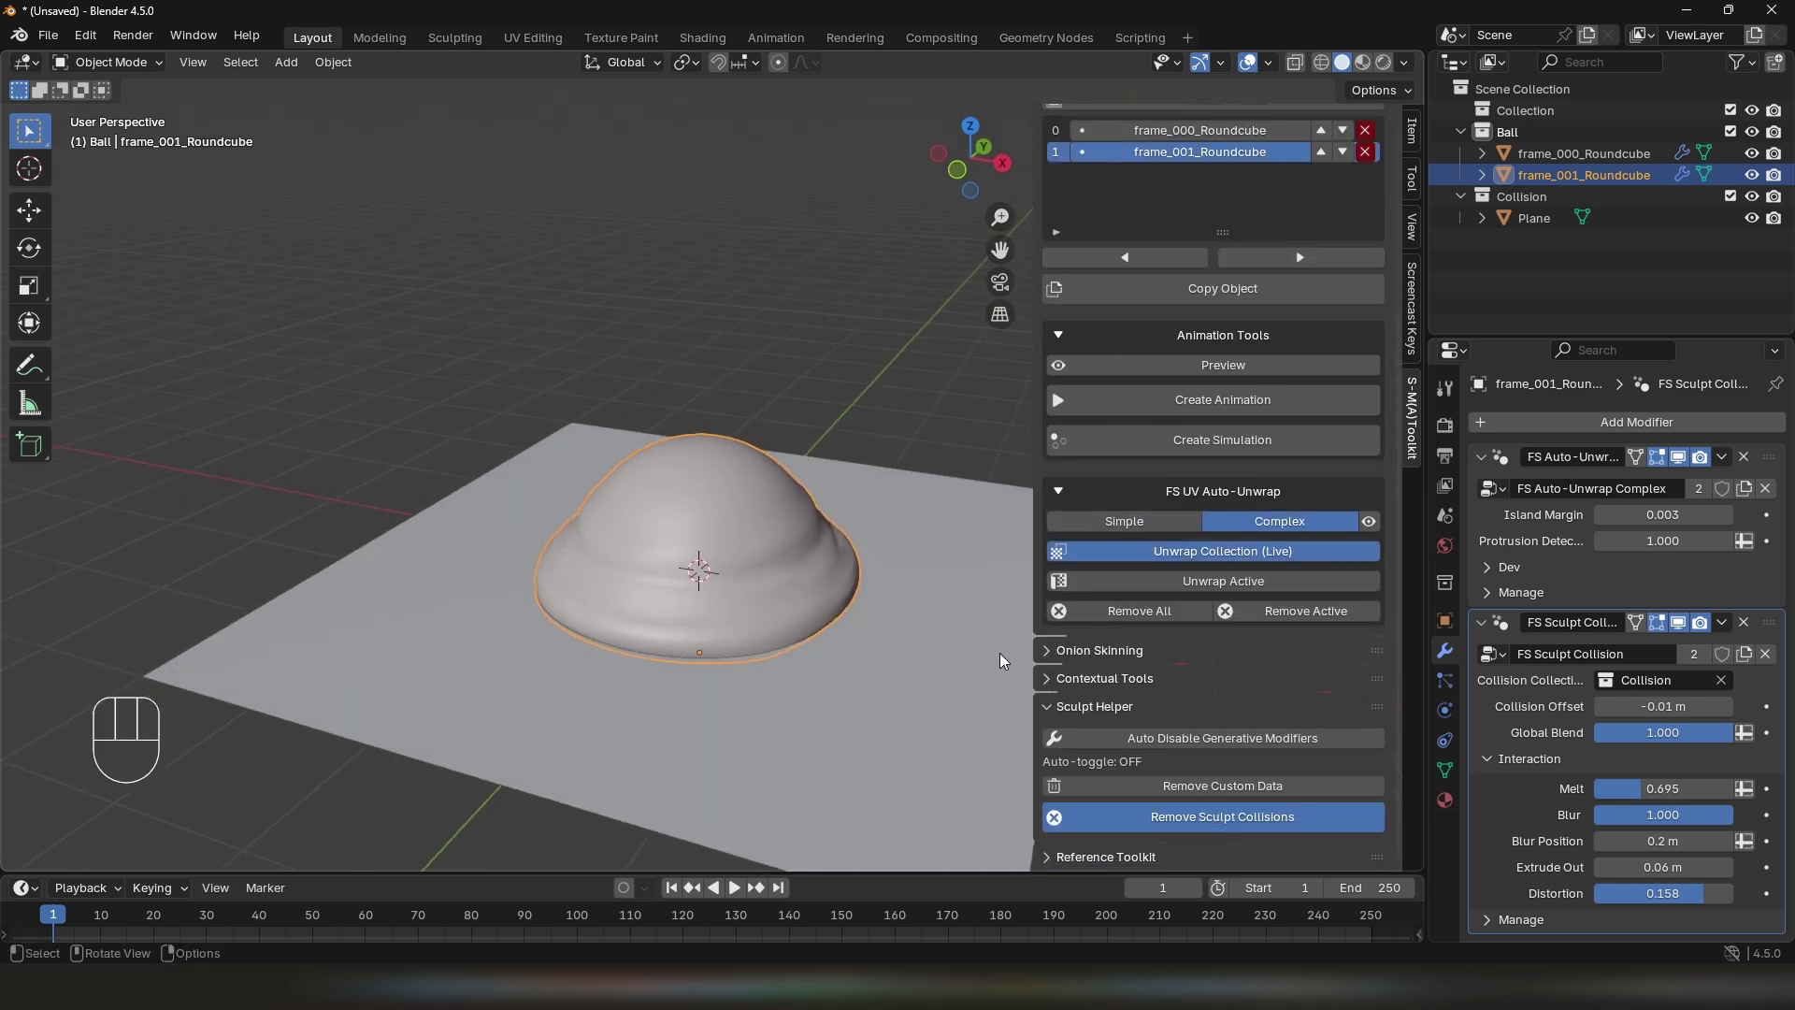
{"action": "left_click", "coordinate": [1078, 710]}
Lower the ball further along Z and copy/duplicate it into additional frame objects
{"action": "key", "text": "g"}
{"action": "key", "text": "z"}
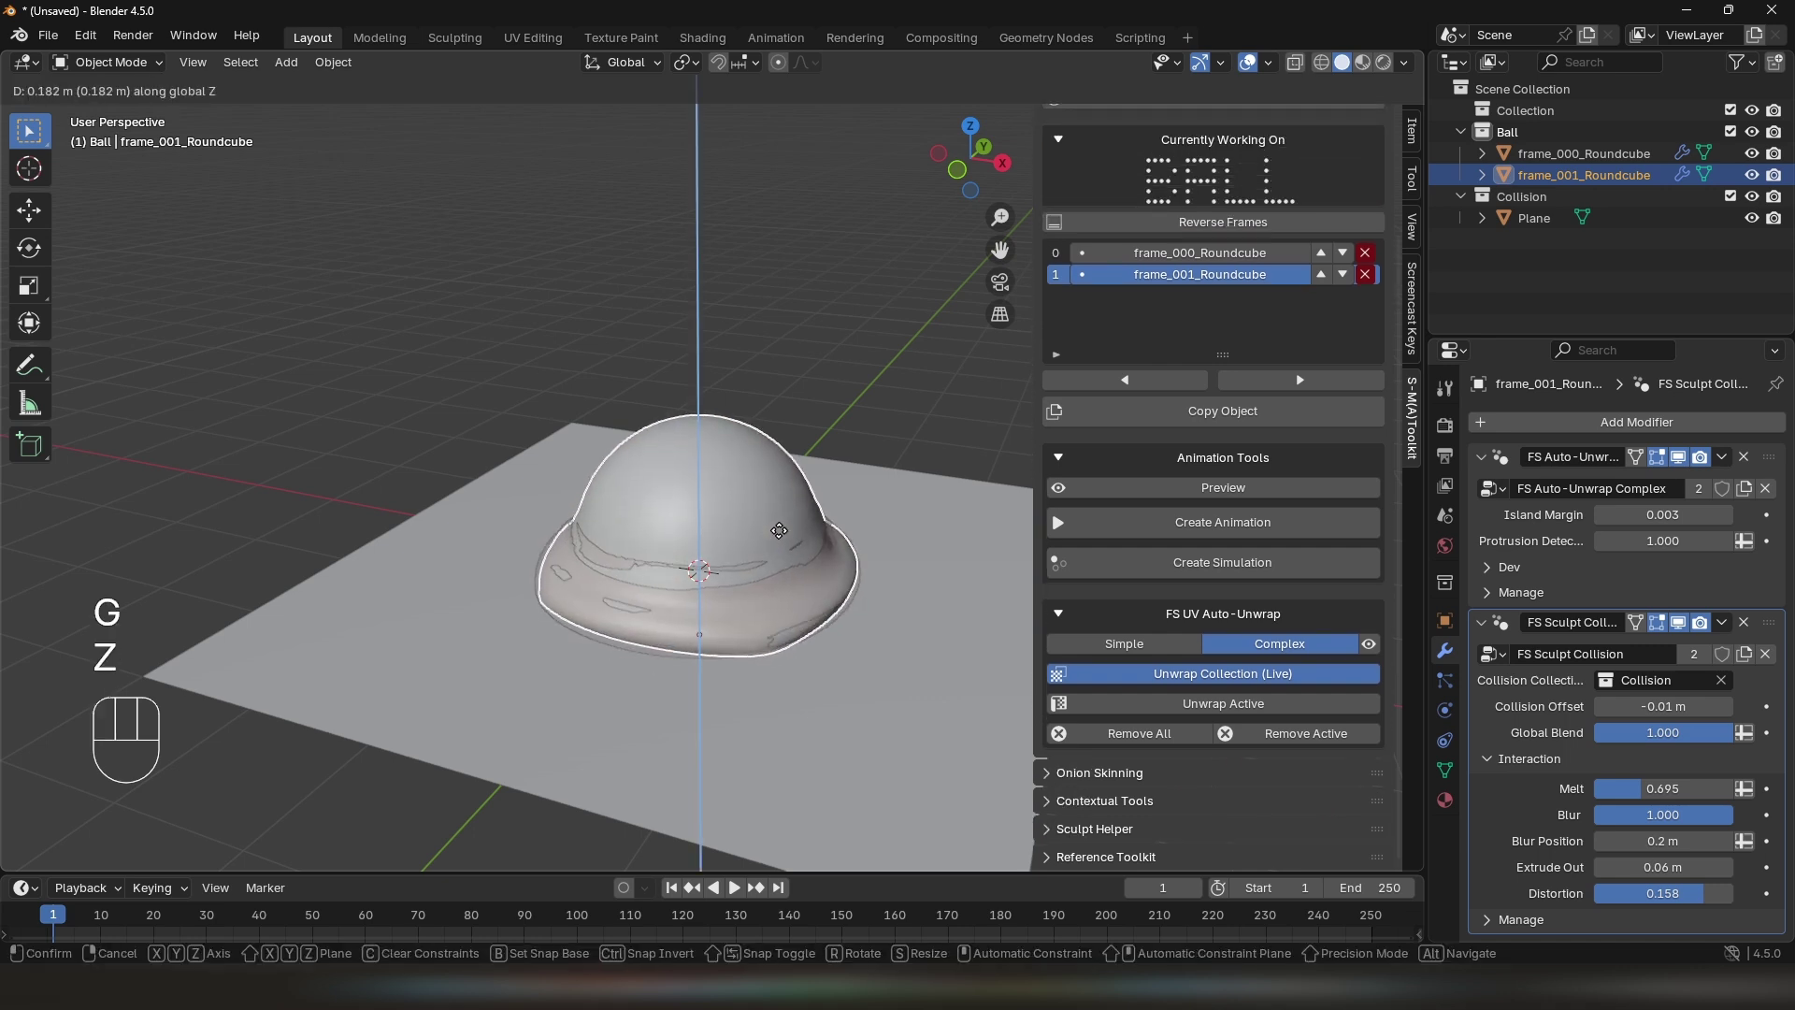
{"action": "left_click", "coordinate": [1156, 426]}
{"action": "key", "text": "g"}
{"action": "key", "text": "z"}
{"action": "left_click", "coordinate": [792, 472]}
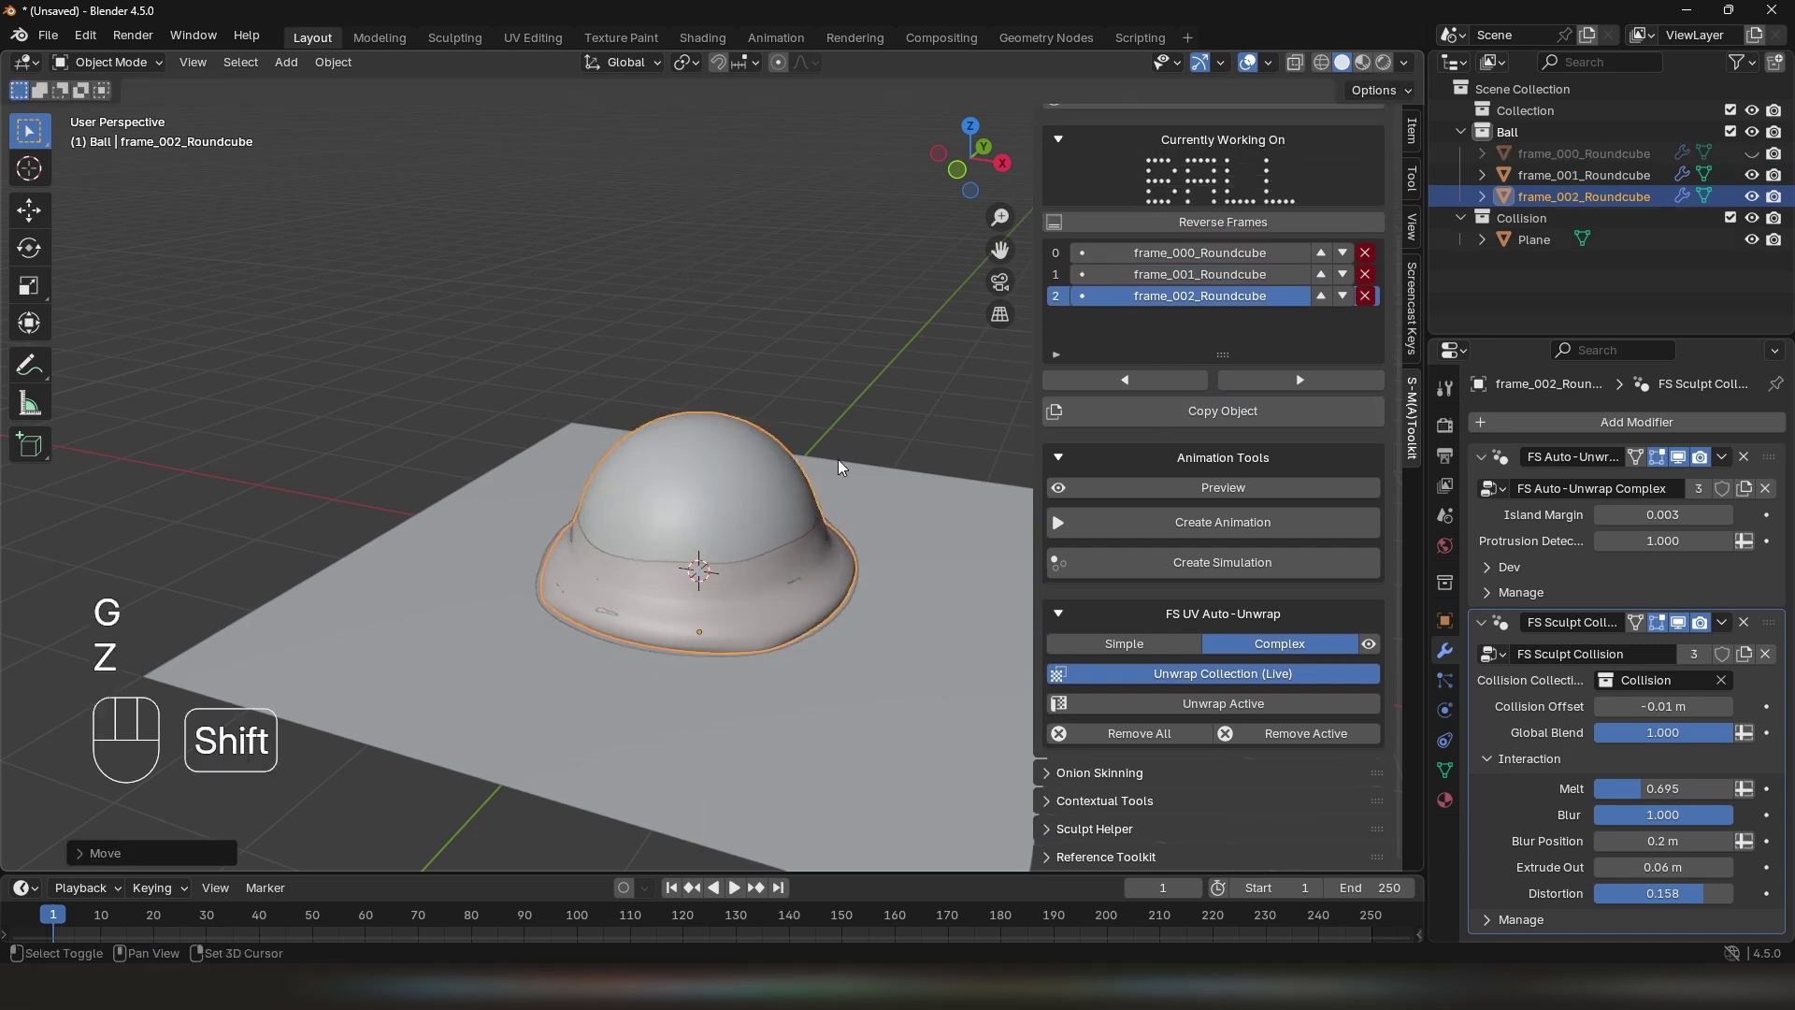
{"action": "key", "text": "shift+d"}
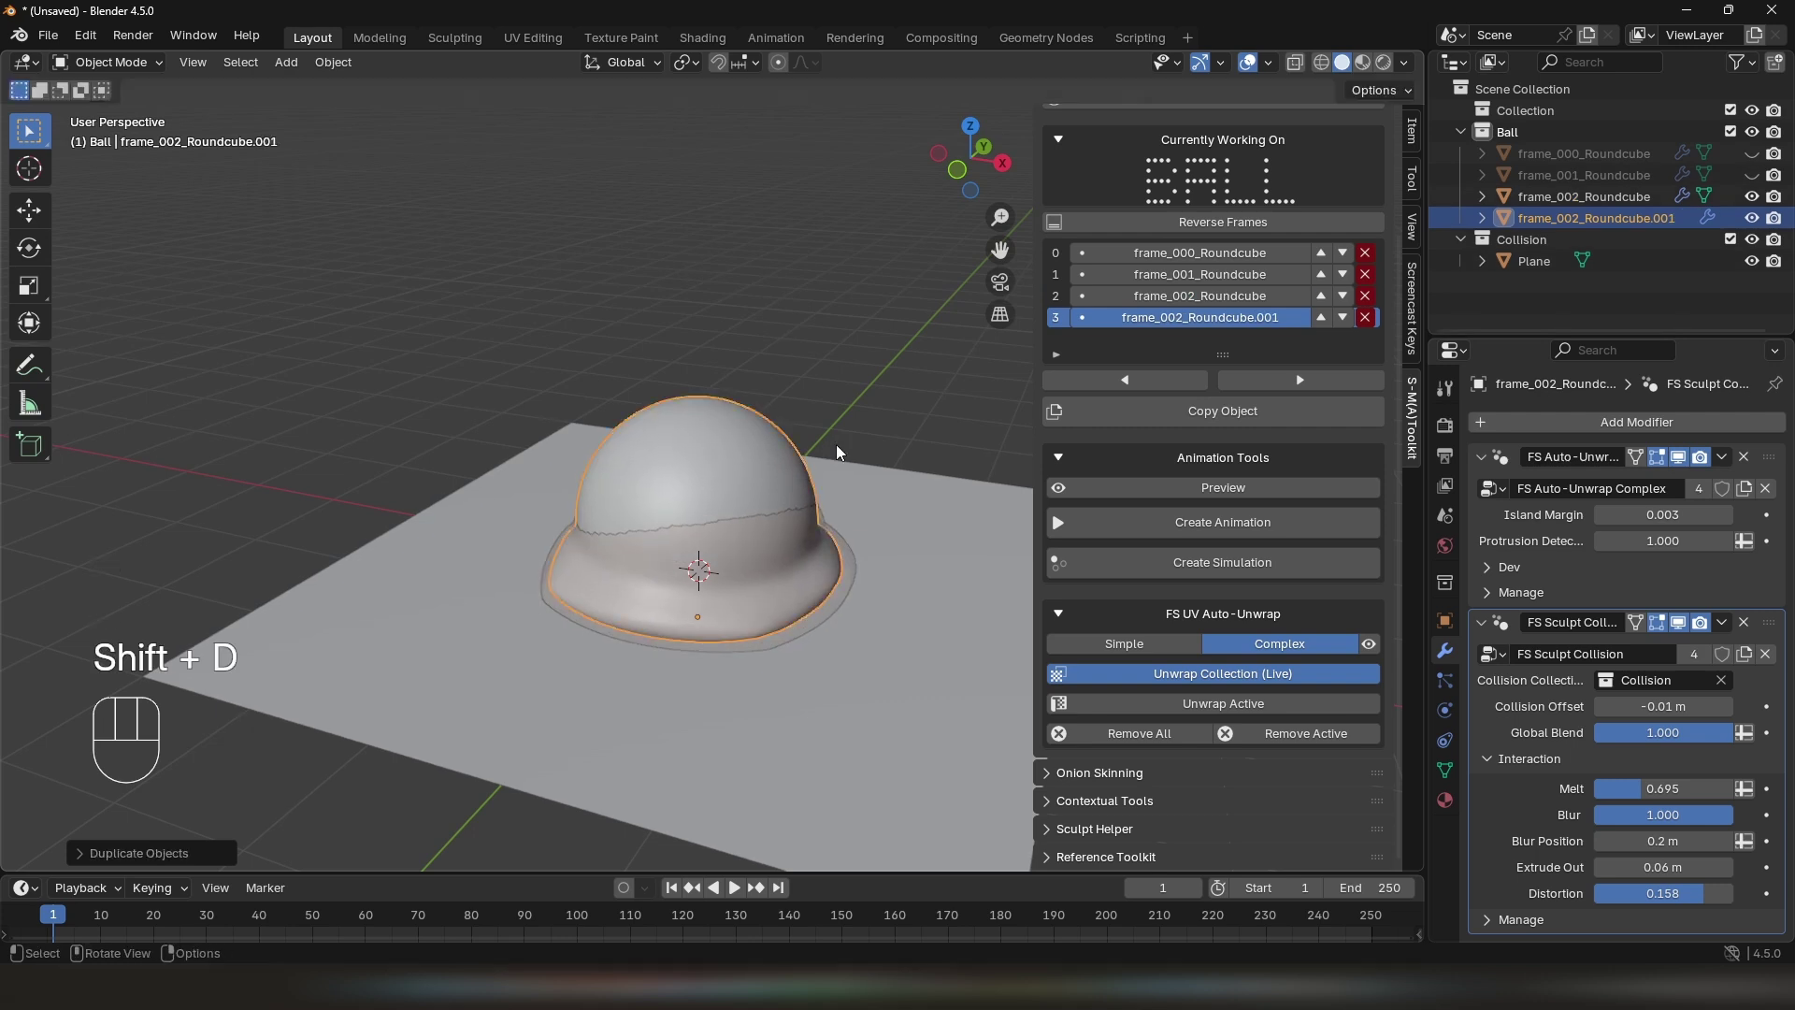
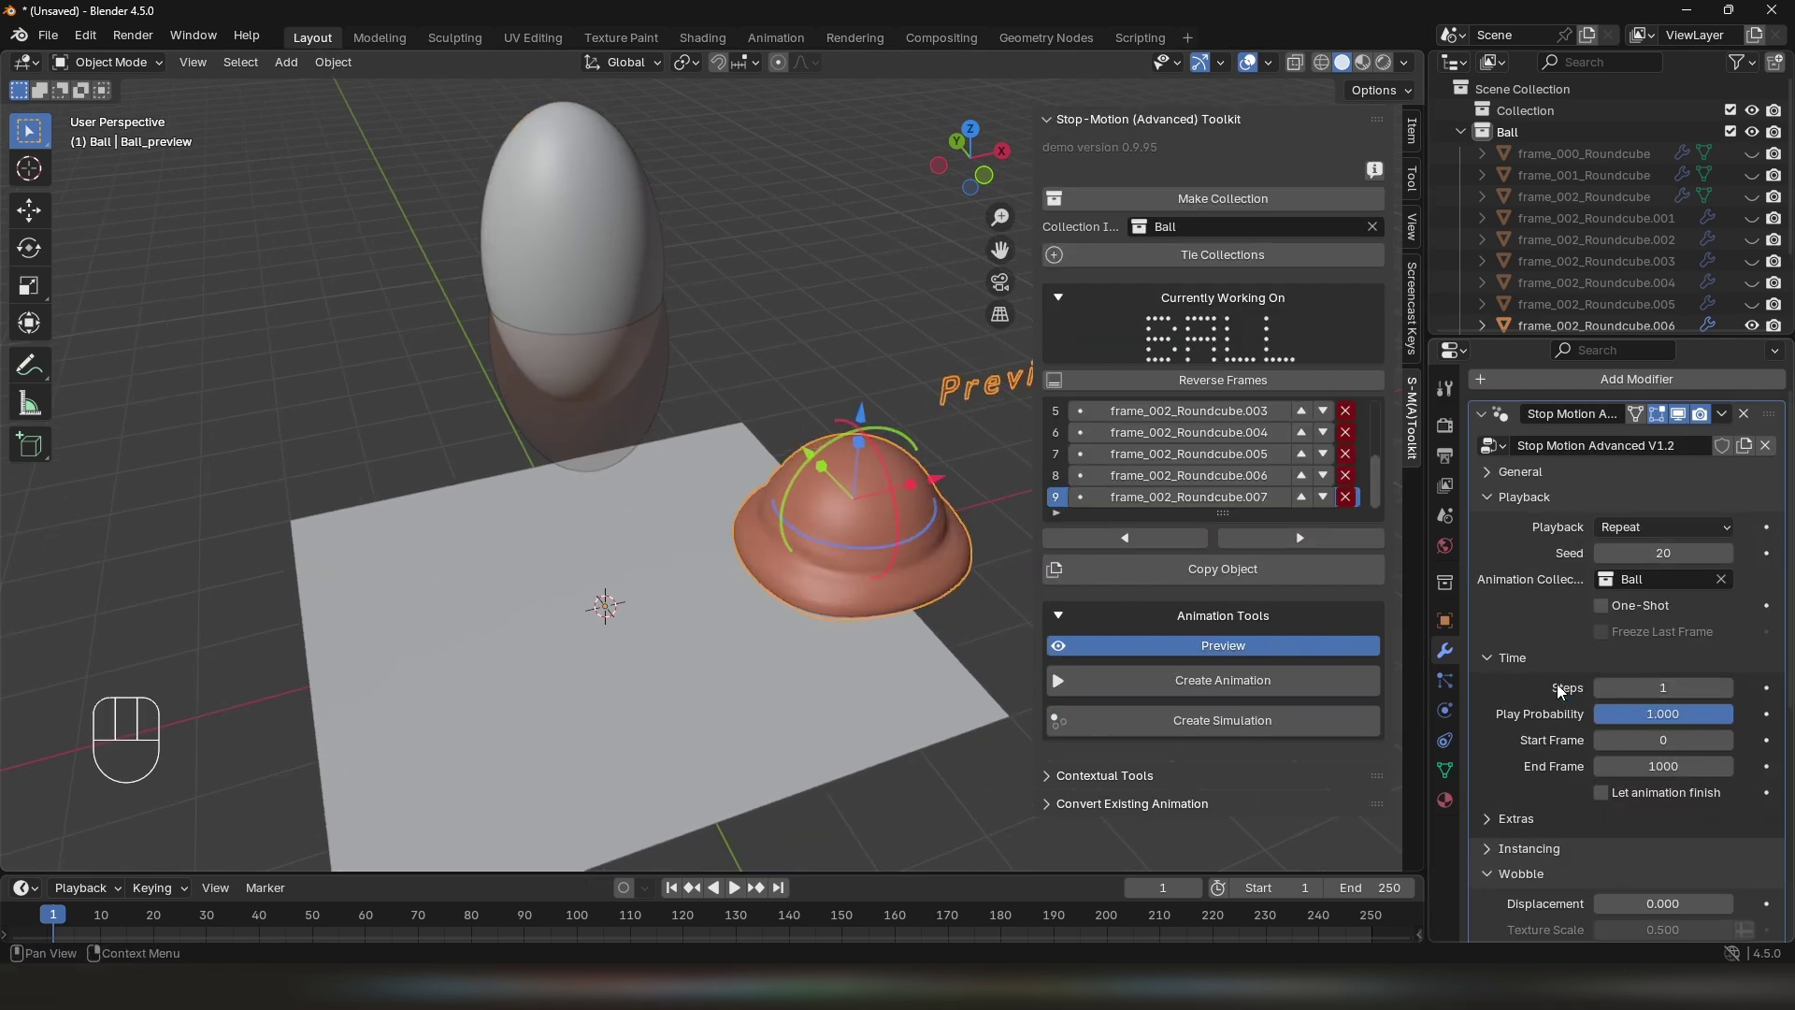
Set the Stop Motion Advanced preview to Steps 1 with Ping-Pong playback and play it
{"action": "left_click_drag", "start_coordinate": [1639, 443], "coordinate": [1644, 499]}
{"action": "left_click_drag", "start_coordinate": [917, 558], "coordinate": [865, 558]}
{"action": "left_click_drag", "start_coordinate": [865, 558], "coordinate": [826, 550]}
{"action": "left_click_drag", "start_coordinate": [836, 545], "coordinate": [778, 540]}
{"action": "key", "text": "space"}
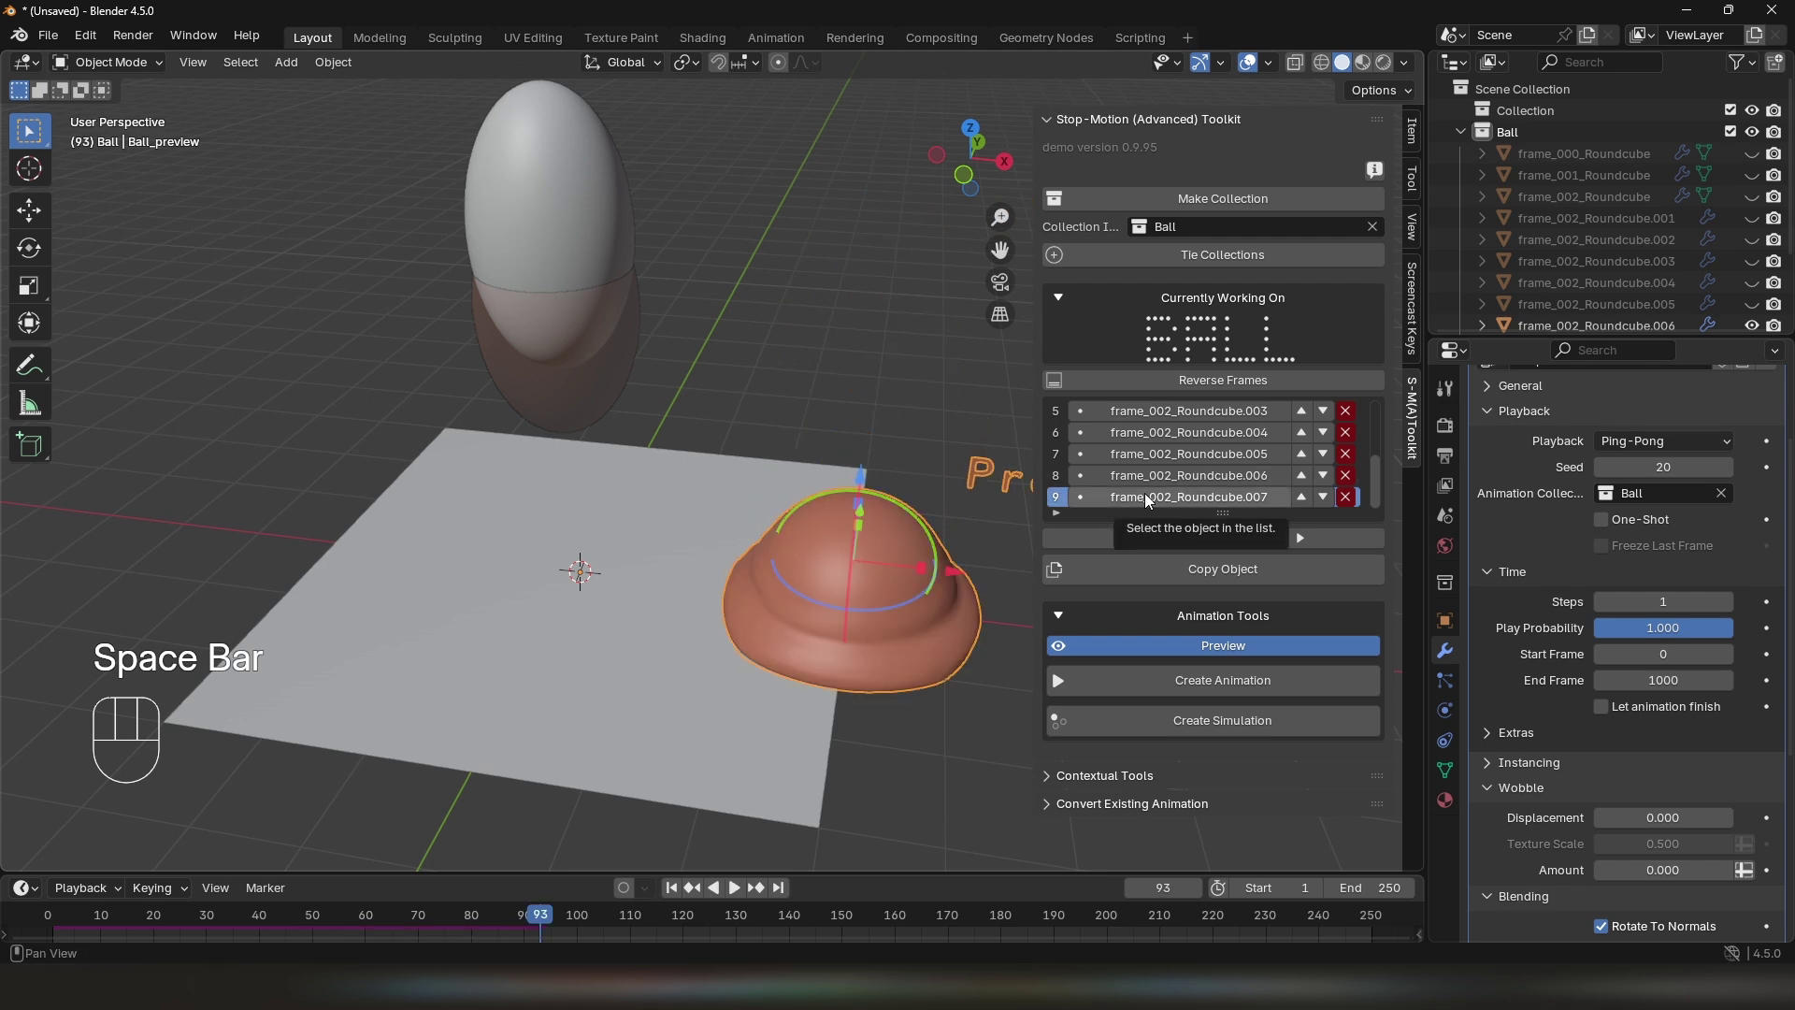
Select the last ball frame and copy it into new frames, repositioning each along Z
{"action": "left_click", "coordinate": [1151, 499]}
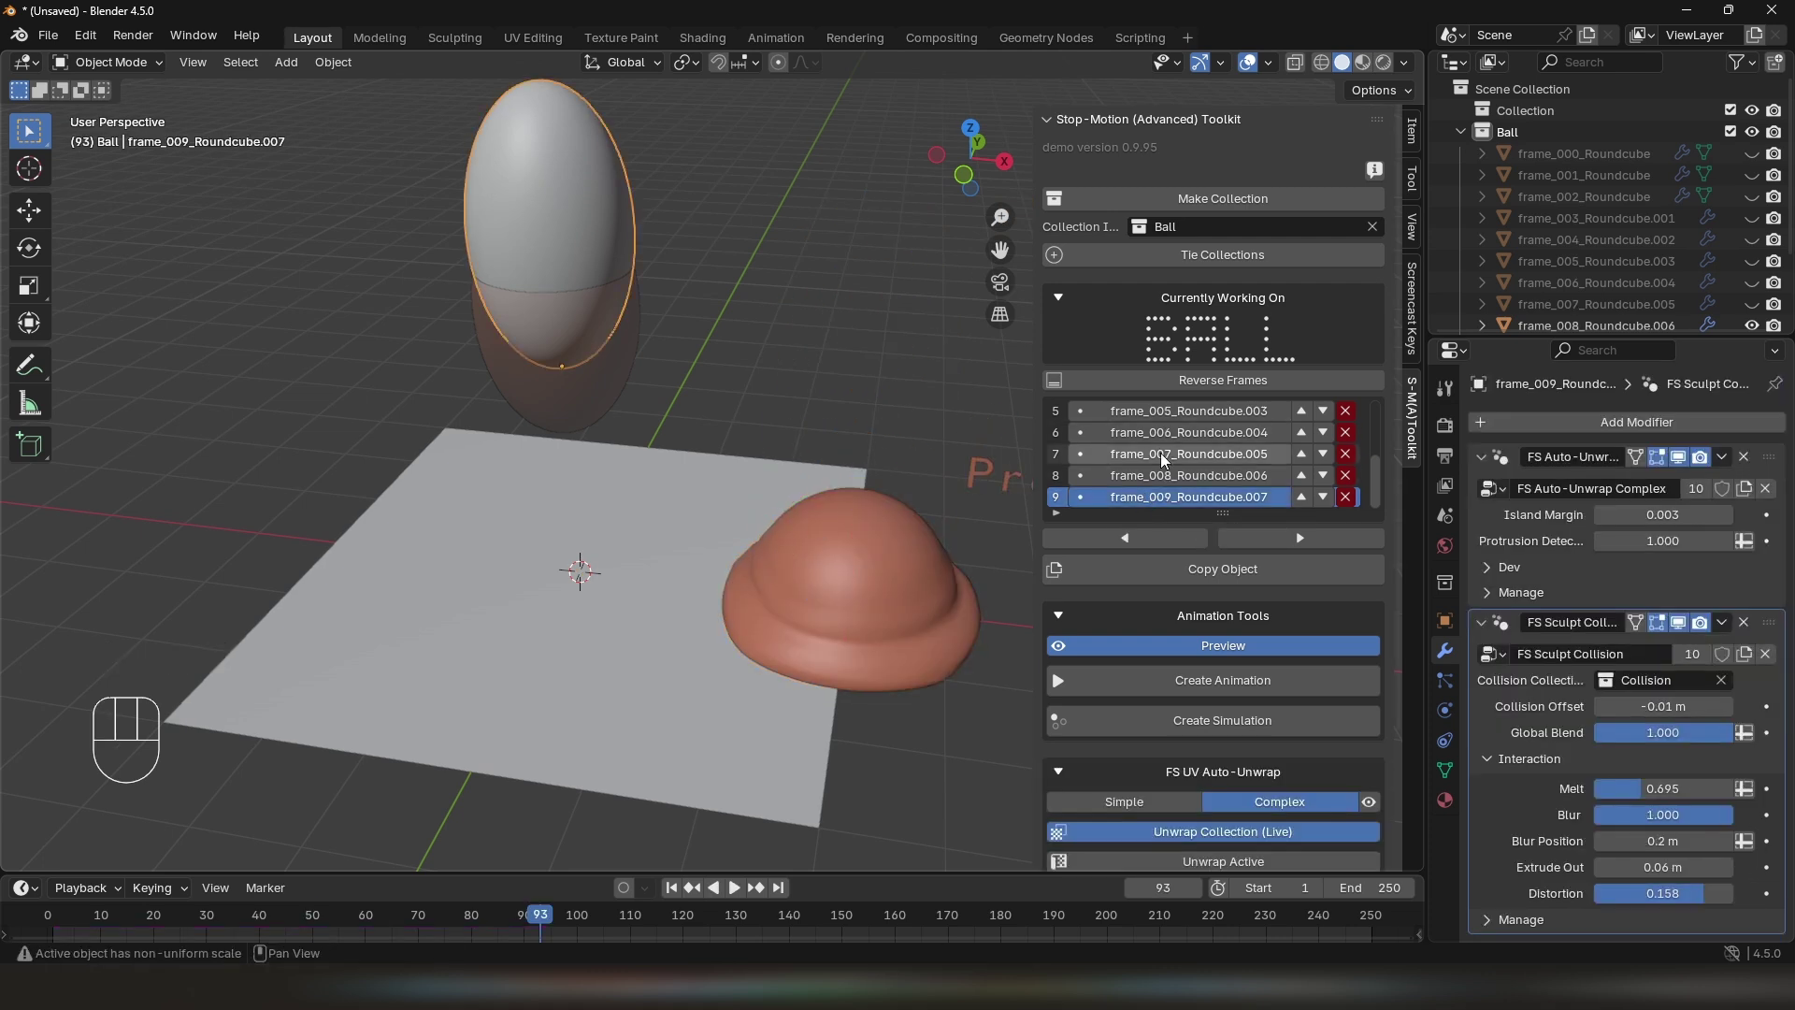
{"action": "left_click", "coordinate": [1185, 644]}
{"action": "left_click_drag", "start_coordinate": [772, 502], "coordinate": [834, 518]}
{"action": "left_click_drag", "start_coordinate": [804, 487], "coordinate": [865, 544]}
{"action": "key", "text": "d"}
{"action": "key", "text": "z"}
{"action": "left_click", "coordinate": [799, 353]}
{"action": "key", "text": "z"}
{"action": "key", "text": "s"}
{"action": "key", "text": "g"}
{"action": "middle_click", "coordinate": [703, 344]}
Add further frame copies up to frame_012 and play the Ball_preview animation through
{"action": "left_click", "coordinate": [1197, 479]}
{"action": "key", "text": "g"}
{"action": "key", "text": "z"}
{"action": "middle_click", "coordinate": [748, 319]}
{"action": "left_click_drag", "start_coordinate": [799, 384], "coordinate": [766, 396]}
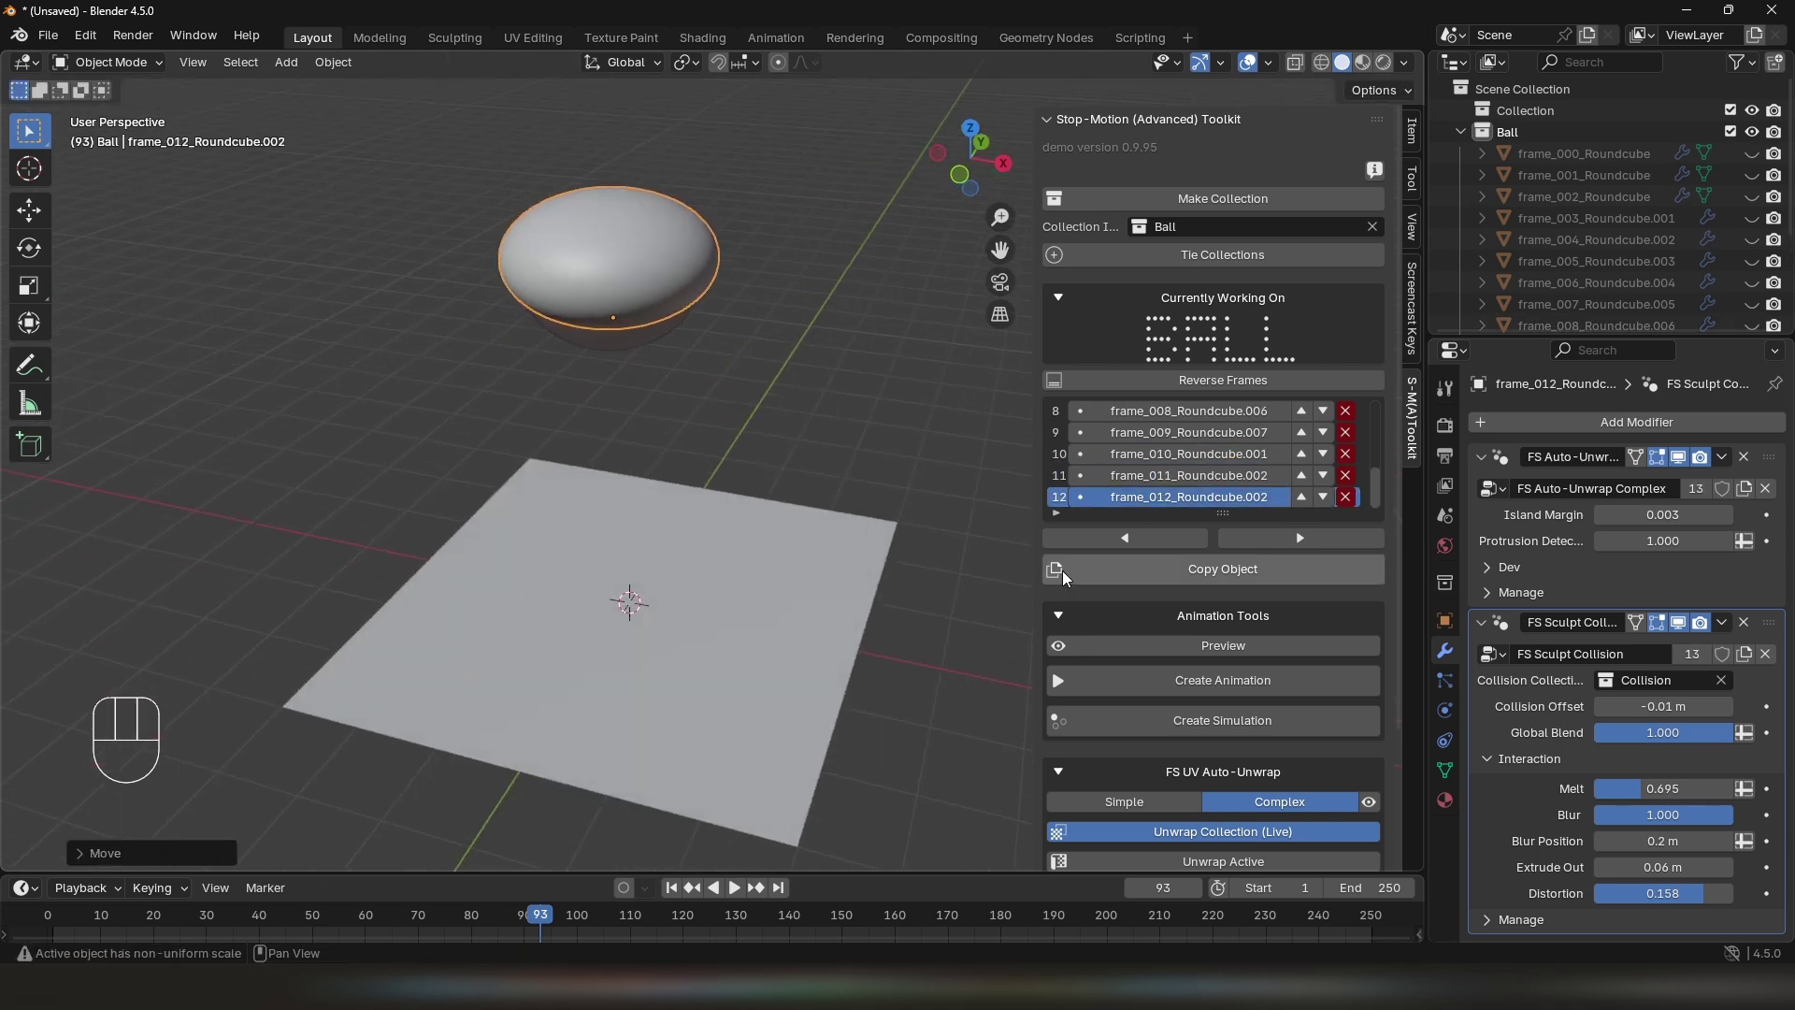
{"action": "left_click", "coordinate": [1178, 651]}
{"action": "left_click_drag", "start_coordinate": [829, 563], "coordinate": [785, 511]}
{"action": "key", "text": "space"}
{"action": "key", "text": "space"}
Renumber the frames list in the modifier panel and replay the thirteen-frame animation
{"action": "left_click", "coordinate": [816, 345]}
{"action": "left_click", "coordinate": [1627, 587]}
{"action": "left_click", "coordinate": [1618, 607]}
{"action": "left_click", "coordinate": [1603, 738]}
{"action": "key", "text": "space"}
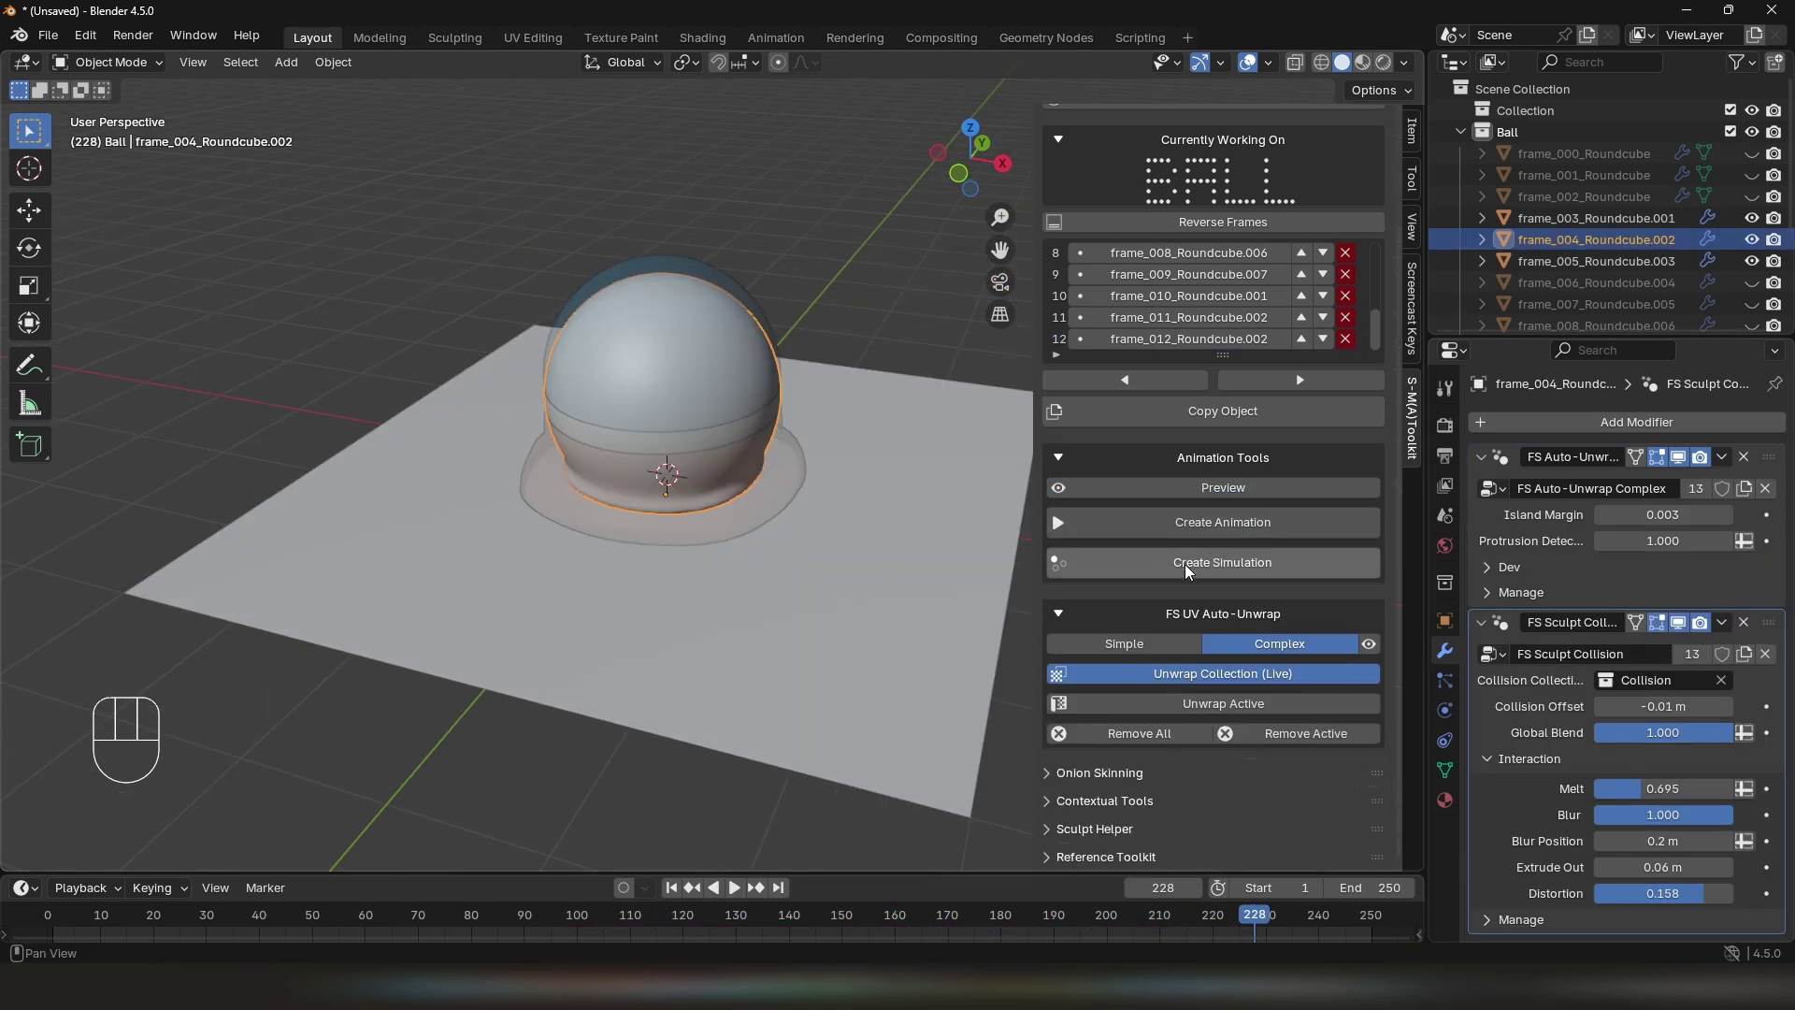
In Texture Tools pick a pink base colour and 512x512 resolution for a new paint image
{"action": "left_click", "coordinate": [1123, 805]}
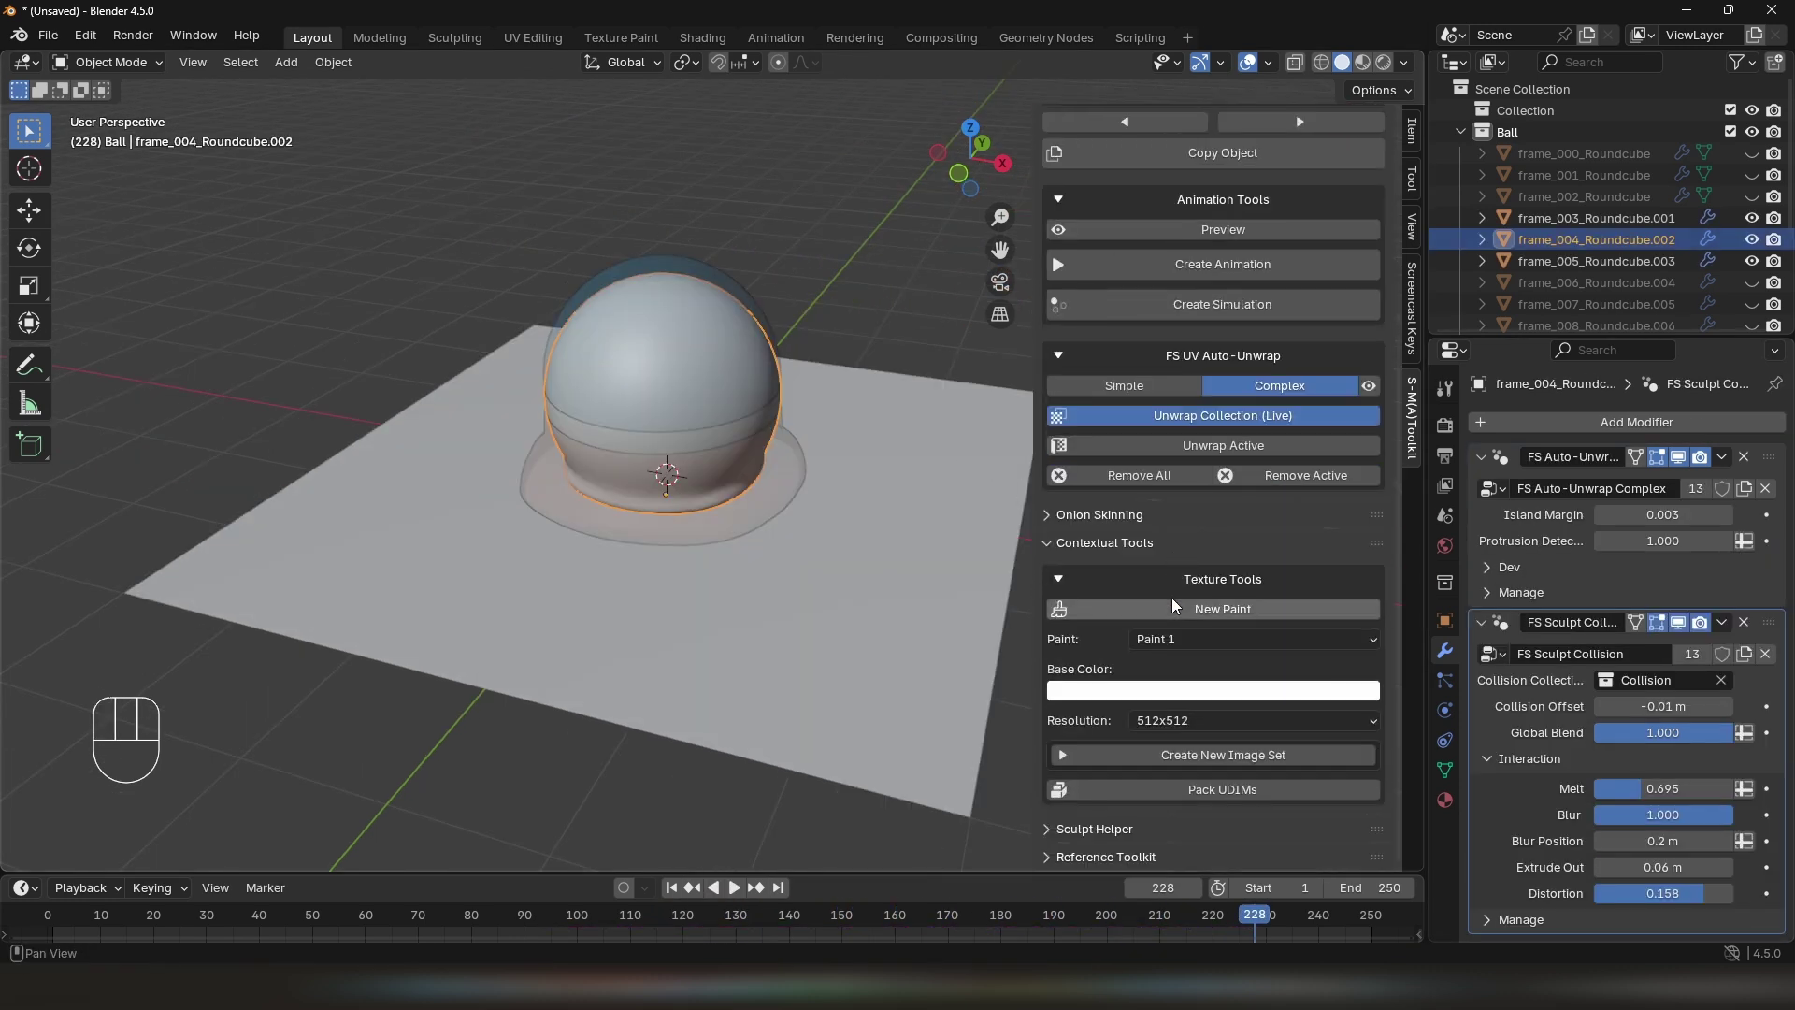
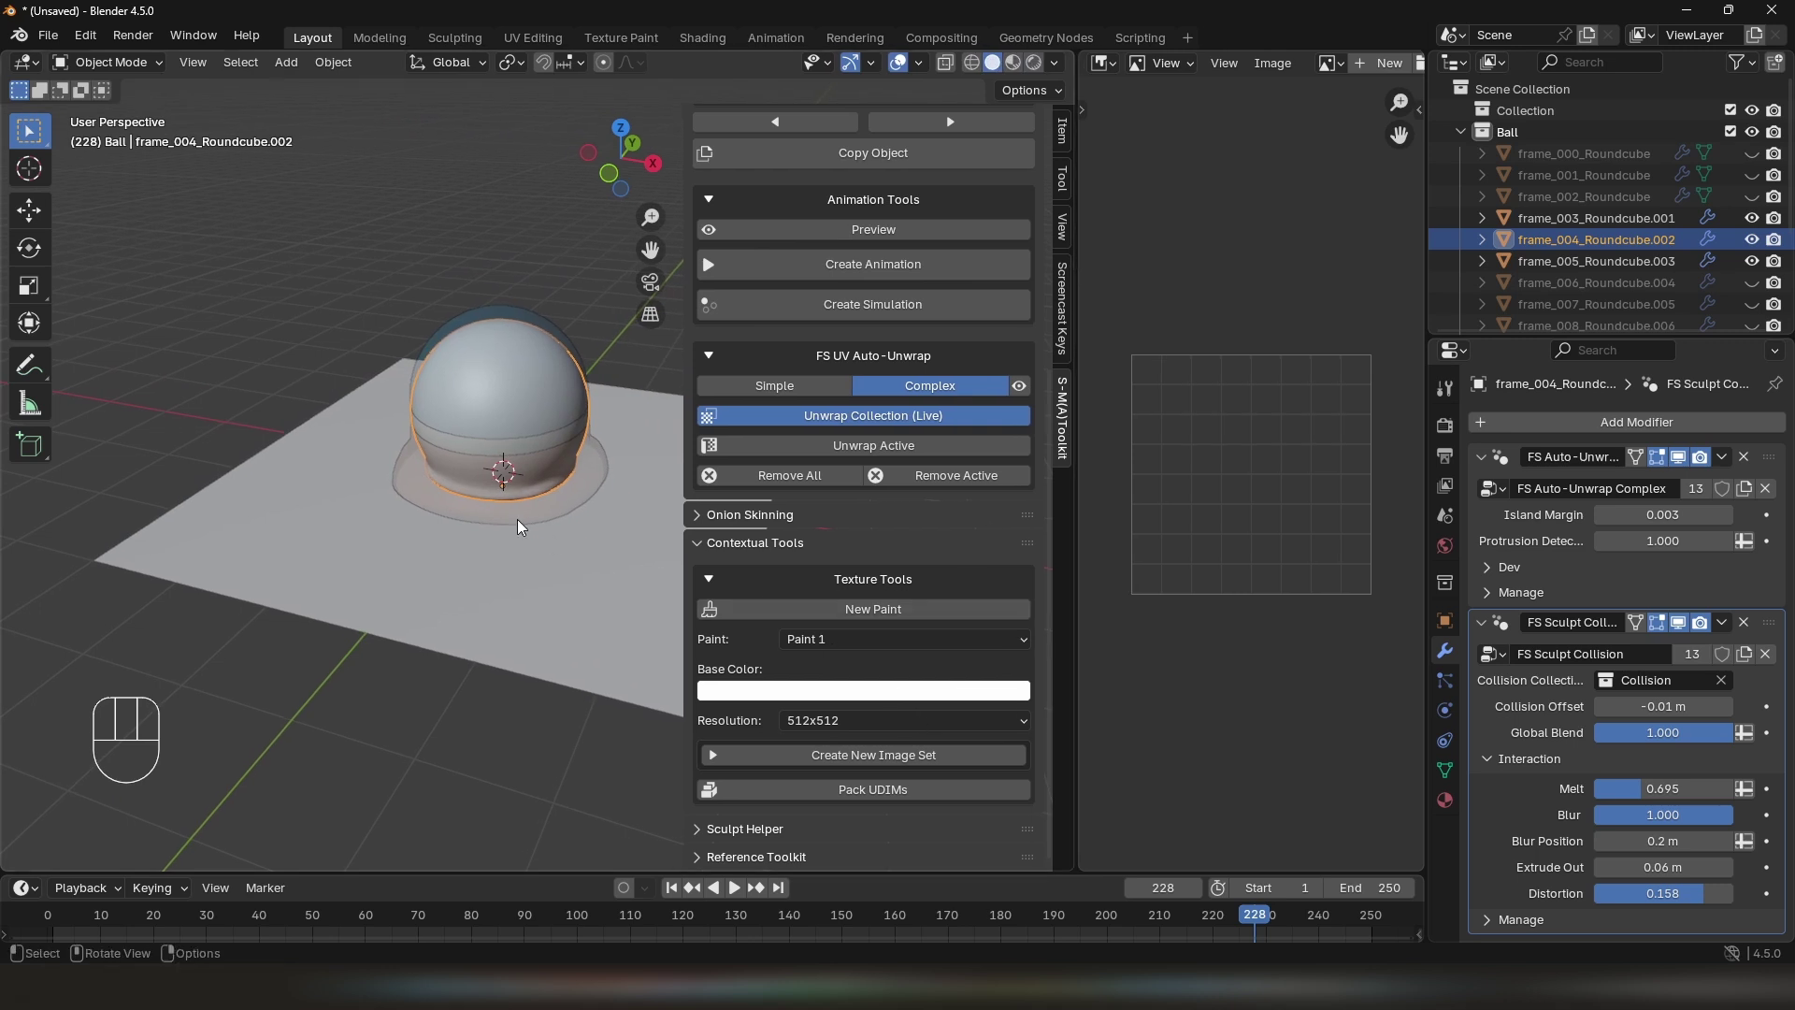
{"action": "middle_click", "coordinate": [522, 518]}
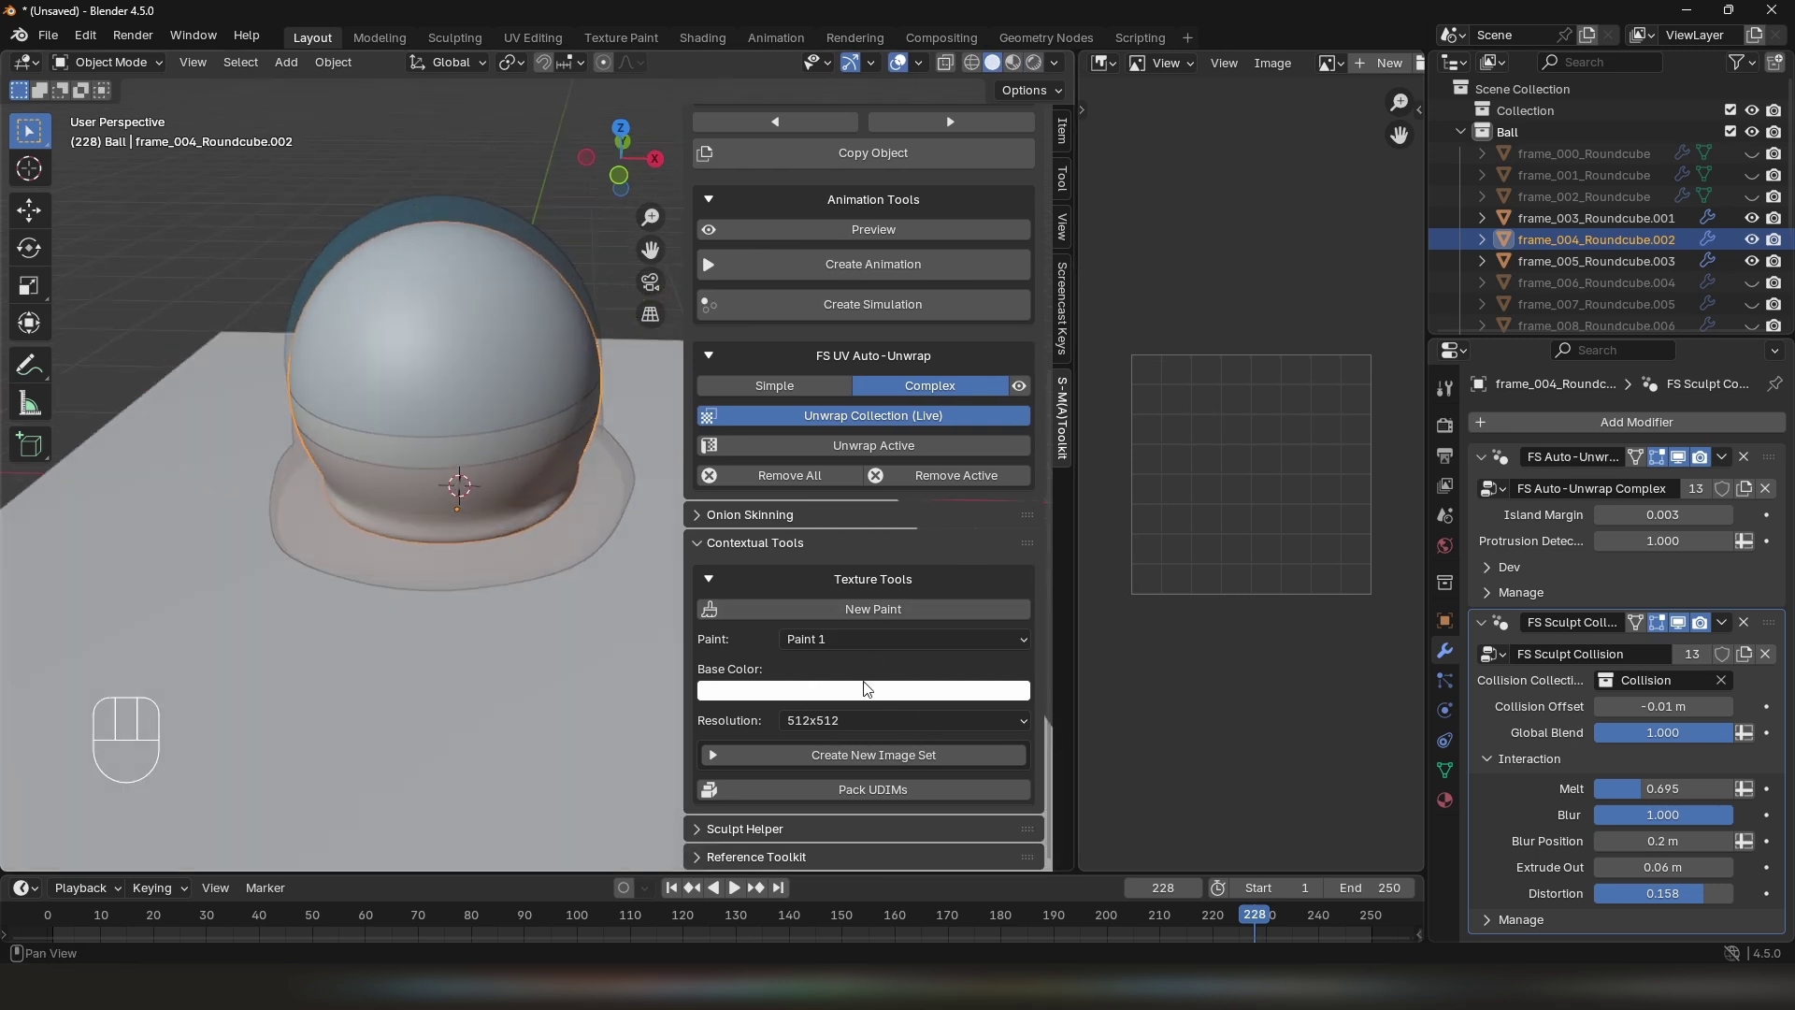
{"action": "left_click", "coordinate": [867, 693]}
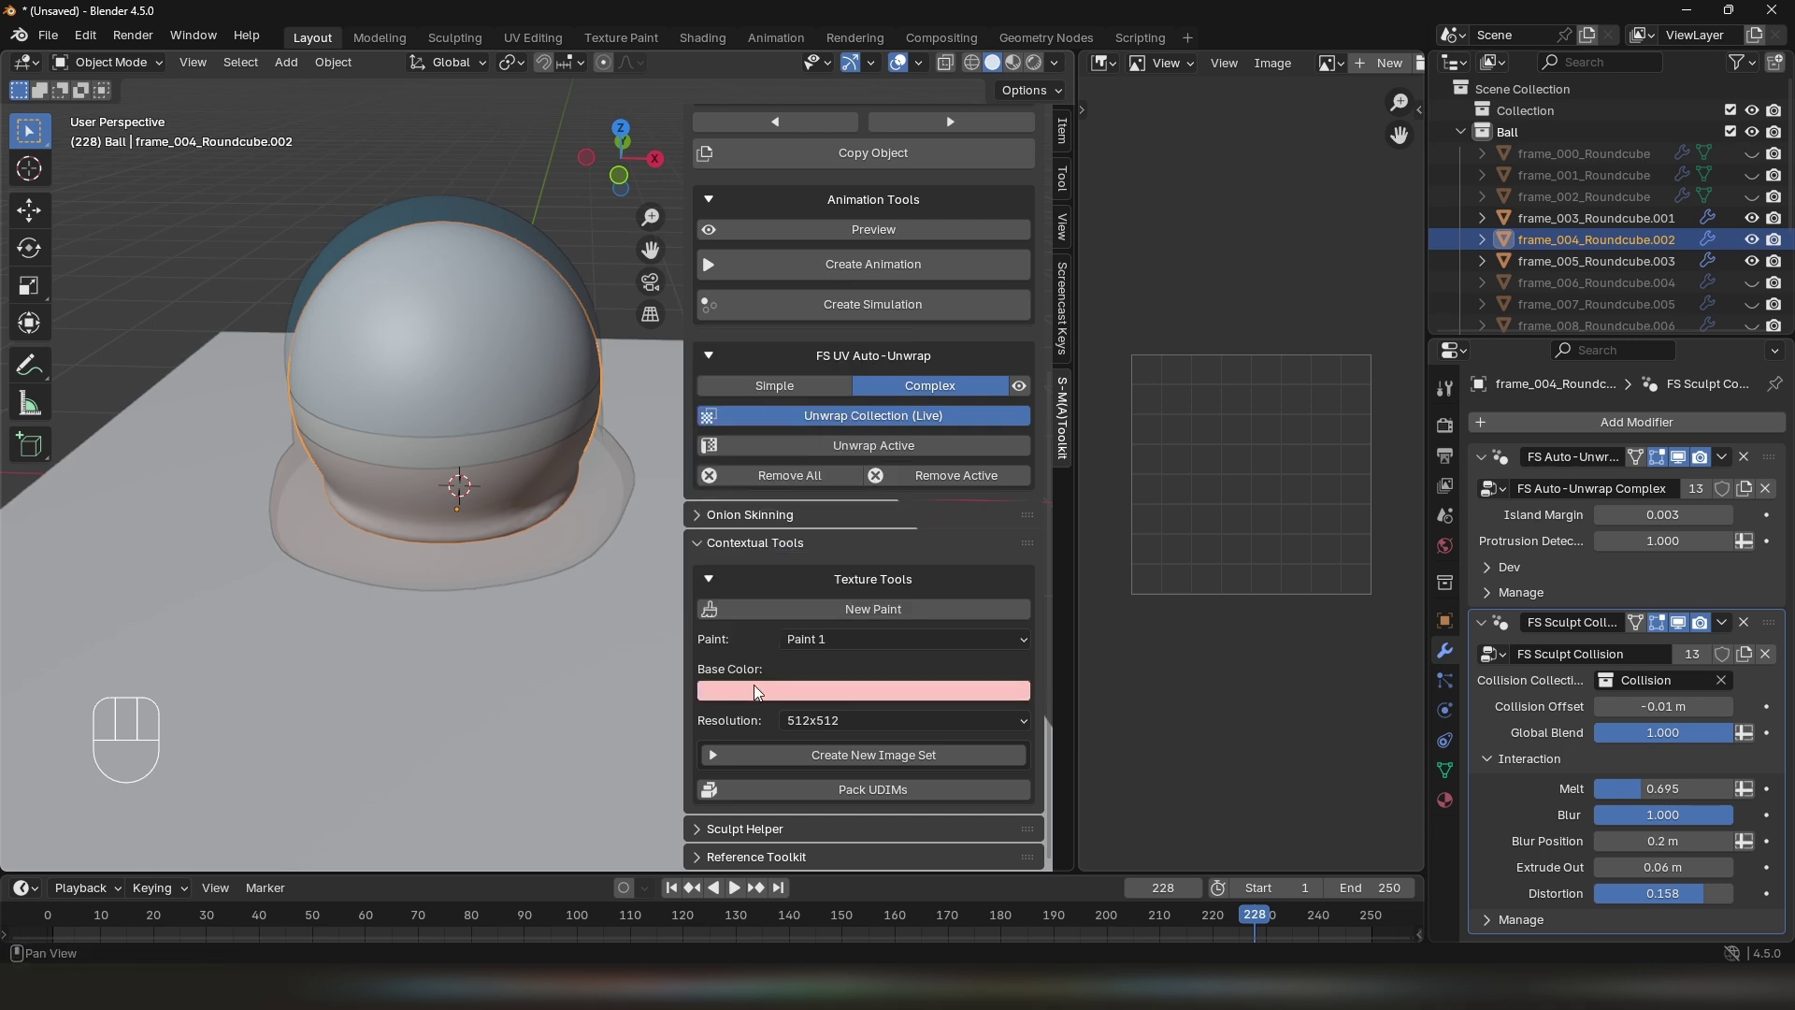
{"action": "left_click", "coordinate": [843, 725]}
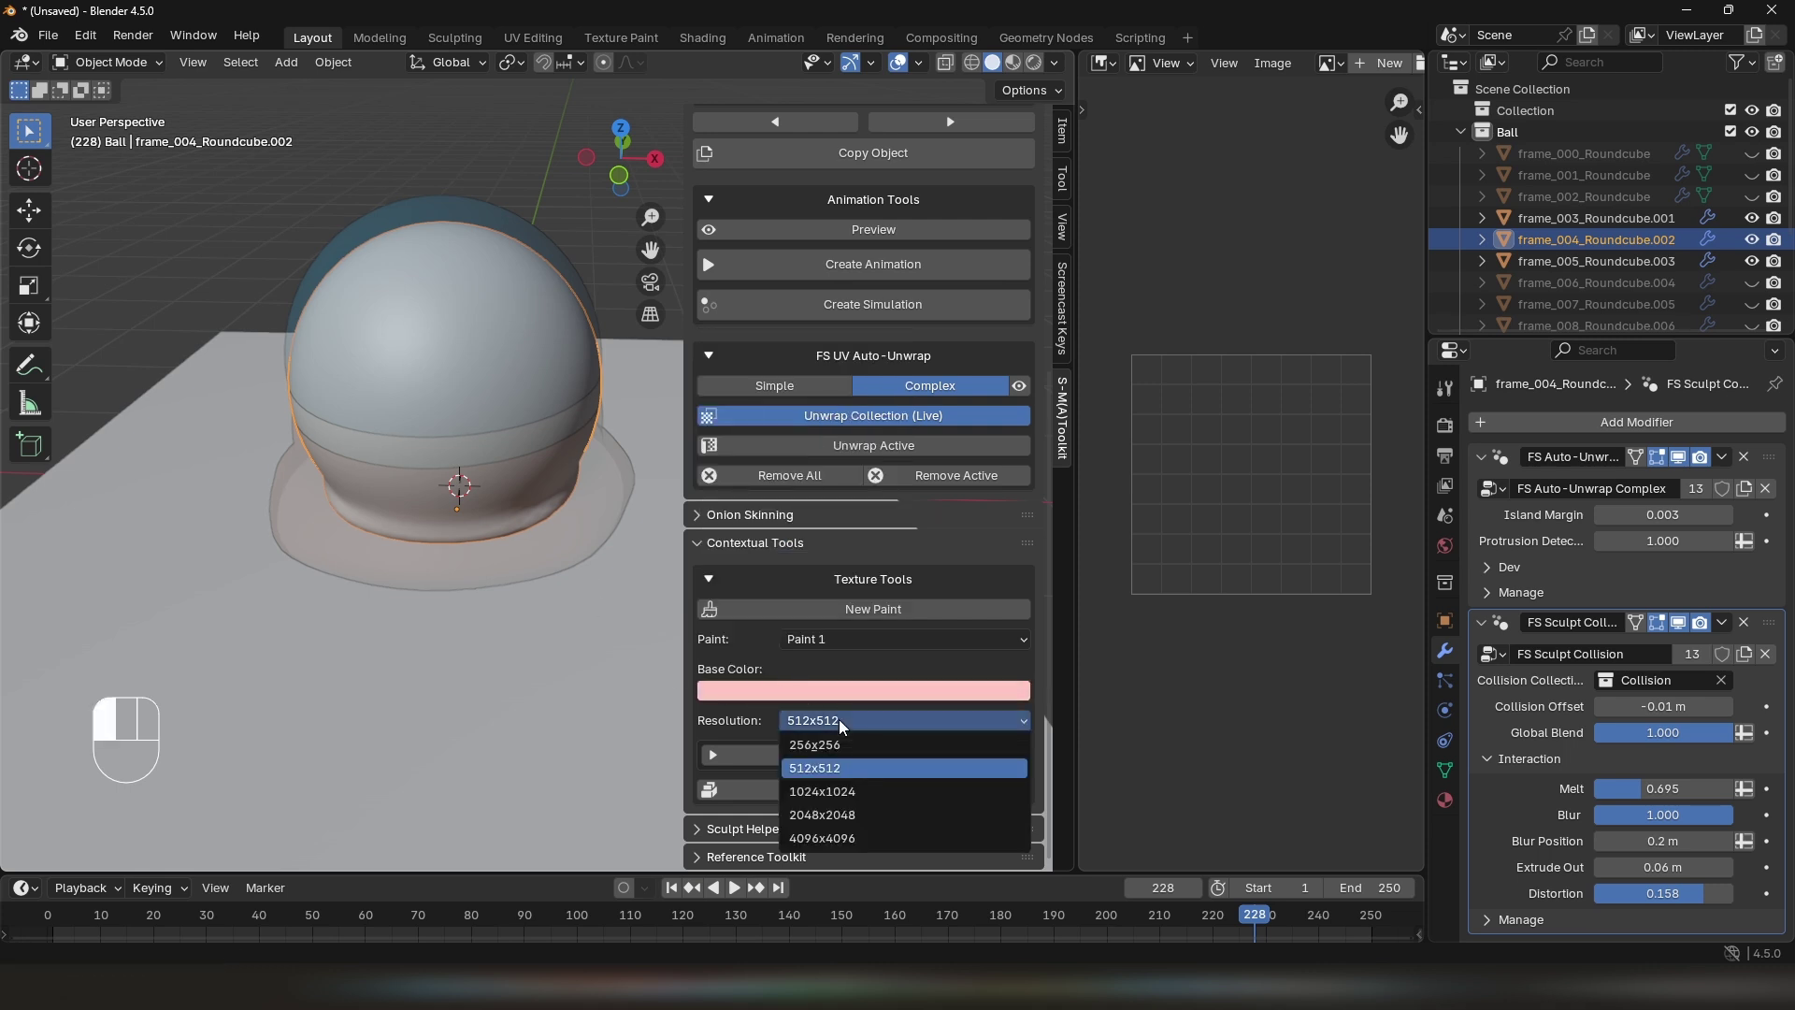
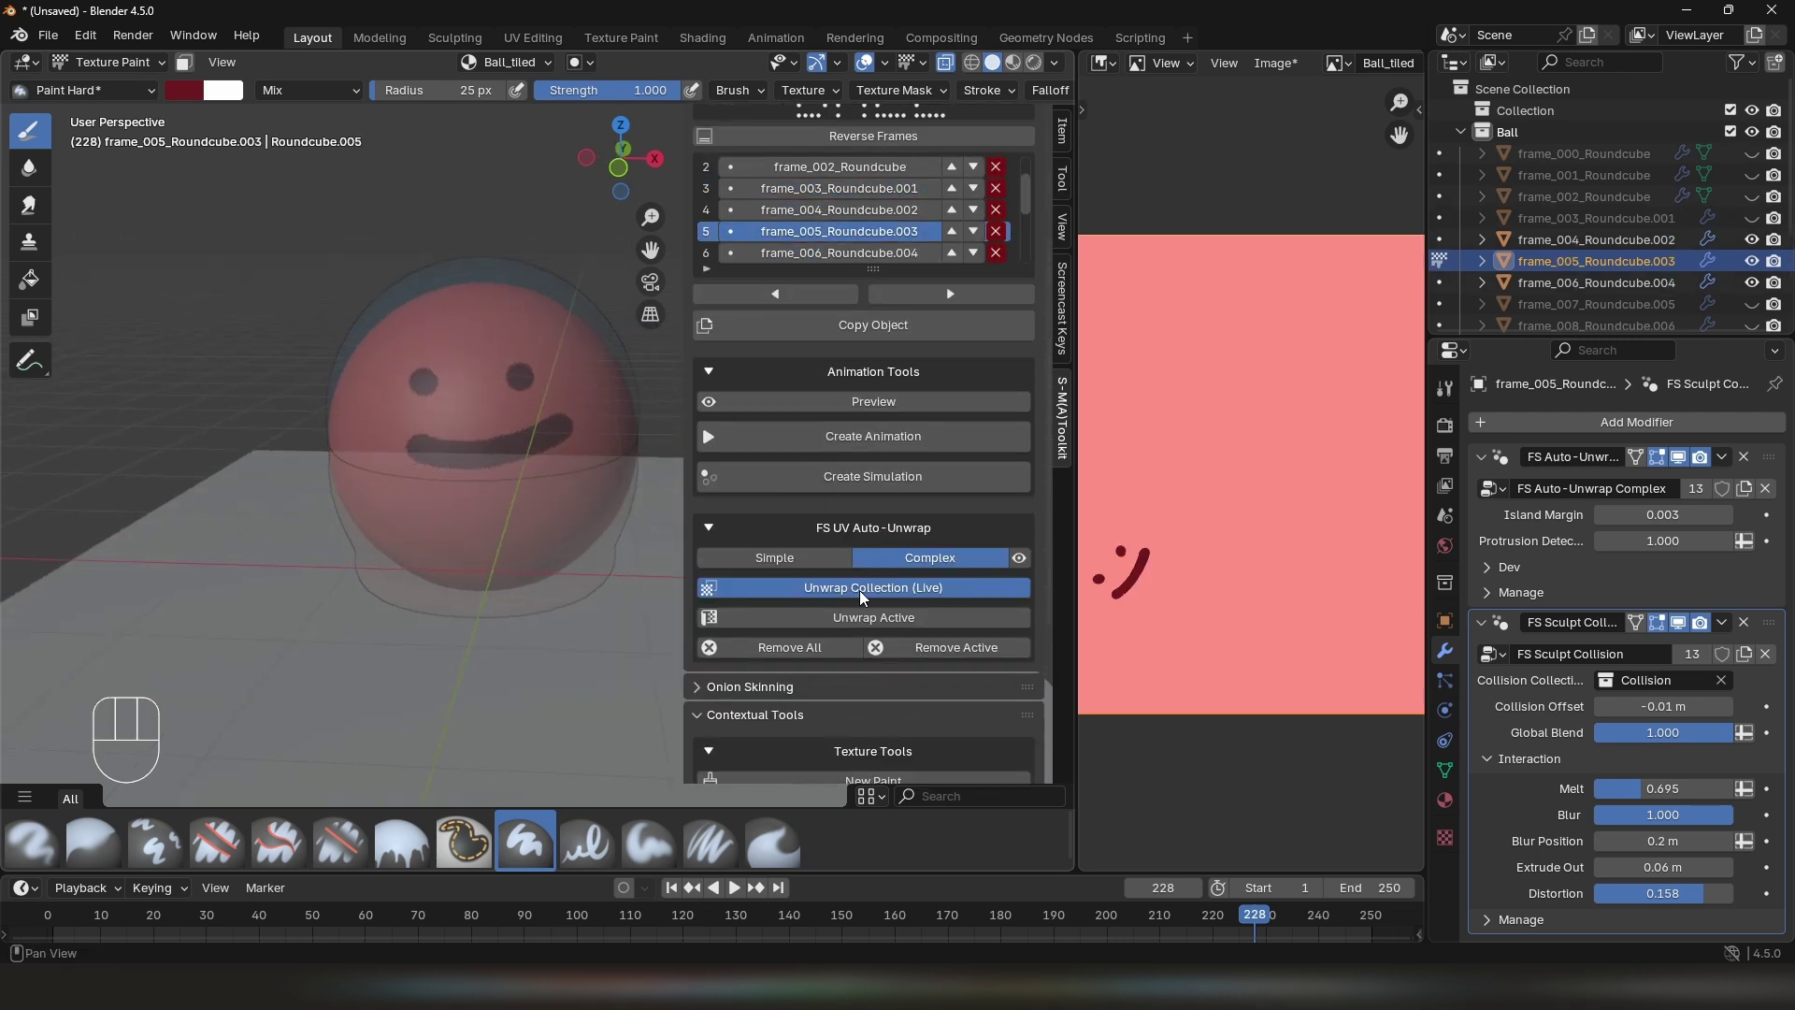
Paint dark face strokes onto frame_006's pink texture across its UV tiles
{"action": "left_click_drag", "start_coordinate": [845, 655], "coordinate": [600, 530]}
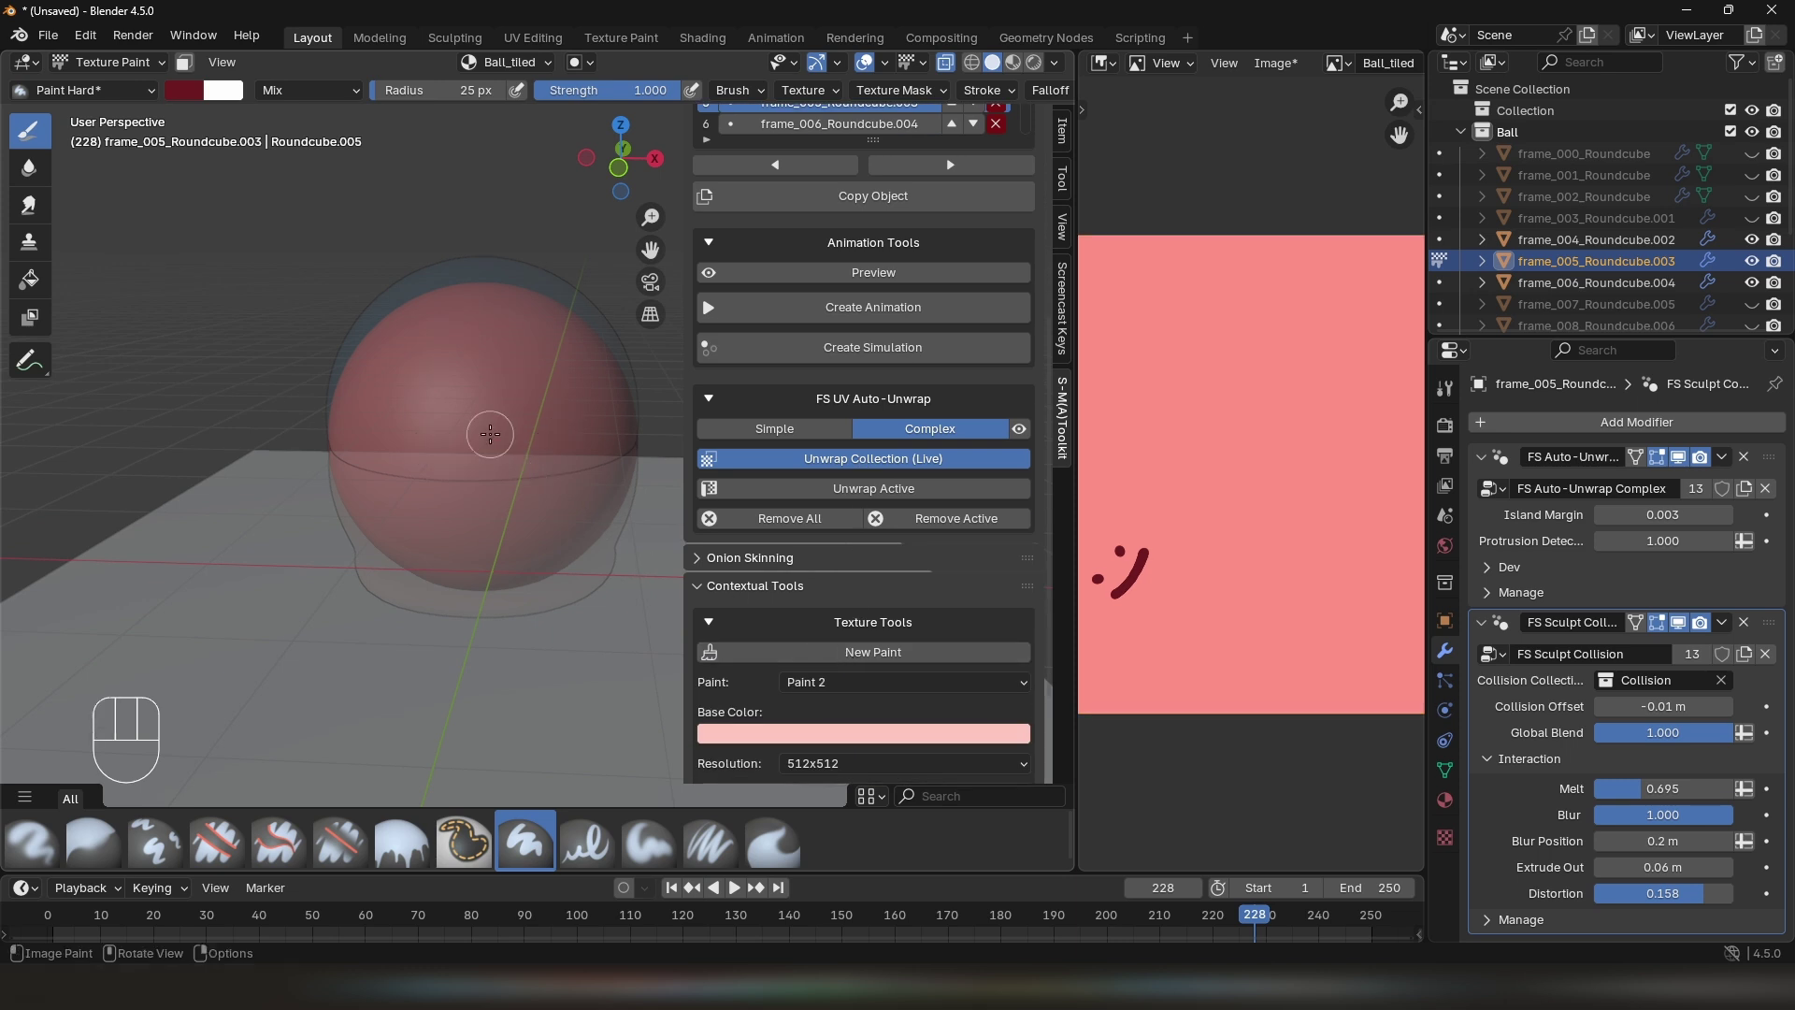
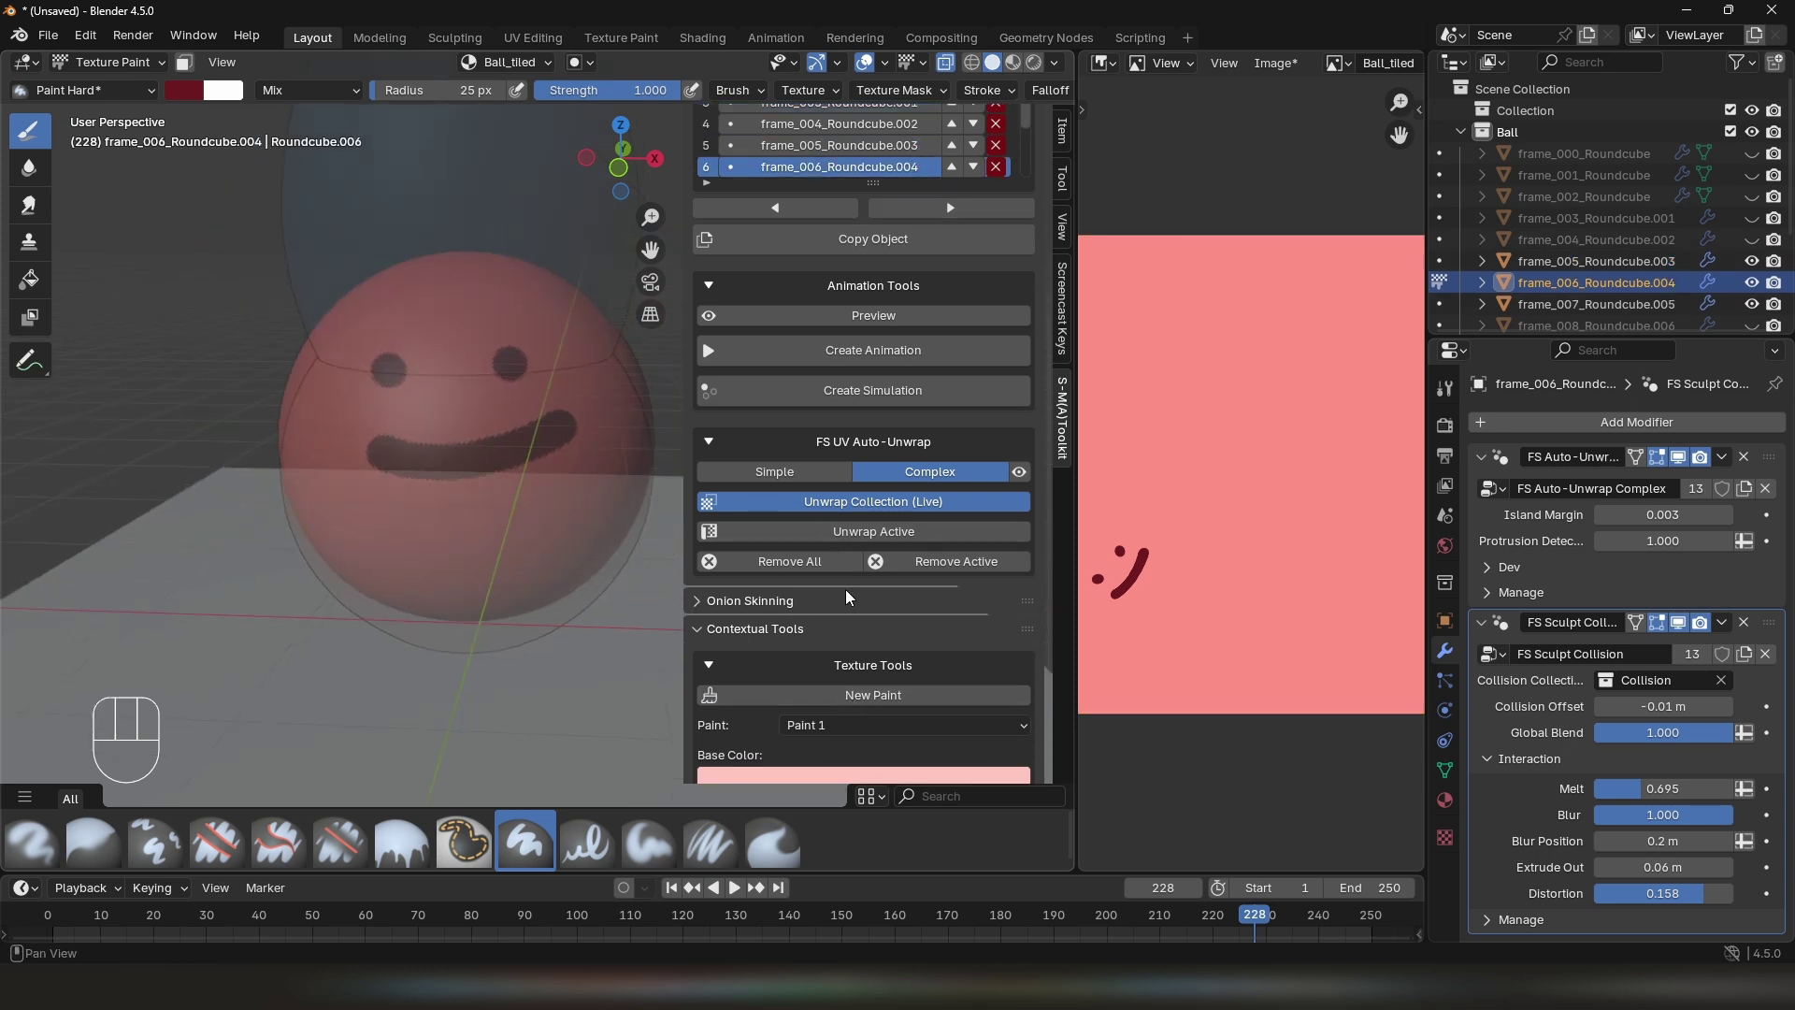
{"action": "left_click_drag", "start_coordinate": [852, 702], "coordinate": [566, 458]}
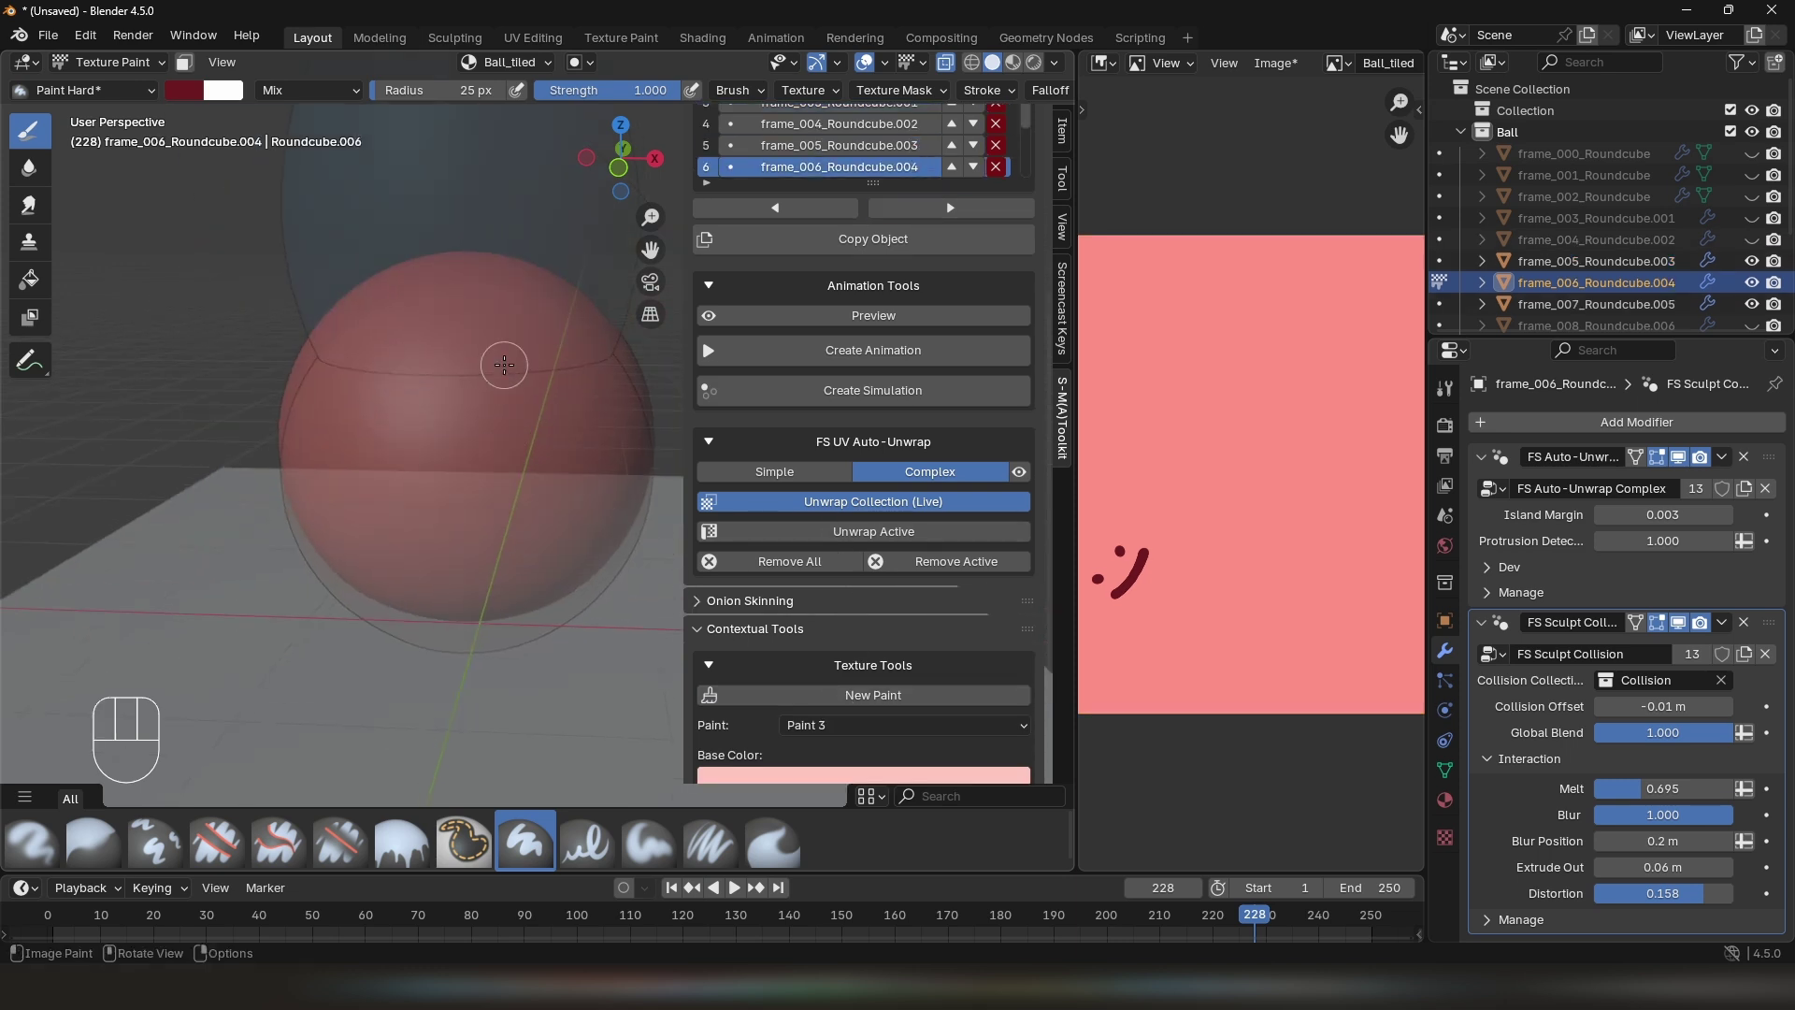
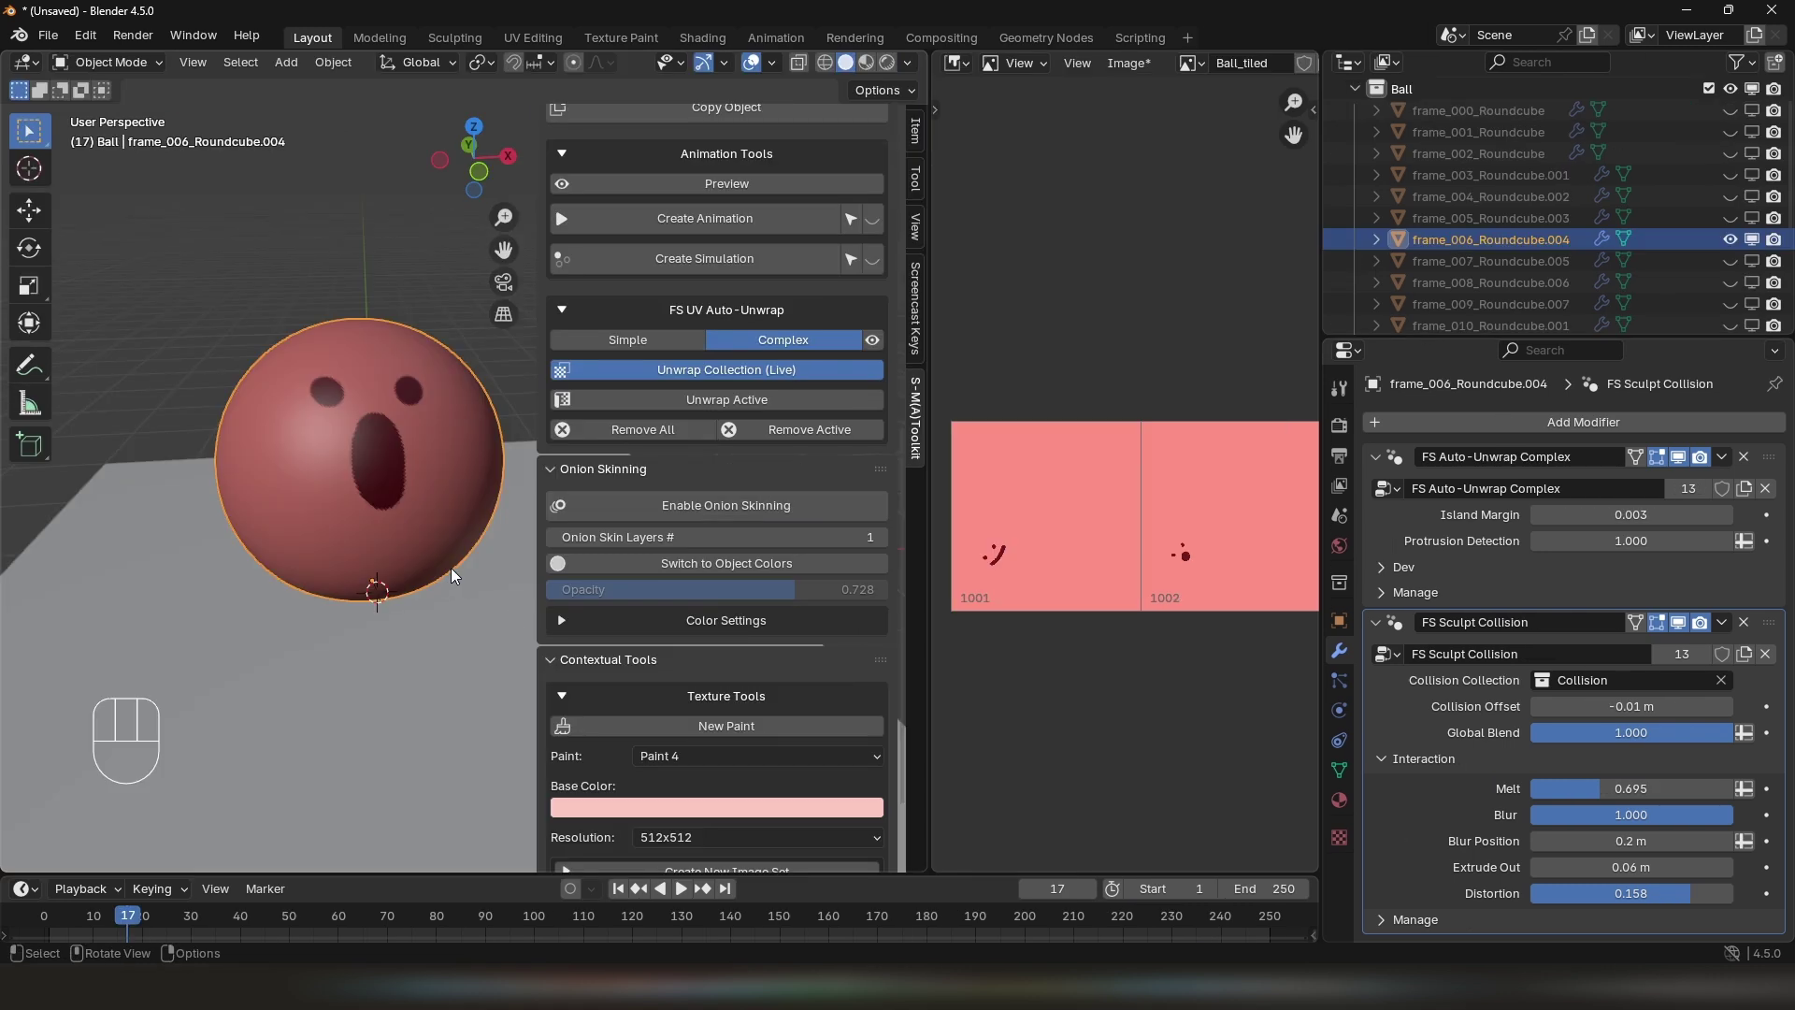
Switch the paint slot to frame_010_Roundcube.001 showing UV tiles 1004 and 1005
{"action": "left_click", "coordinate": [698, 672]}
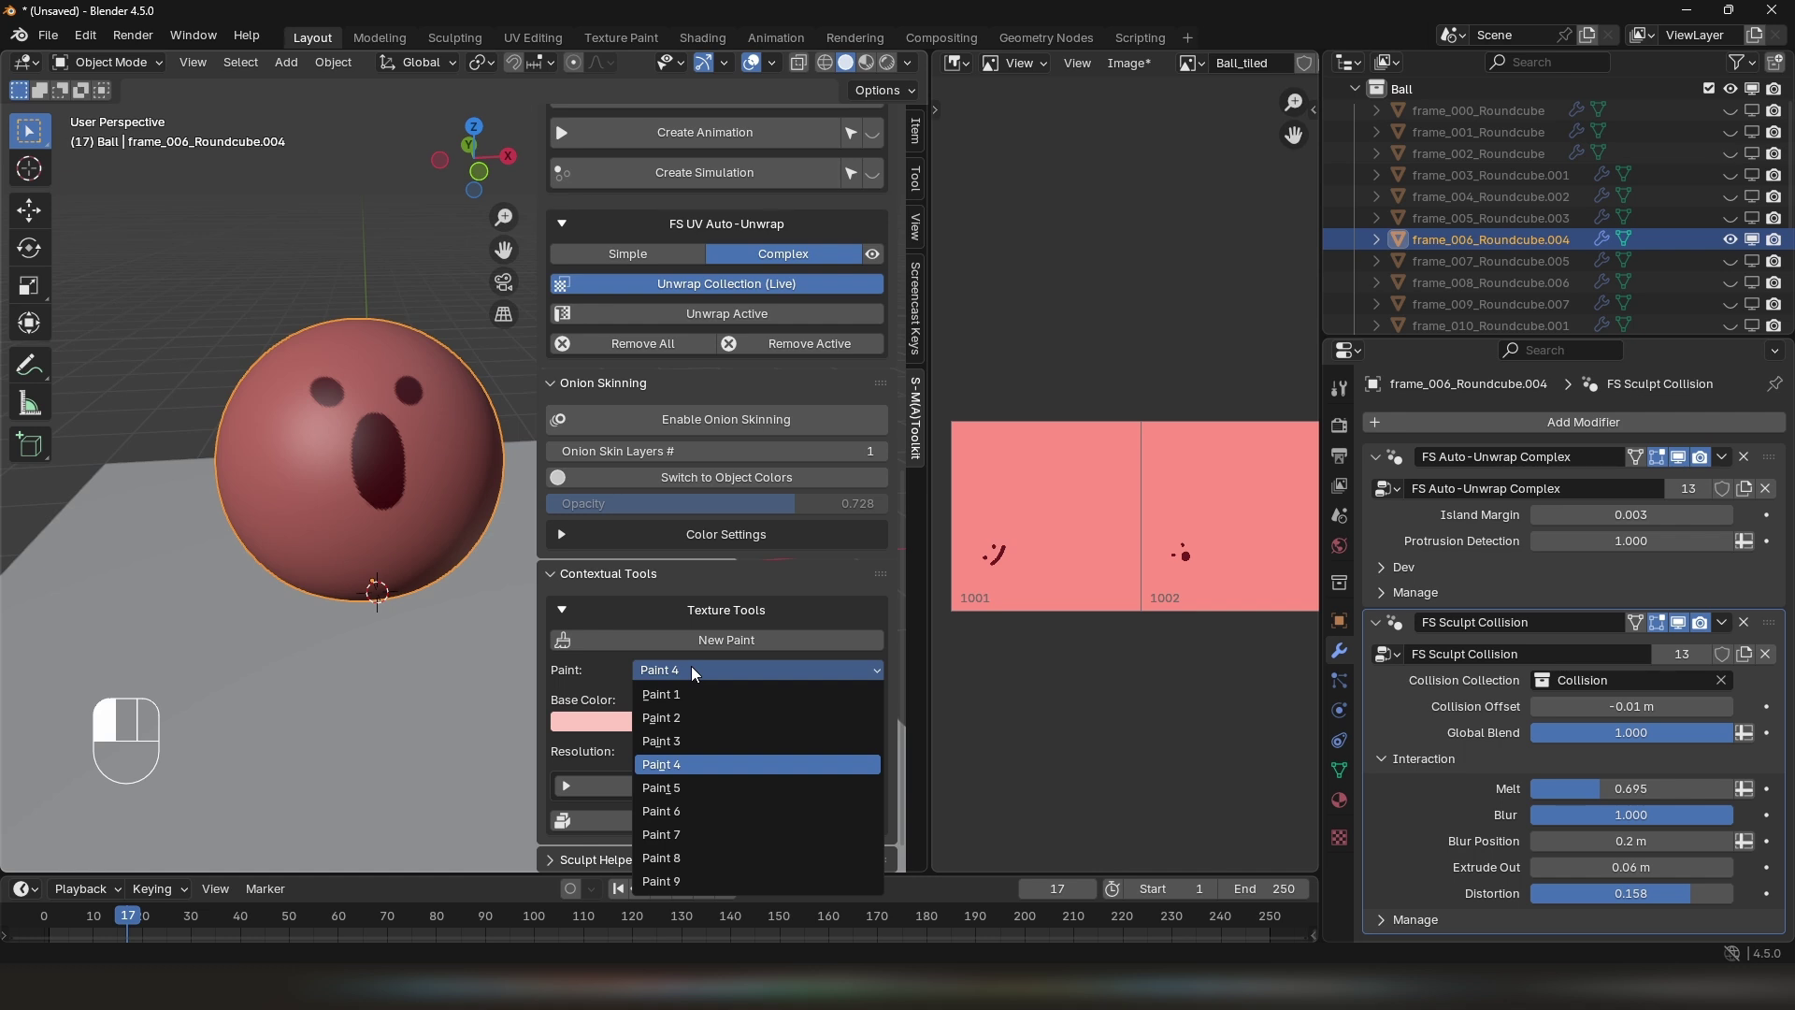
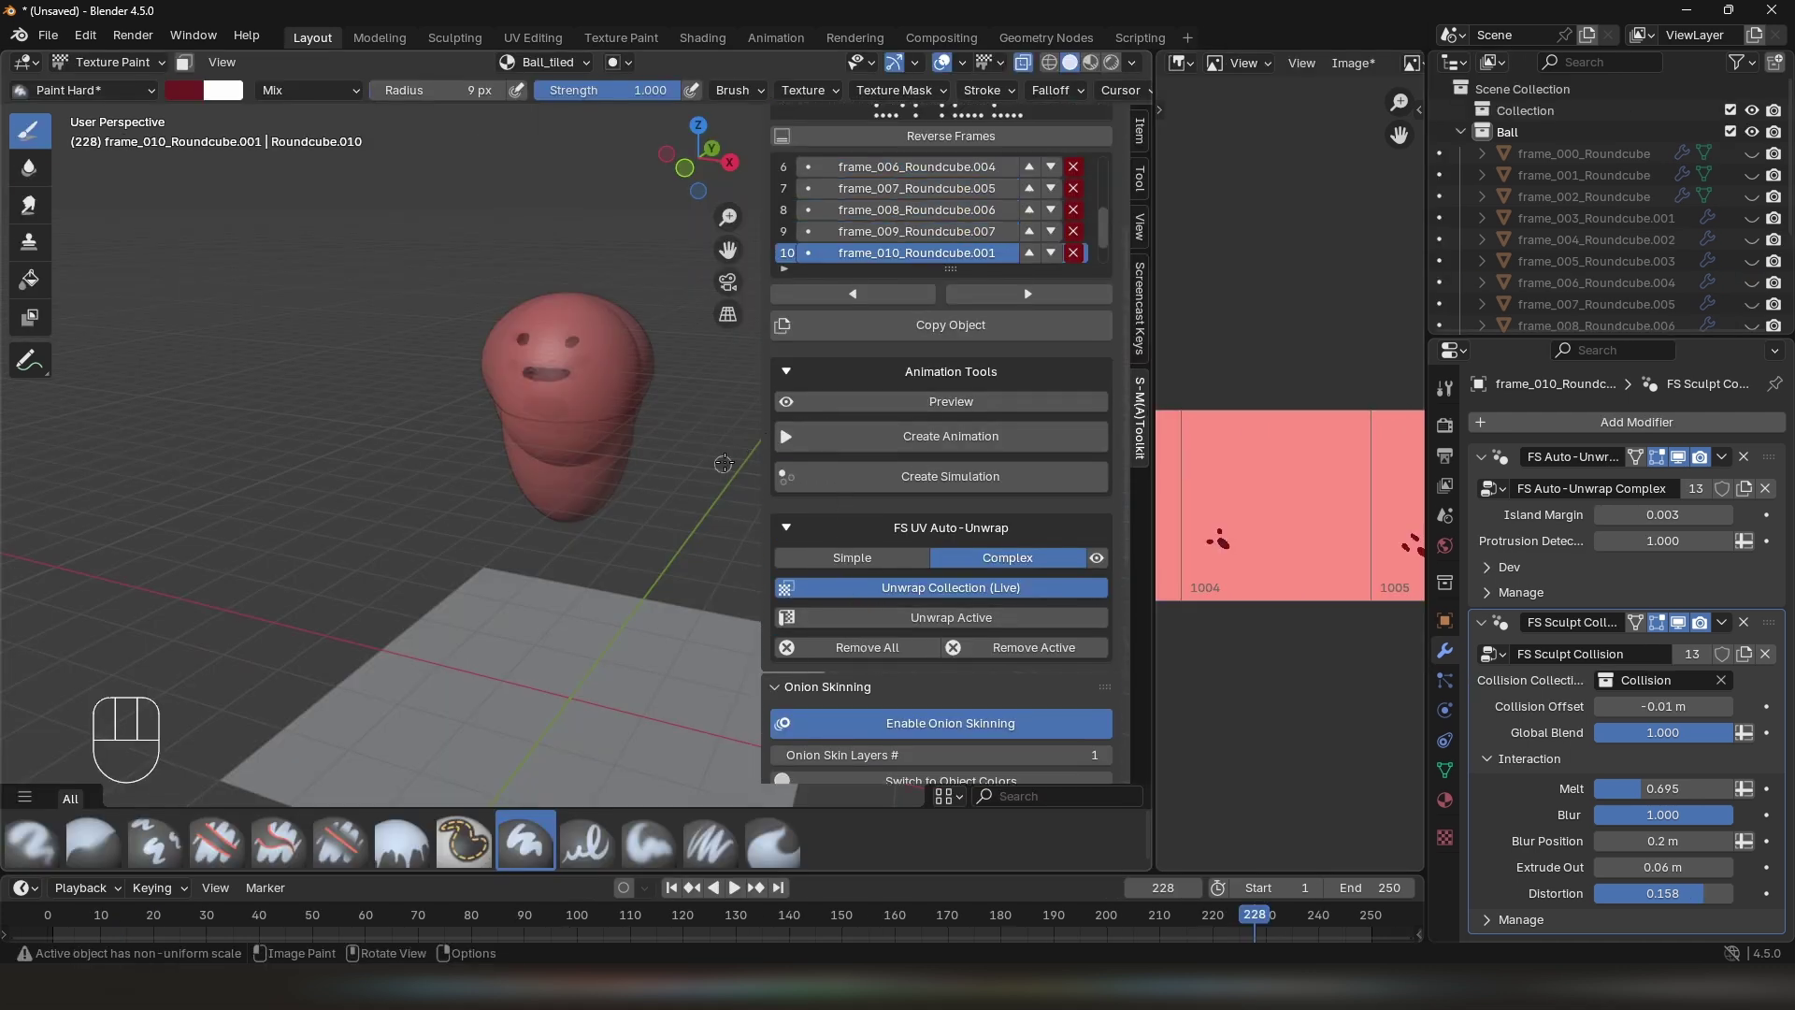
{"action": "key", "text": "shift+w"}
{"action": "middle_click", "coordinate": [487, 500]}
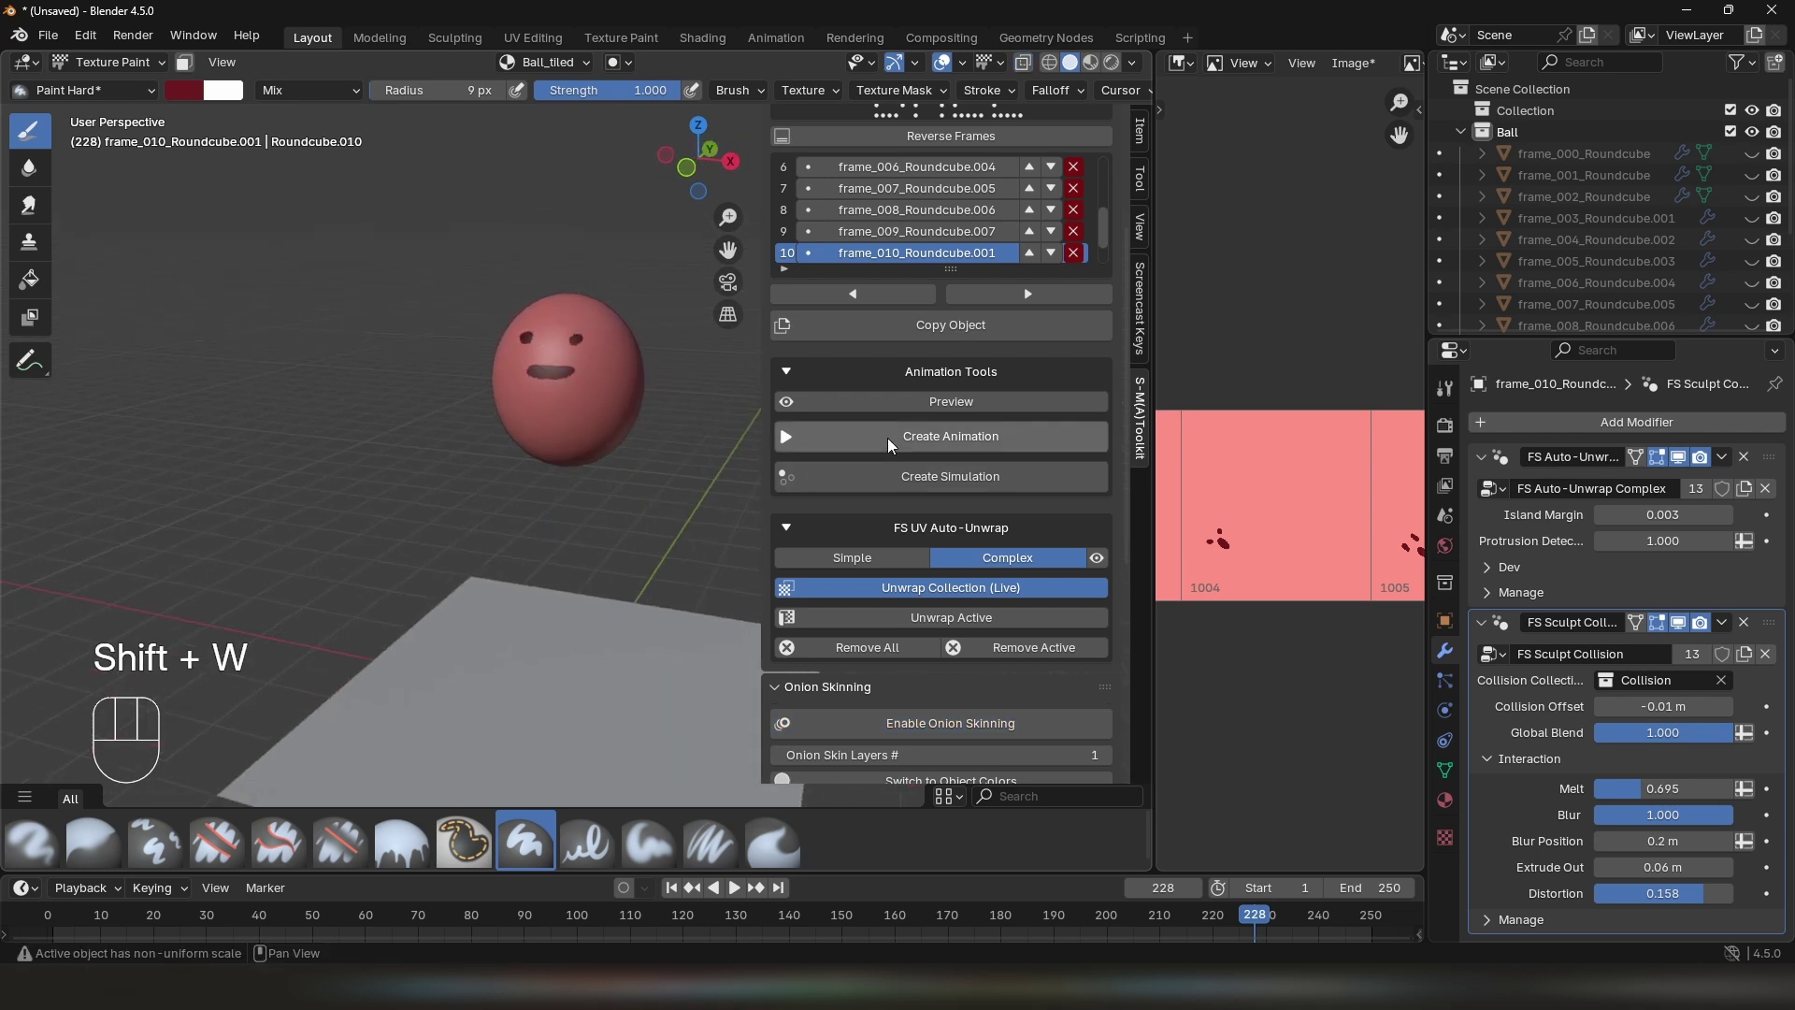
Return to Object Mode and frame the scene around the animated ball
{"action": "left_click", "coordinate": [894, 443]}
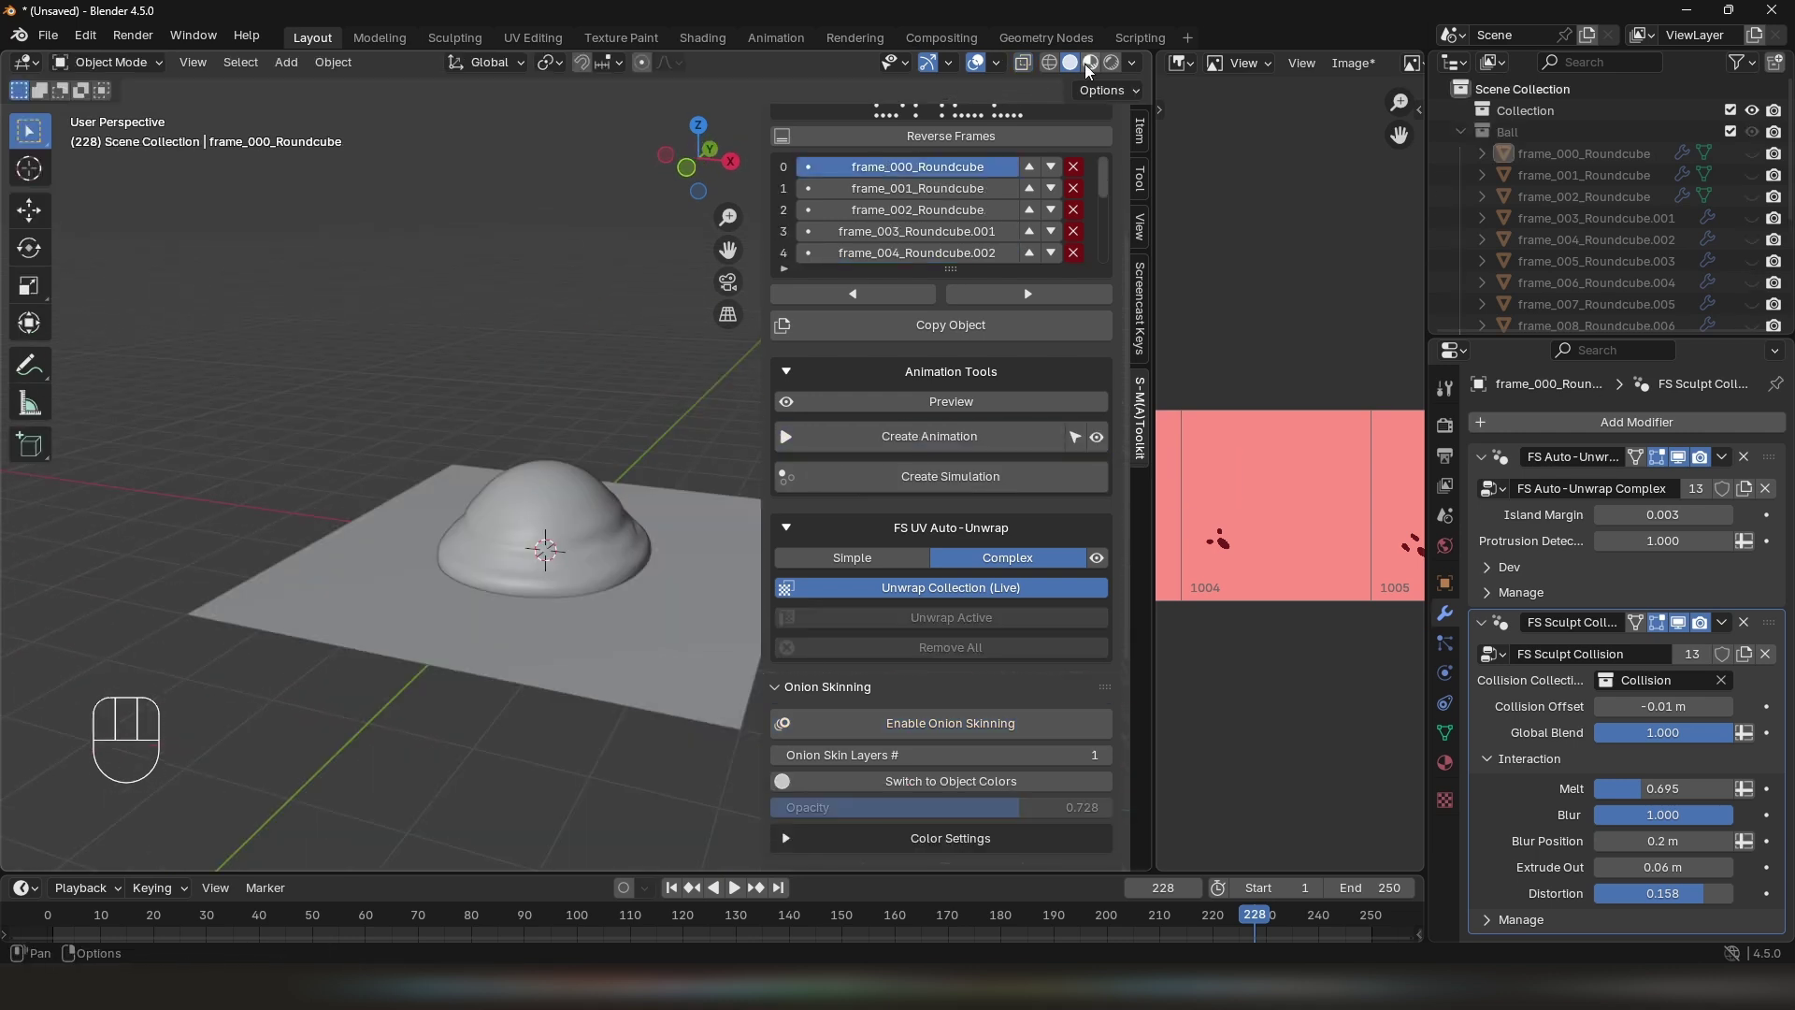
{"action": "middle_click", "coordinate": [519, 600]}
{"action": "left_click_drag", "start_coordinate": [521, 634], "coordinate": [540, 585]}
{"action": "middle_click", "coordinate": [554, 564]}
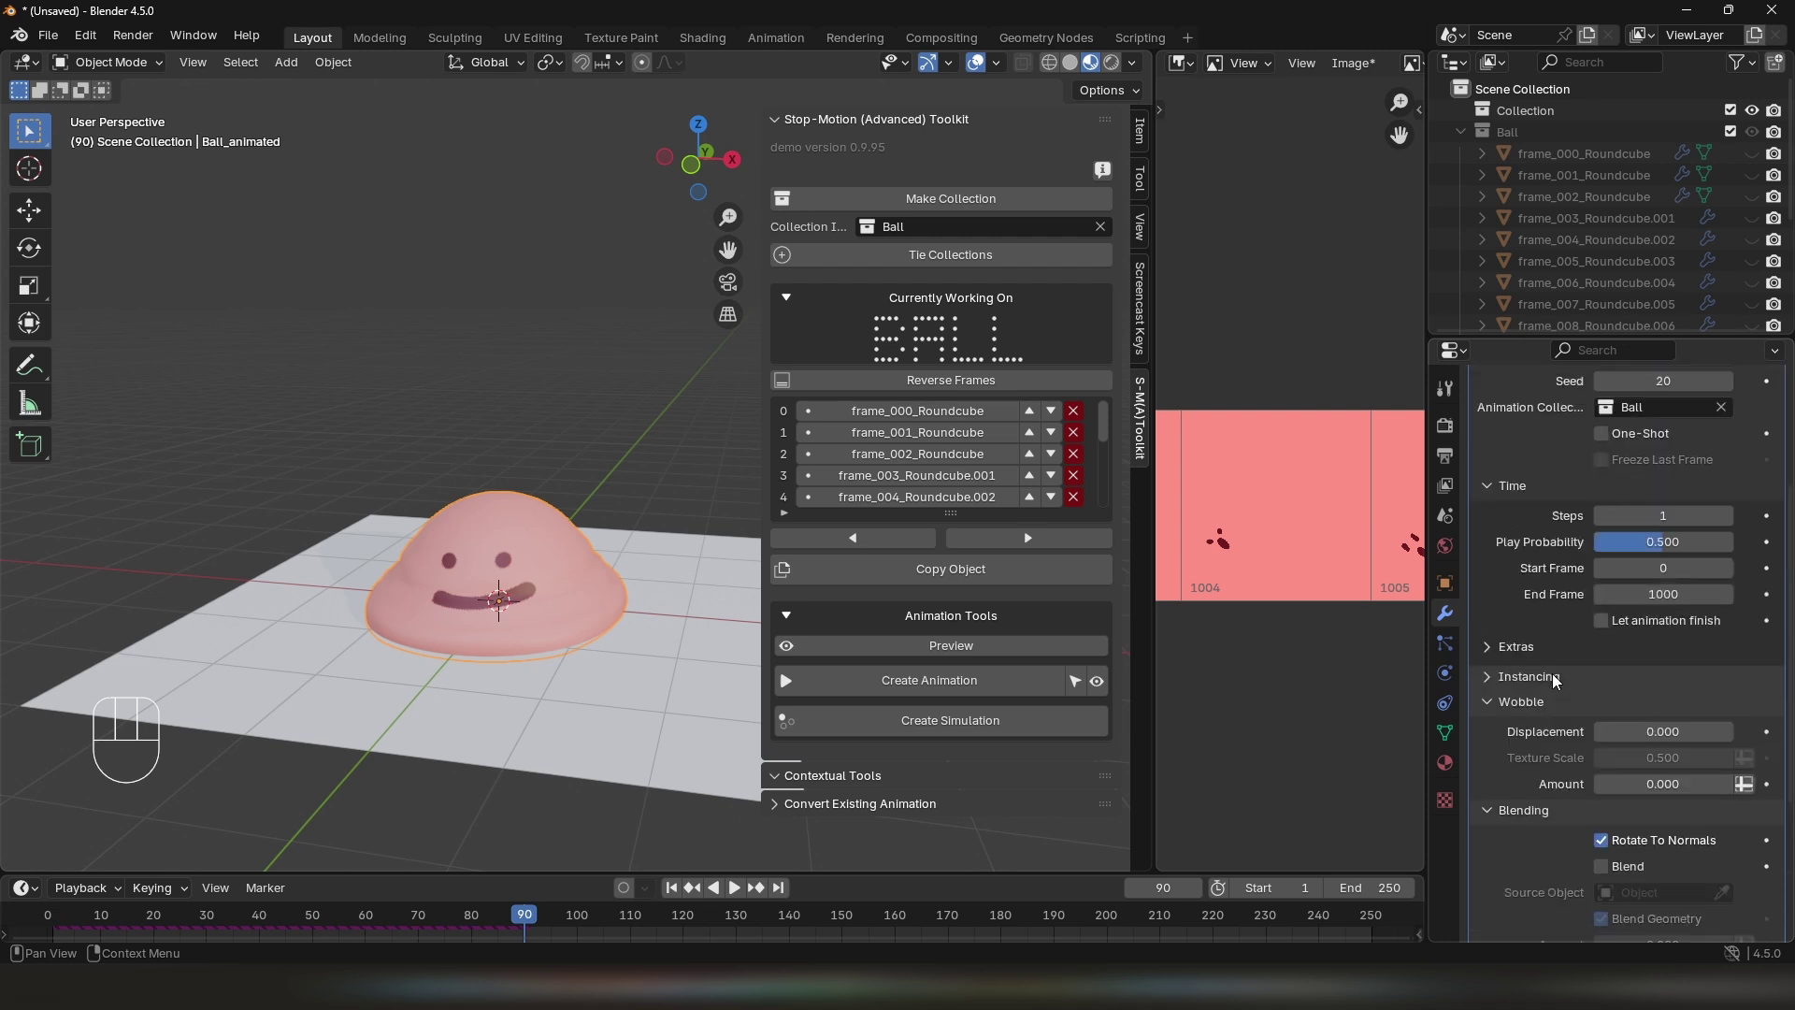
Select Ball_animated and play its stop-motion animation, stopping at frame 212
{"action": "left_click", "coordinate": [1639, 483]}
{"action": "key", "text": "space"}
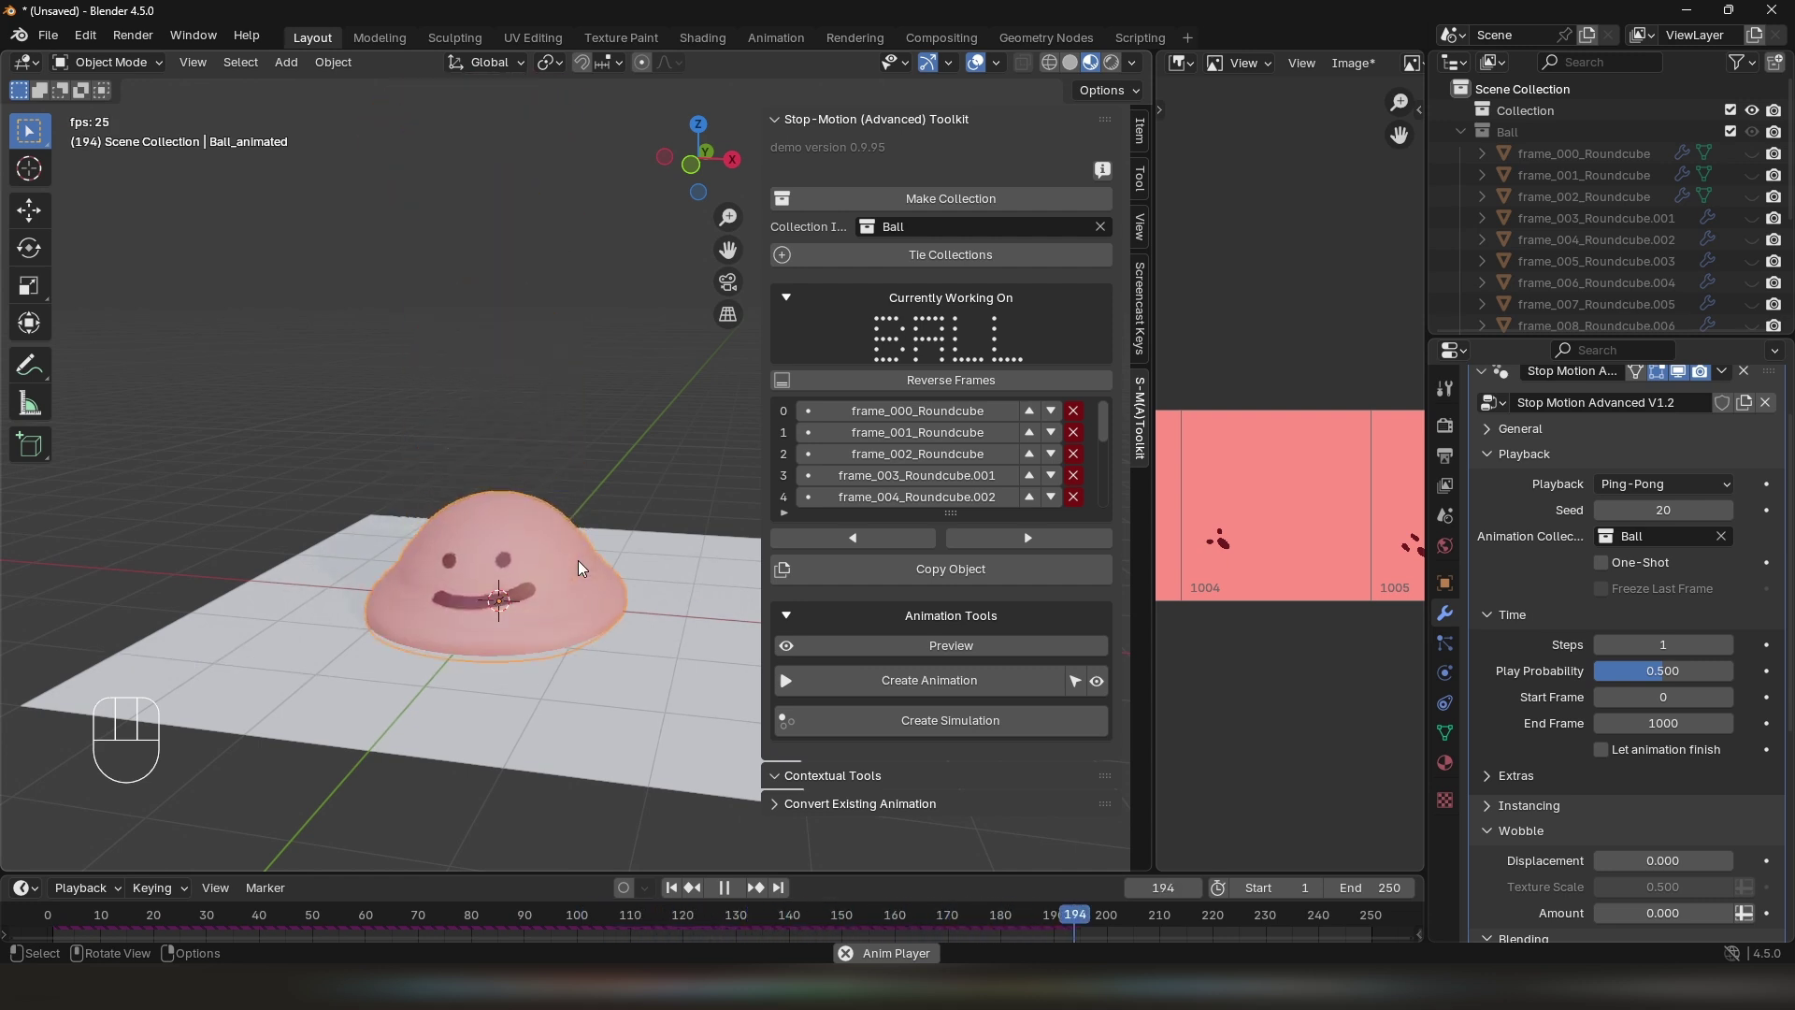
{"action": "key", "text": "space"}
{"action": "left_click_drag", "start_coordinate": [603, 553], "coordinate": [601, 480]}
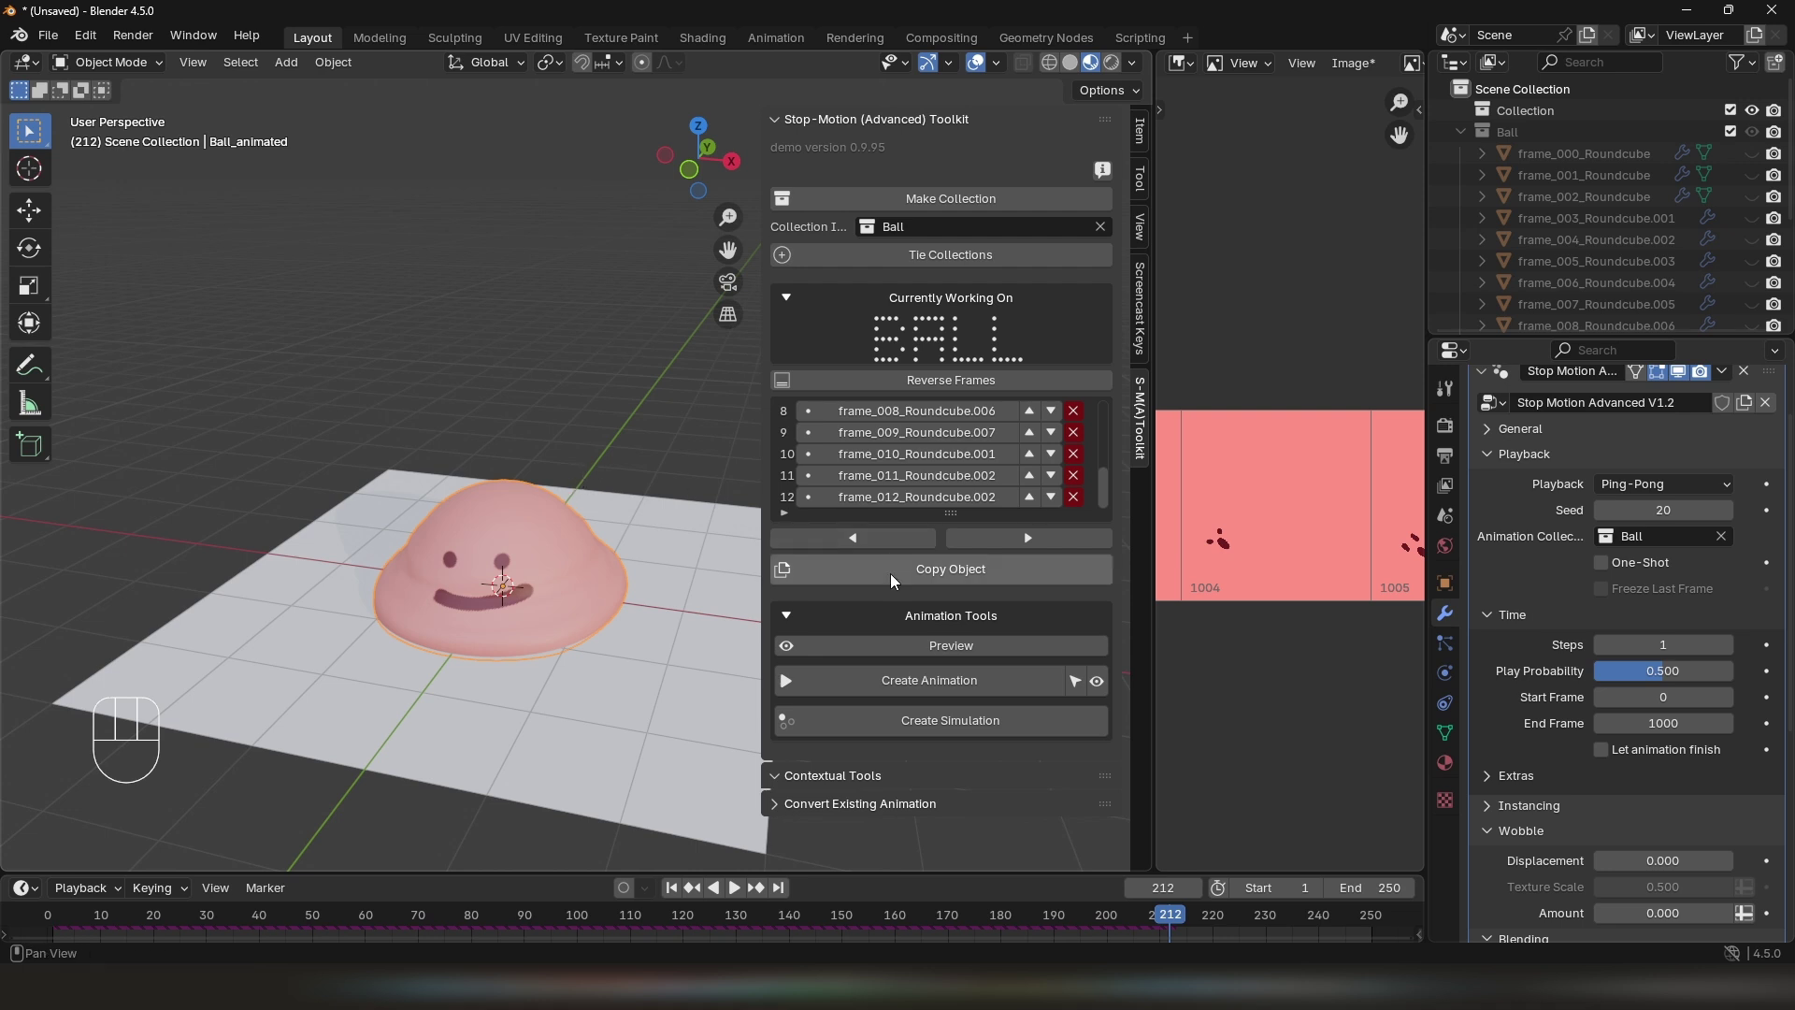
Enable Blend on Ball_animated's Stop Motion Advanced modifier with Sphere eyedropped as source
{"action": "left_click_drag", "start_coordinate": [653, 558], "coordinate": [619, 557]}
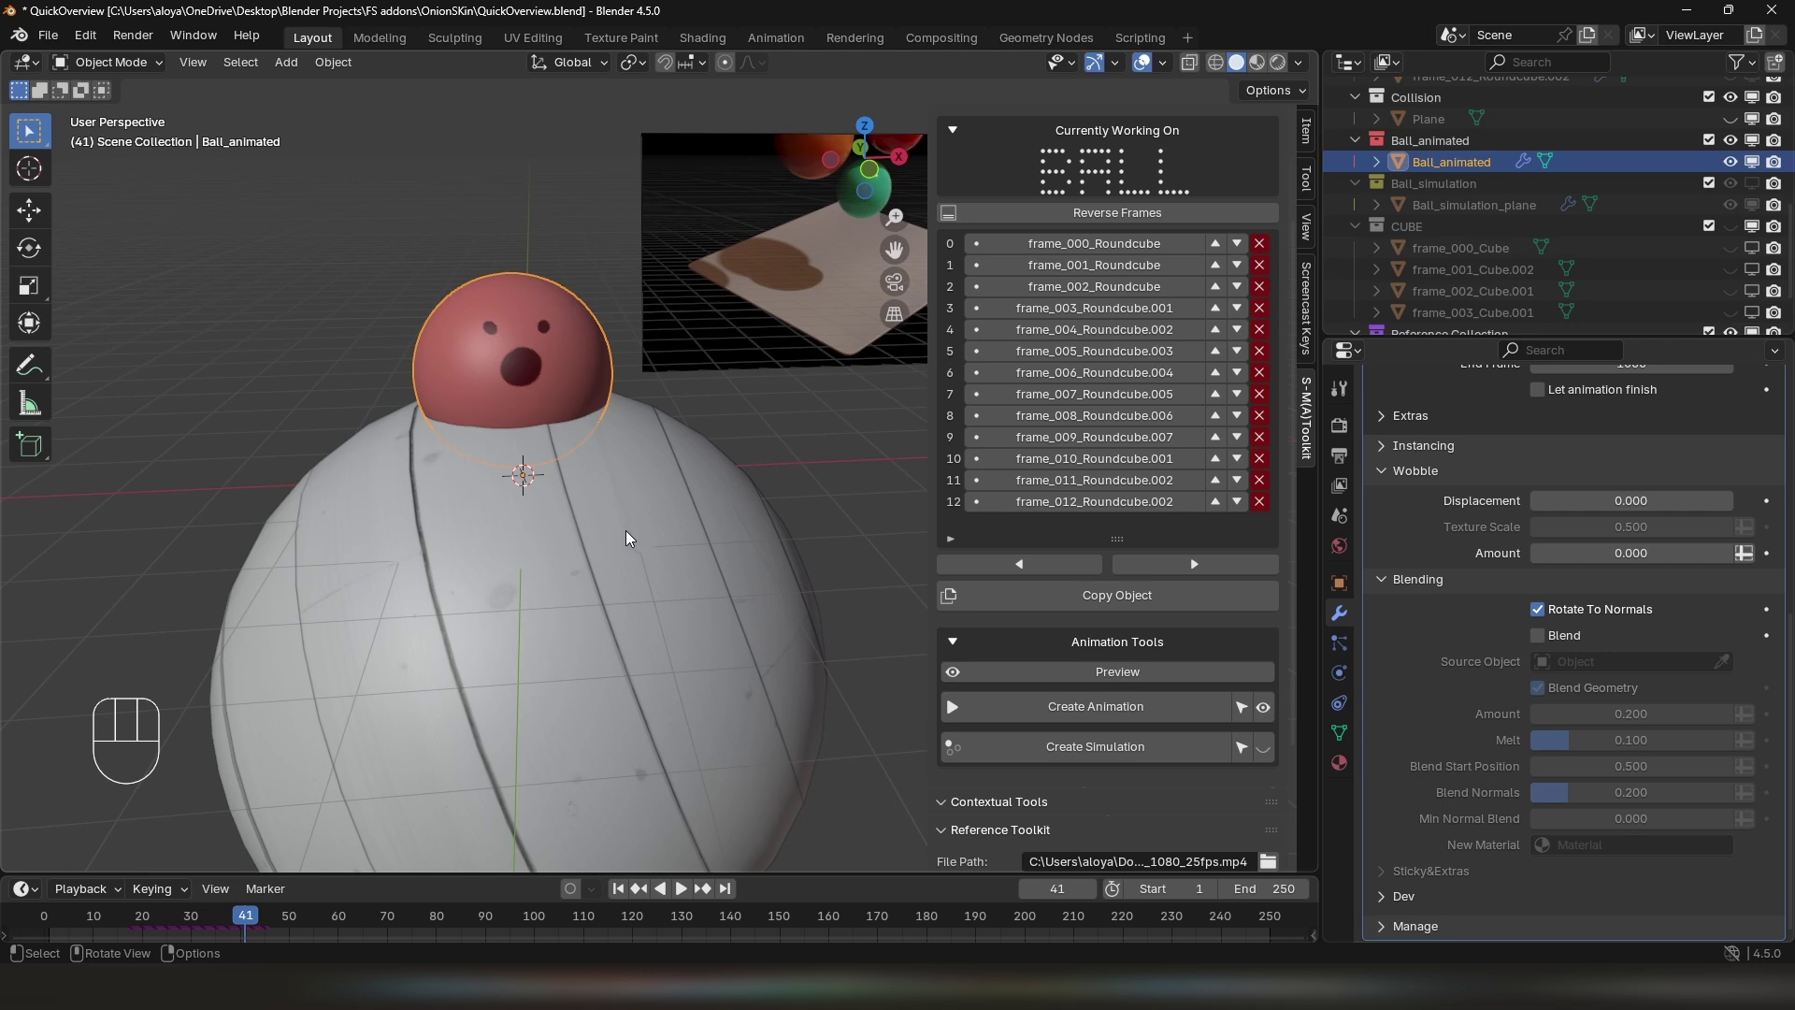
{"action": "middle_click", "coordinate": [644, 541]}
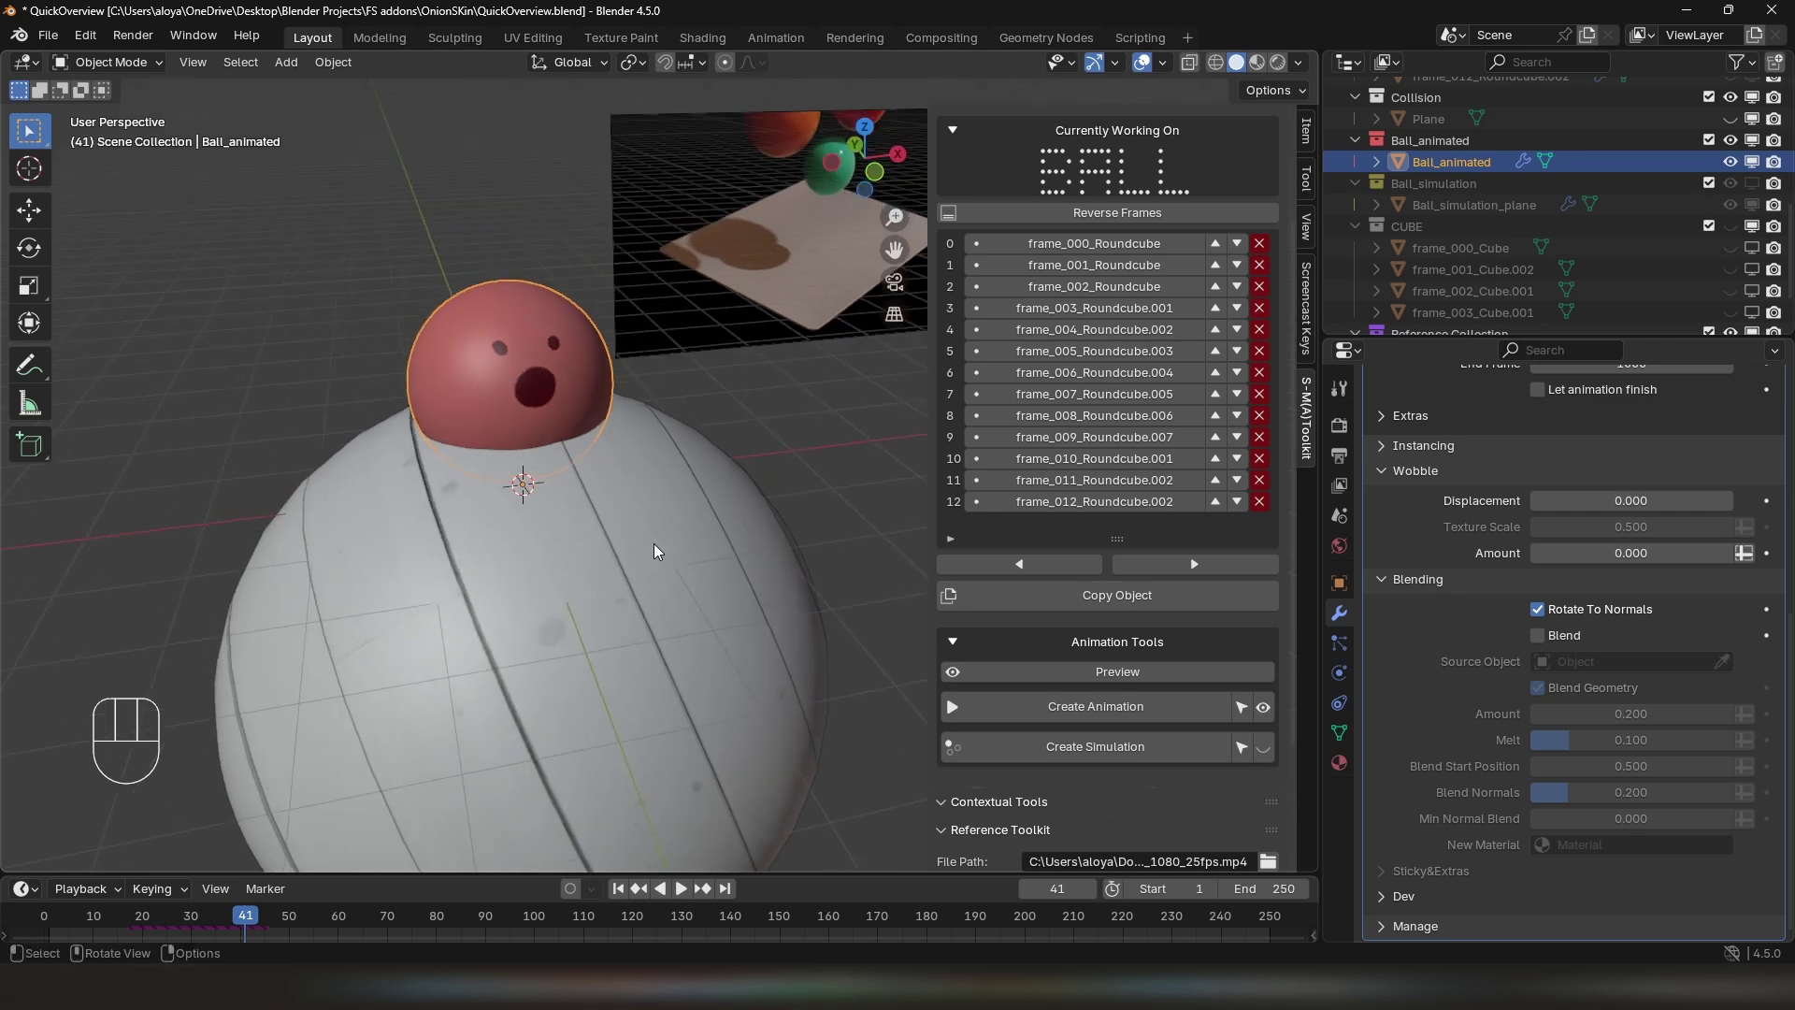
{"action": "left_click_drag", "start_coordinate": [624, 560], "coordinate": [636, 584]}
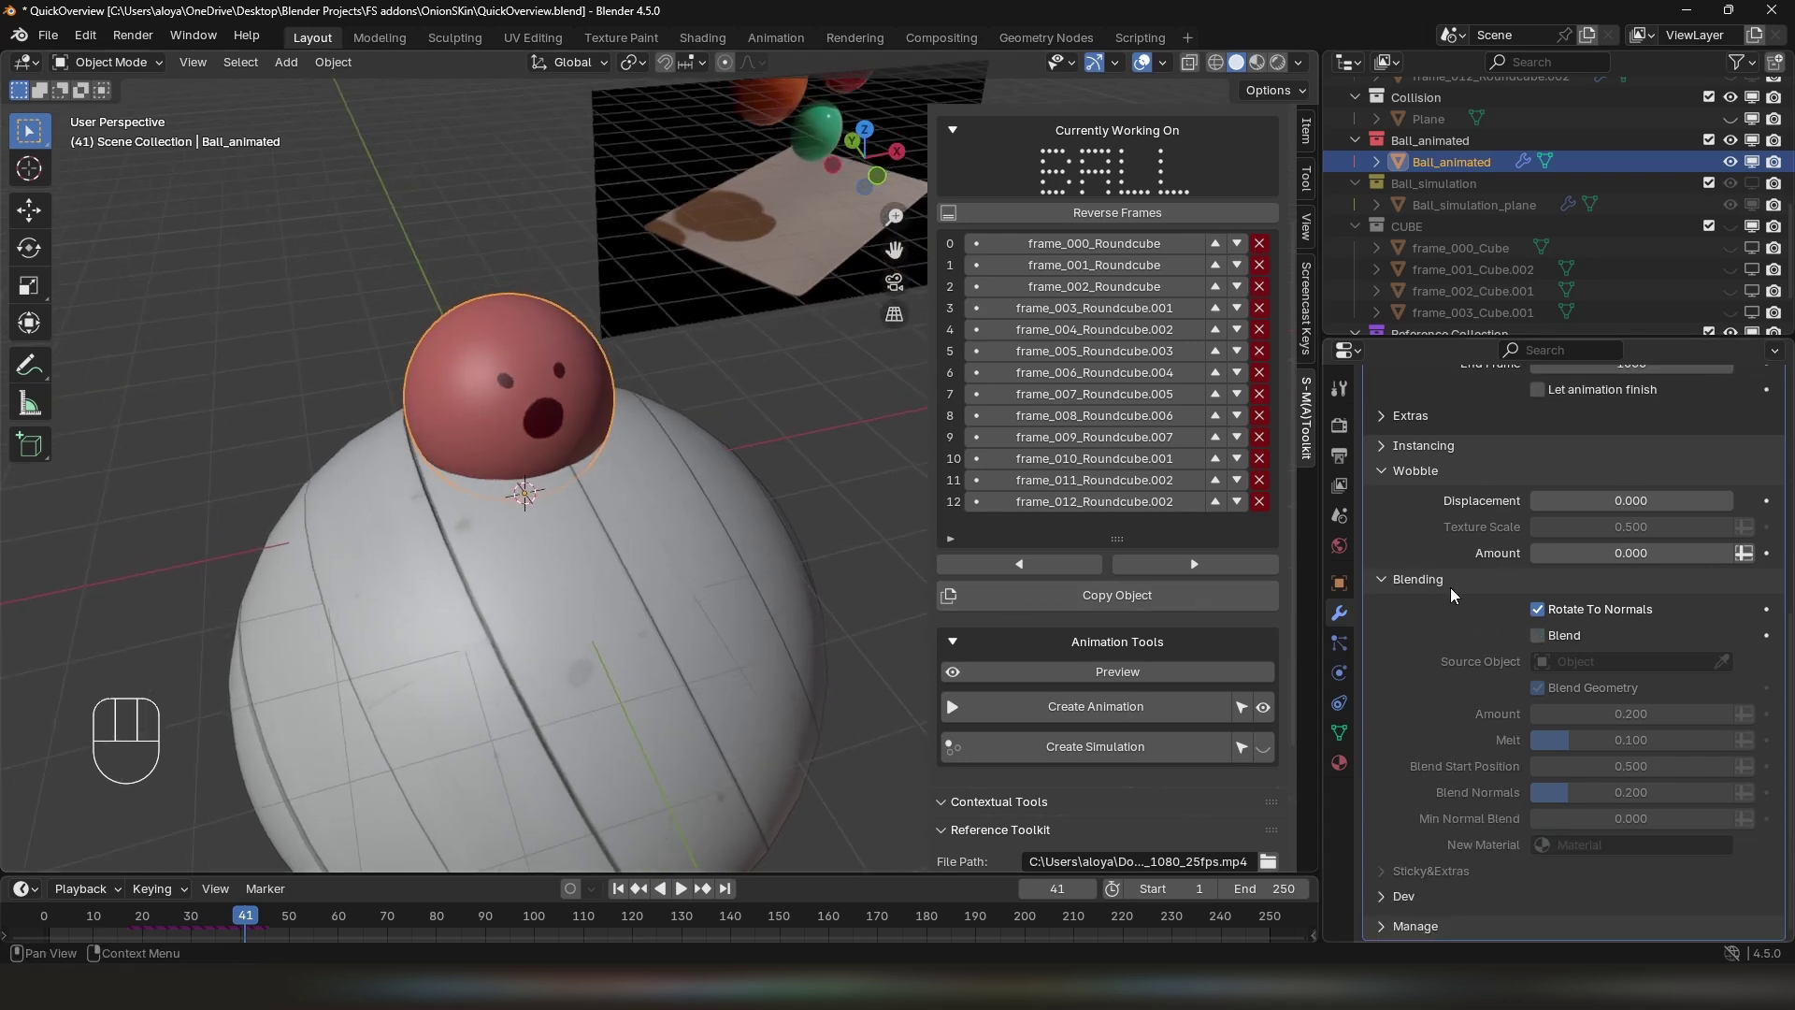
{"action": "left_click", "coordinate": [1539, 640]}
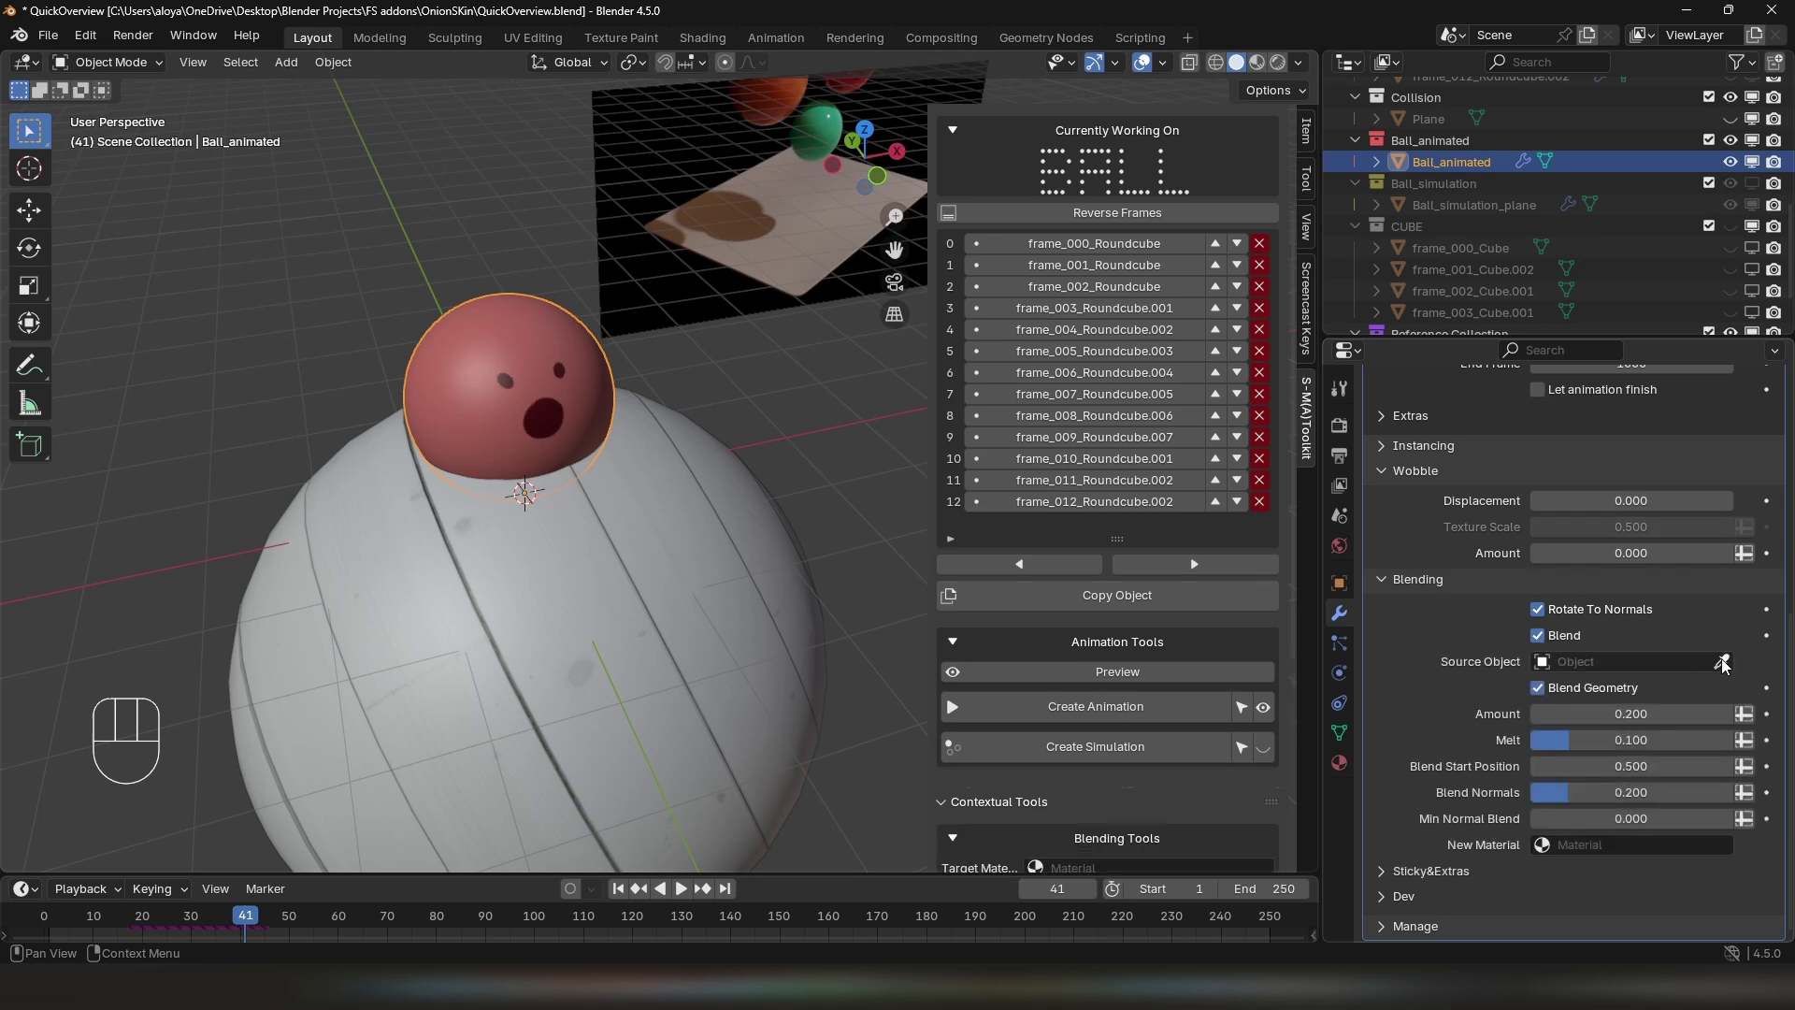
{"action": "left_click", "coordinate": [1725, 664]}
{"action": "left_click", "coordinate": [741, 541]}
{"action": "left_click_drag", "start_coordinate": [742, 541], "coordinate": [797, 526]}
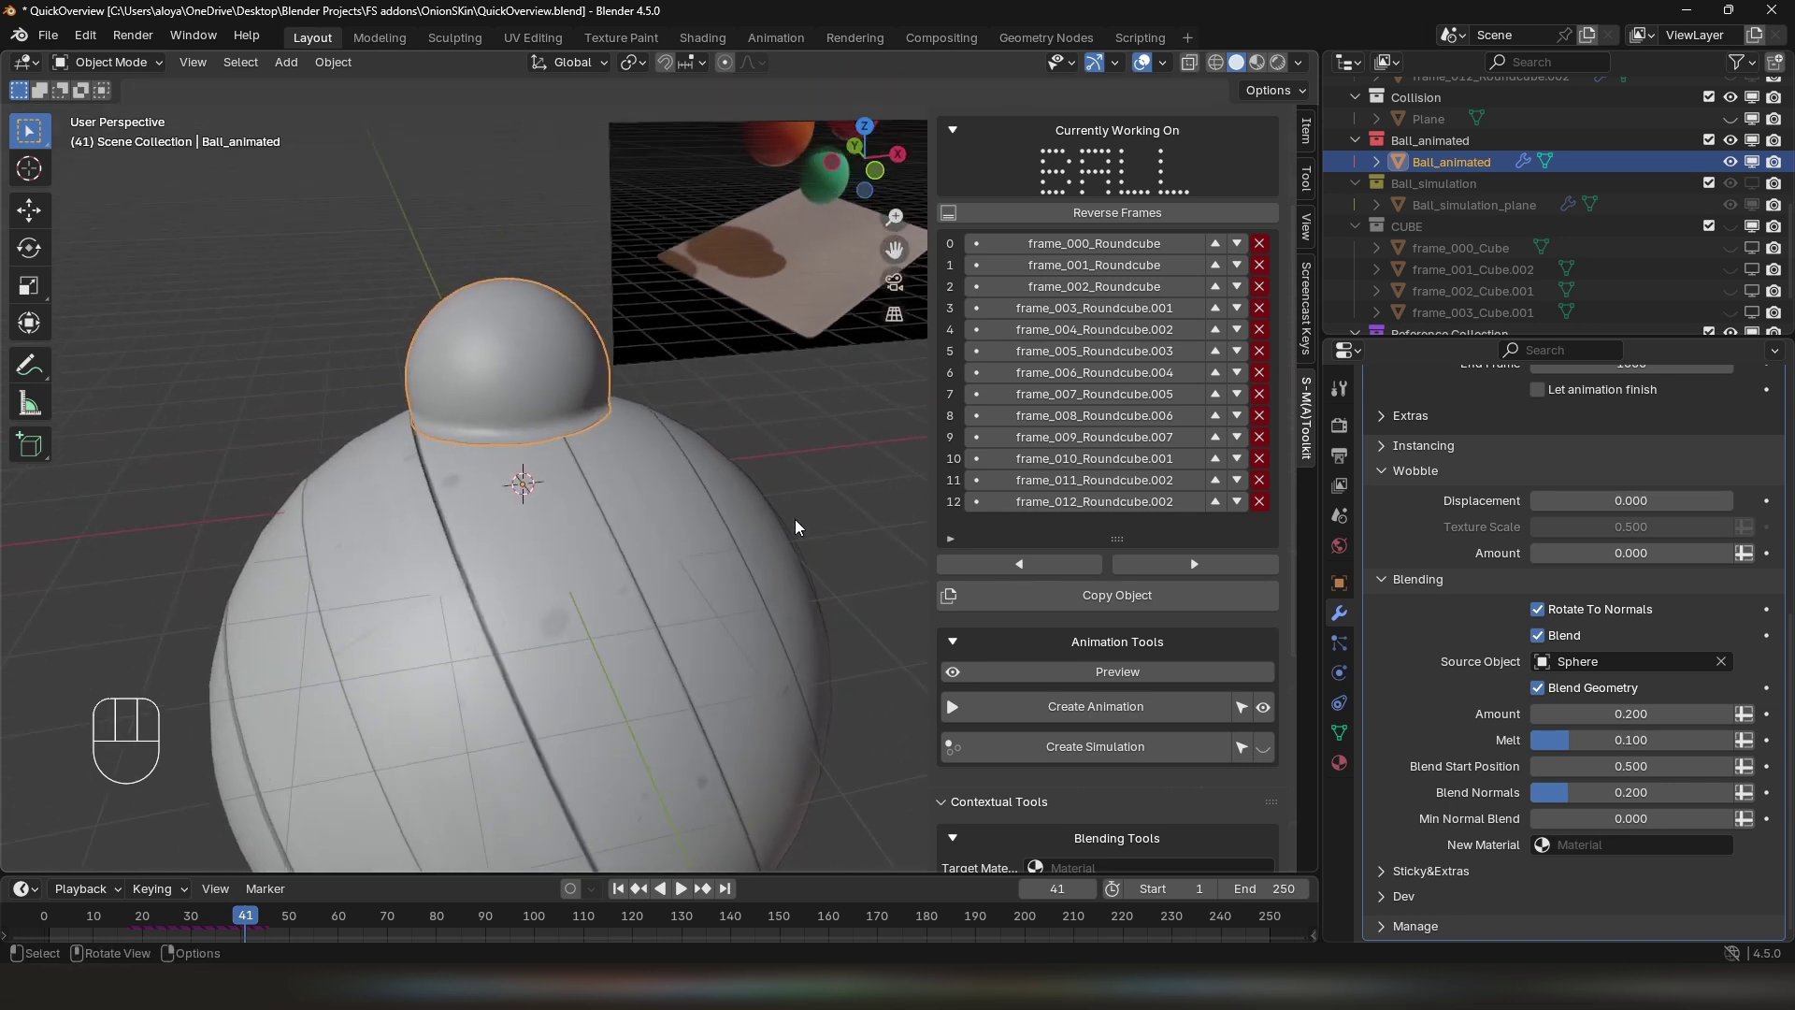
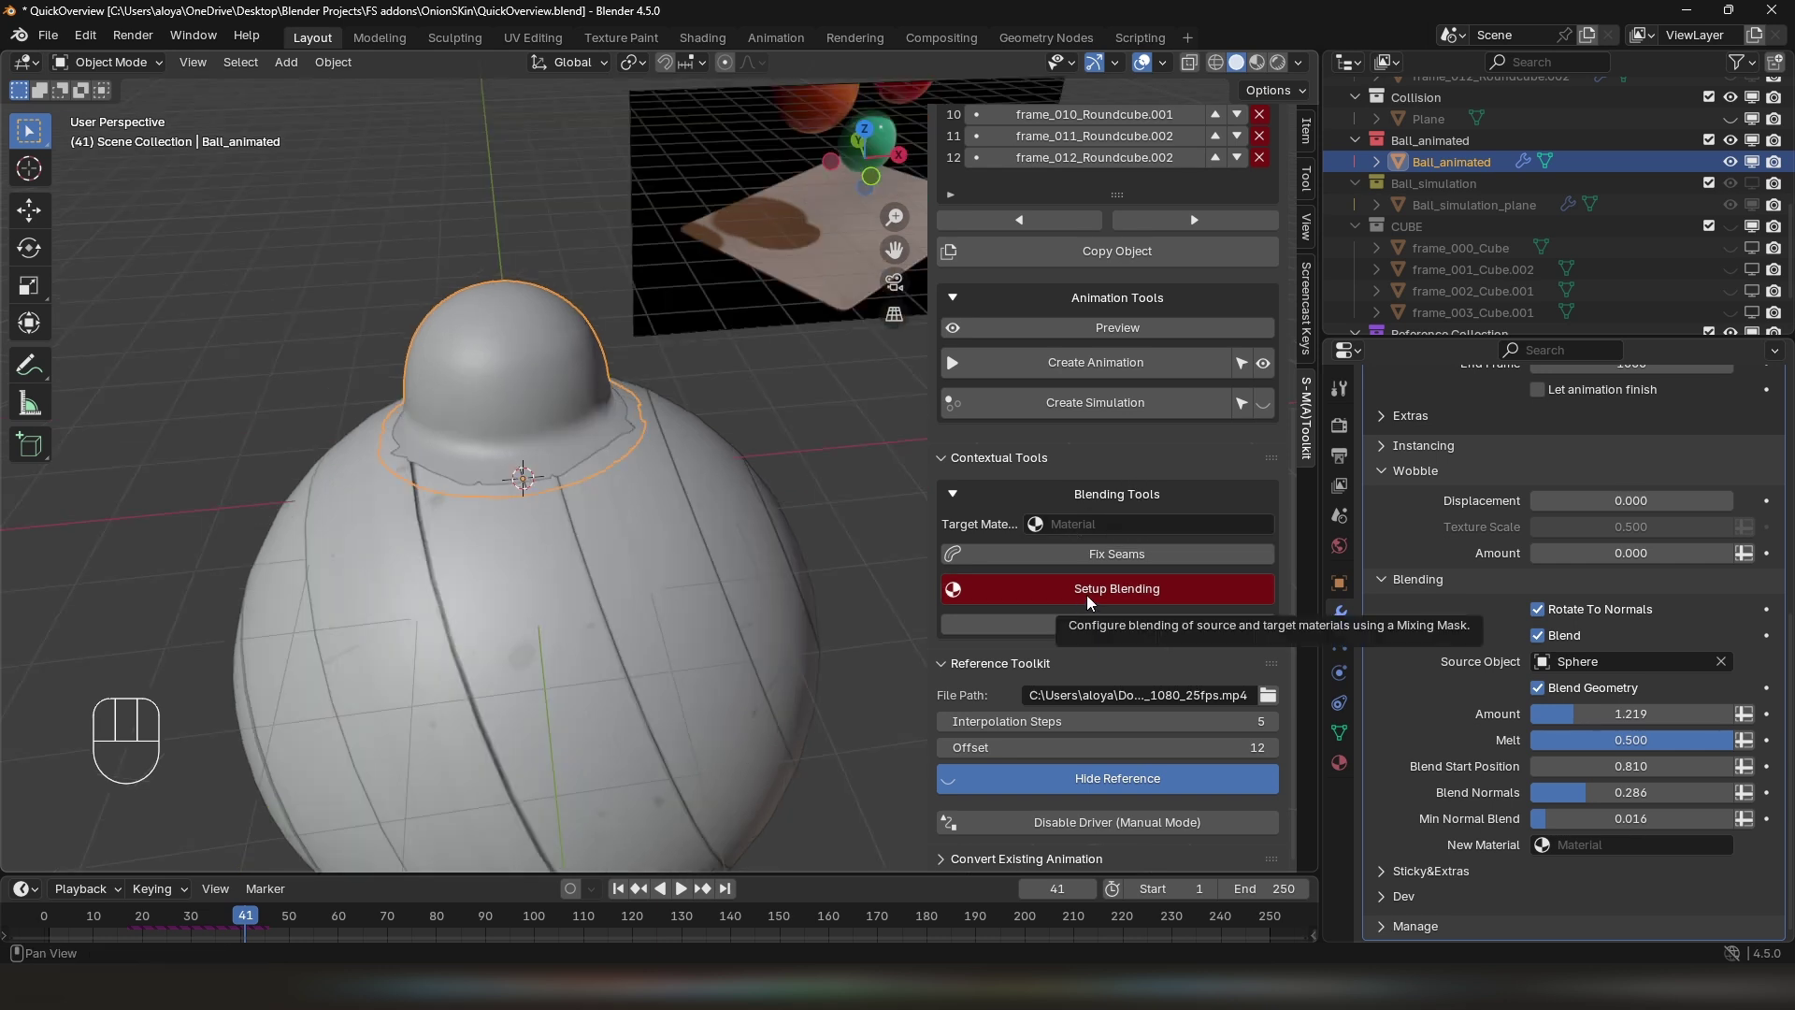
Split the 3D view into two areas and switch the new one to the Shader Editor
{"action": "left_click", "coordinate": [1089, 602]}
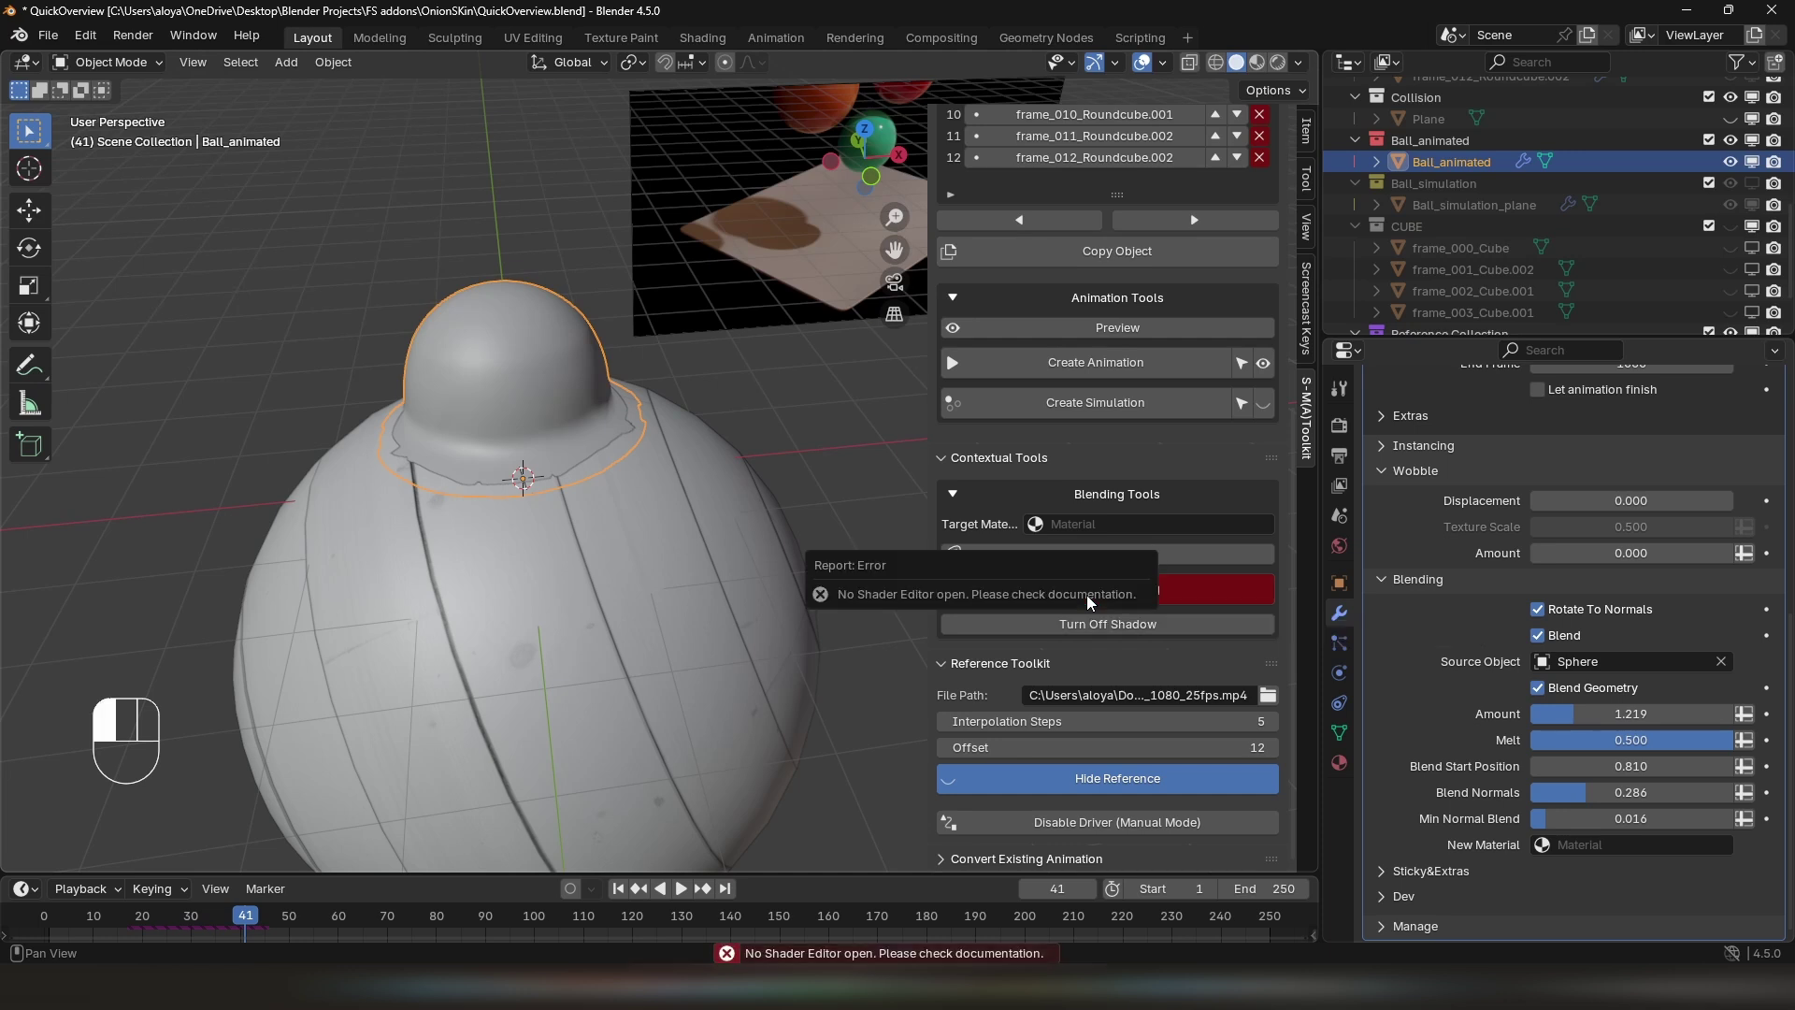
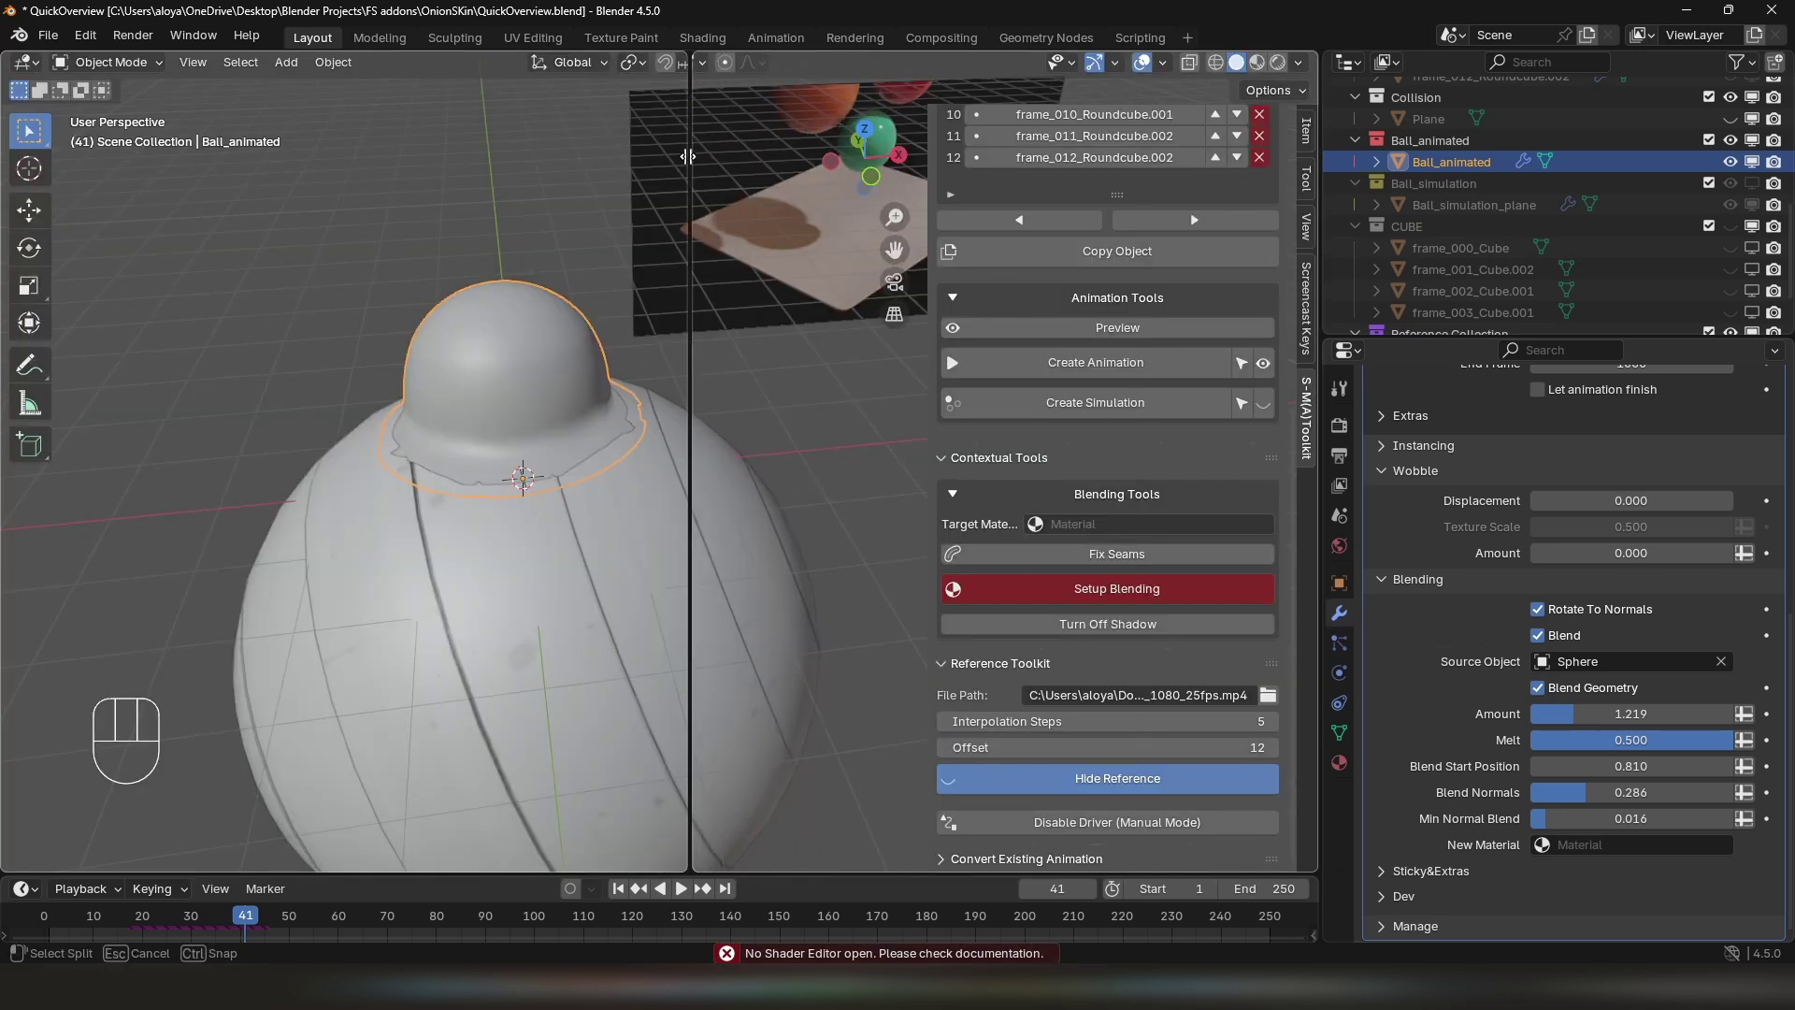
{"action": "left_click_drag", "start_coordinate": [701, 67], "coordinate": [741, 280]}
{"action": "left_click", "coordinate": [674, 314]}
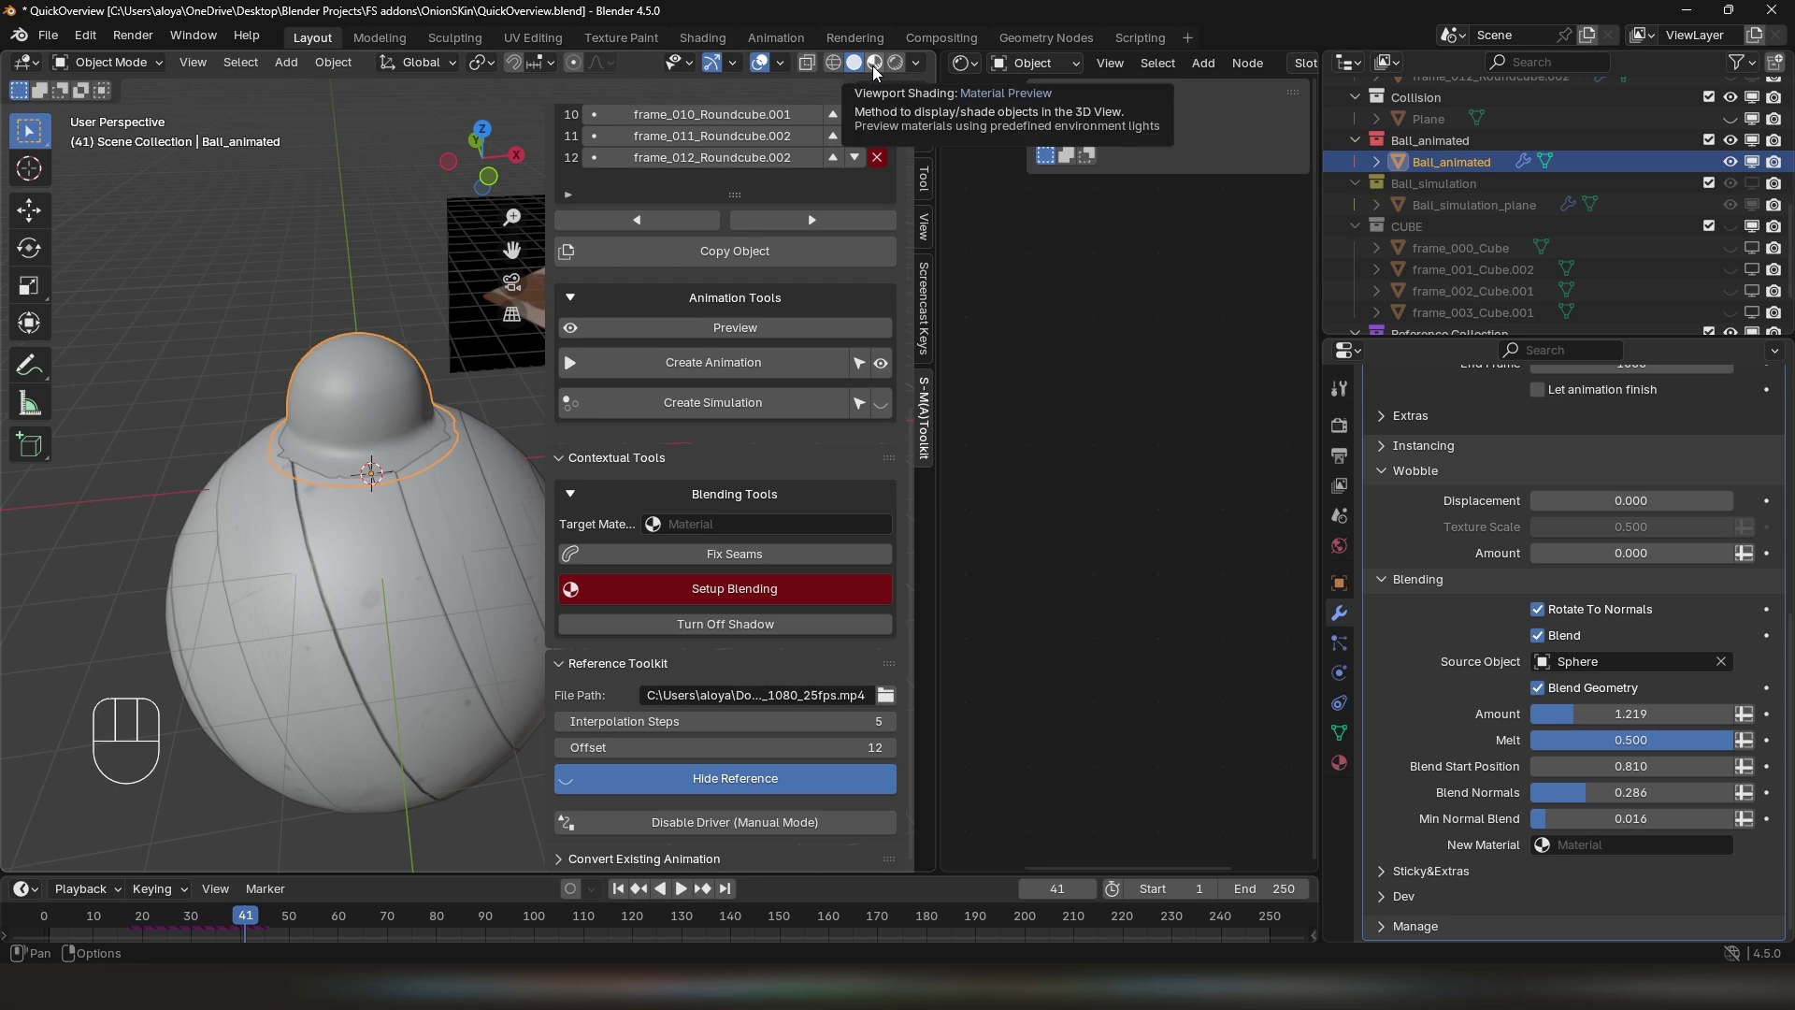
Switch to Material Preview and save the scene incrementally as QuickOverview1.blend
{"action": "left_click_drag", "start_coordinate": [696, 531], "coordinate": [760, 573]}
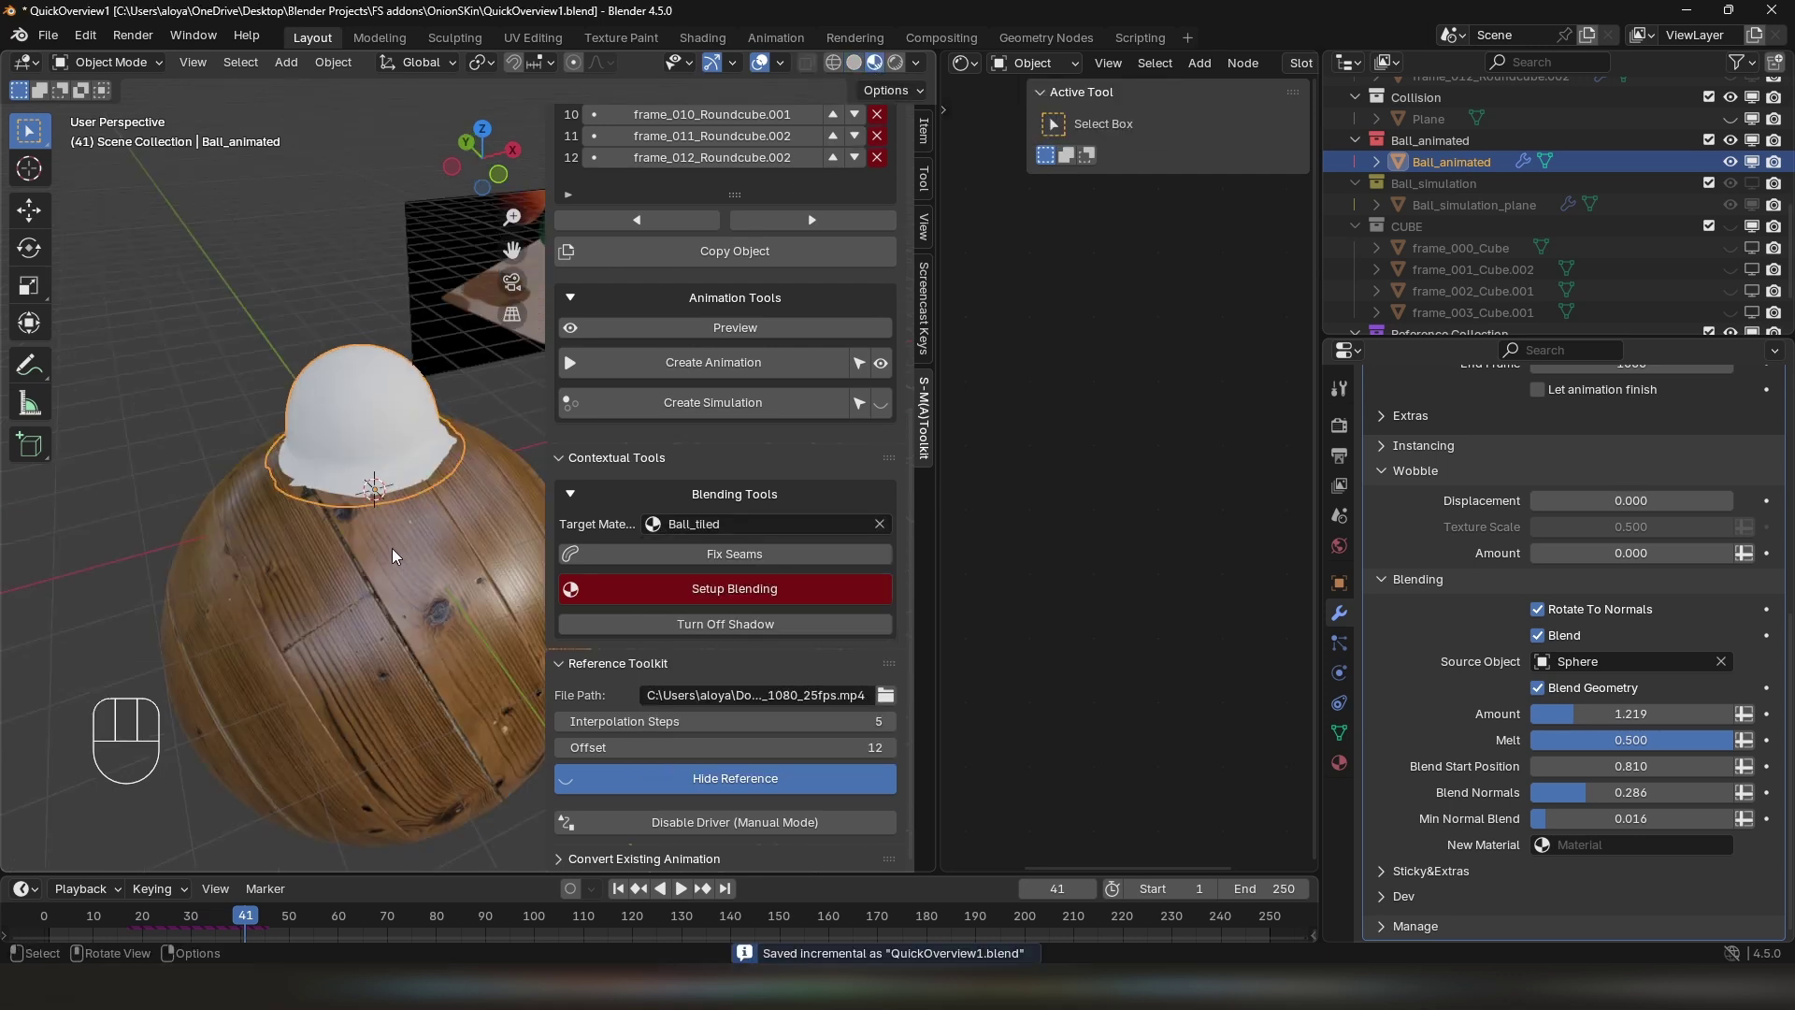
{"action": "left_click_drag", "start_coordinate": [395, 551], "coordinate": [353, 530]}
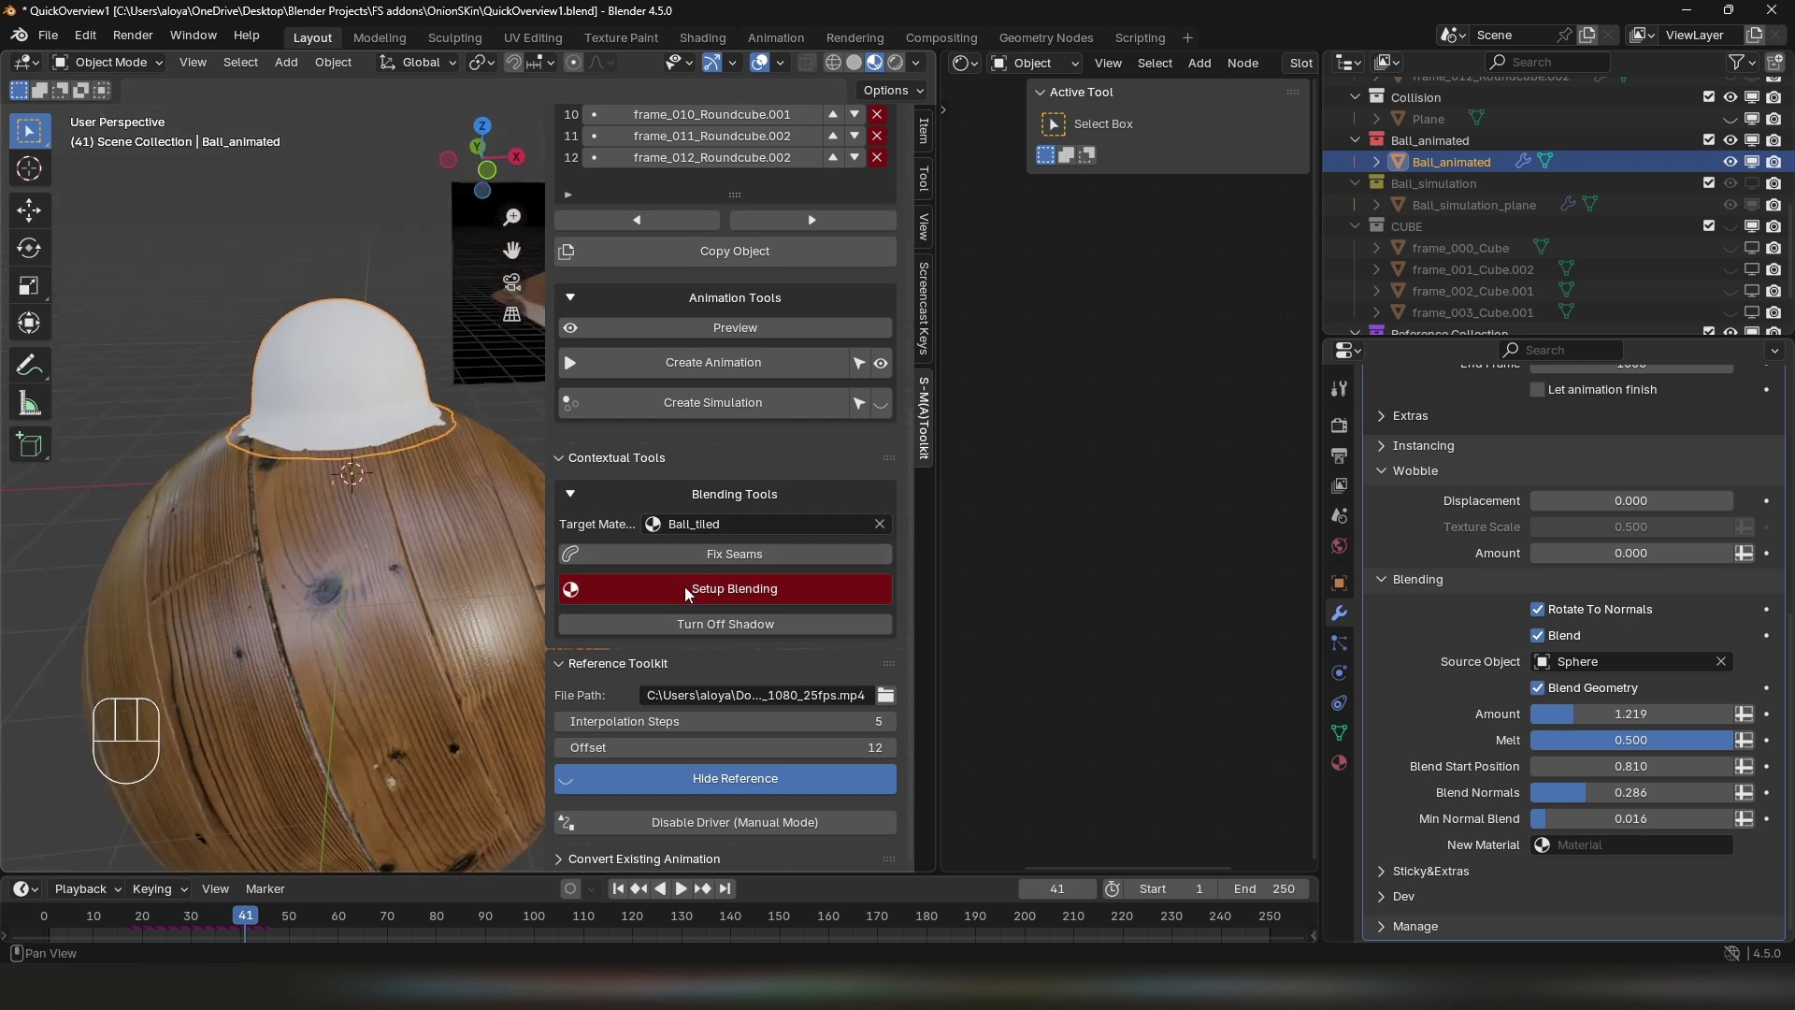
Set up the blend material for Ball_animated and adjust the Mixing Mask gradient and noise values
{"action": "left_click_drag", "start_coordinate": [689, 592], "coordinate": [479, 636]}
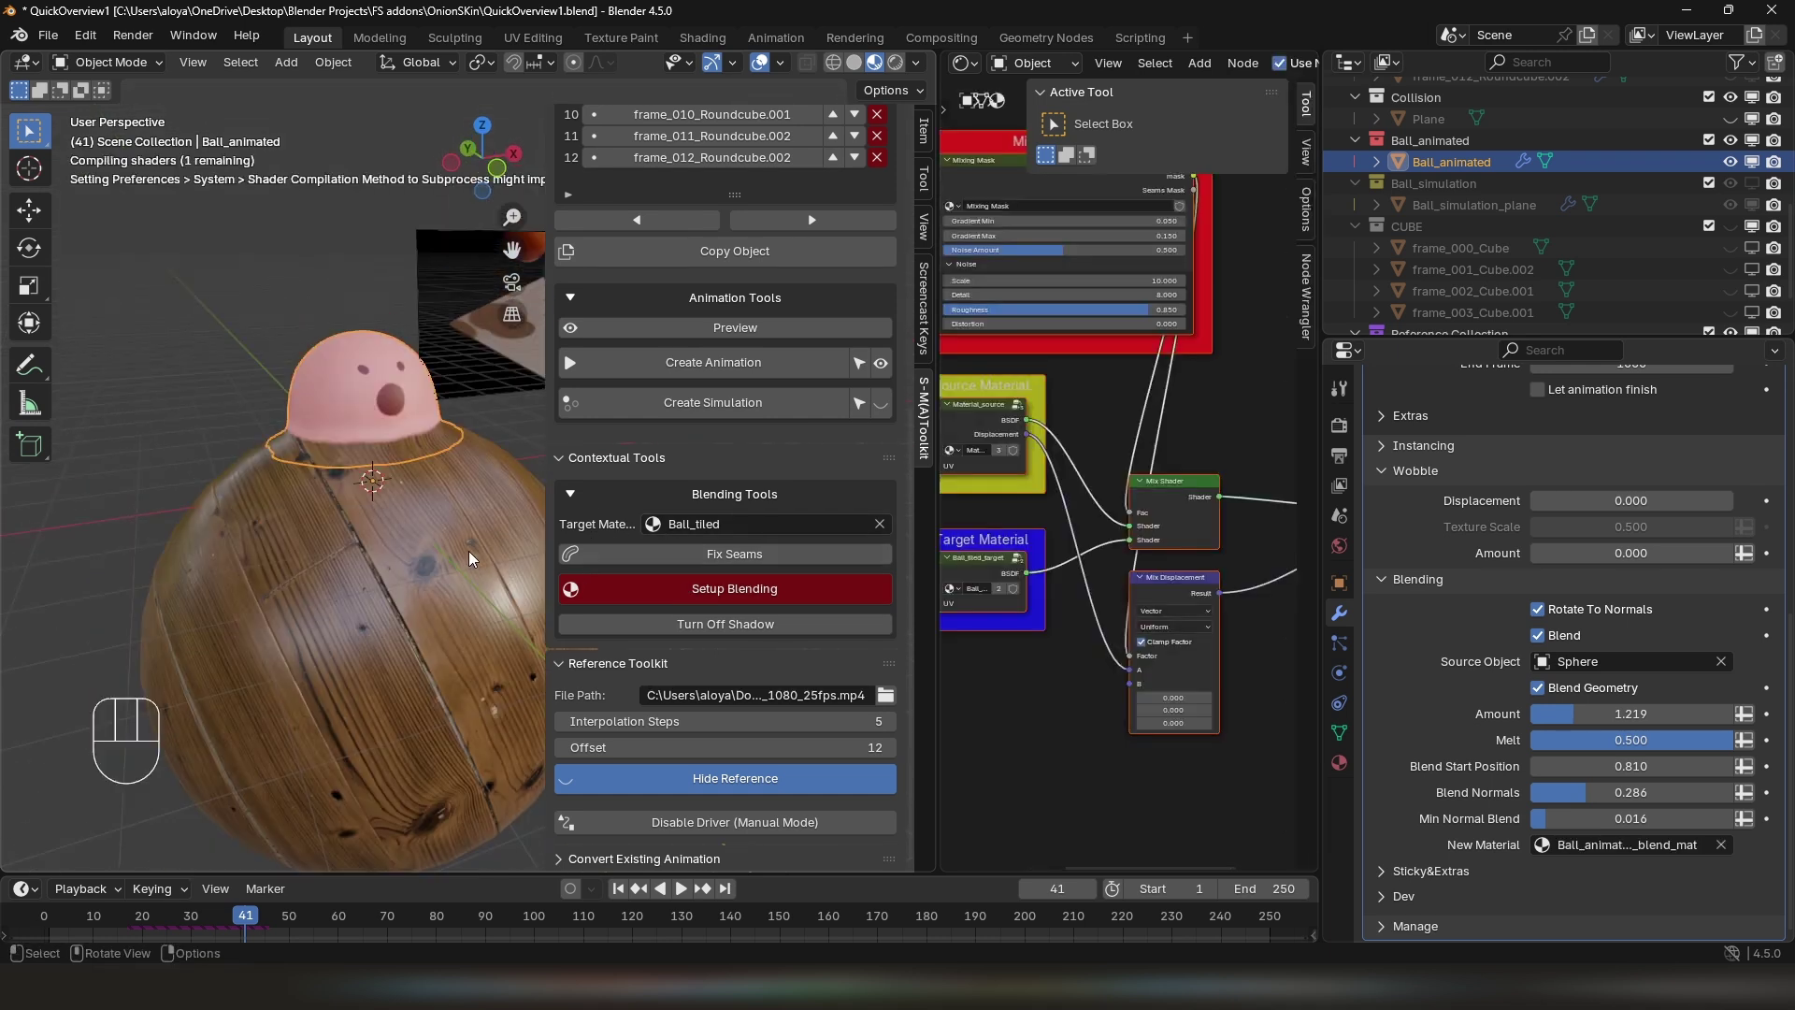
{"action": "left_click", "coordinate": [231, 250]}
{"action": "left_click_drag", "start_coordinate": [355, 420], "coordinate": [361, 439]}
{"action": "left_click", "coordinate": [384, 503]}
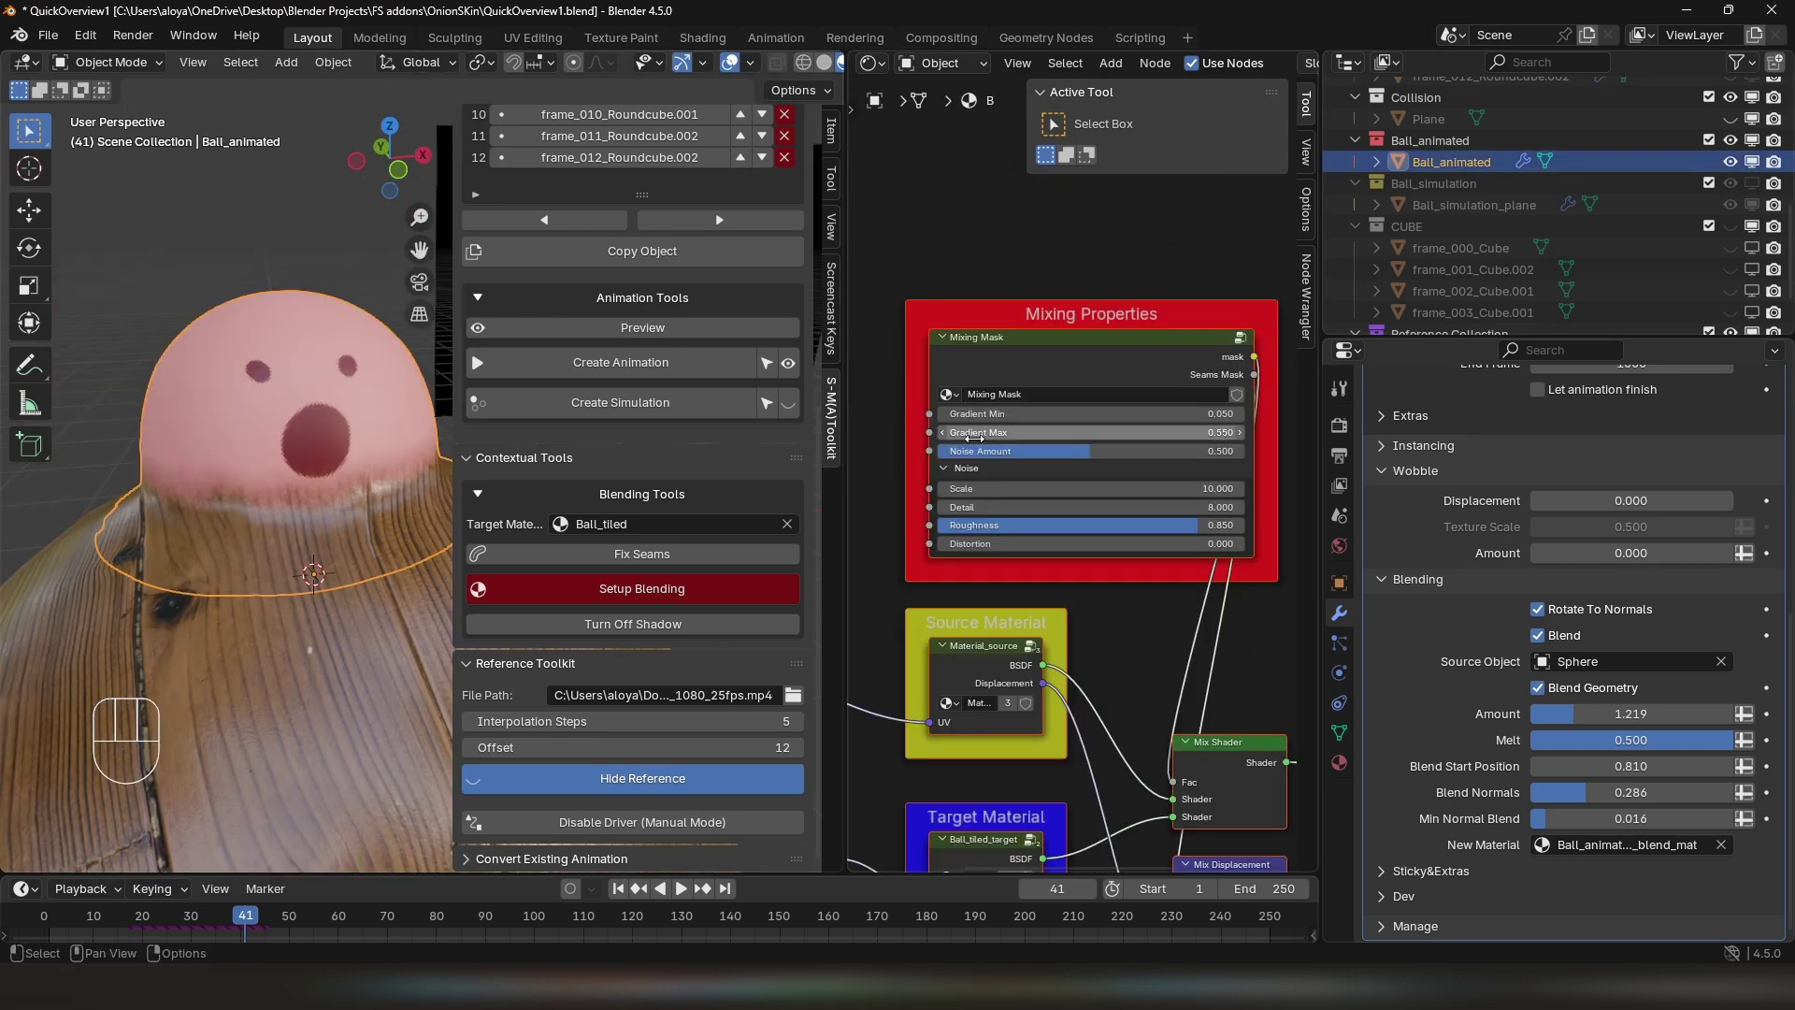
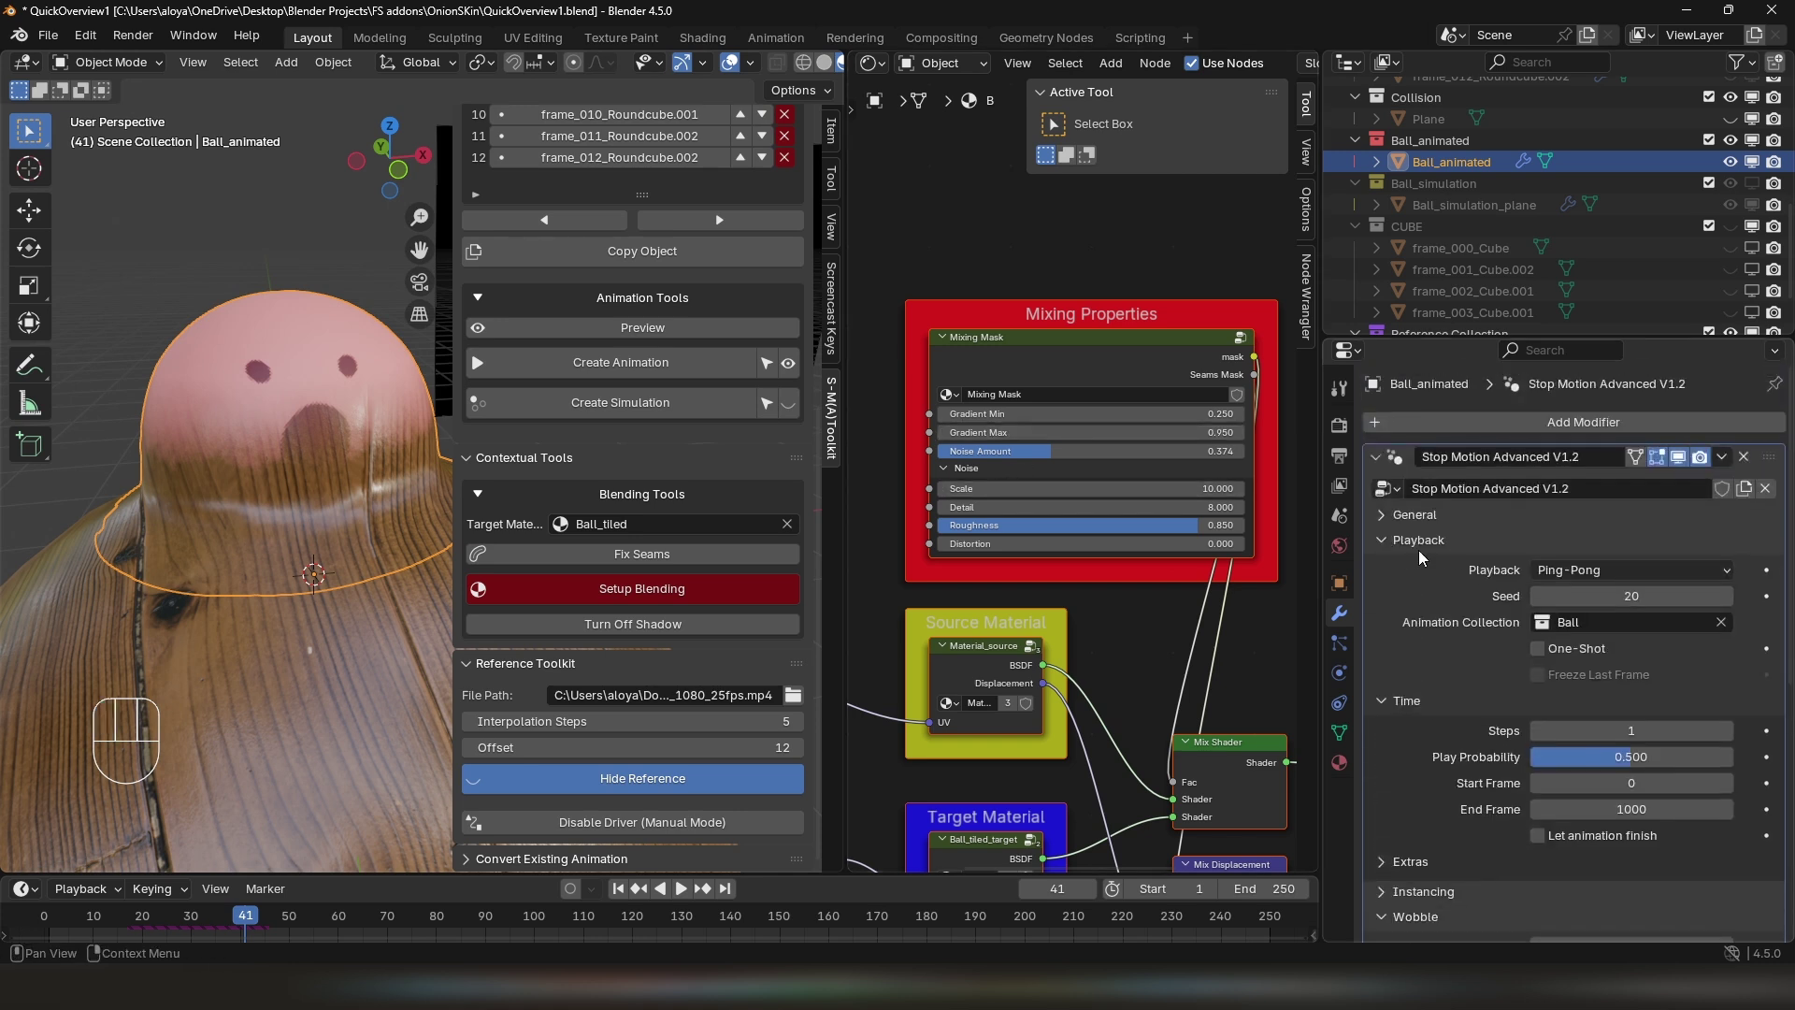
Enable Reset in the Stop Motion Advanced modifier's General panel
{"action": "left_click", "coordinate": [1407, 522]}
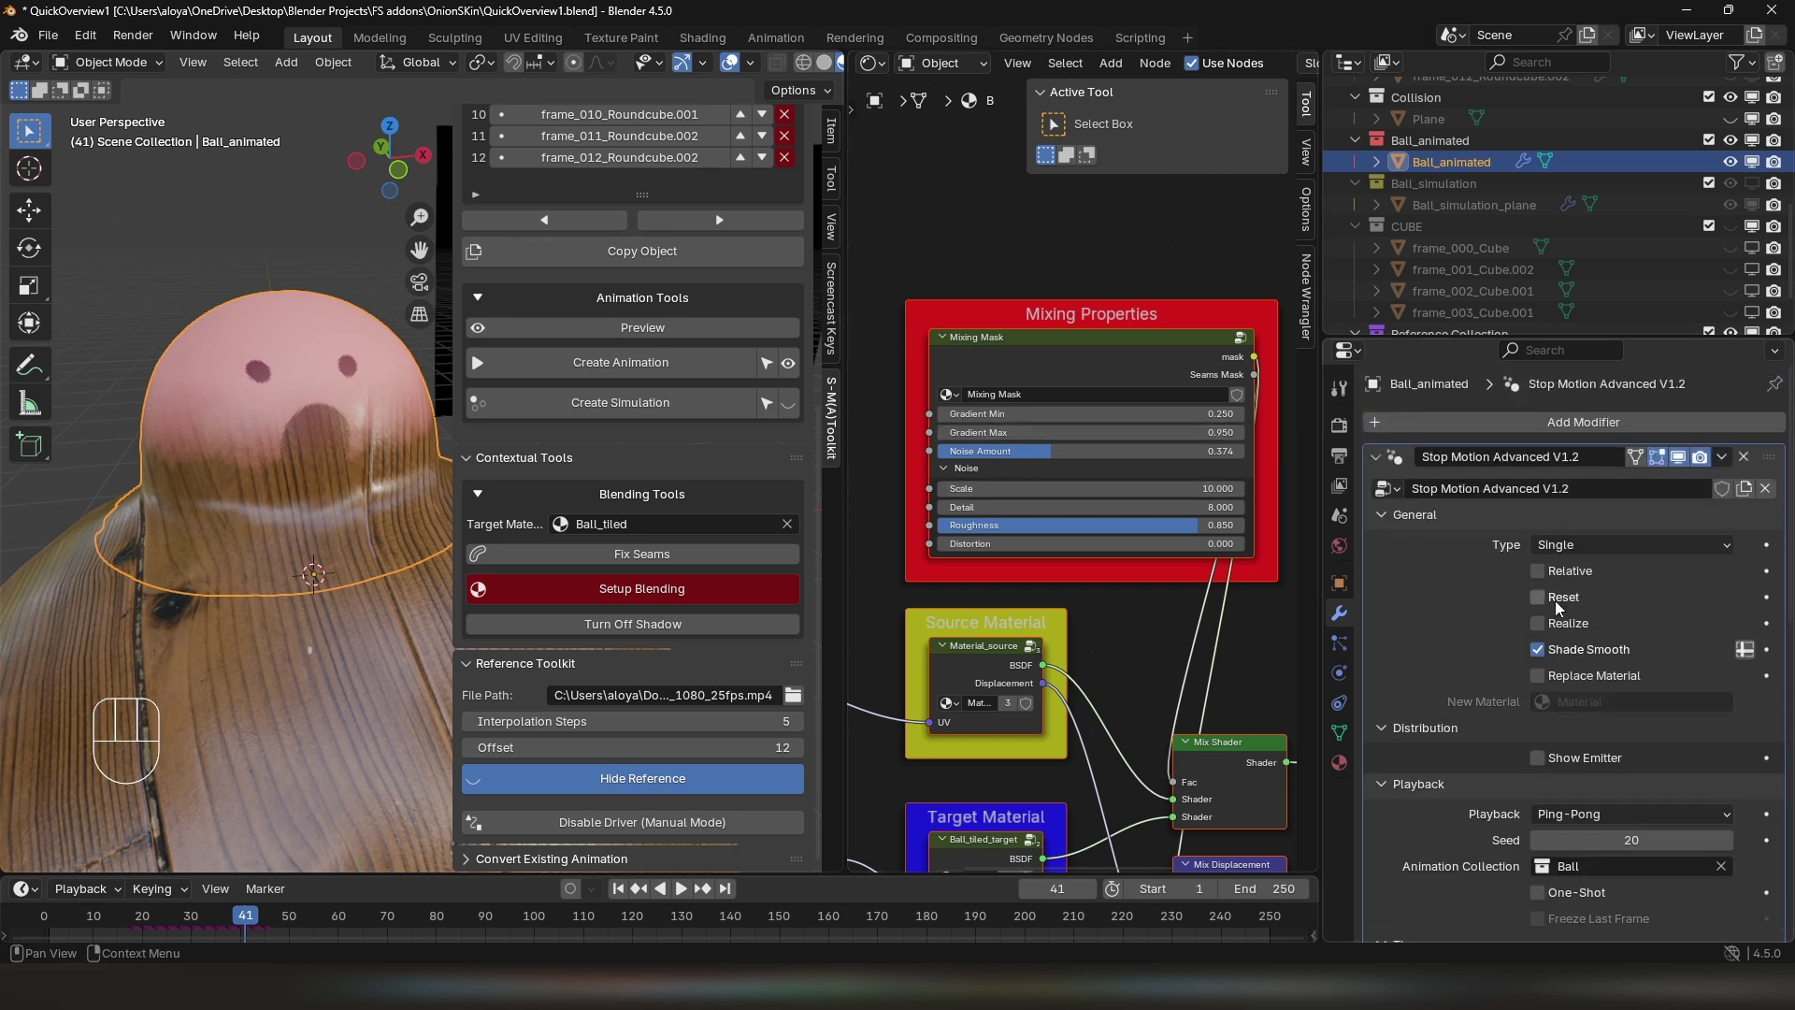
{"action": "left_click", "coordinate": [1556, 605]}
{"action": "middle_click", "coordinate": [337, 493]}
Play the animation and lower the Mixing Mask's Gradient Max to 0.400
{"action": "key", "text": "space"}
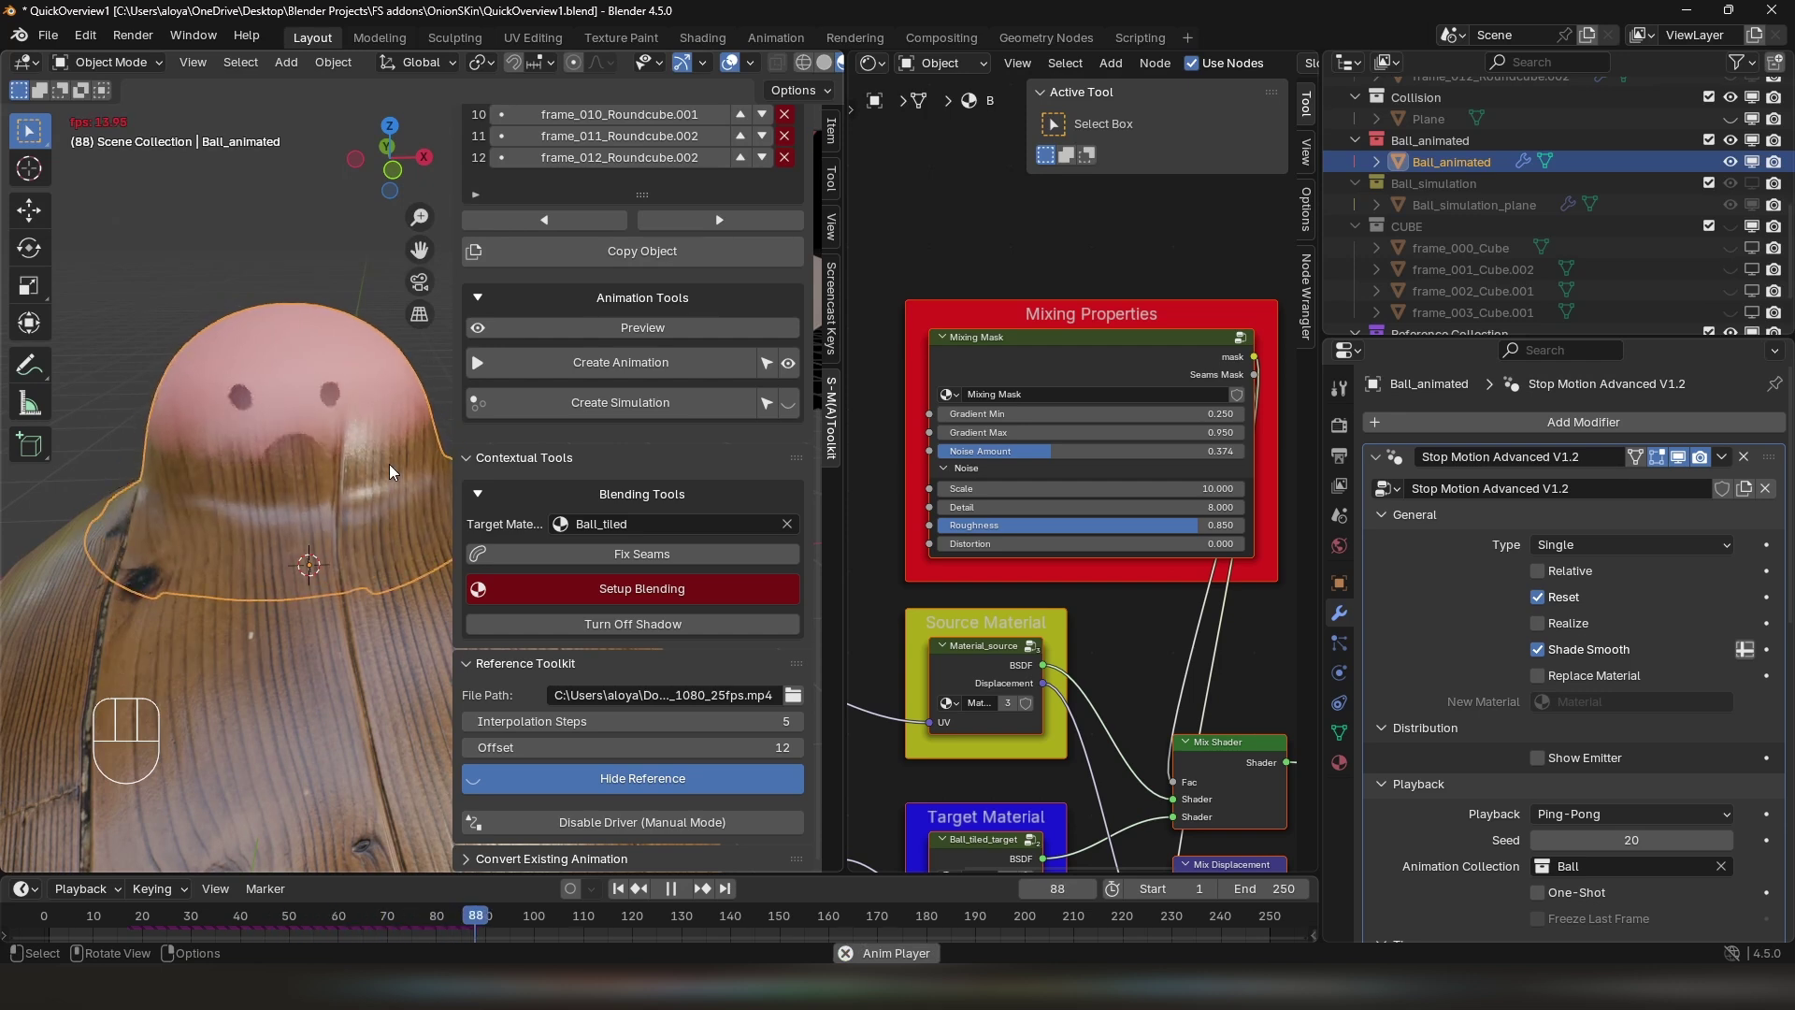
{"action": "key", "text": "space"}
{"action": "key", "text": "g"}
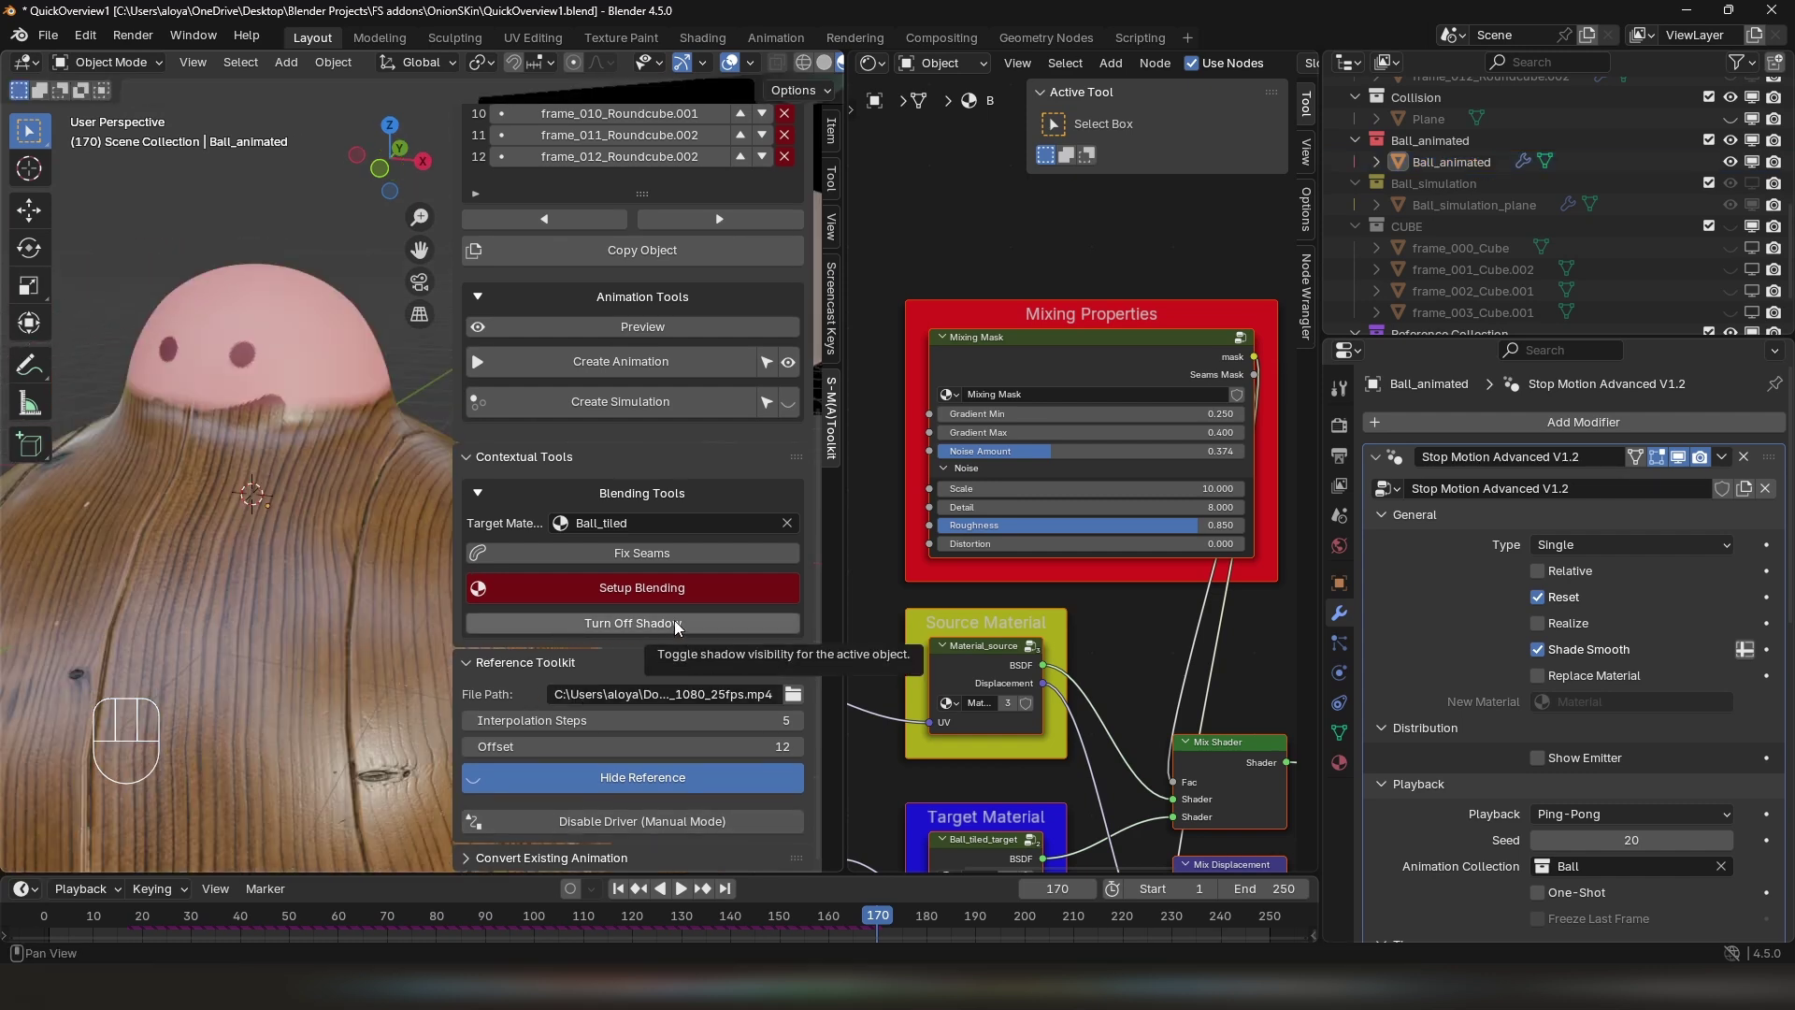
Select the last Ball frame object and create a stop-motion simulation from the Ball collection
{"action": "left_click_drag", "start_coordinate": [290, 506], "coordinate": [744, 545]}
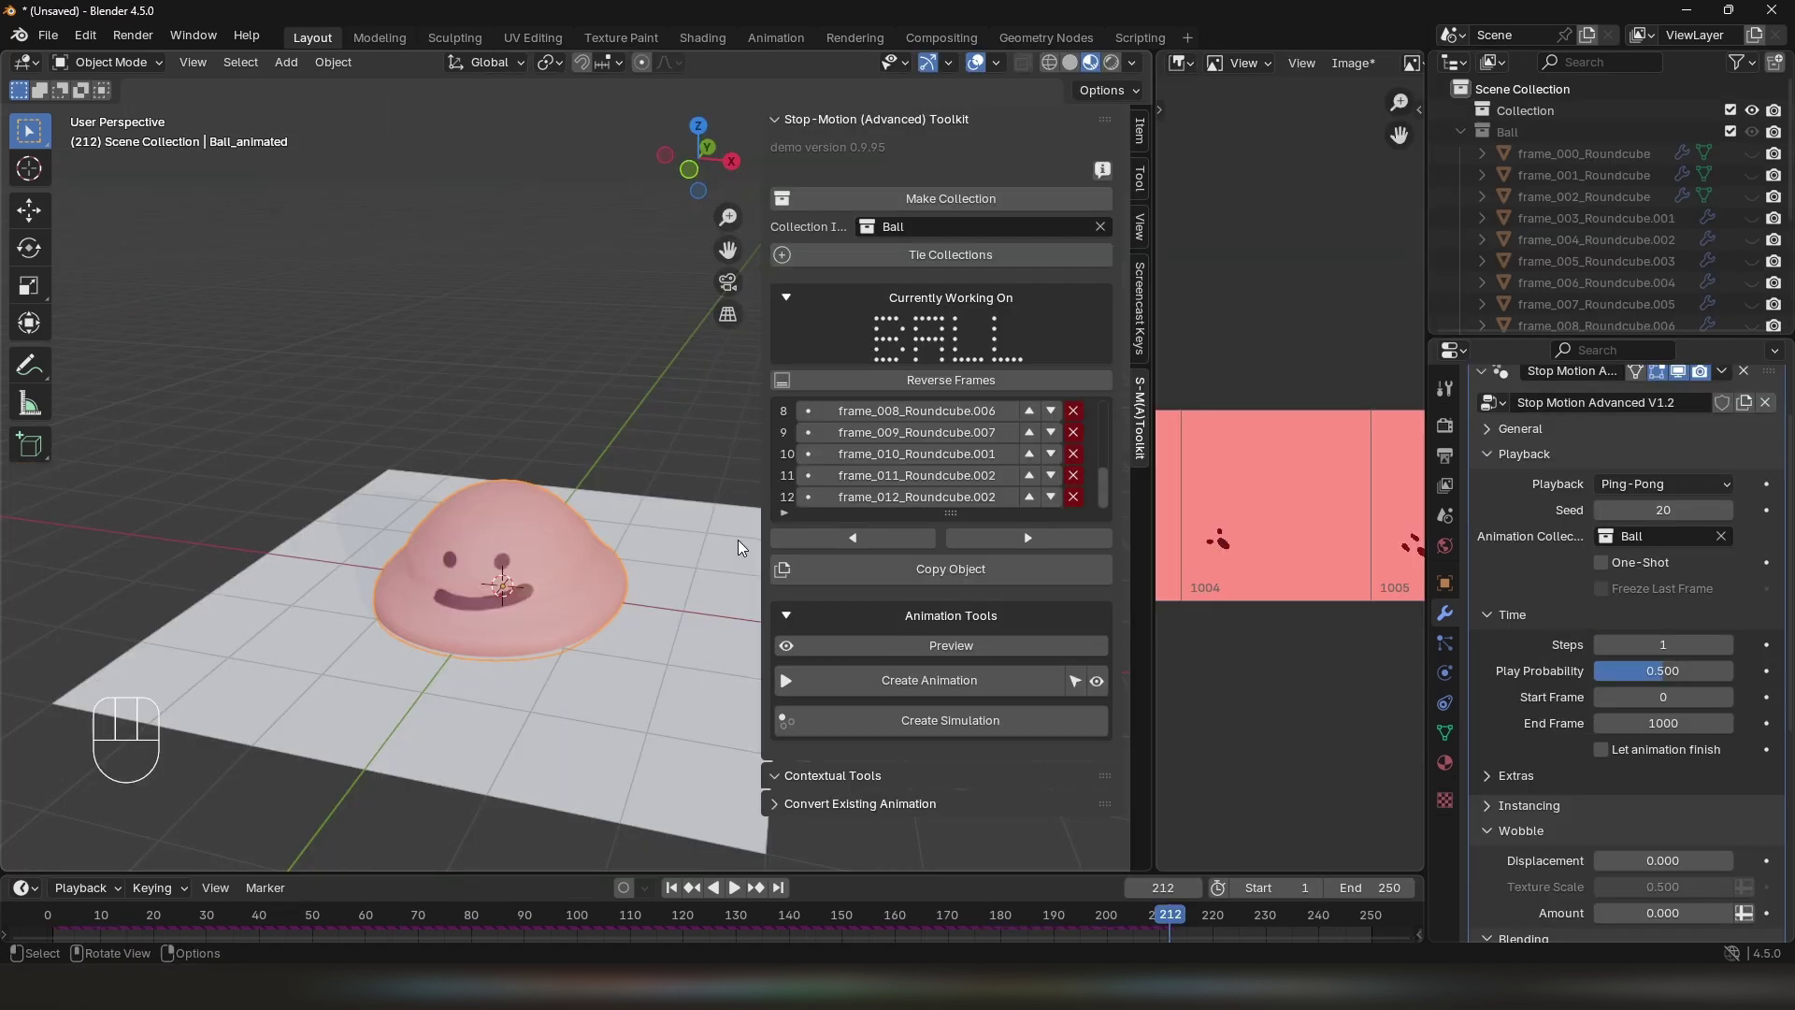
{"action": "left_click", "coordinate": [887, 509]}
{"action": "left_click_drag", "start_coordinate": [587, 408], "coordinate": [588, 537]}
{"action": "left_click_drag", "start_coordinate": [564, 406], "coordinate": [580, 408]}
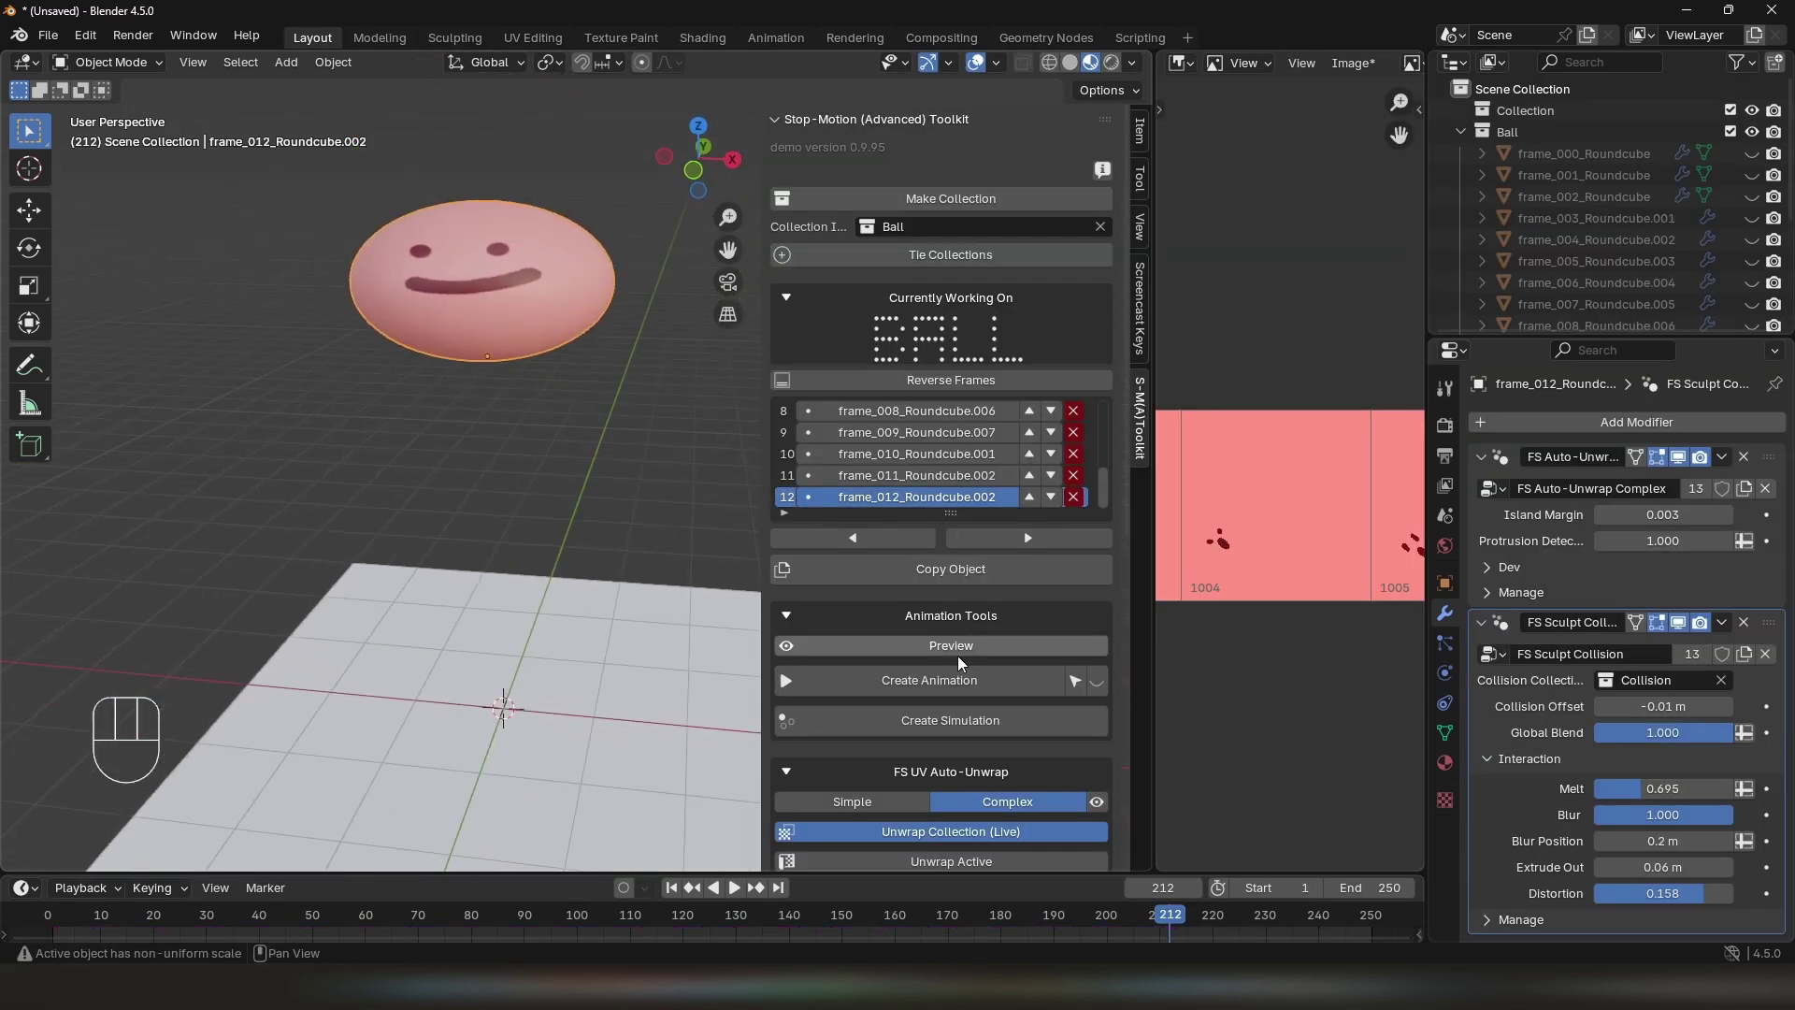
{"action": "left_click", "coordinate": [953, 730]}
Play the scattered ball simulation and orbit around the instances
{"action": "left_click_drag", "start_coordinate": [529, 583], "coordinate": [510, 572]}
{"action": "key", "text": "space"}
{"action": "key", "text": "shift+space"}
{"action": "left_click_drag", "start_coordinate": [625, 540], "coordinate": [638, 470]}
{"action": "left_click_drag", "start_coordinate": [630, 472], "coordinate": [612, 453]}
Set the simulation's Obstacle to the Collision collection with Distribution Once, 0.44 m spacing and density 1
{"action": "left_click", "coordinate": [666, 410]}
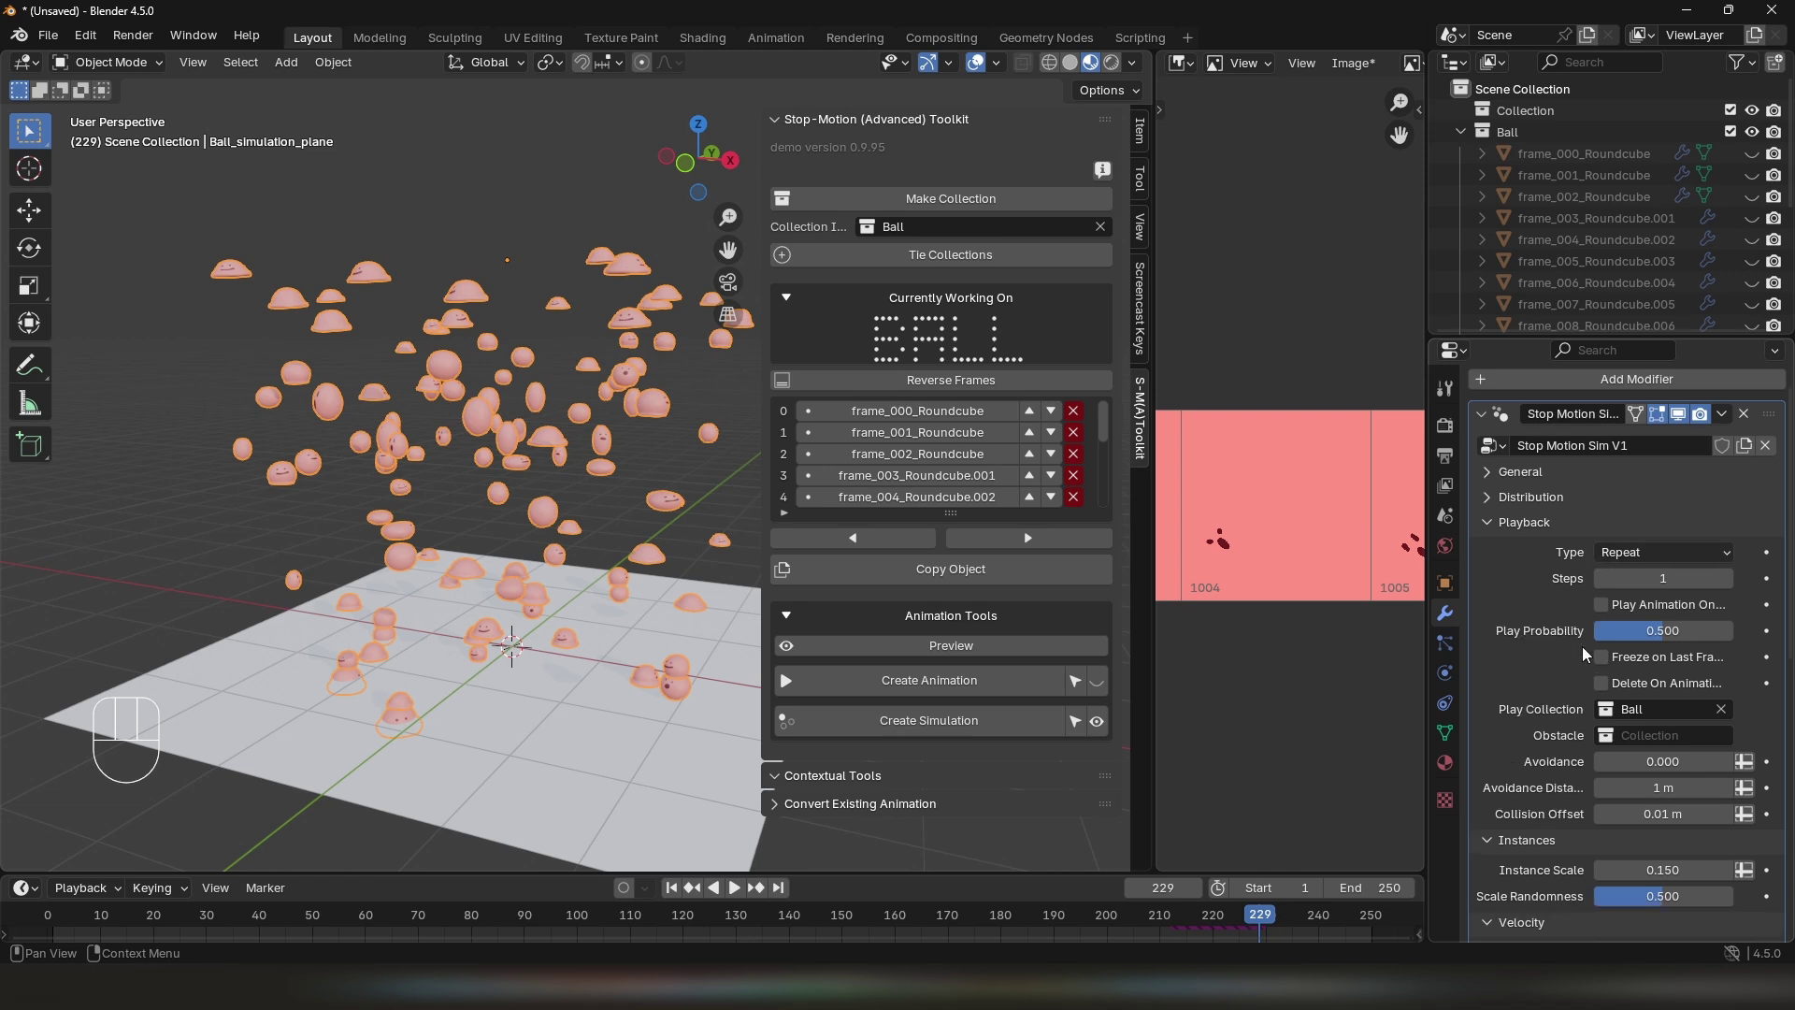
{"action": "left_click", "coordinate": [1612, 617]}
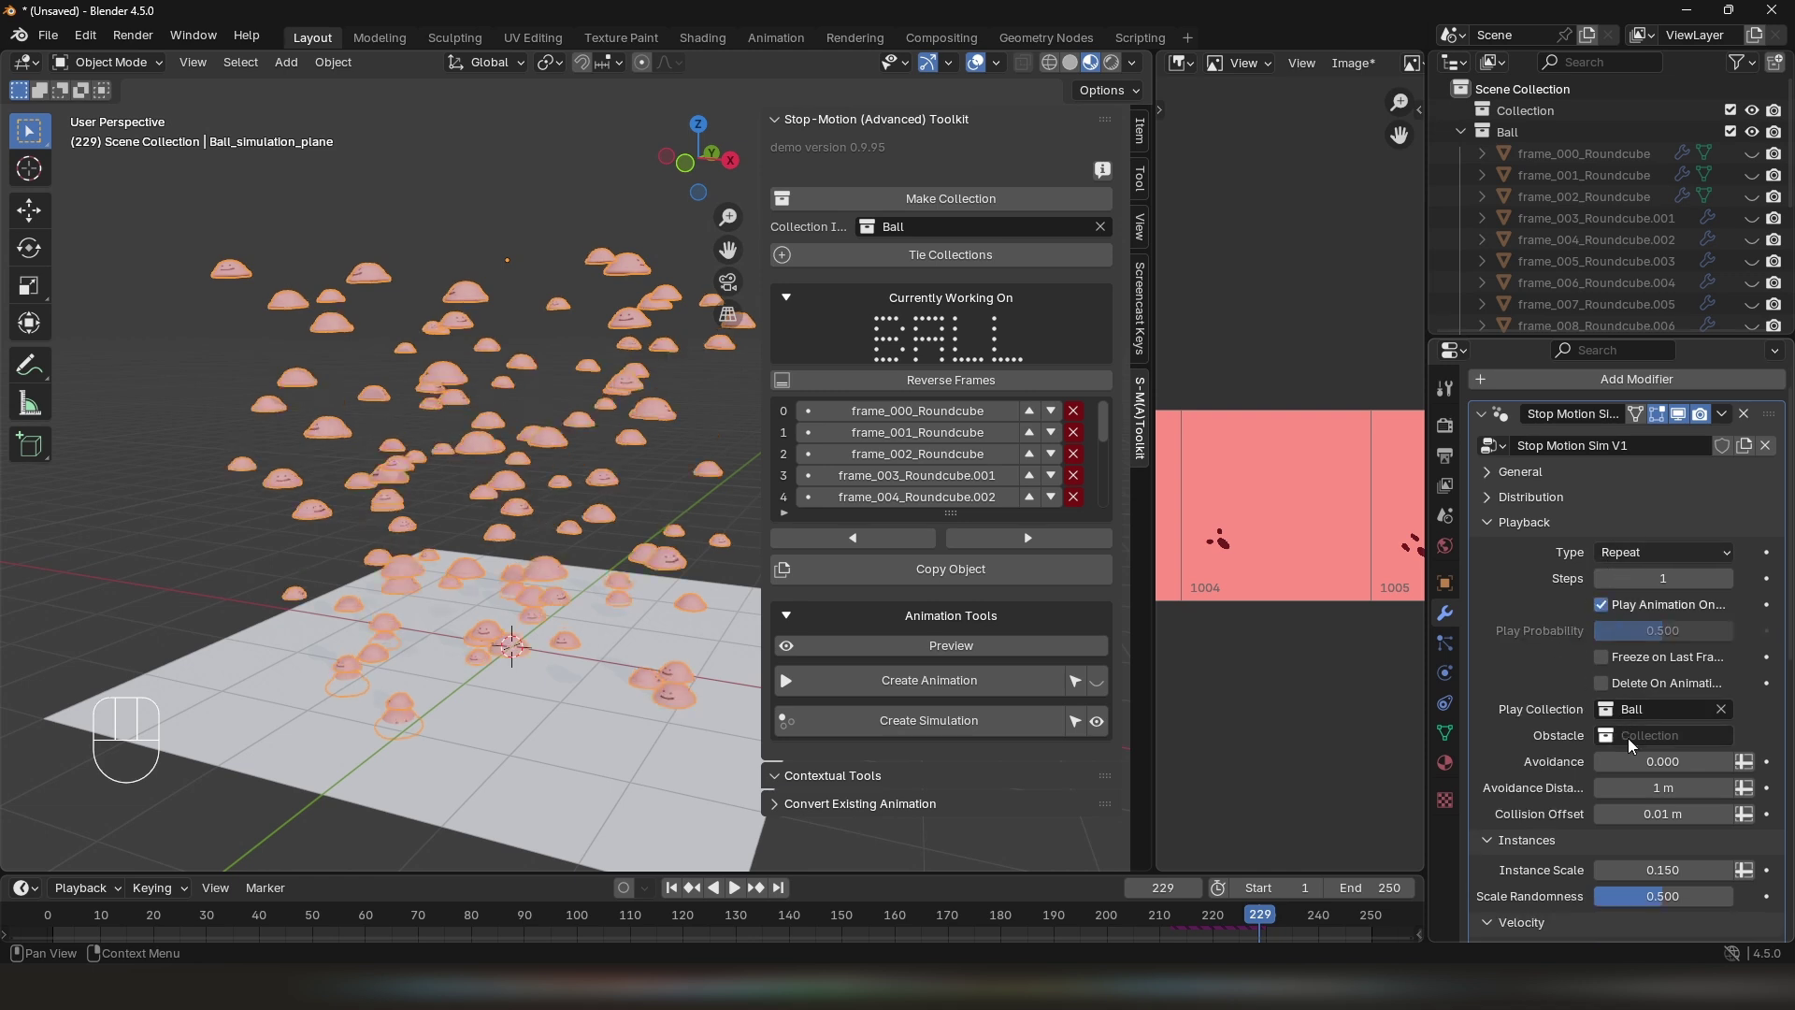
{"action": "left_click_drag", "start_coordinate": [1634, 723], "coordinate": [1516, 601]}
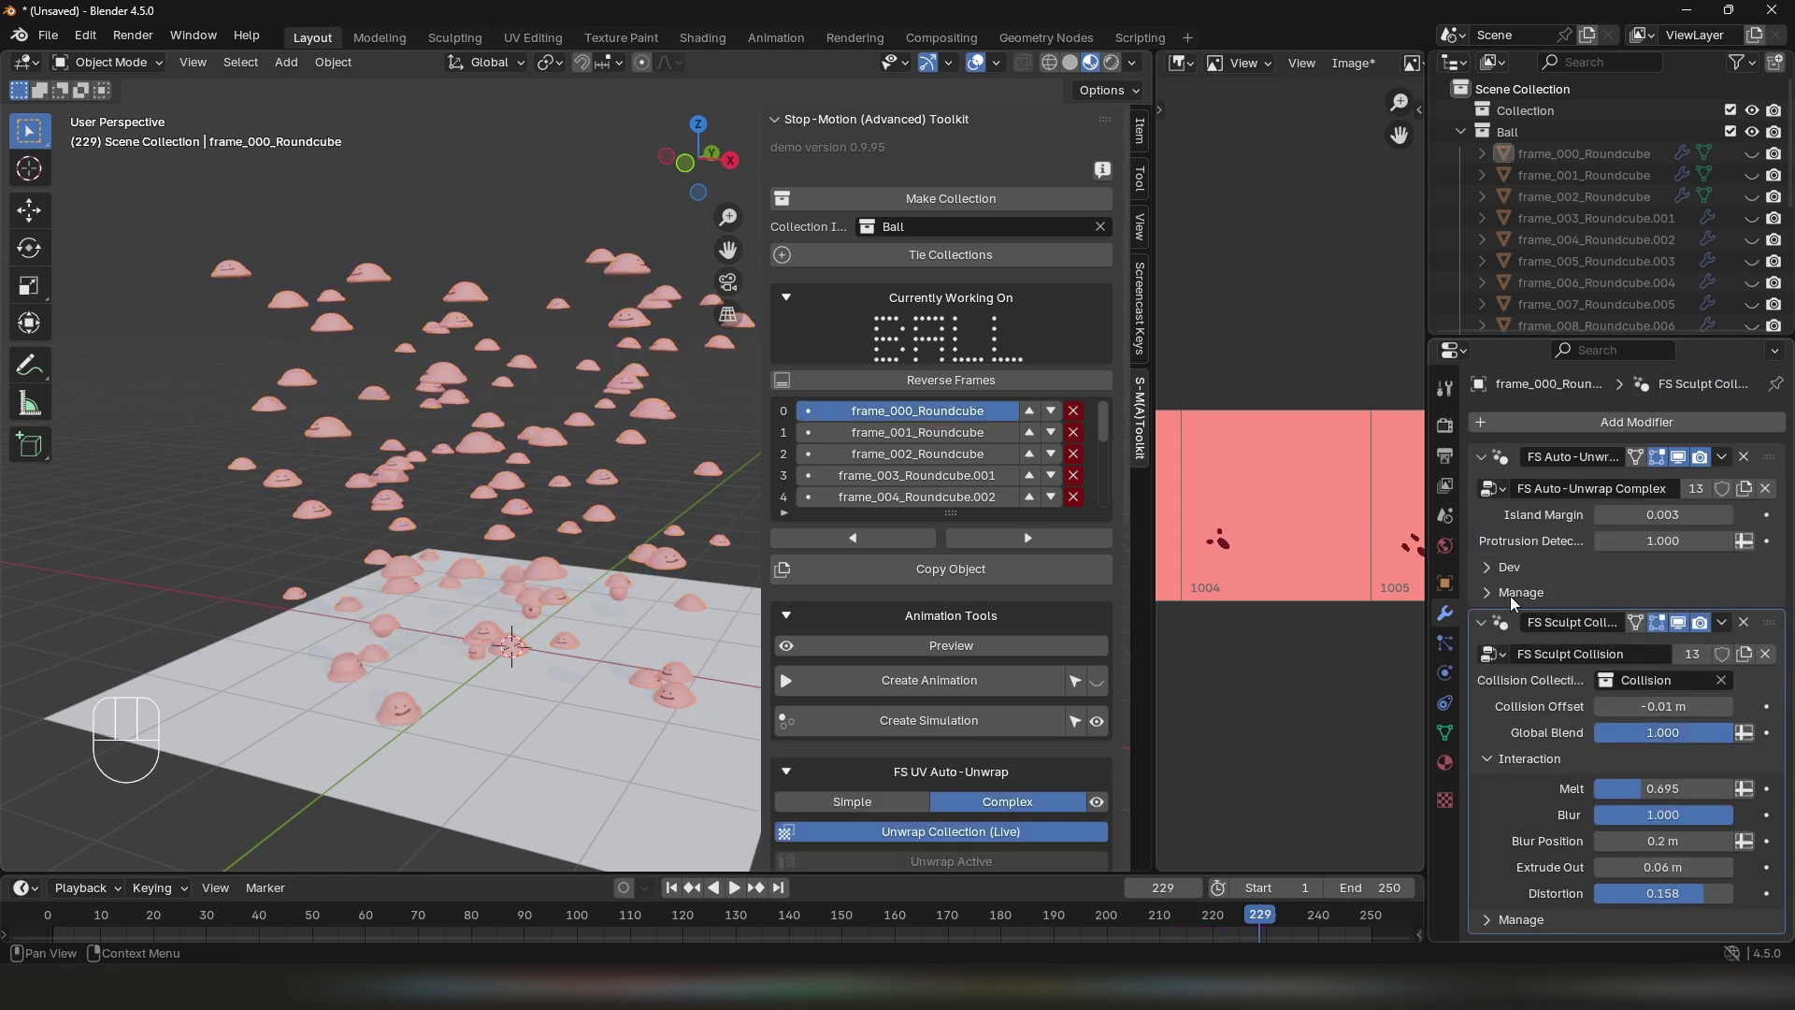
{"action": "middle_click", "coordinate": [767, 588]}
{"action": "left_click_drag", "start_coordinate": [619, 560], "coordinate": [586, 453]}
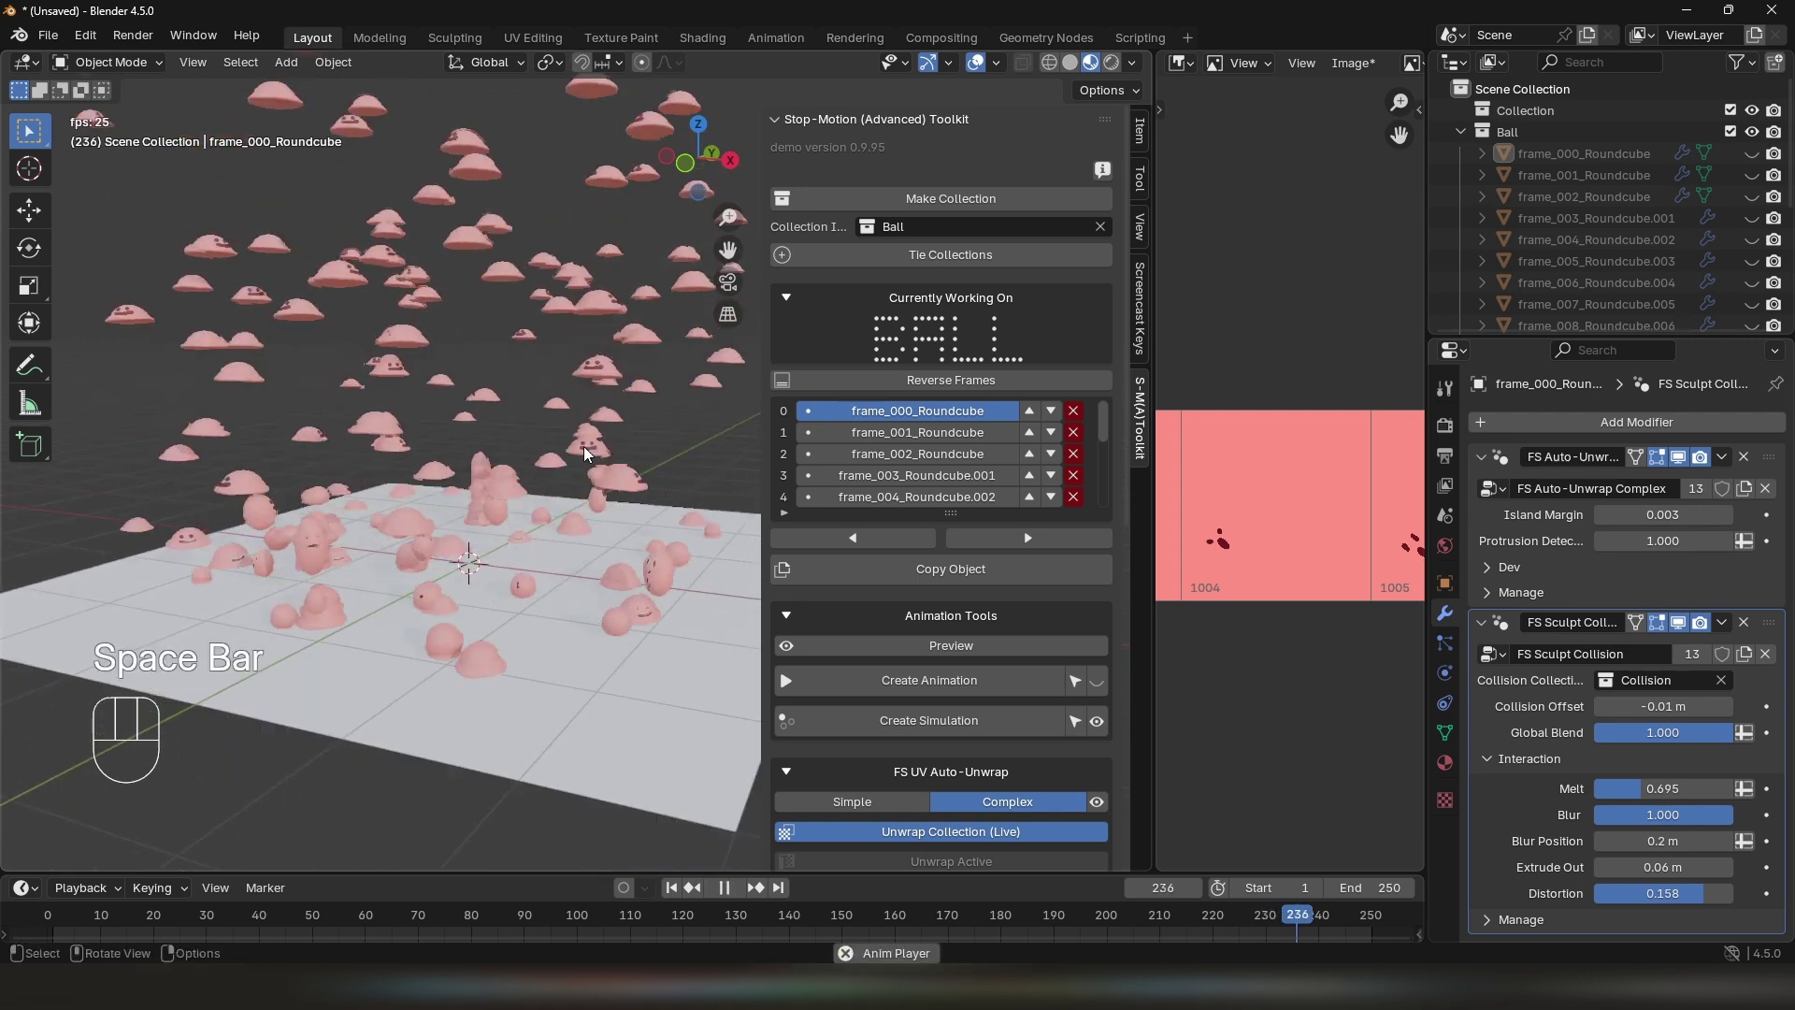
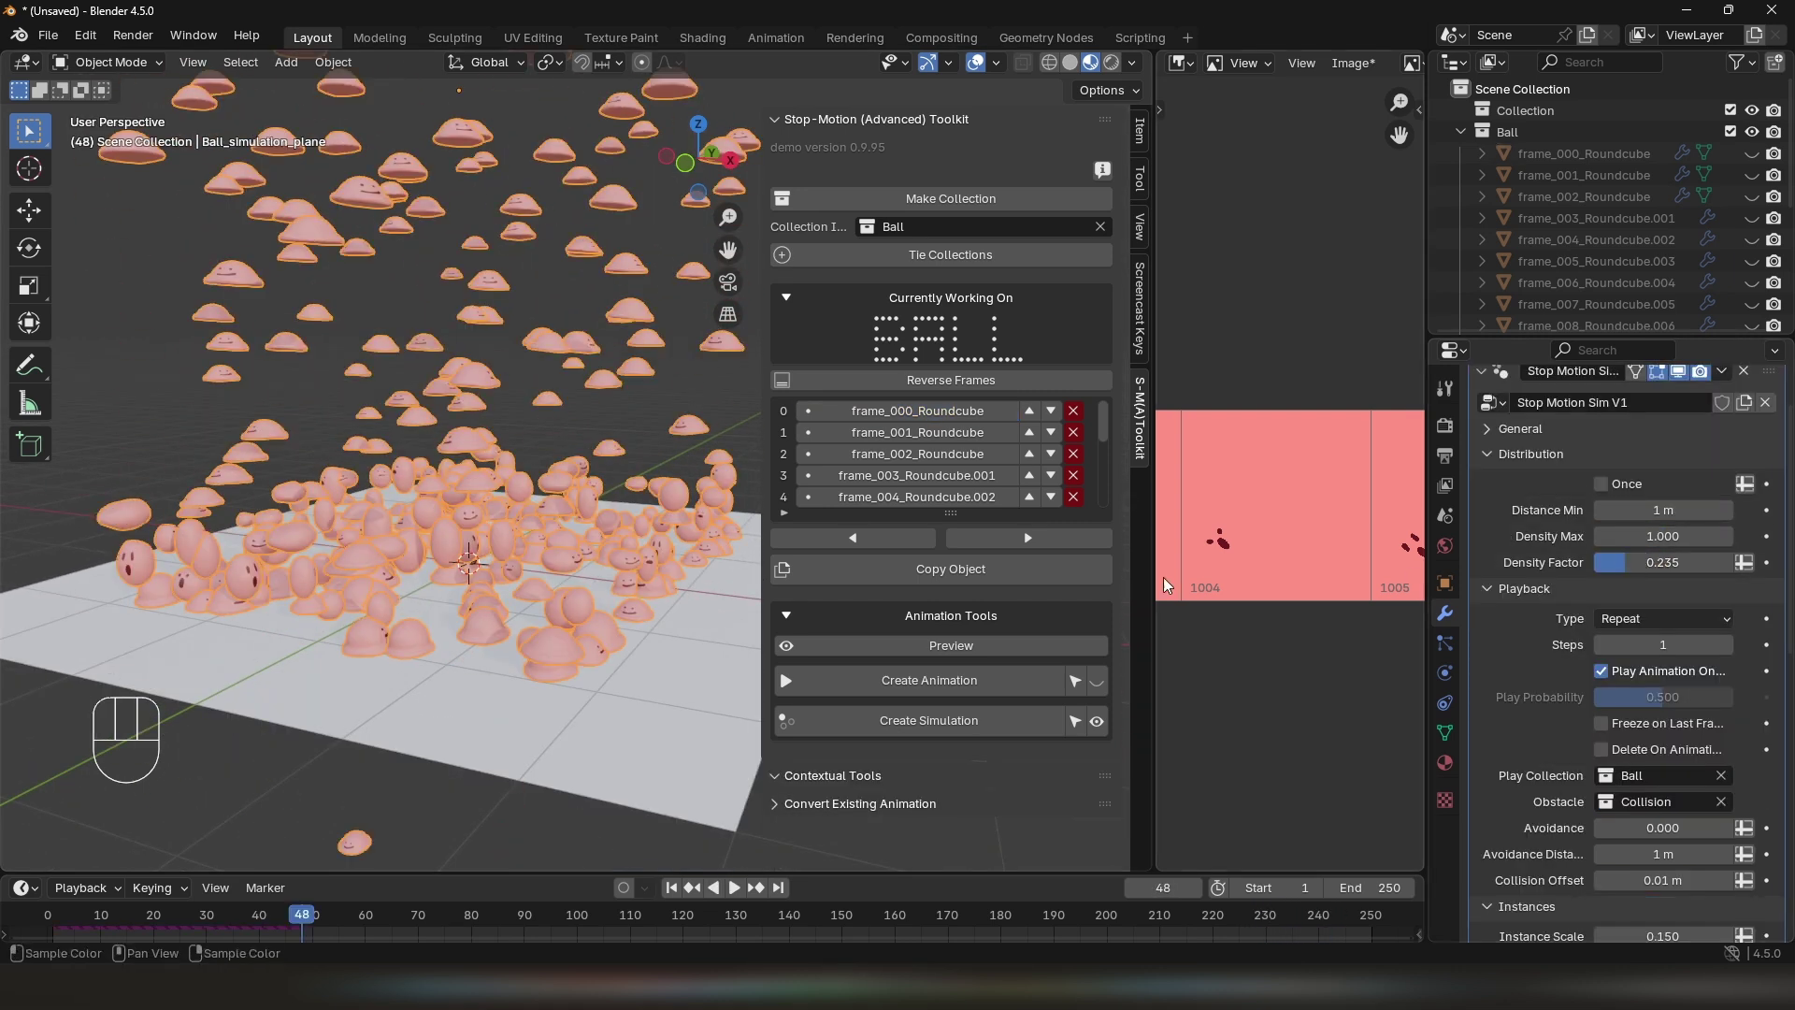
Set Playback Type to Ping-Pong and play the ball simulation from several angles
{"action": "left_click", "coordinate": [675, 898]}
{"action": "middle_click", "coordinate": [574, 574]}
{"action": "key", "text": "space"}
{"action": "left_click_drag", "start_coordinate": [613, 555], "coordinate": [635, 522]}
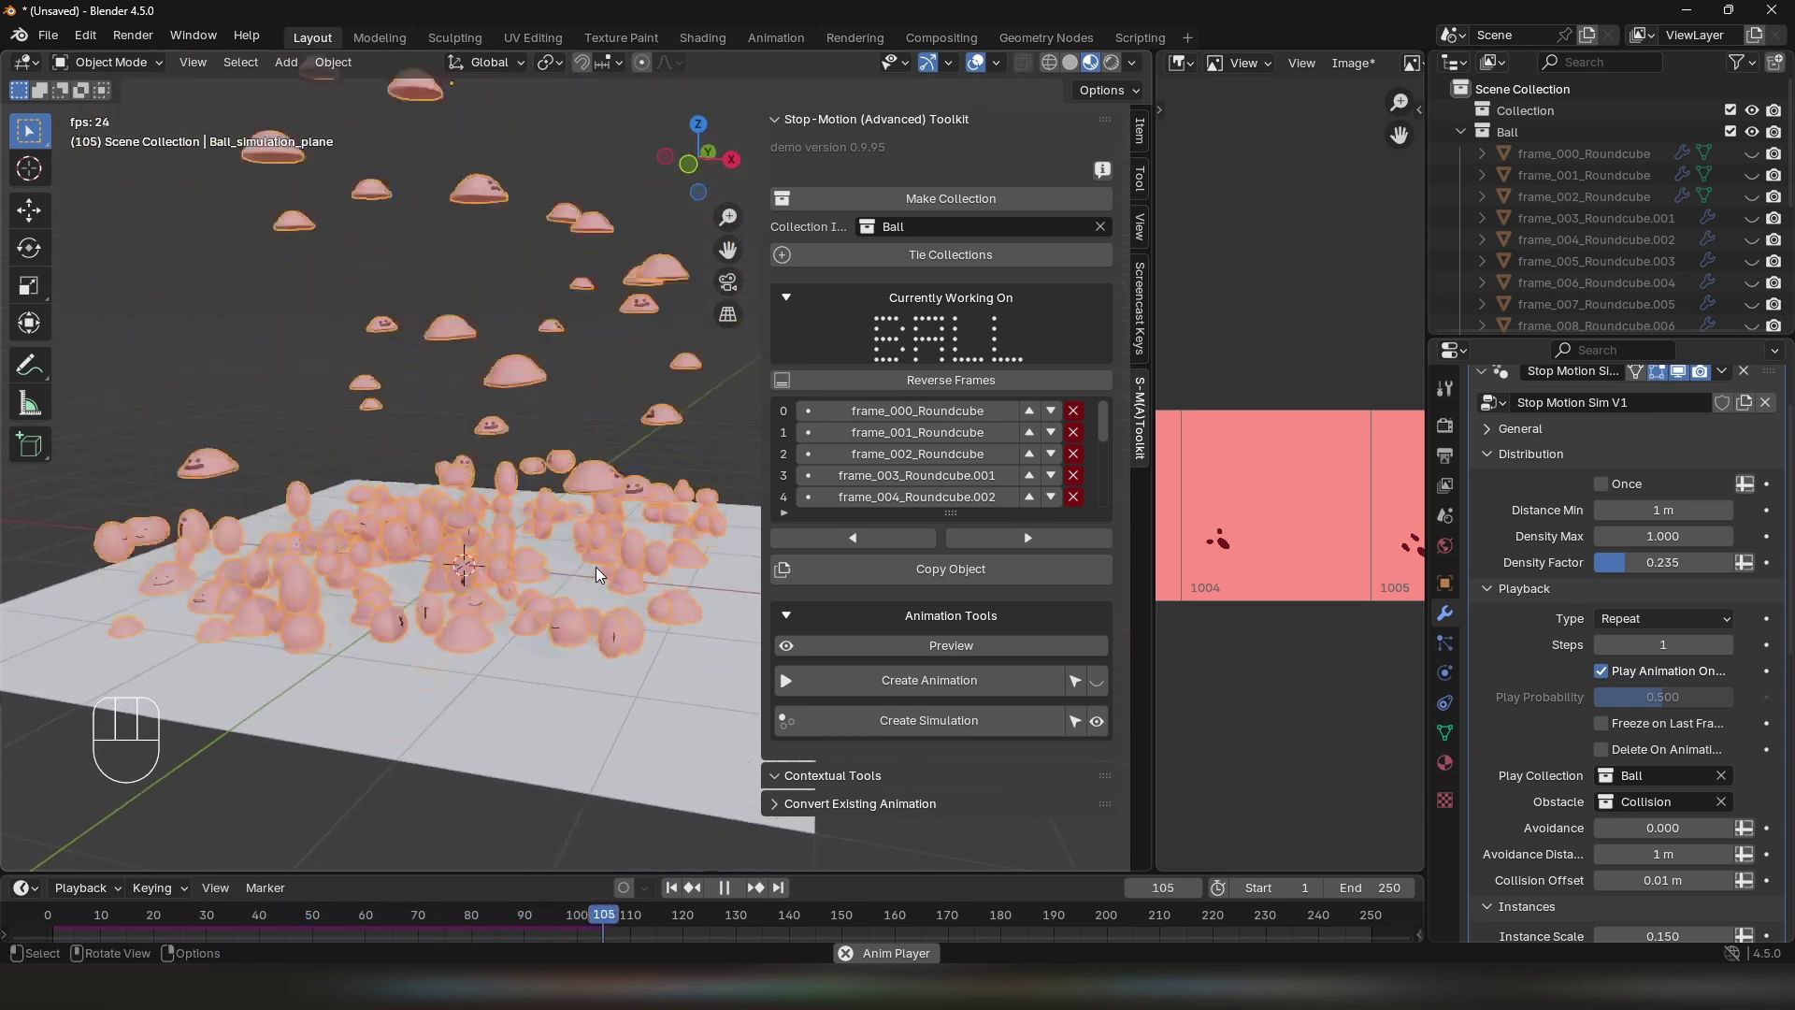
{"action": "key", "text": "space"}
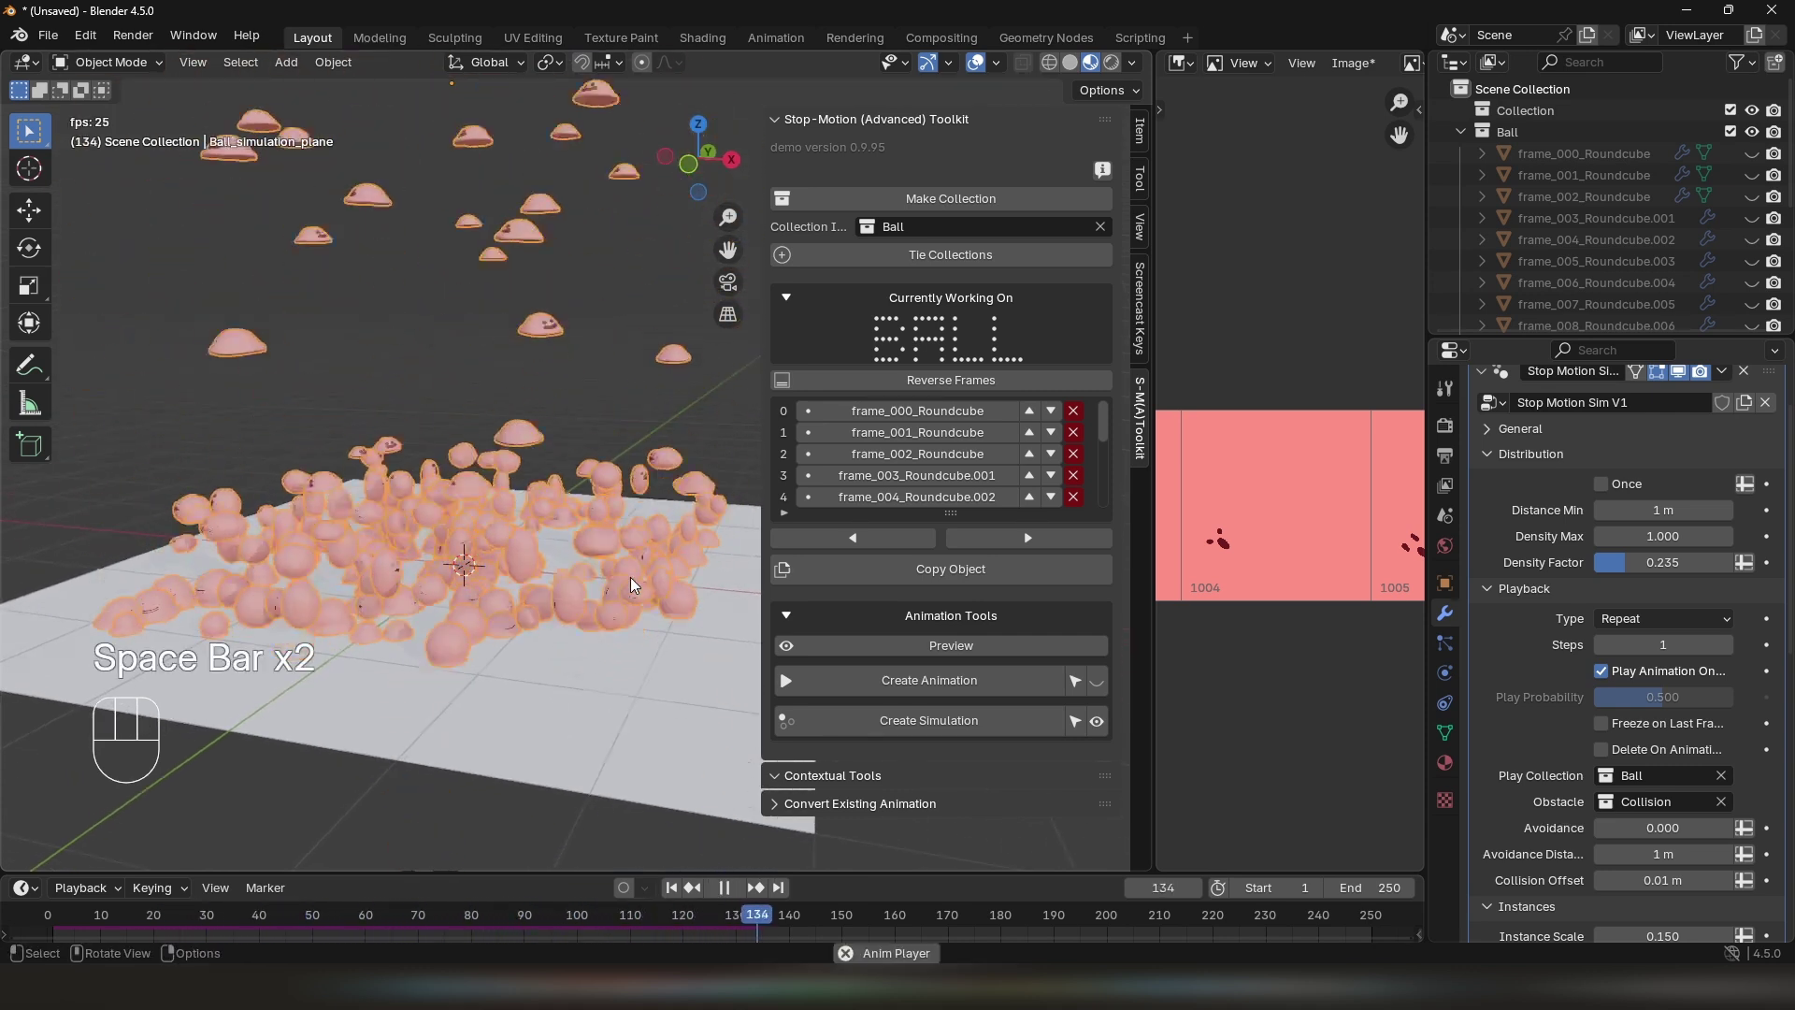
{"action": "middle_click", "coordinate": [603, 579]}
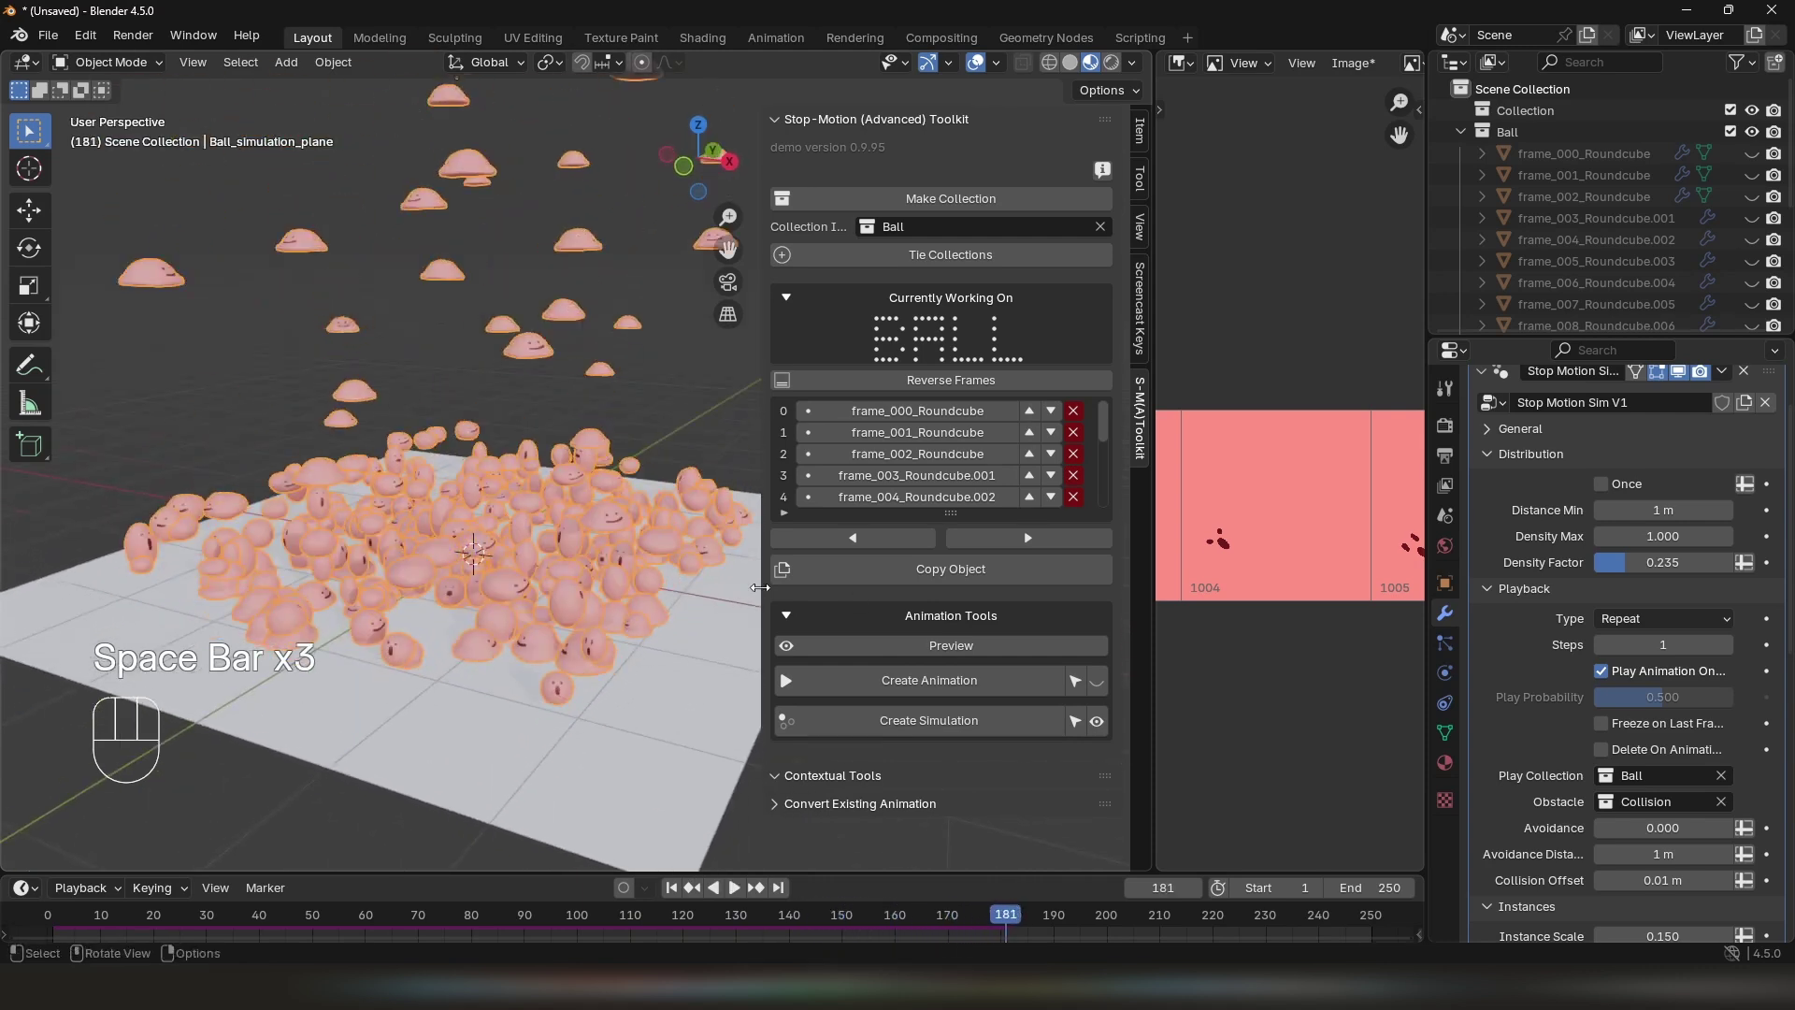
{"action": "key", "text": "space"}
Try deleting instances after their animation, then freeze them on their last frame instead and replay
{"action": "left_click", "coordinate": [1610, 713]}
{"action": "key", "text": "space"}
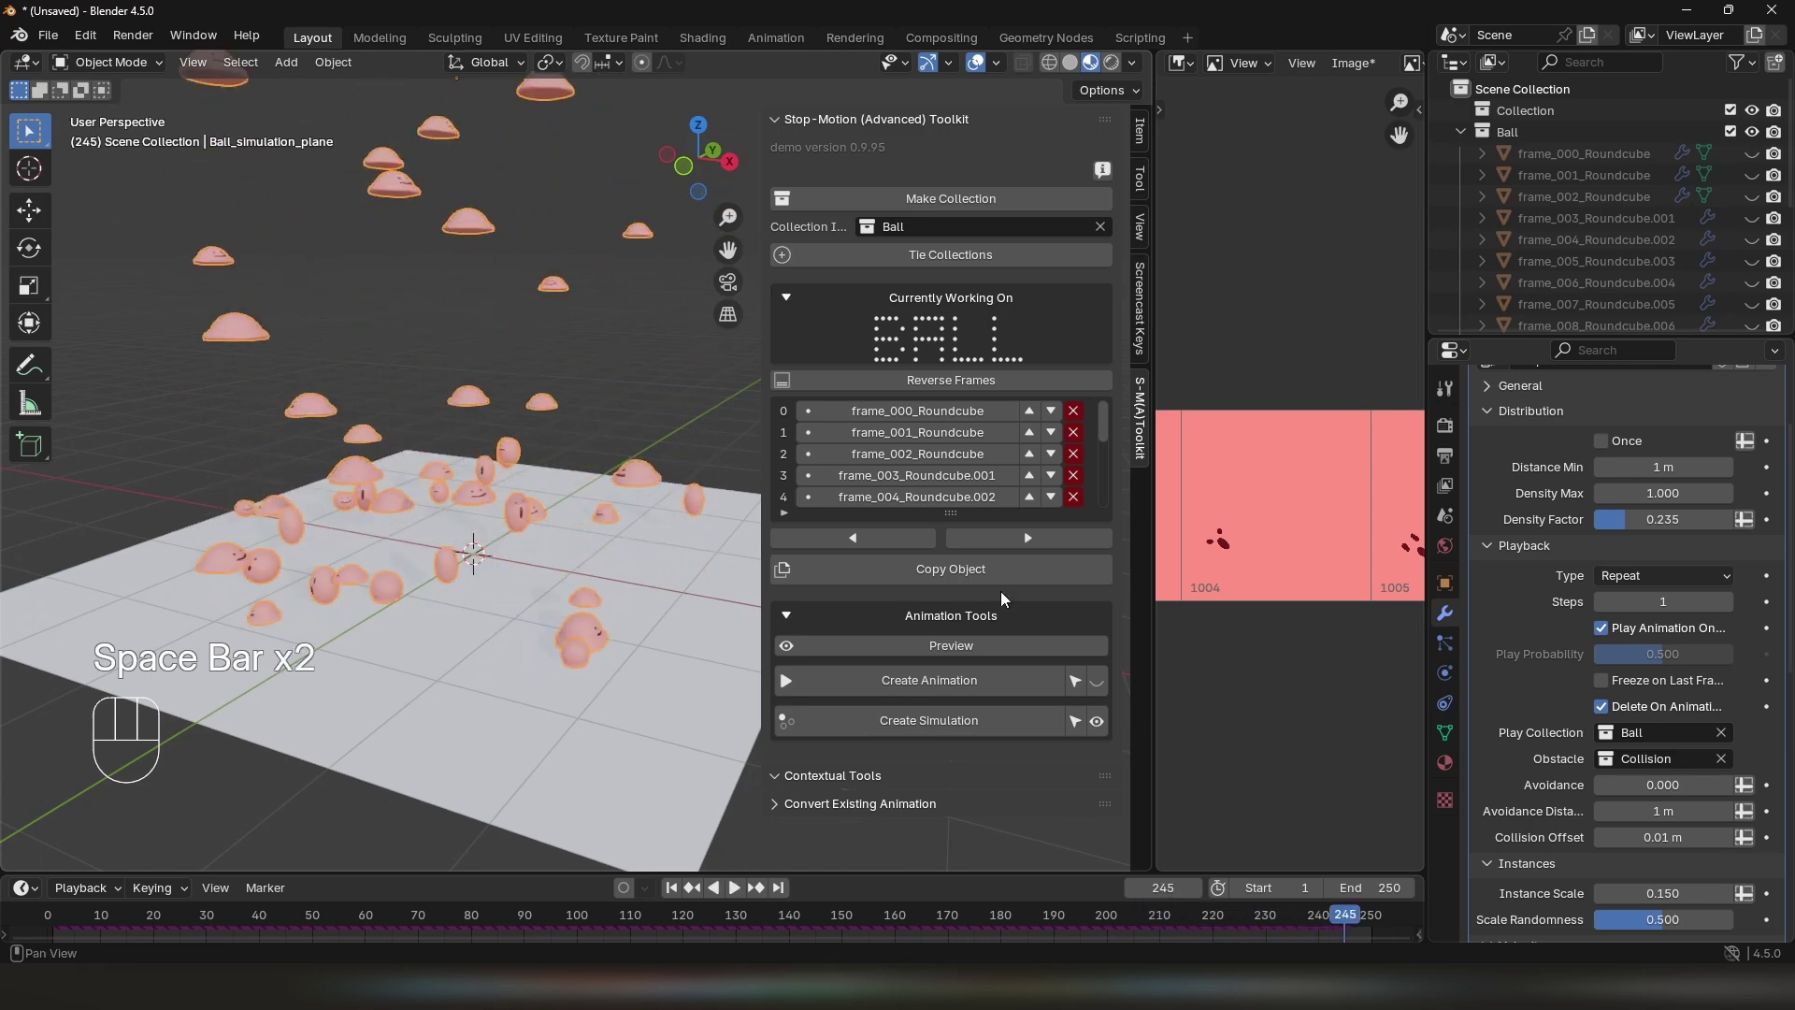
{"action": "key", "text": "space"}
{"action": "left_click", "coordinate": [1608, 686]}
{"action": "left_click", "coordinate": [1605, 706]}
{"action": "key", "text": "space"}
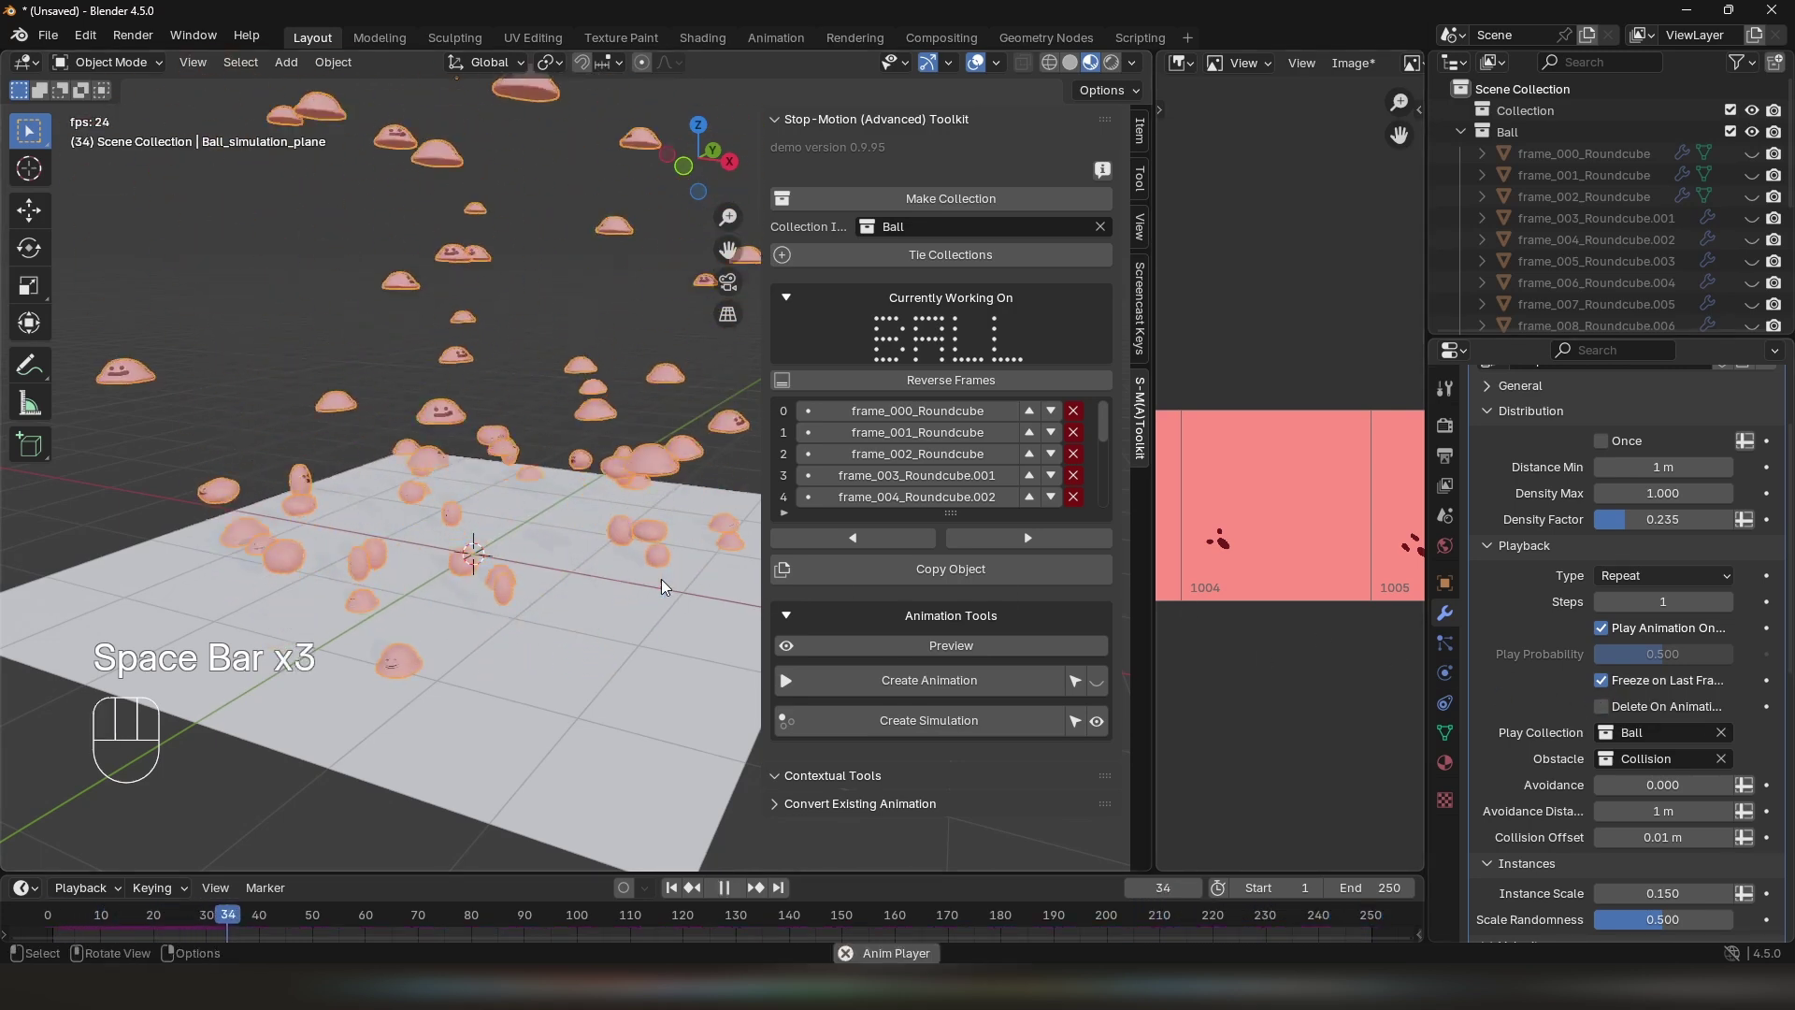
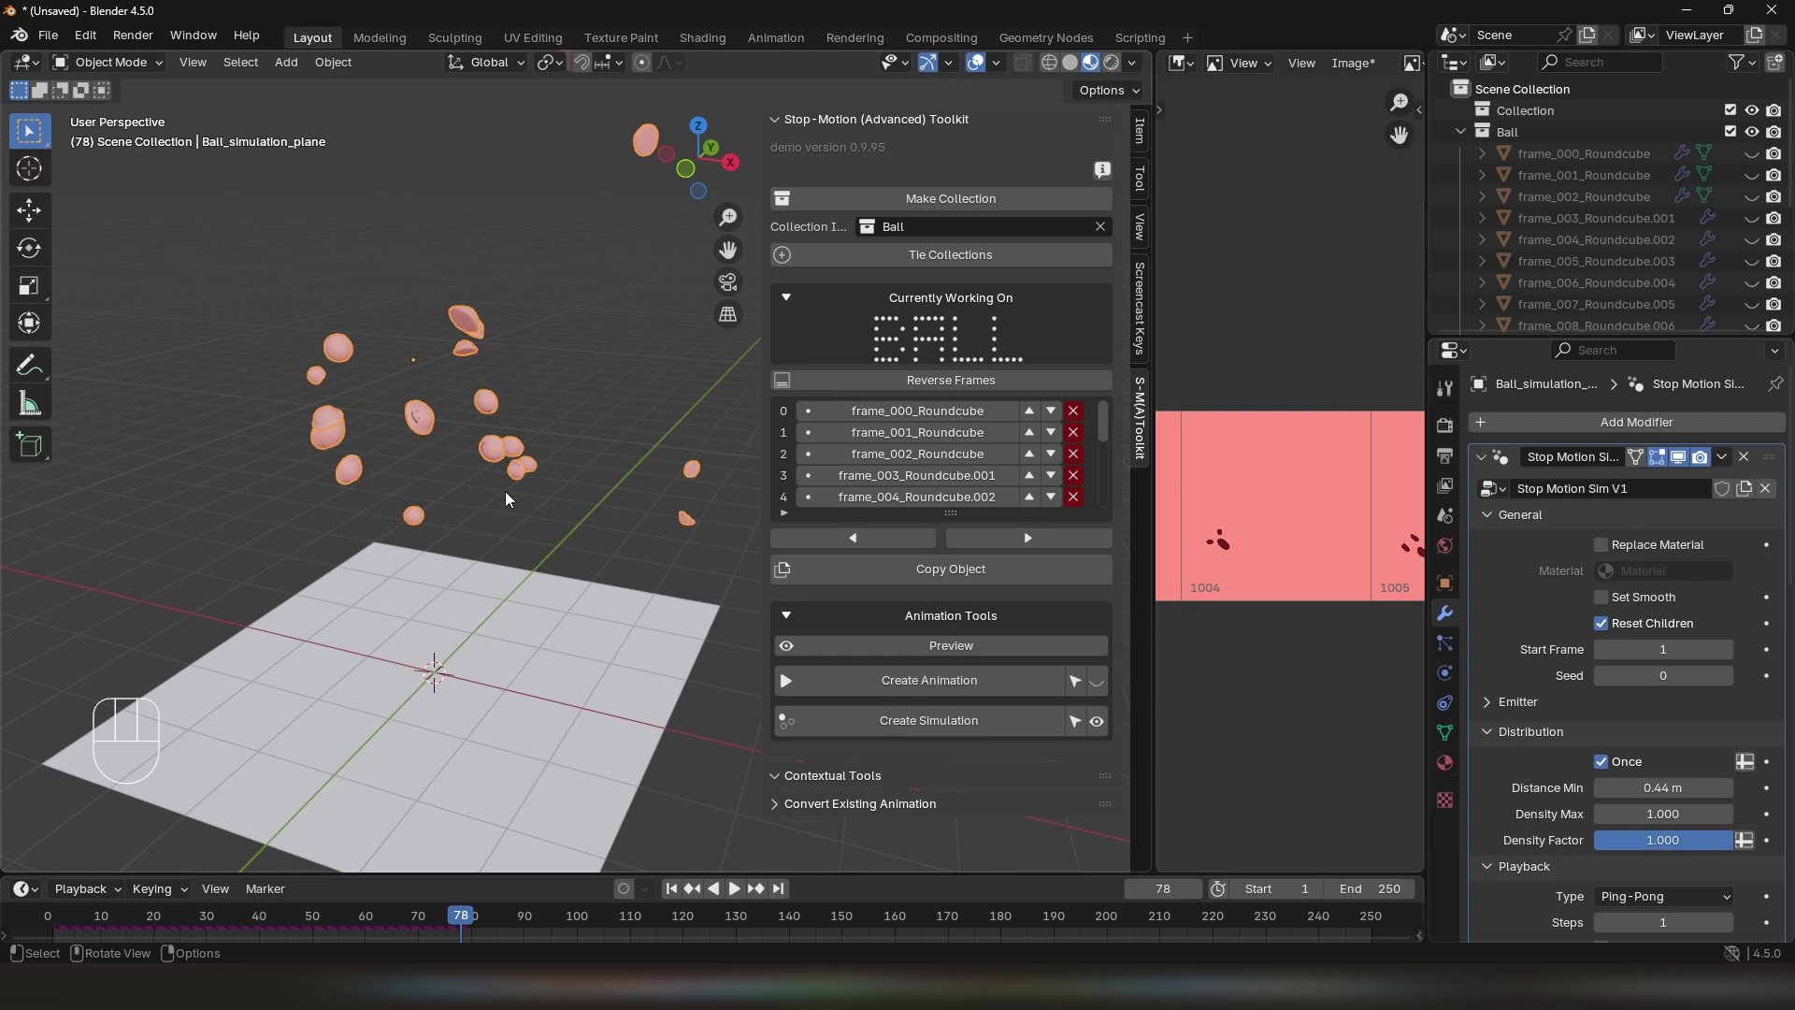
Turn off random Z rotation and raise the UP Z factor to about 0.967
{"action": "key", "text": "space"}
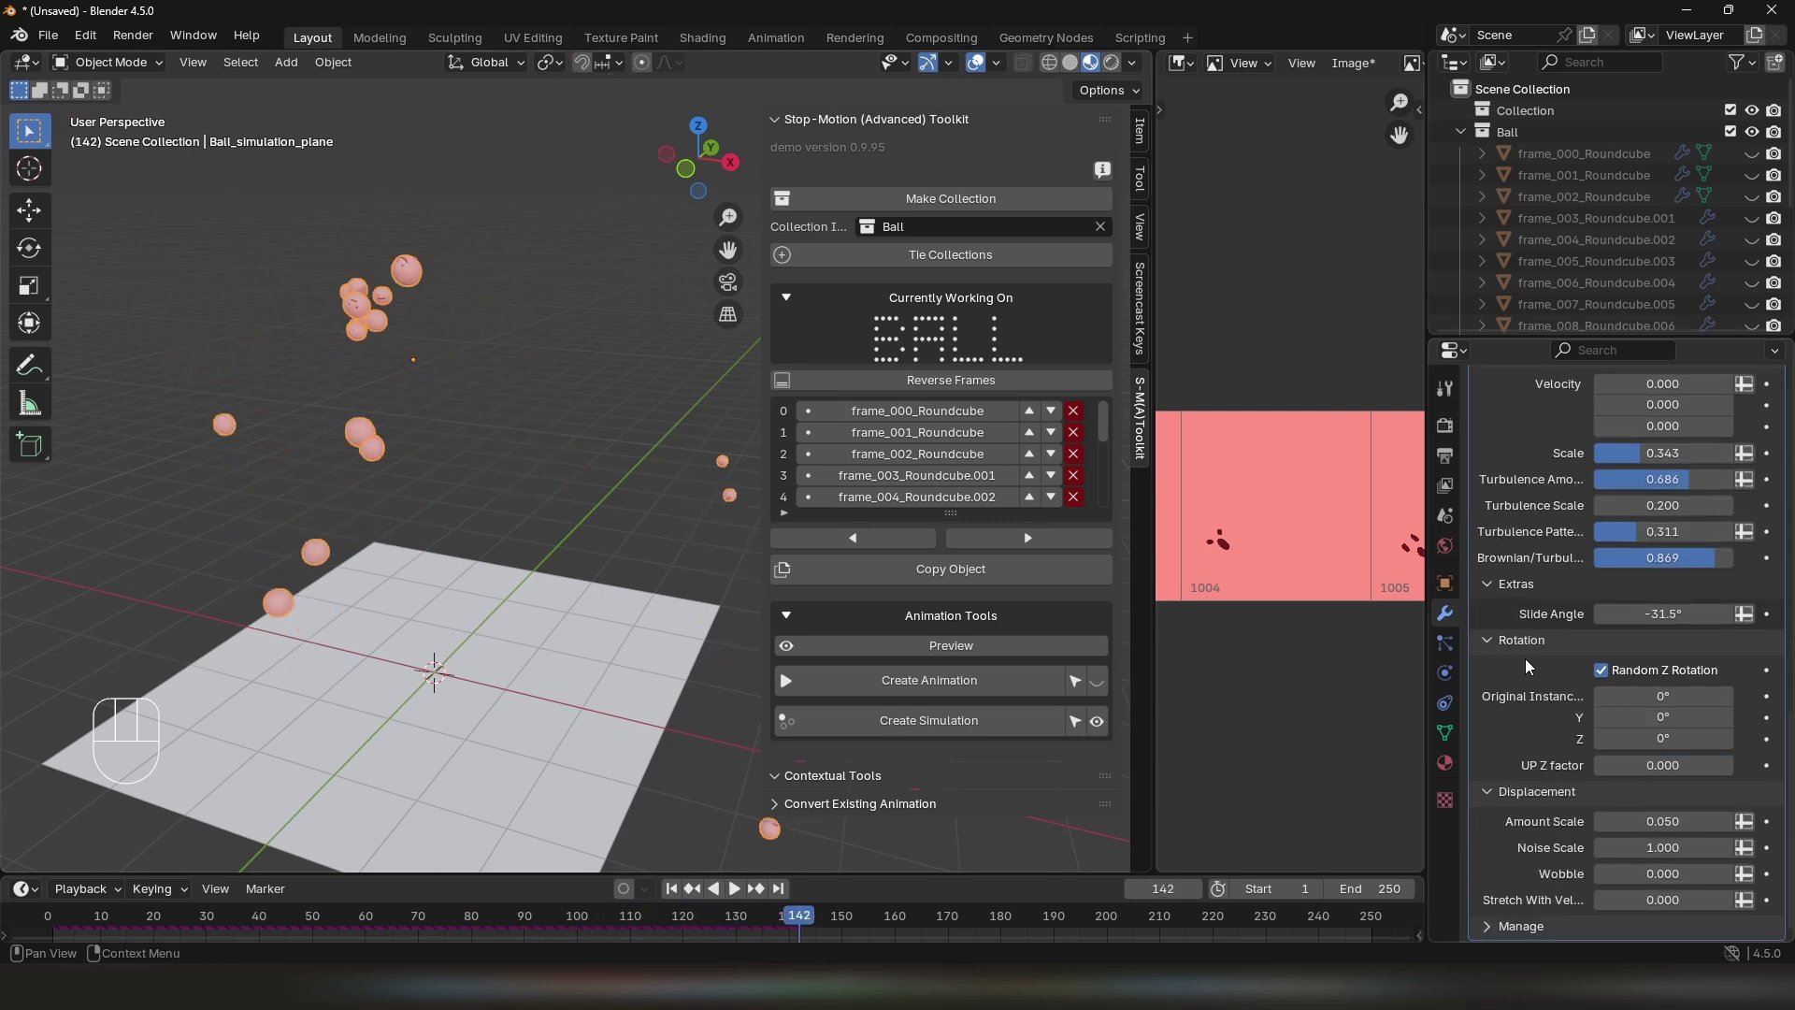
{"action": "left_click_drag", "start_coordinate": [1621, 772], "coordinate": [1736, 772]}
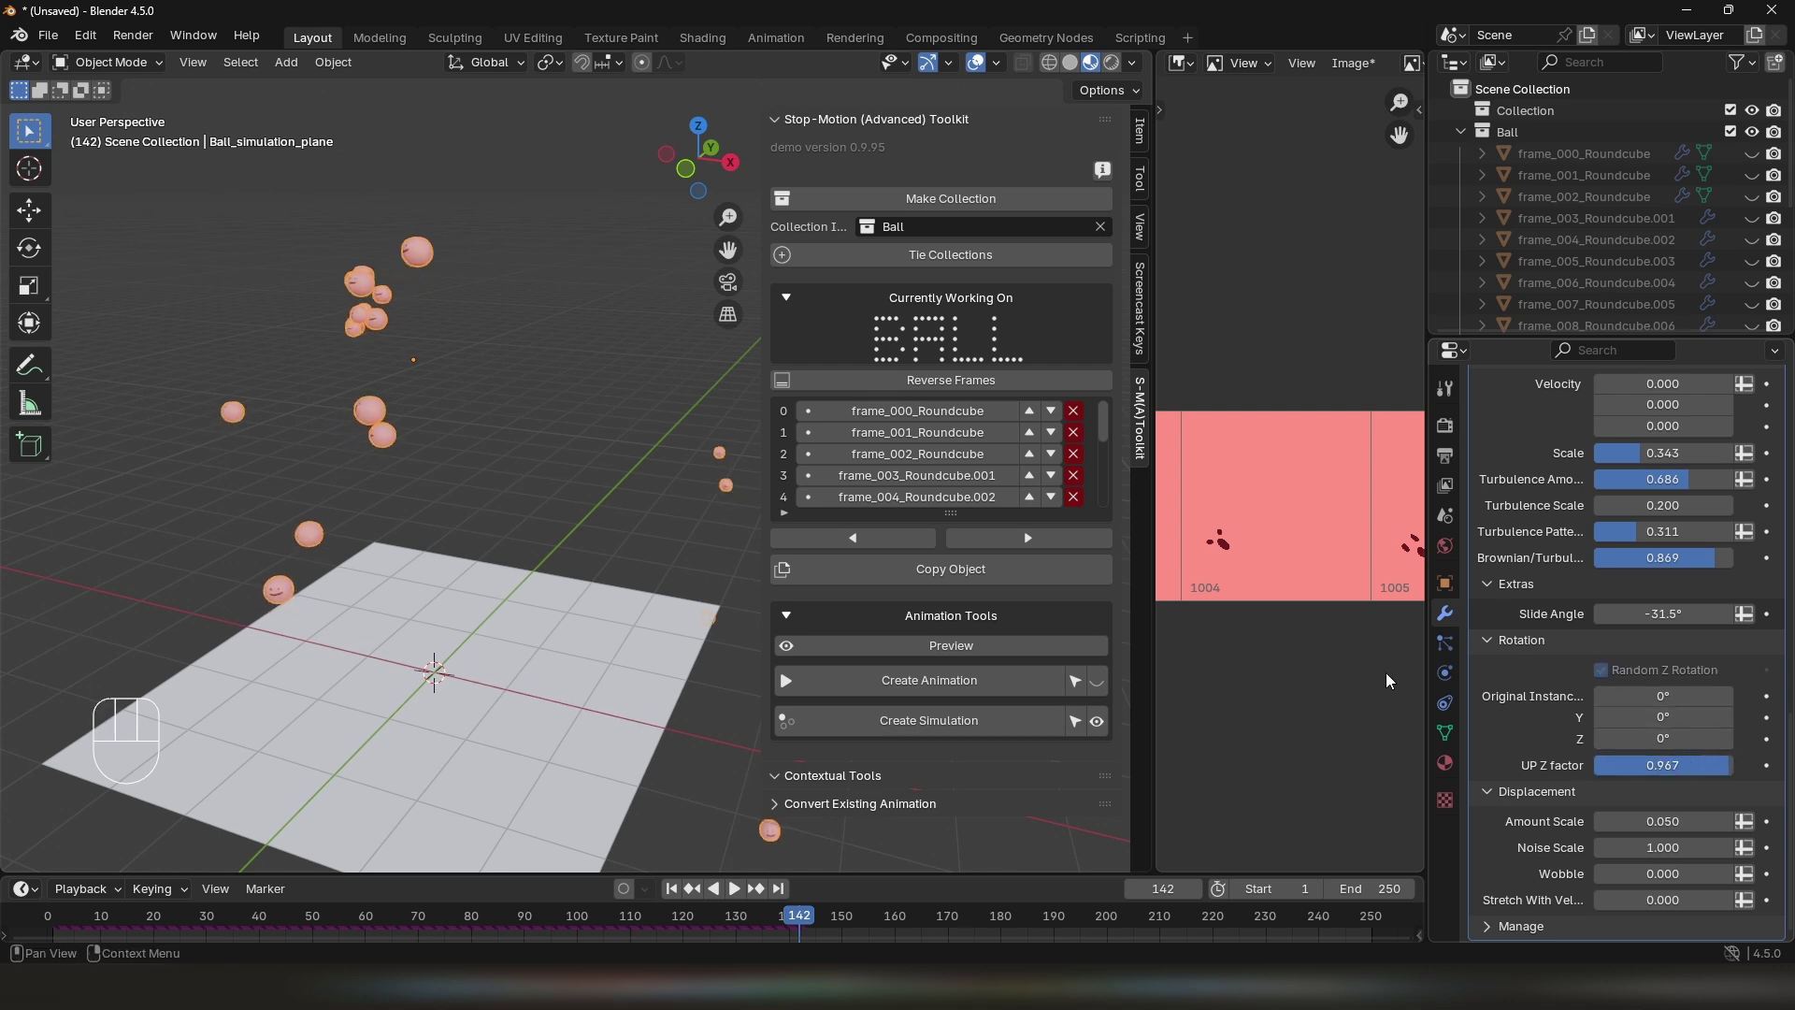
{"action": "left_click_drag", "start_coordinate": [410, 485], "coordinate": [469, 484]}
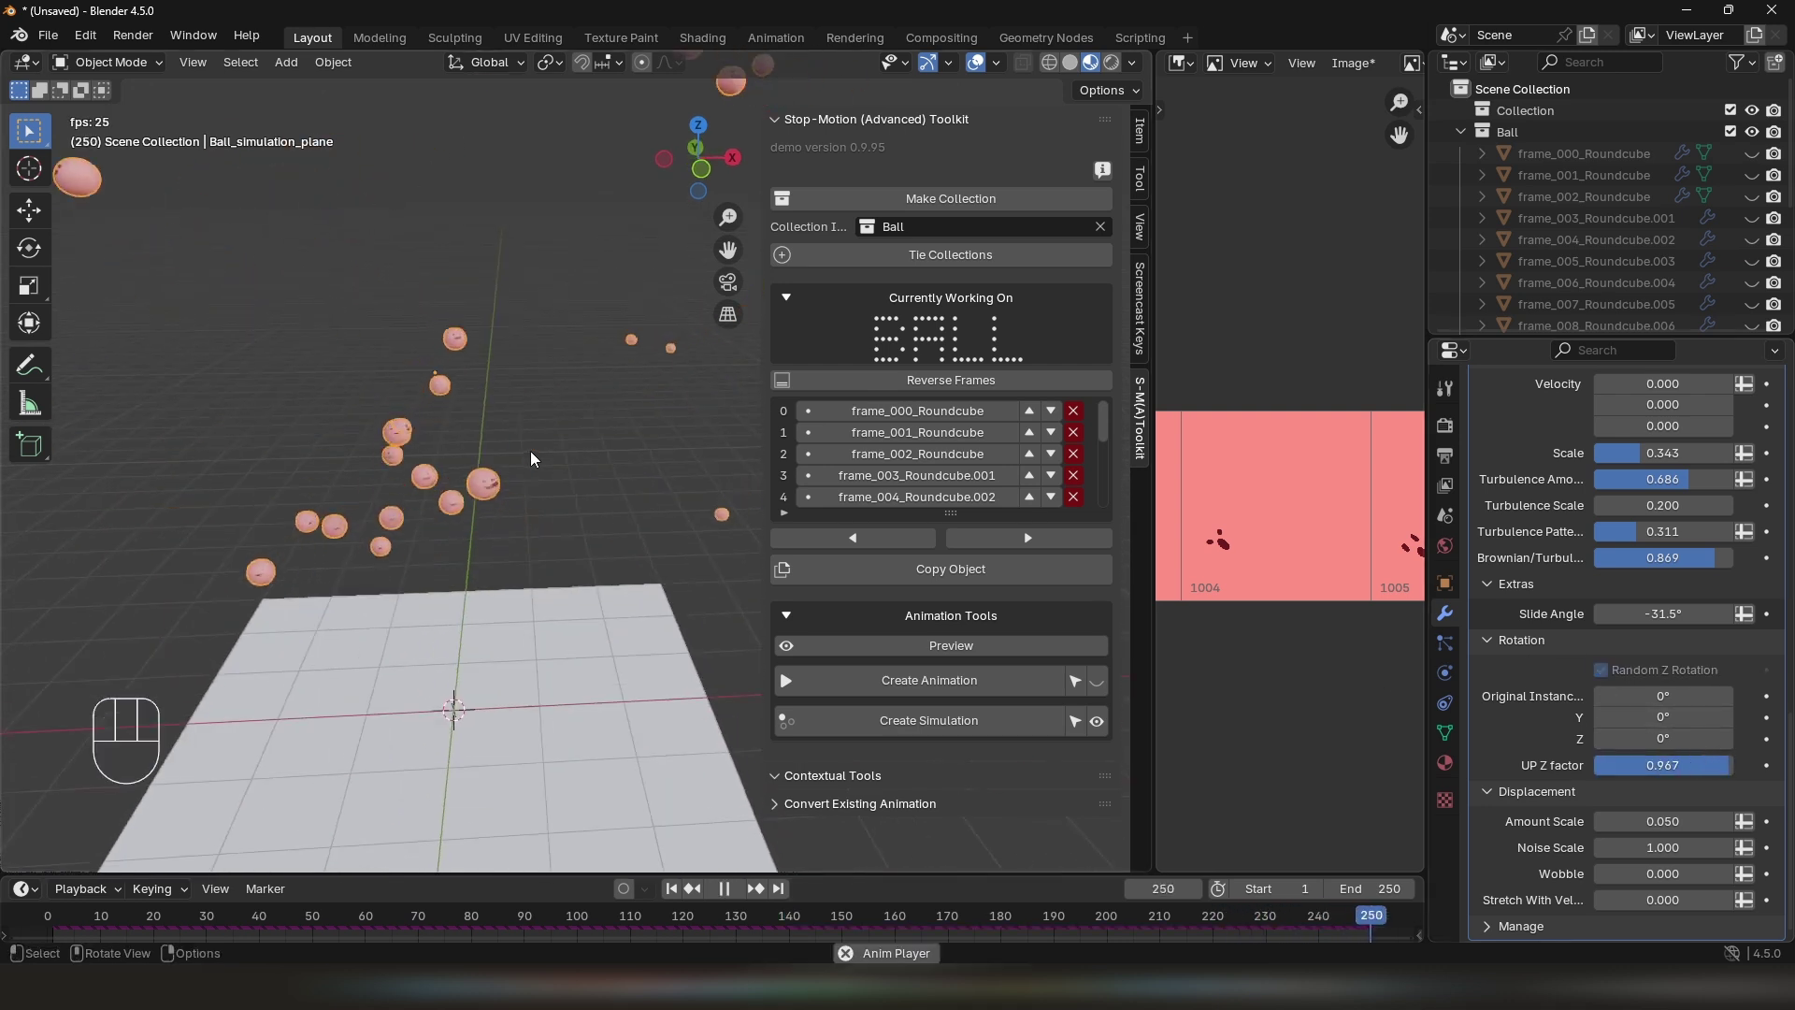
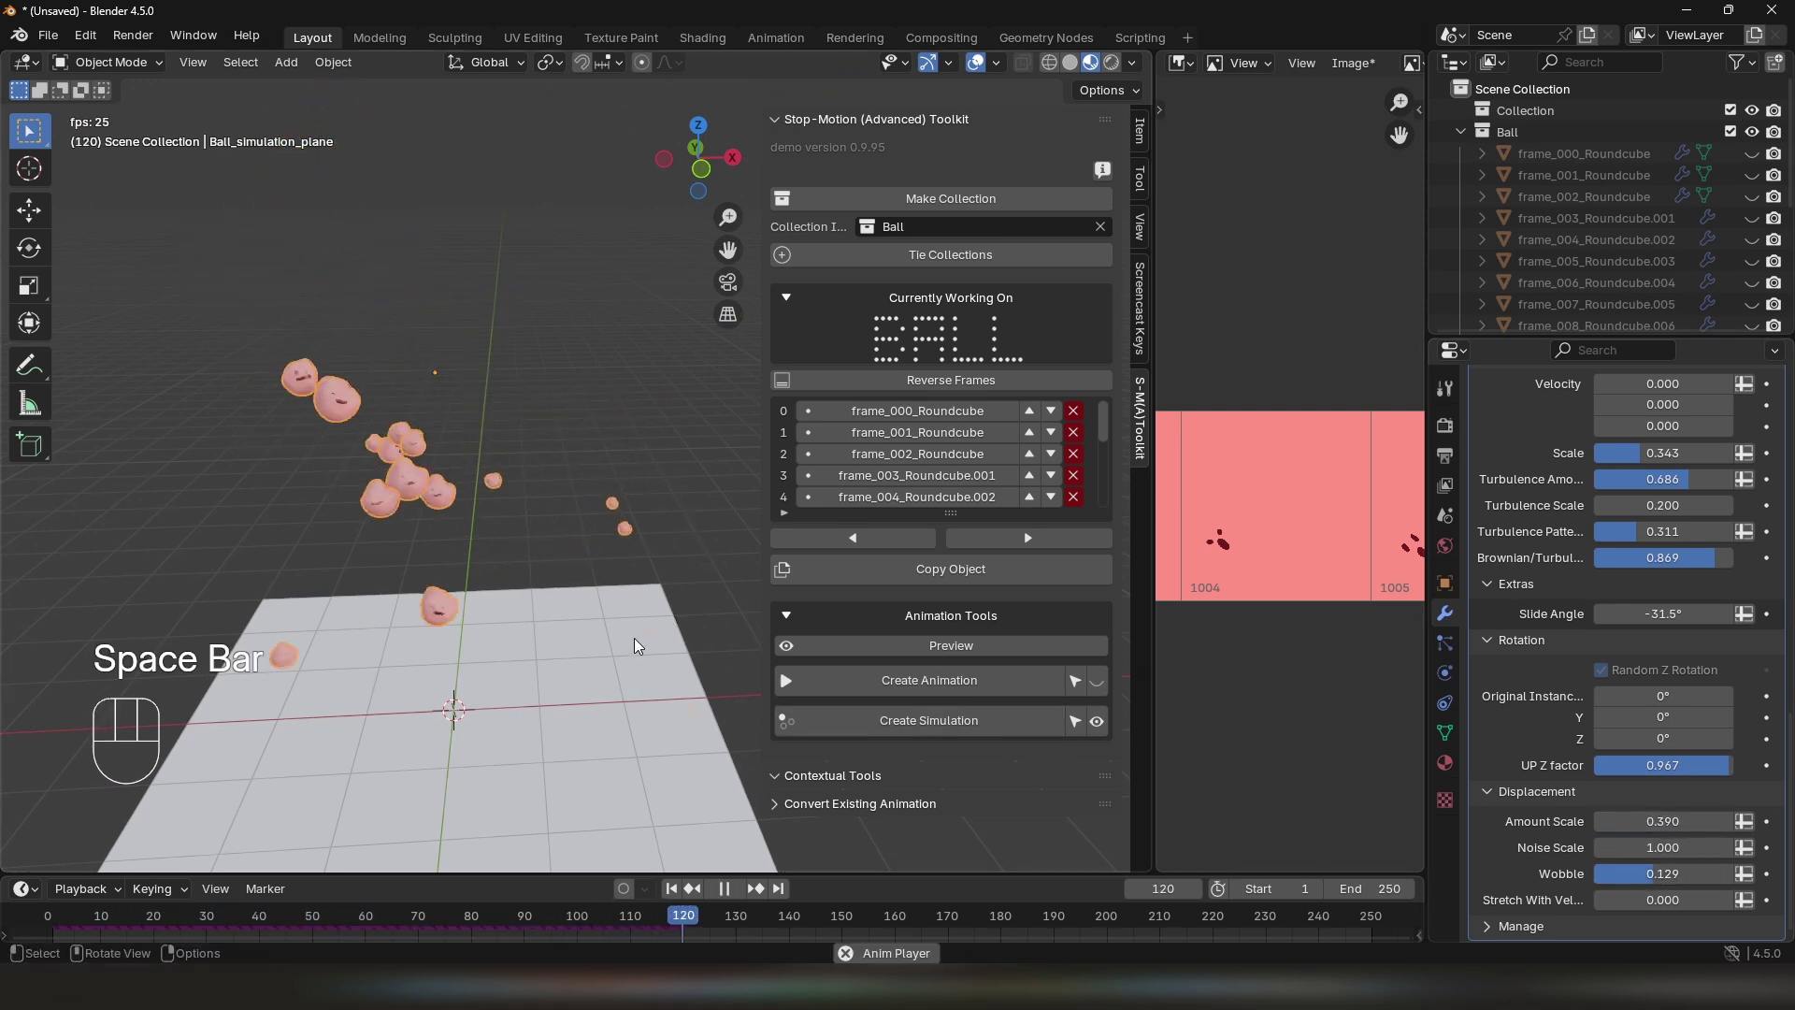
Set displacement Amount Scale and Noise Scale to 0.390 and Wobble to 0.129, replaying to check
{"action": "key", "text": "space"}
{"action": "left_click", "coordinate": [1643, 840]}
{"action": "key", "text": "space"}
{"action": "key", "text": "space"}
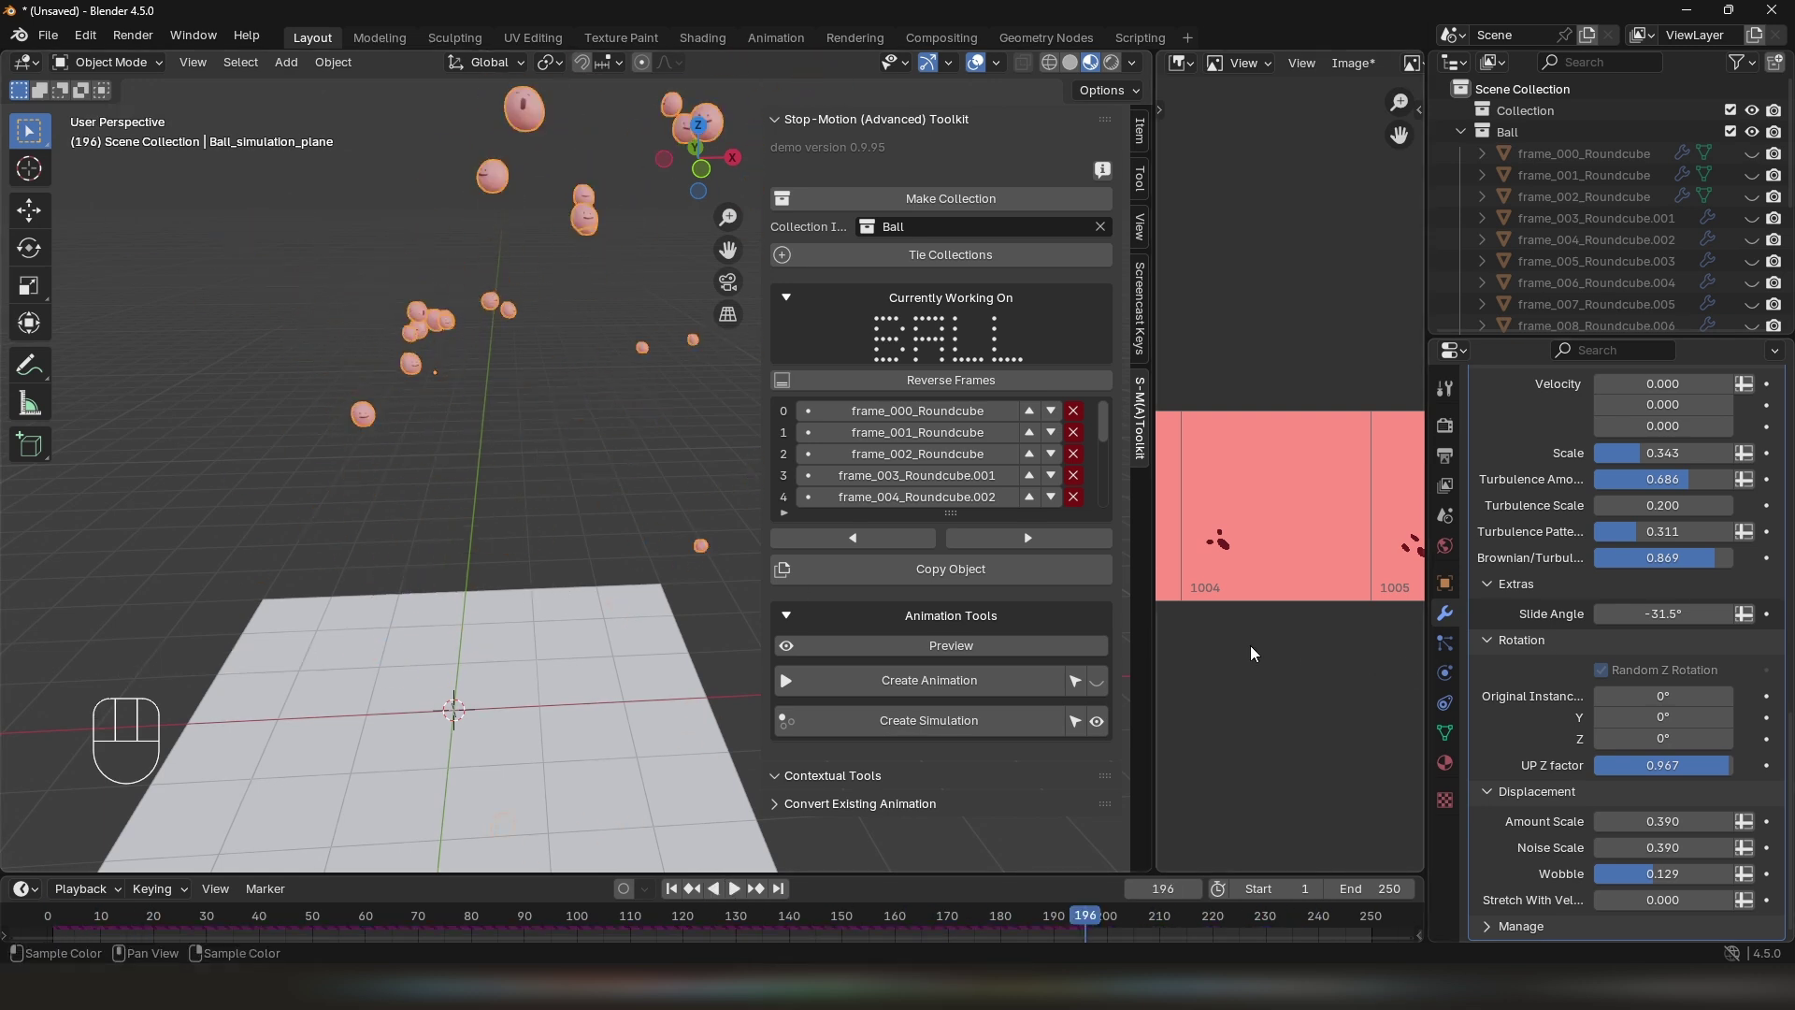
{"action": "key", "text": "space"}
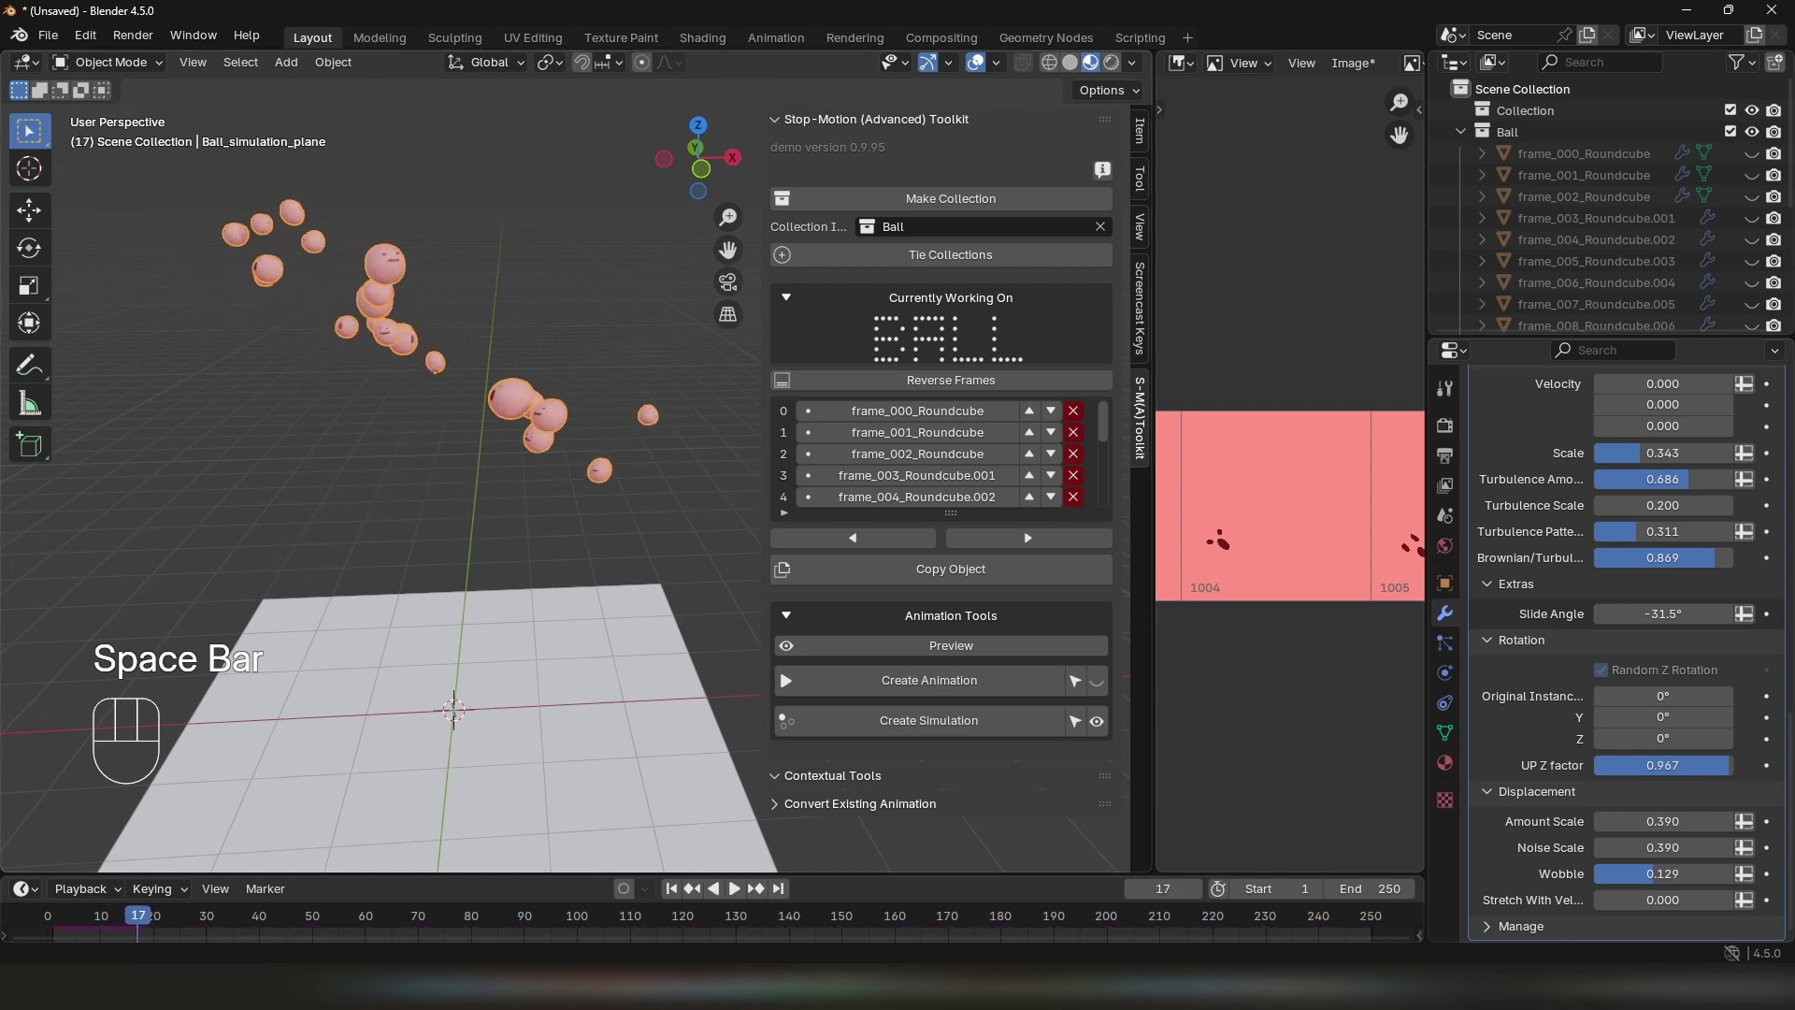
Open QuickOverview1.blend with Plane.001 and Sphere.001
{"action": "left_click_drag", "start_coordinate": [644, 450], "coordinate": [681, 479]}
{"action": "left_click_drag", "start_coordinate": [679, 478], "coordinate": [692, 493]}
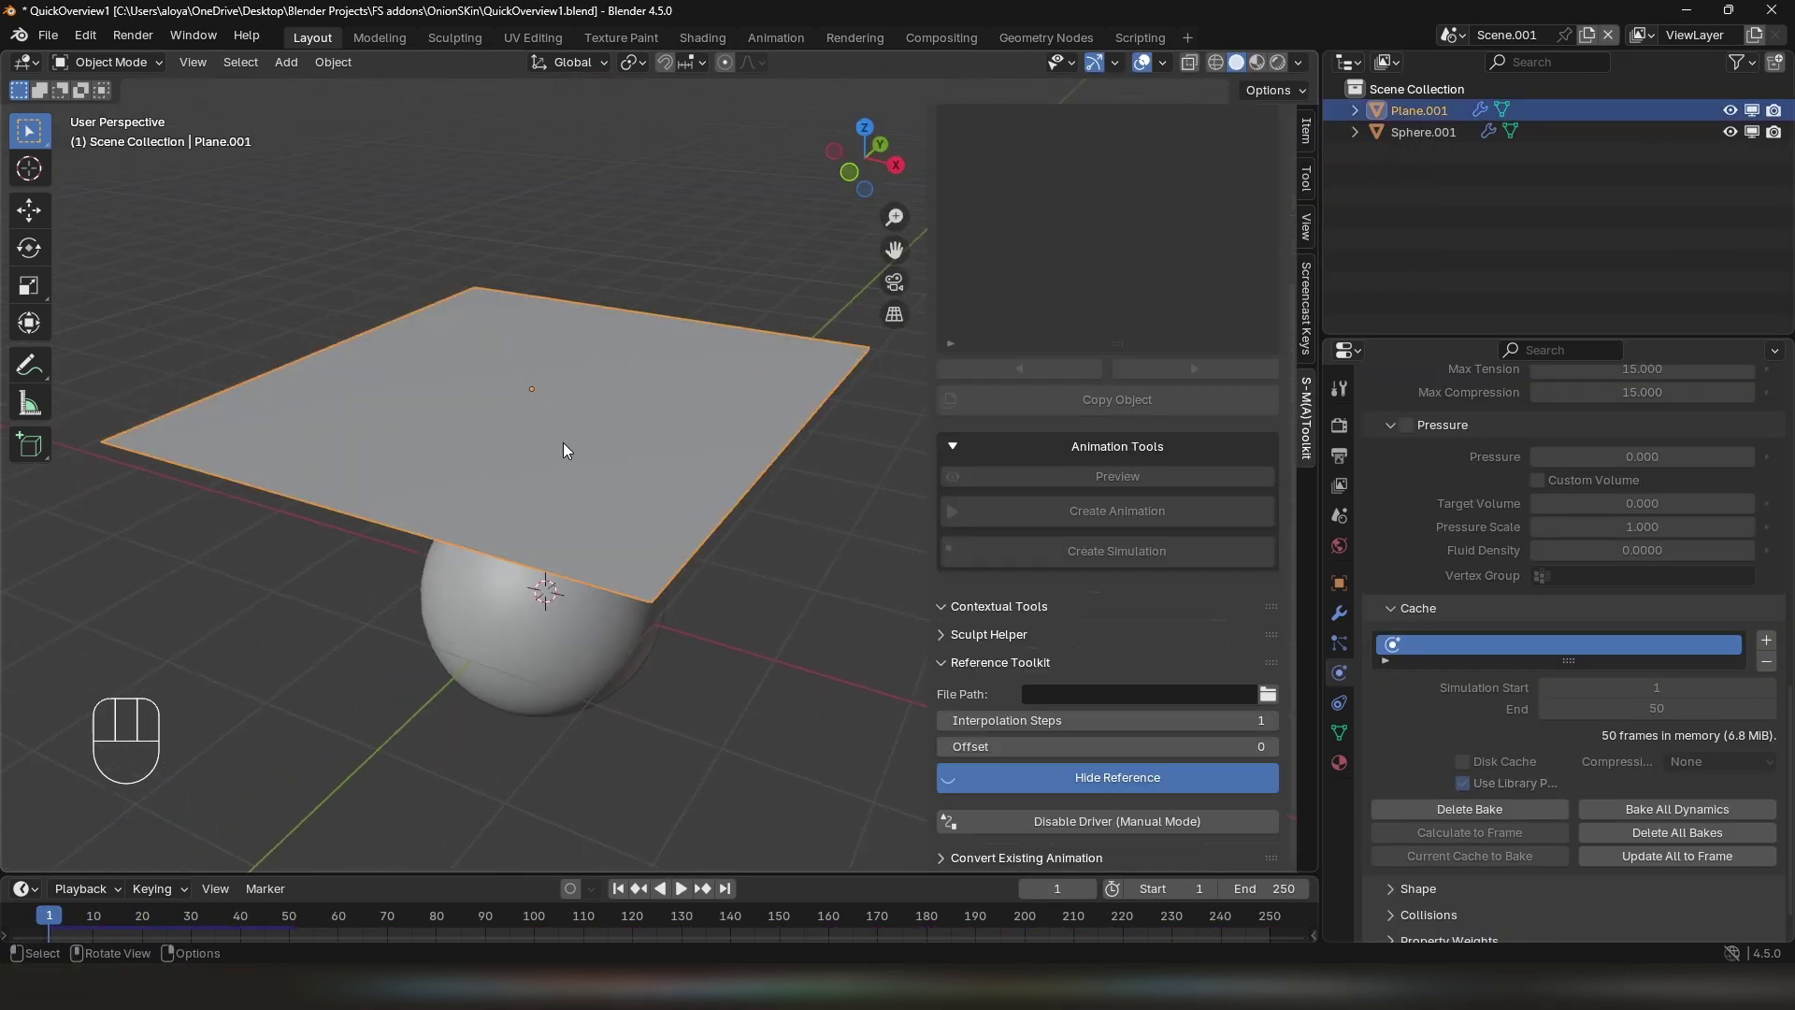
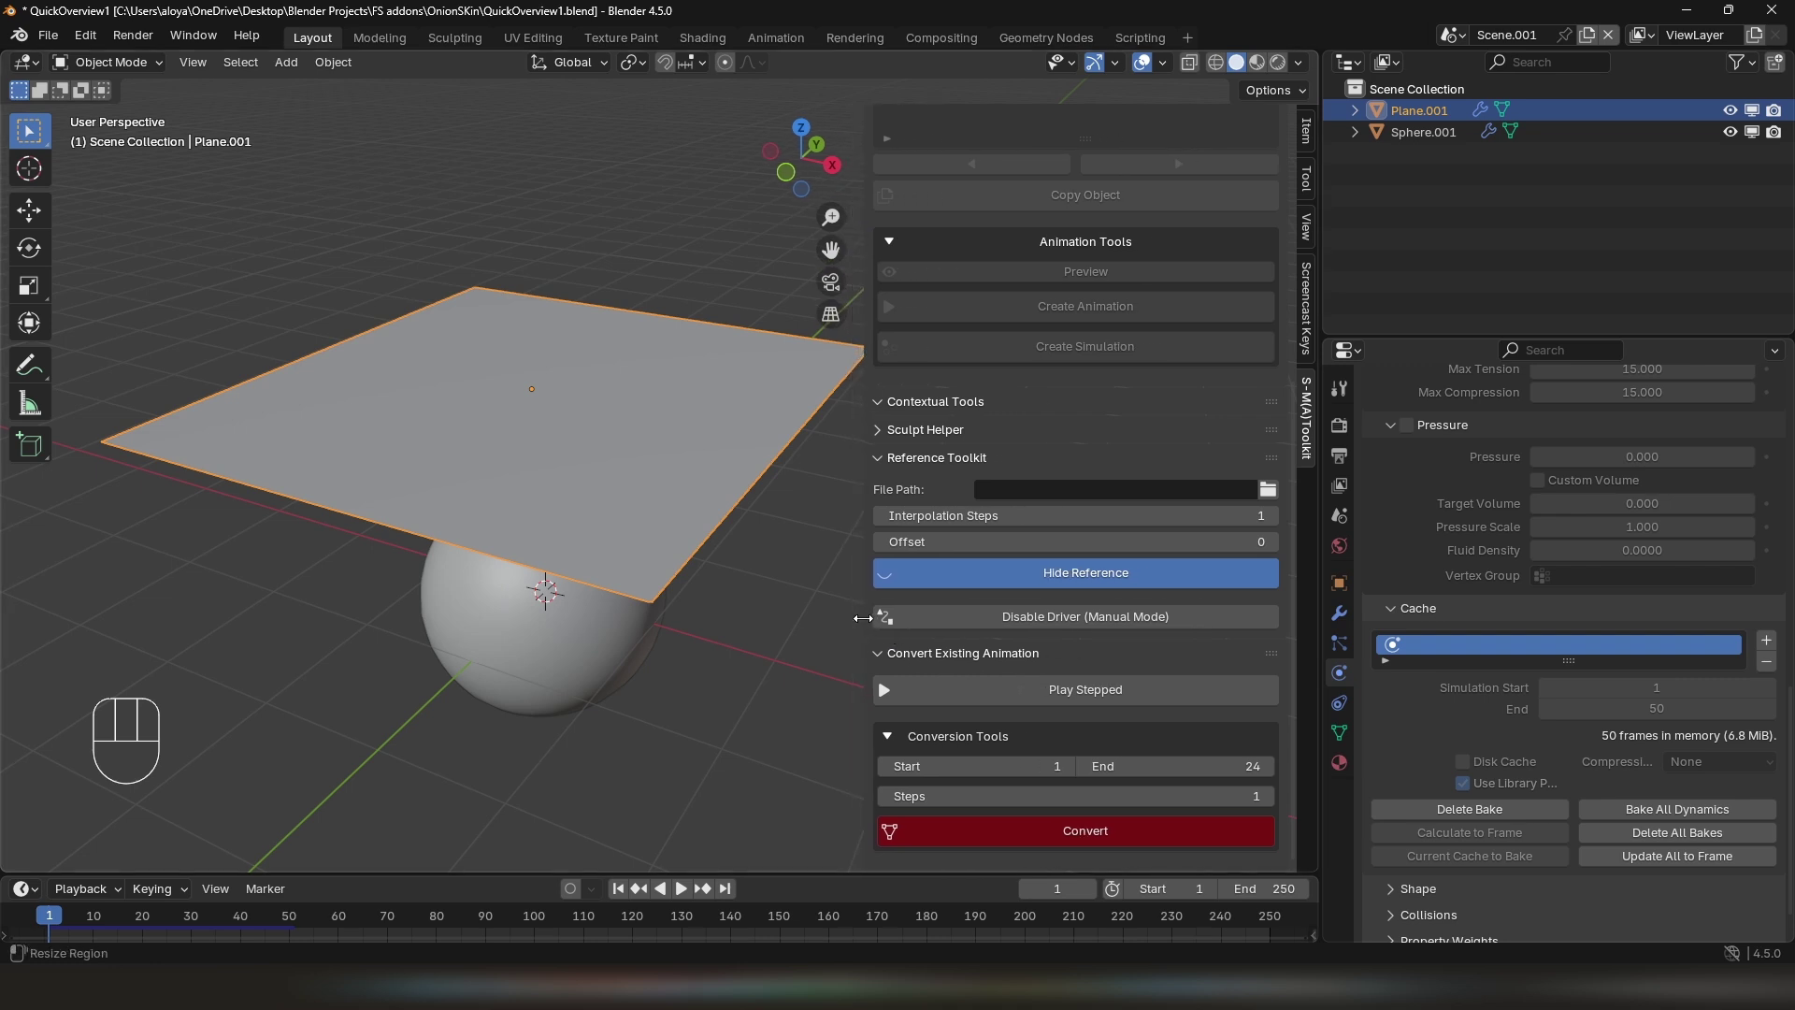
Play the cloth falling animation, then add an FS Stepped/Convert preview to Plane.001
{"action": "middle_click", "coordinate": [690, 555]}
{"action": "key", "text": "space"}
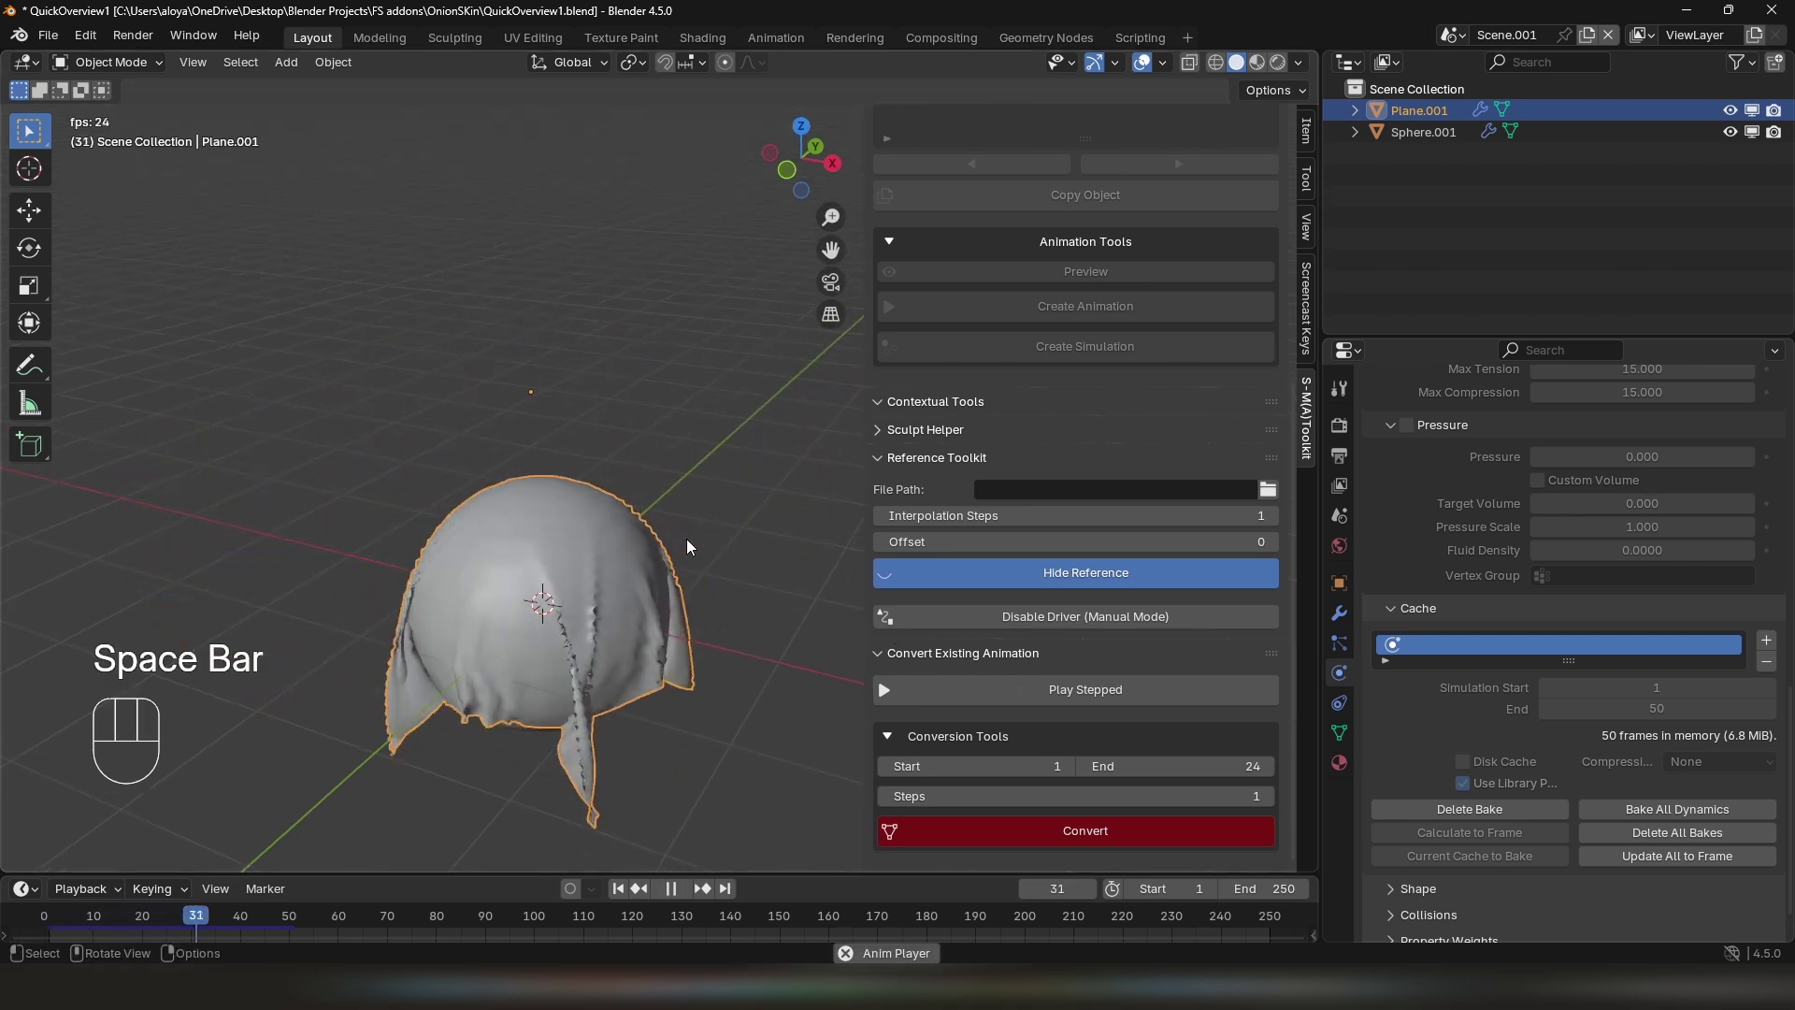
{"action": "key", "text": "space"}
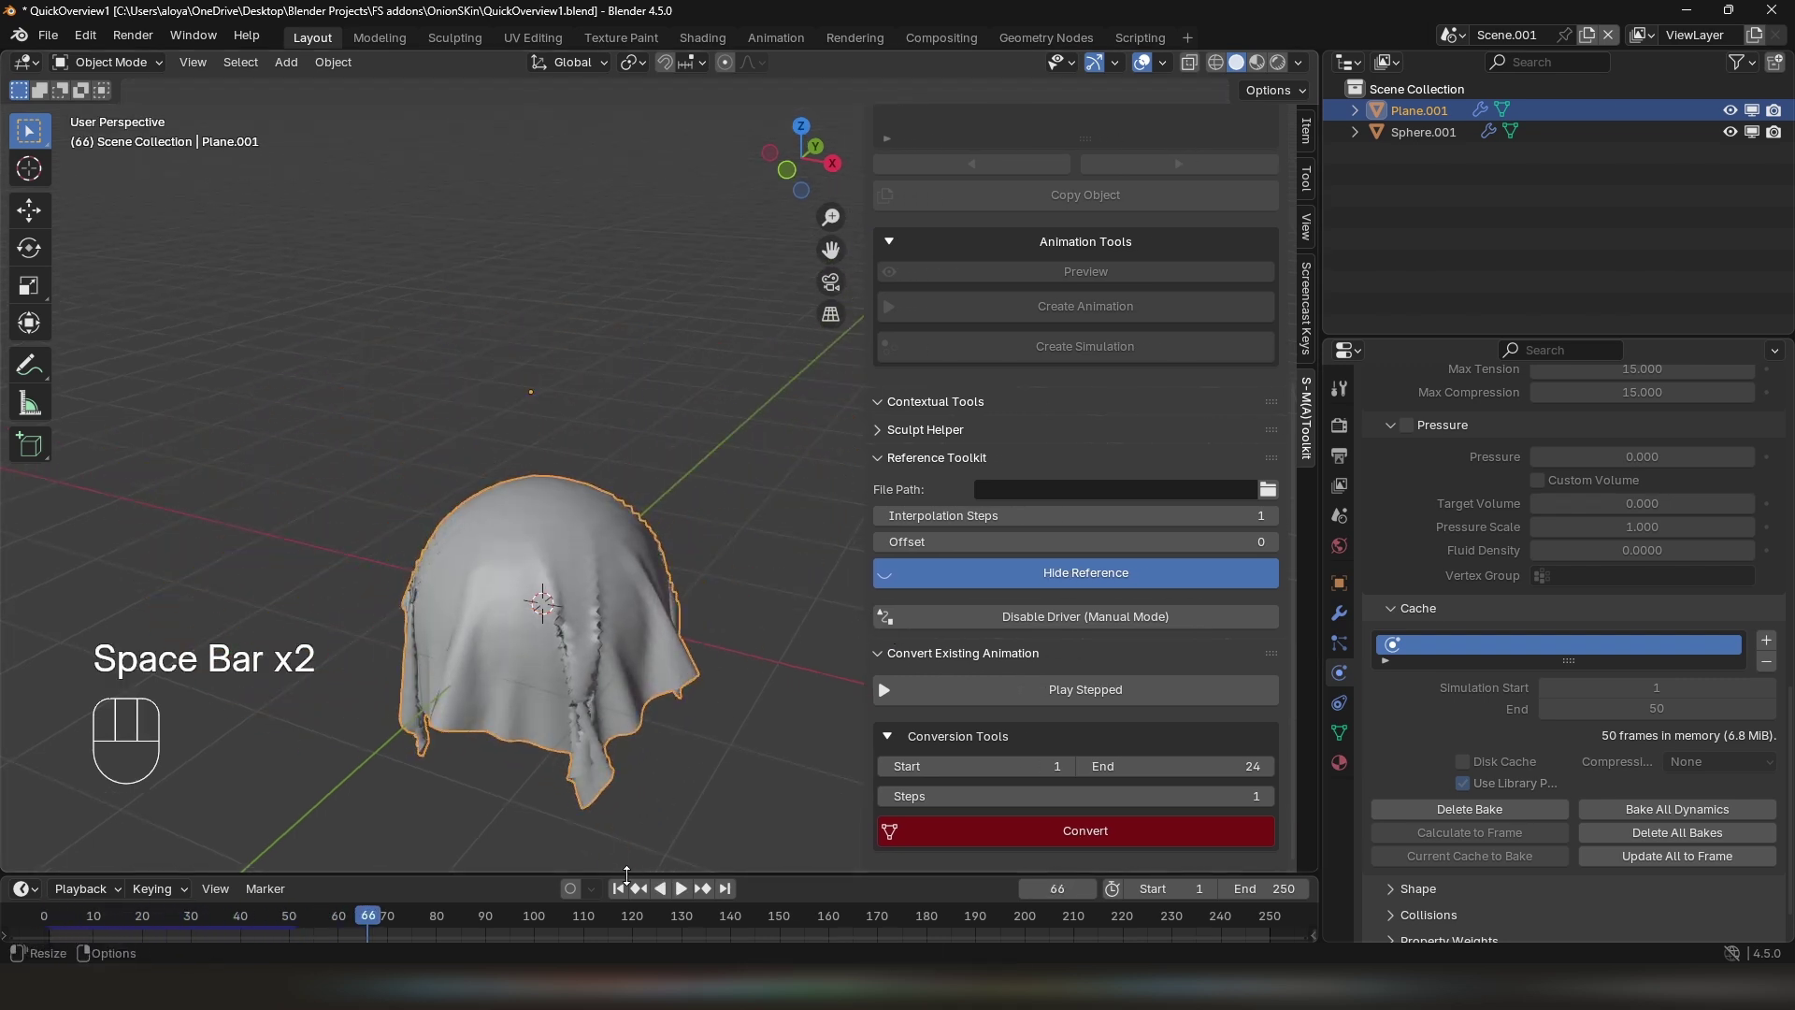
{"action": "left_click", "coordinate": [629, 887]}
{"action": "key", "text": "space"}
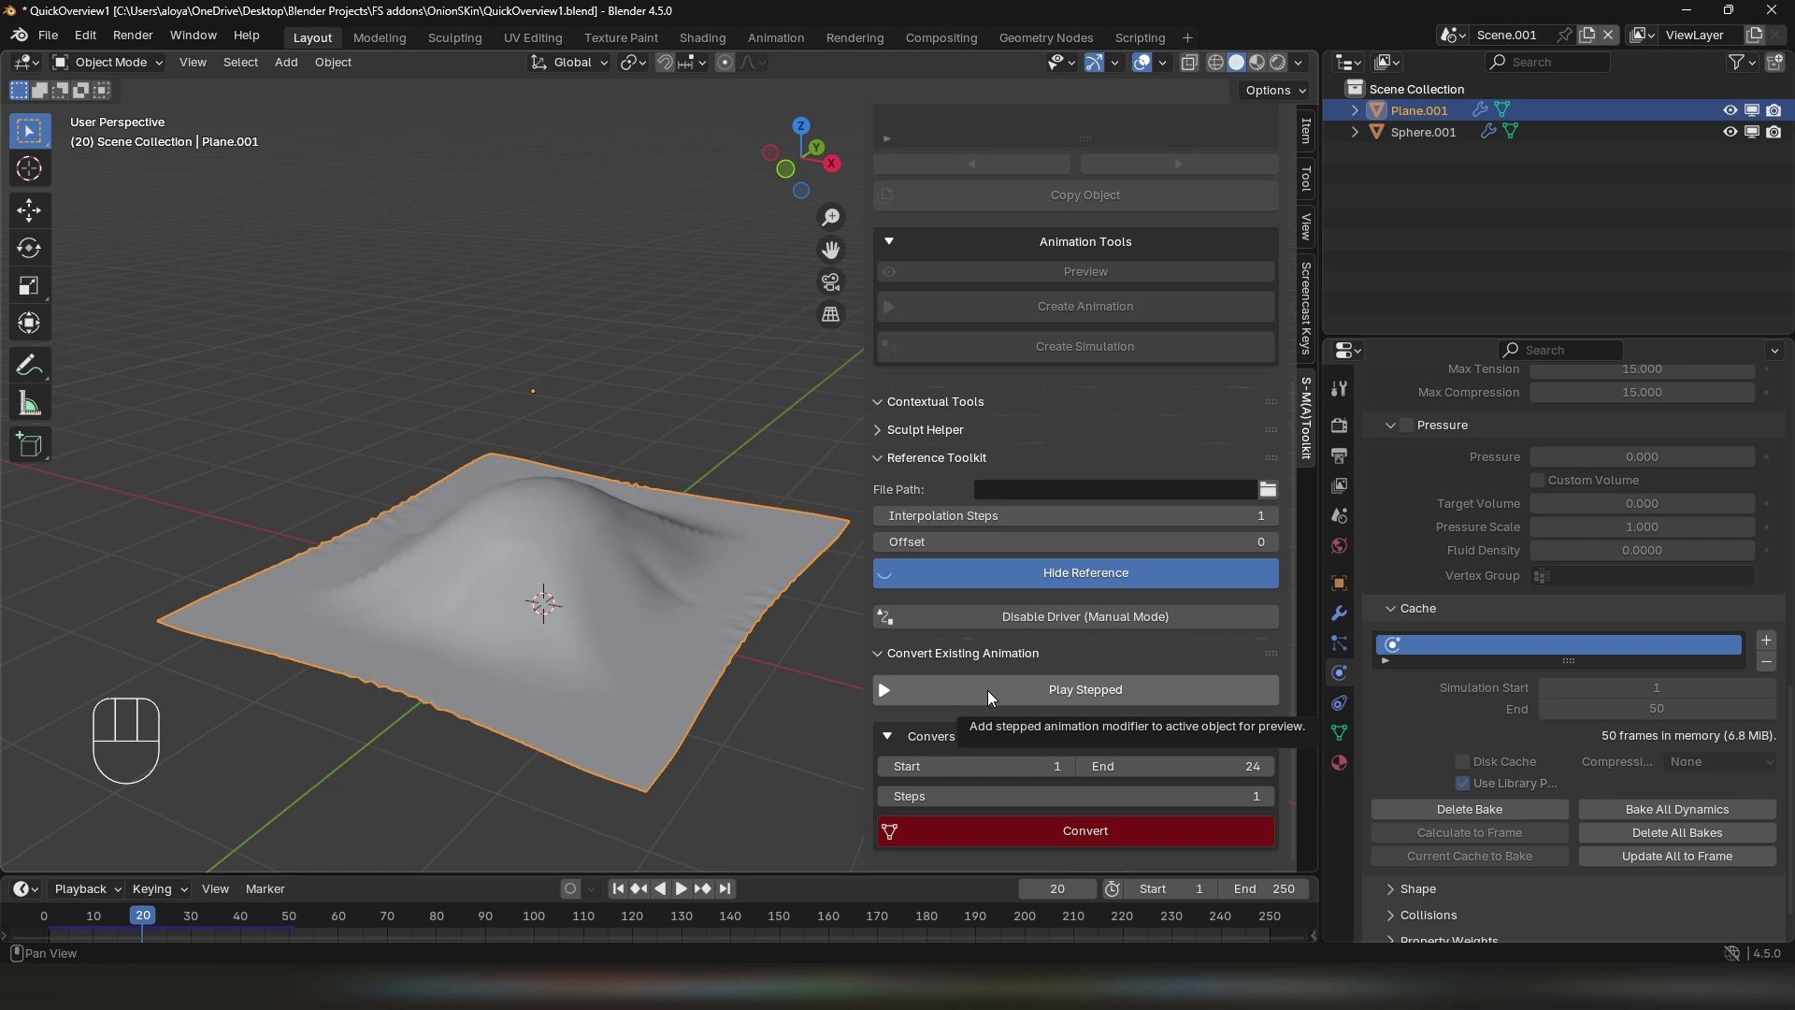
{"action": "left_click", "coordinate": [994, 696]}
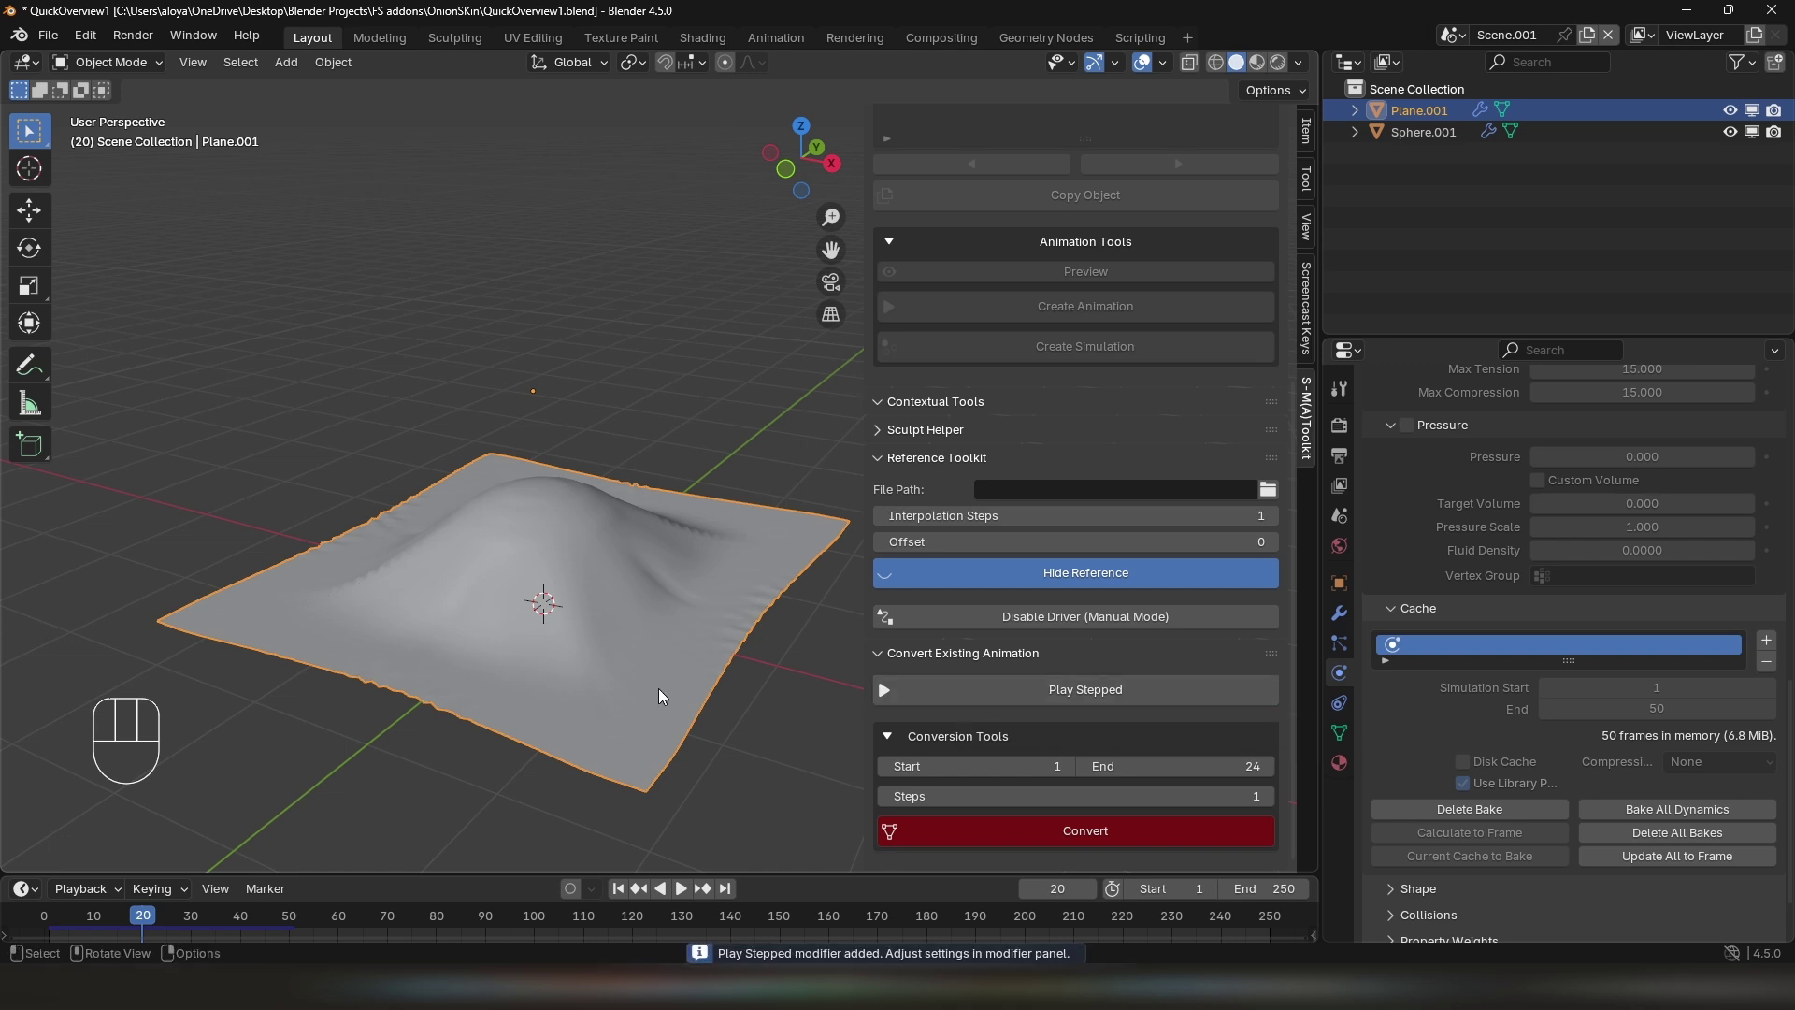
{"action": "left_click", "coordinate": [1352, 622]}
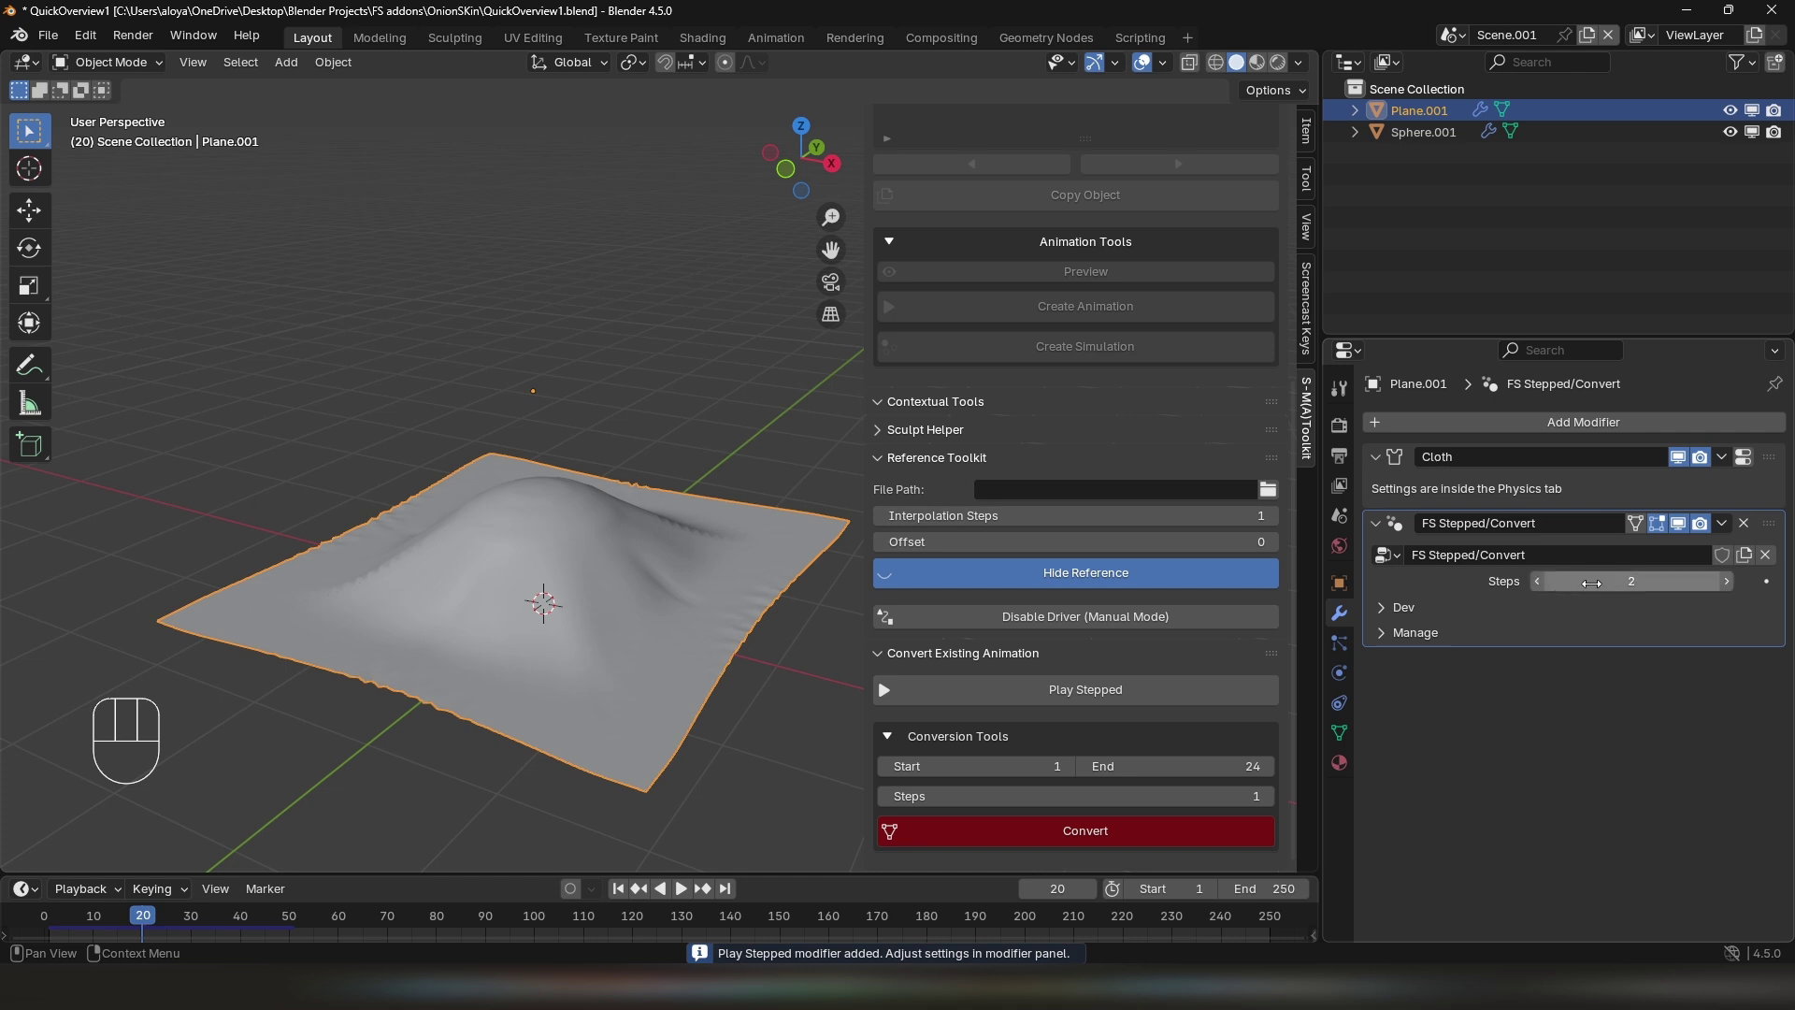
Play the stepped preview at 2 then 3 steps, then remove the modifier leaving only Cloth
{"action": "double_click", "coordinate": [631, 891]}
{"action": "key", "text": "space"}
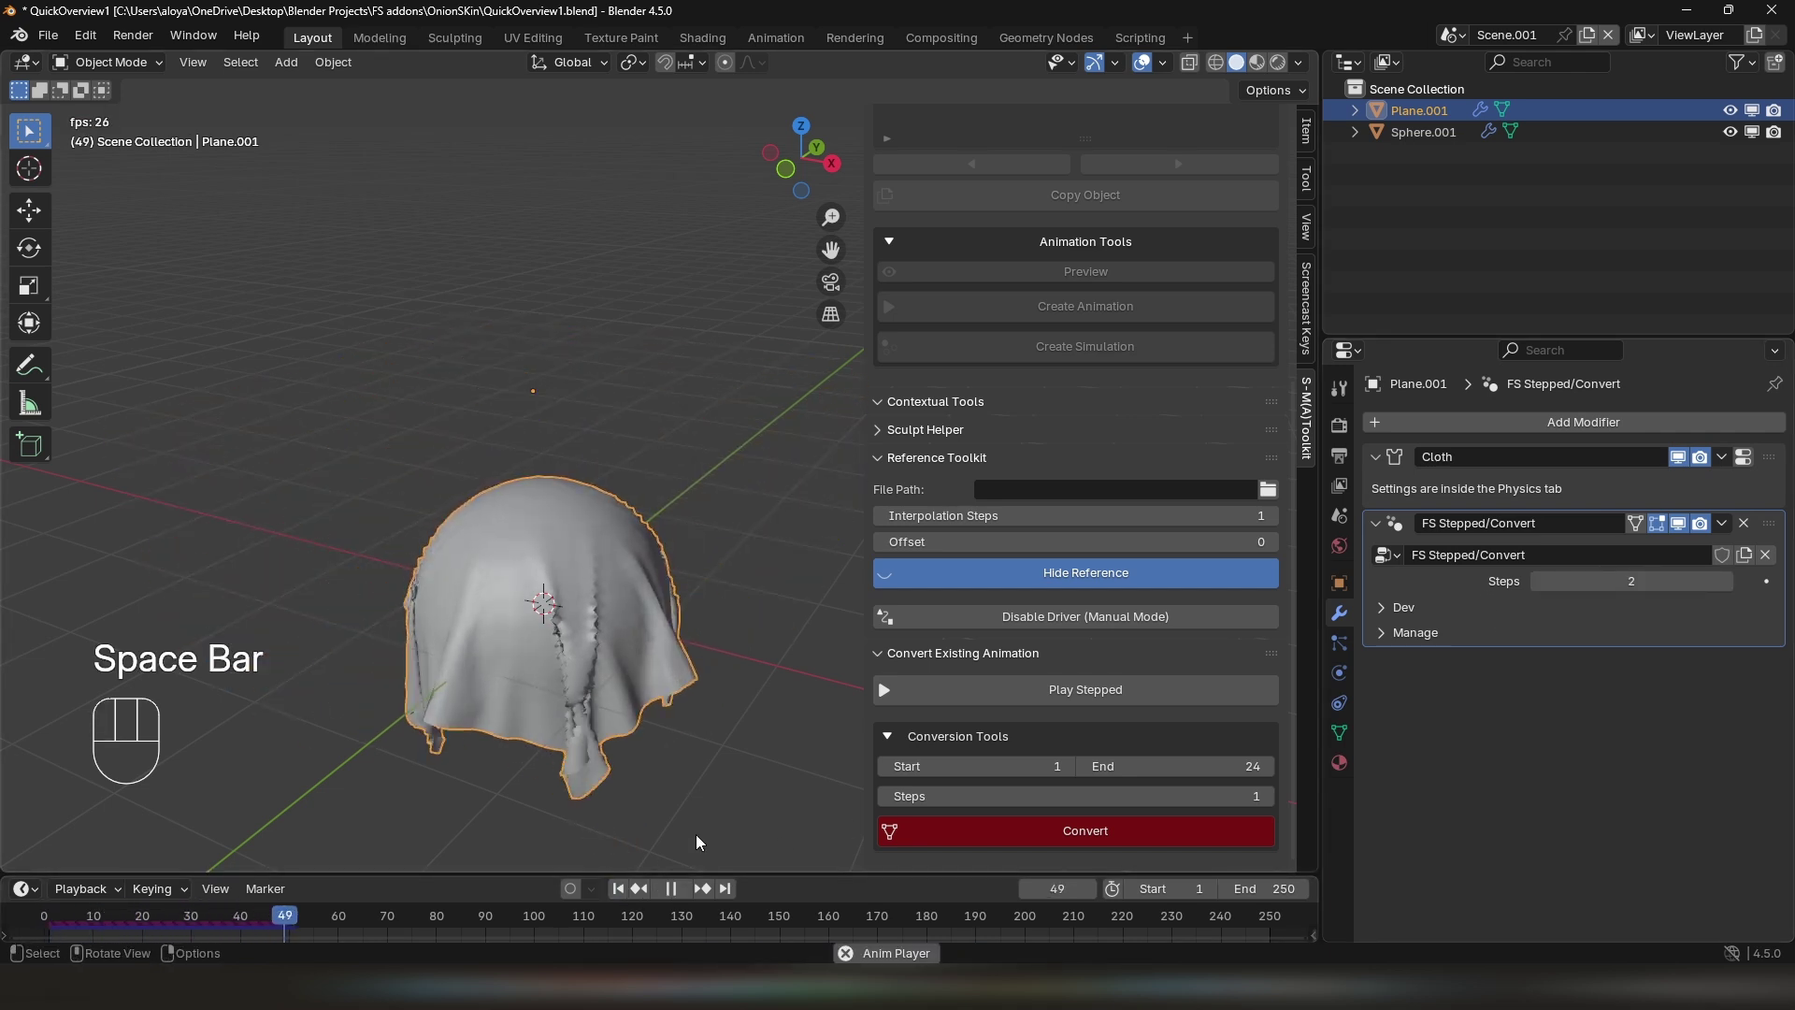
{"action": "key", "text": "space"}
{"action": "left_click", "coordinate": [633, 893]}
{"action": "left_click", "coordinate": [1736, 584]}
{"action": "key", "text": "space"}
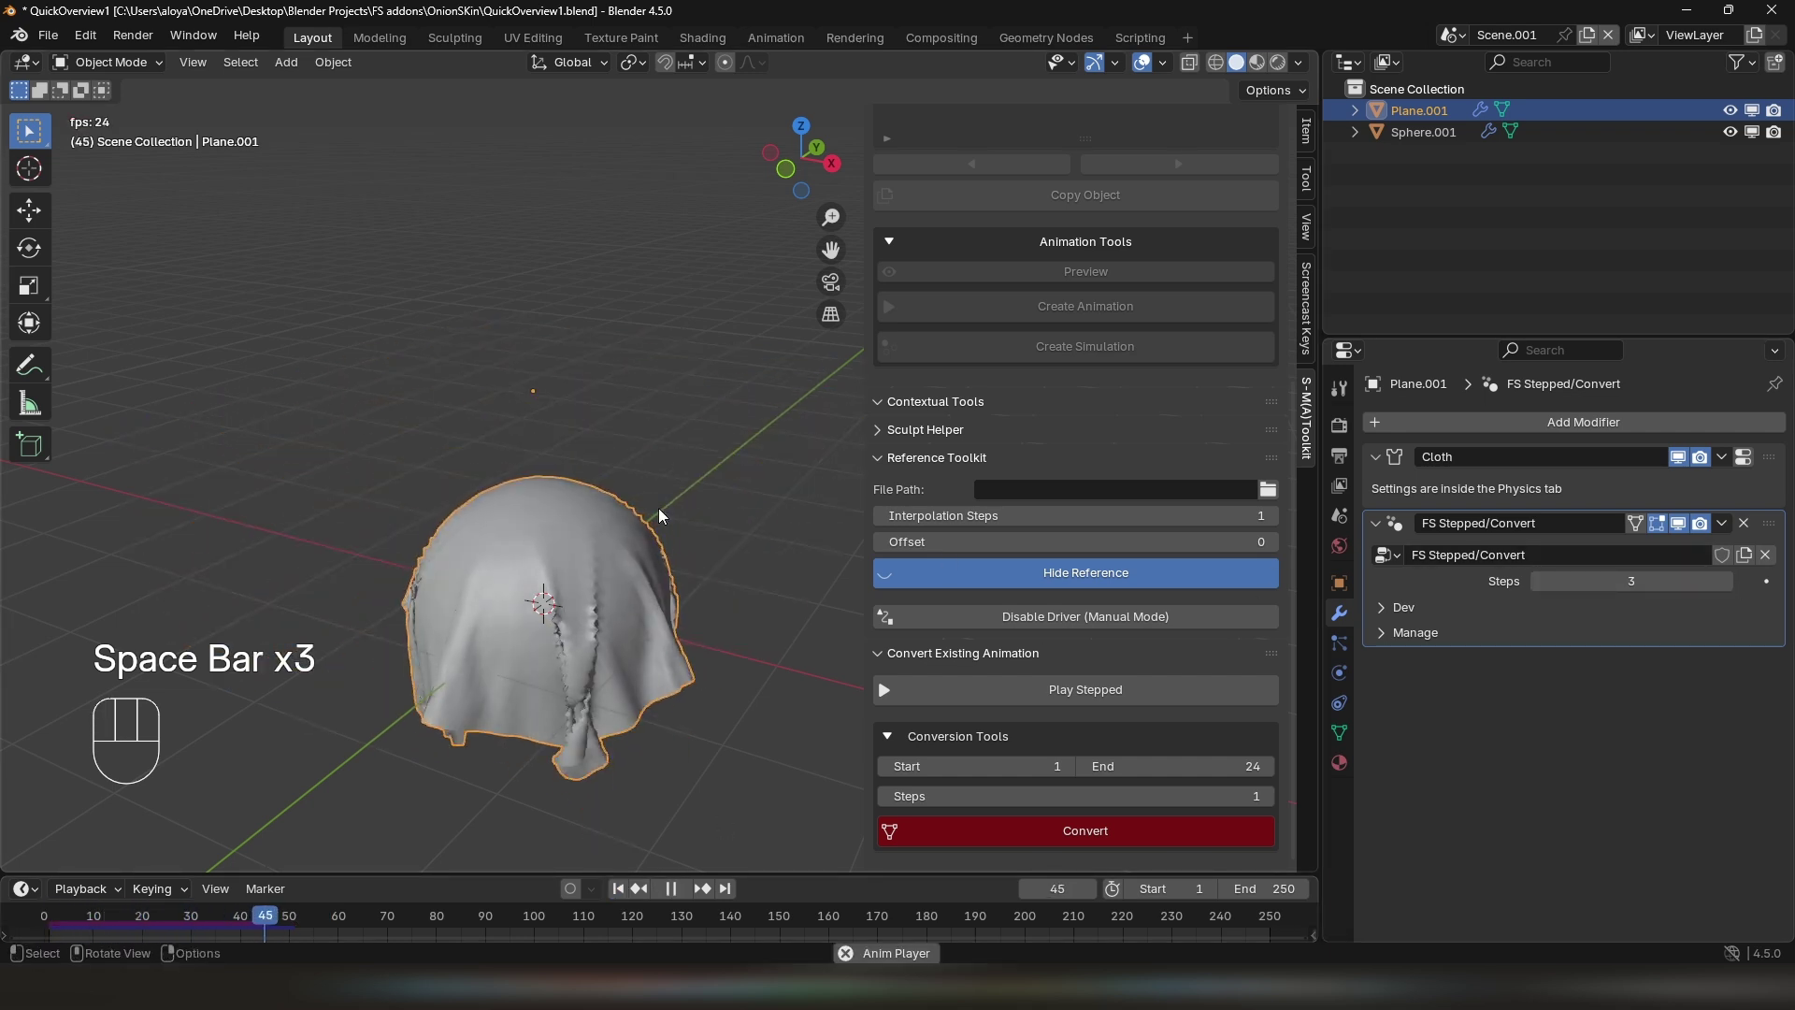
{"action": "key", "text": "space"}
{"action": "left_click", "coordinate": [613, 898]}
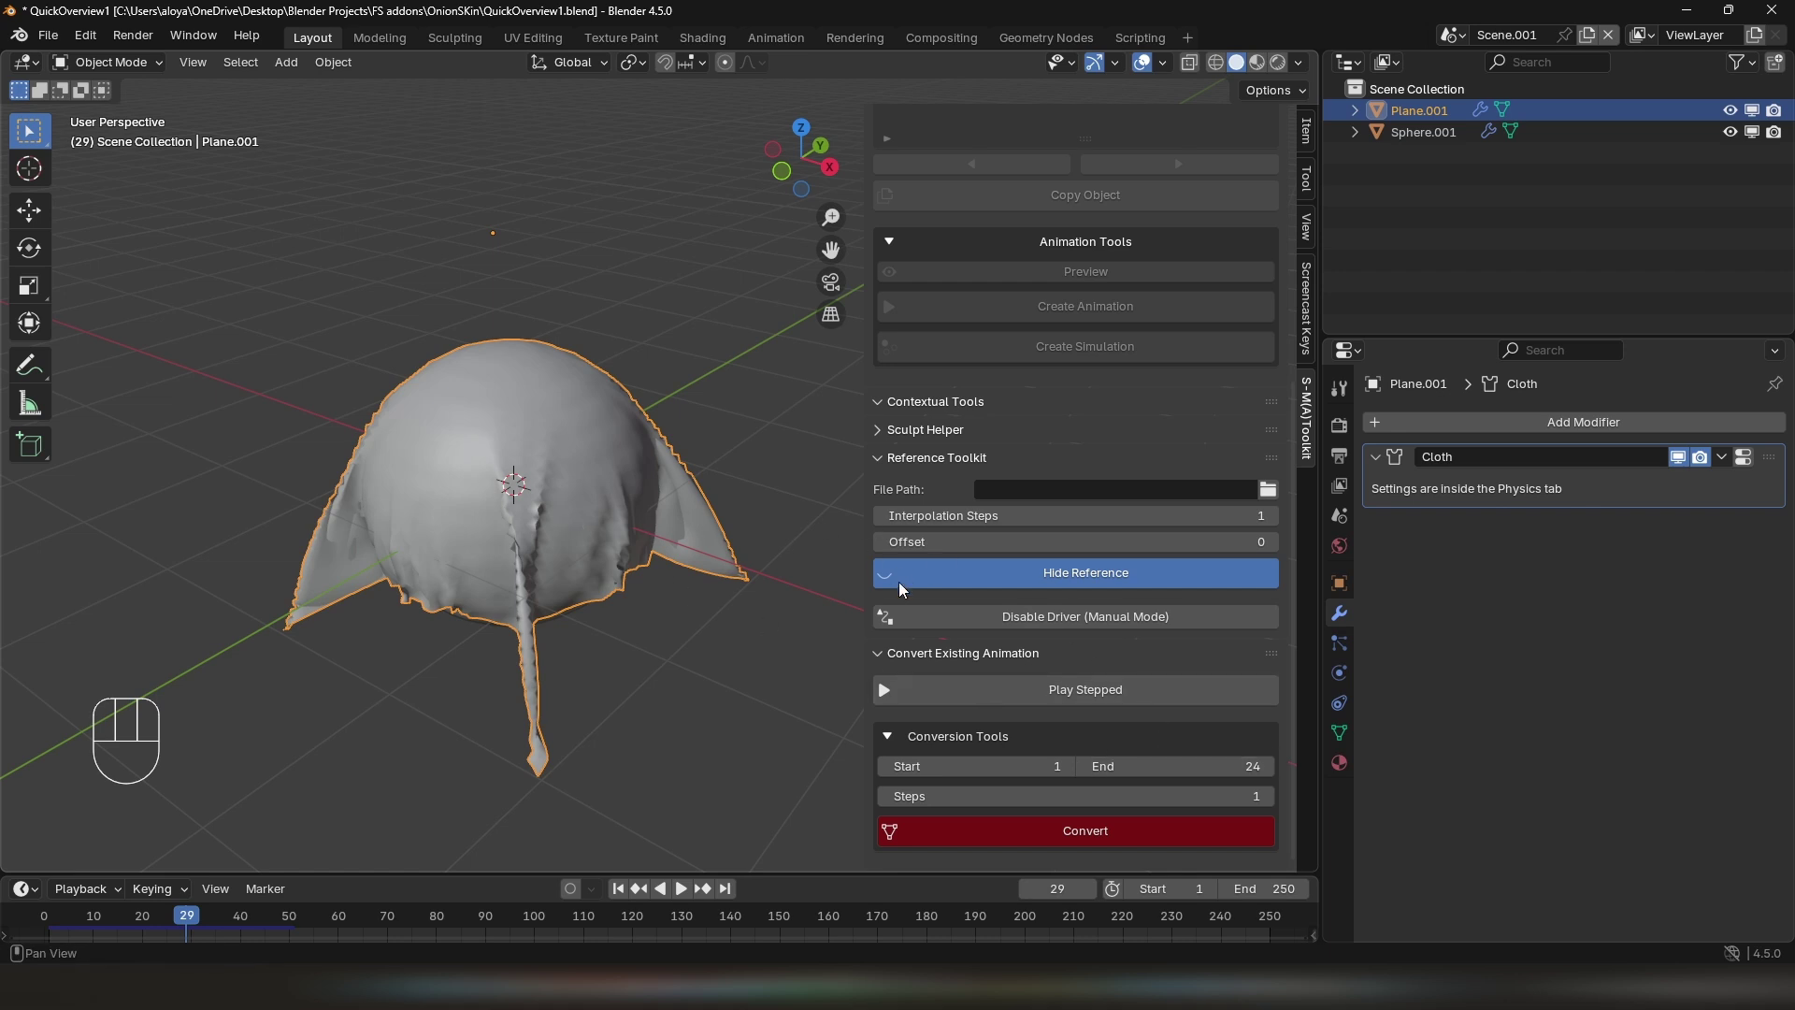
Convert the cloth plane's frames 1–50 into a Plane.001_converted collection of per-frame meshes
{"action": "left_click_drag", "start_coordinate": [601, 550], "coordinate": [598, 584]}
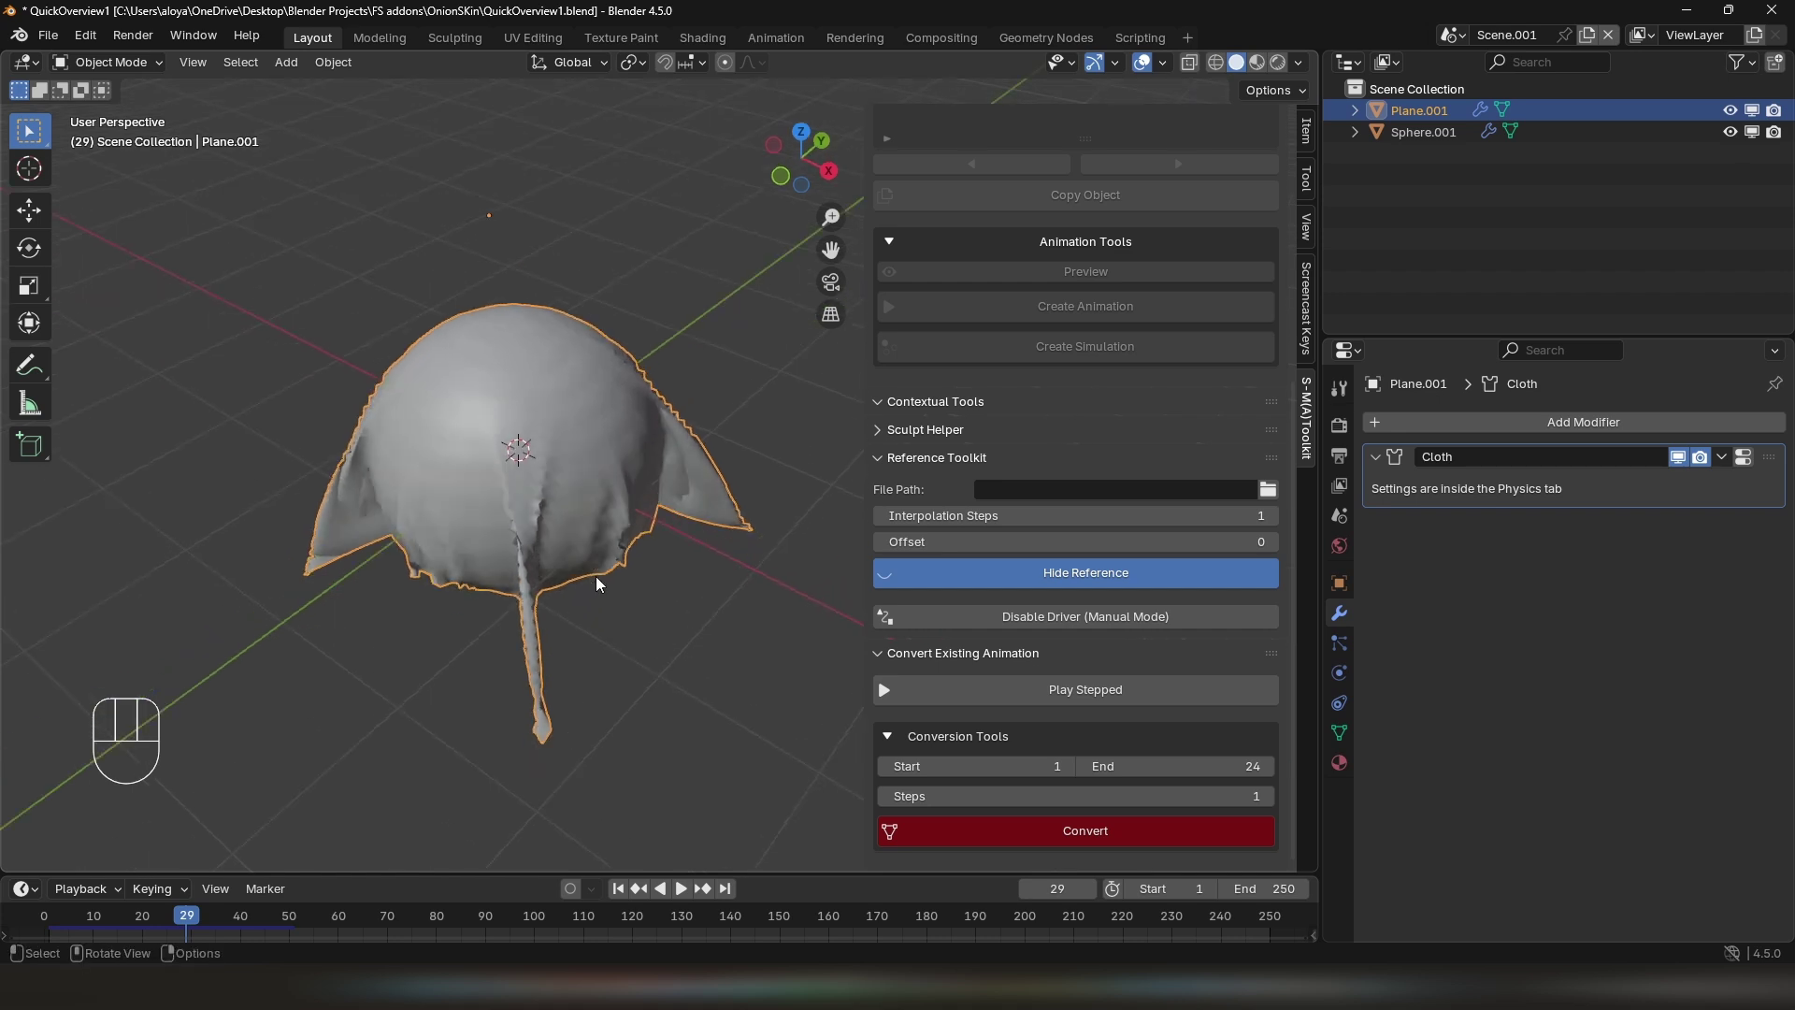
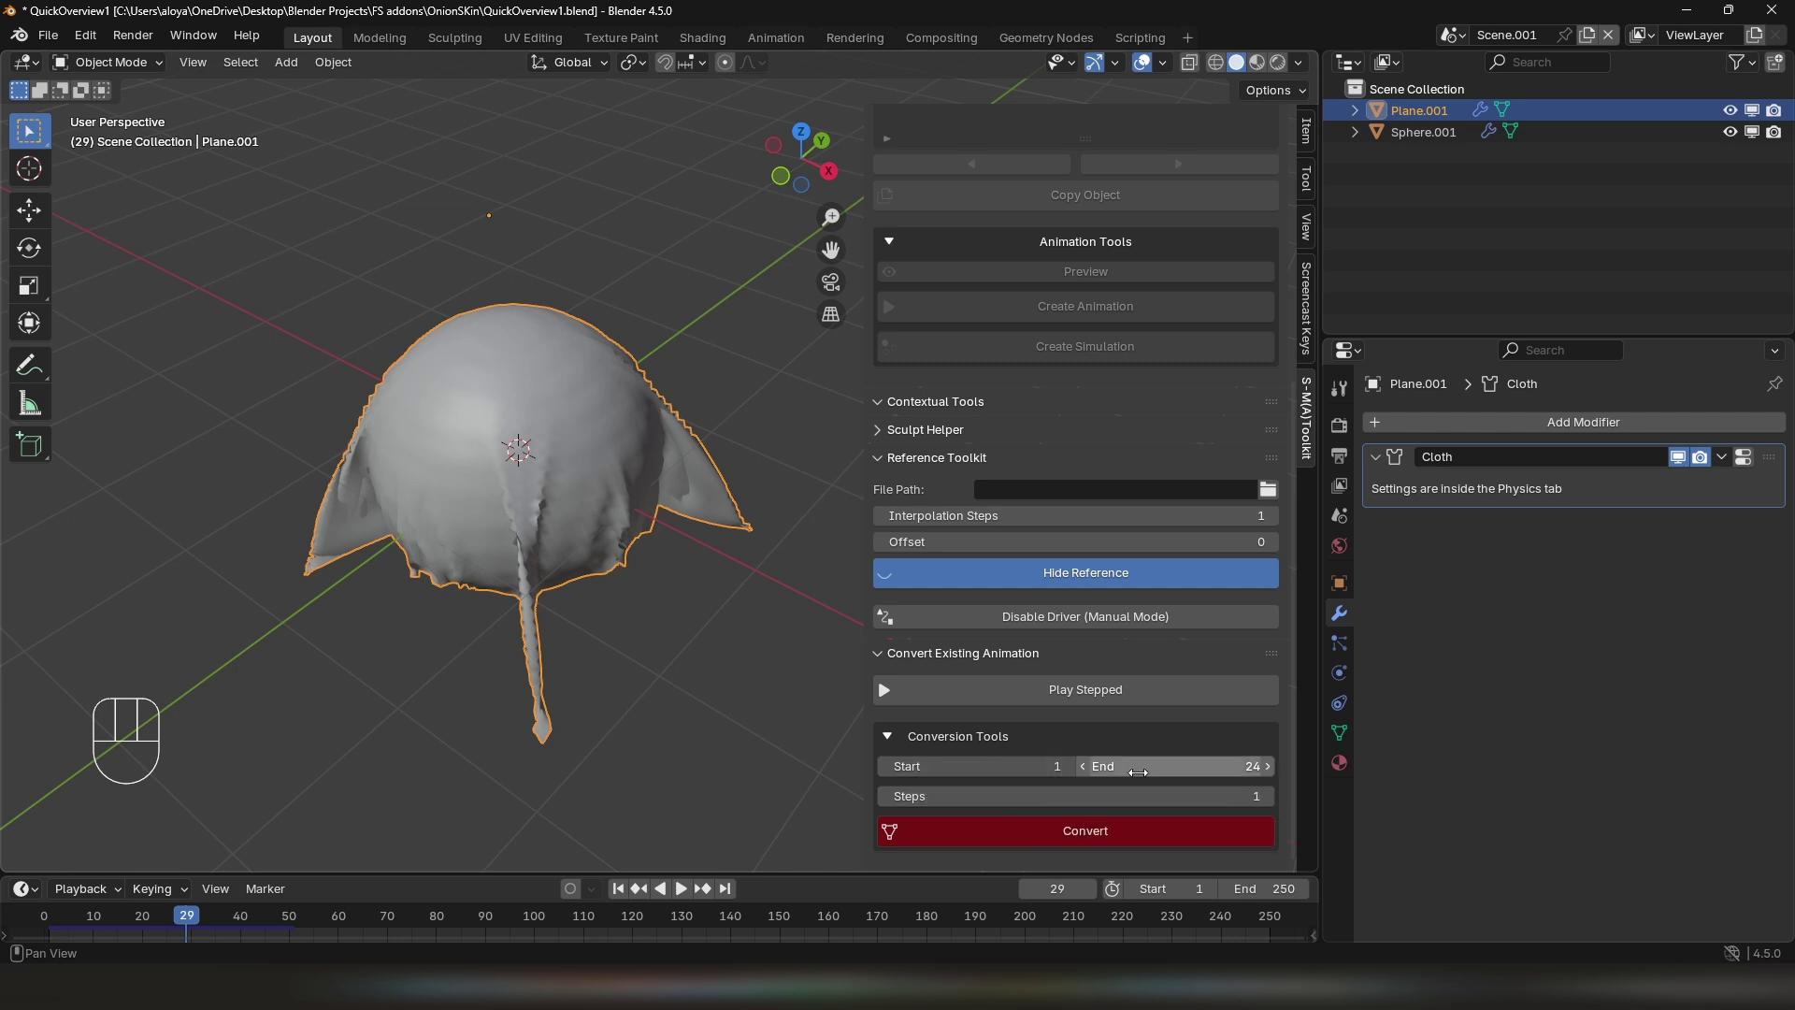
{"action": "left_click_drag", "start_coordinate": [612, 552], "coordinate": [608, 536]}
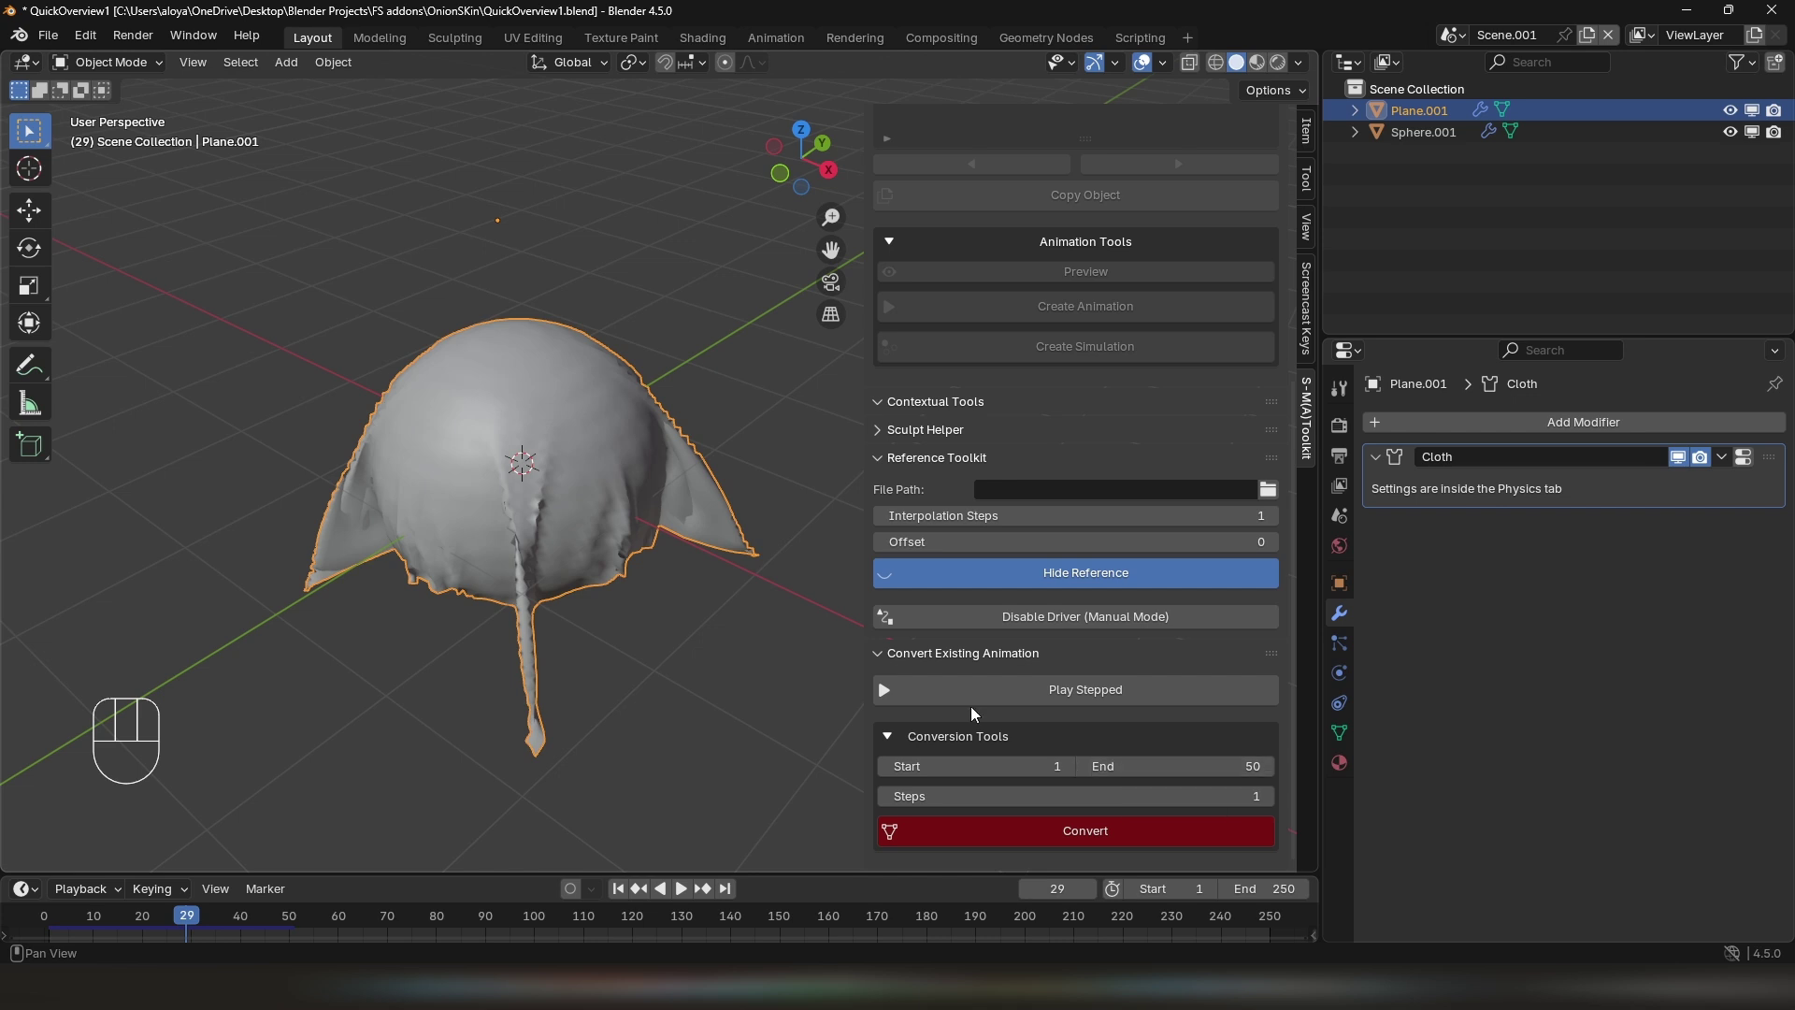
{"action": "left_click_drag", "start_coordinate": [576, 534], "coordinate": [567, 502]}
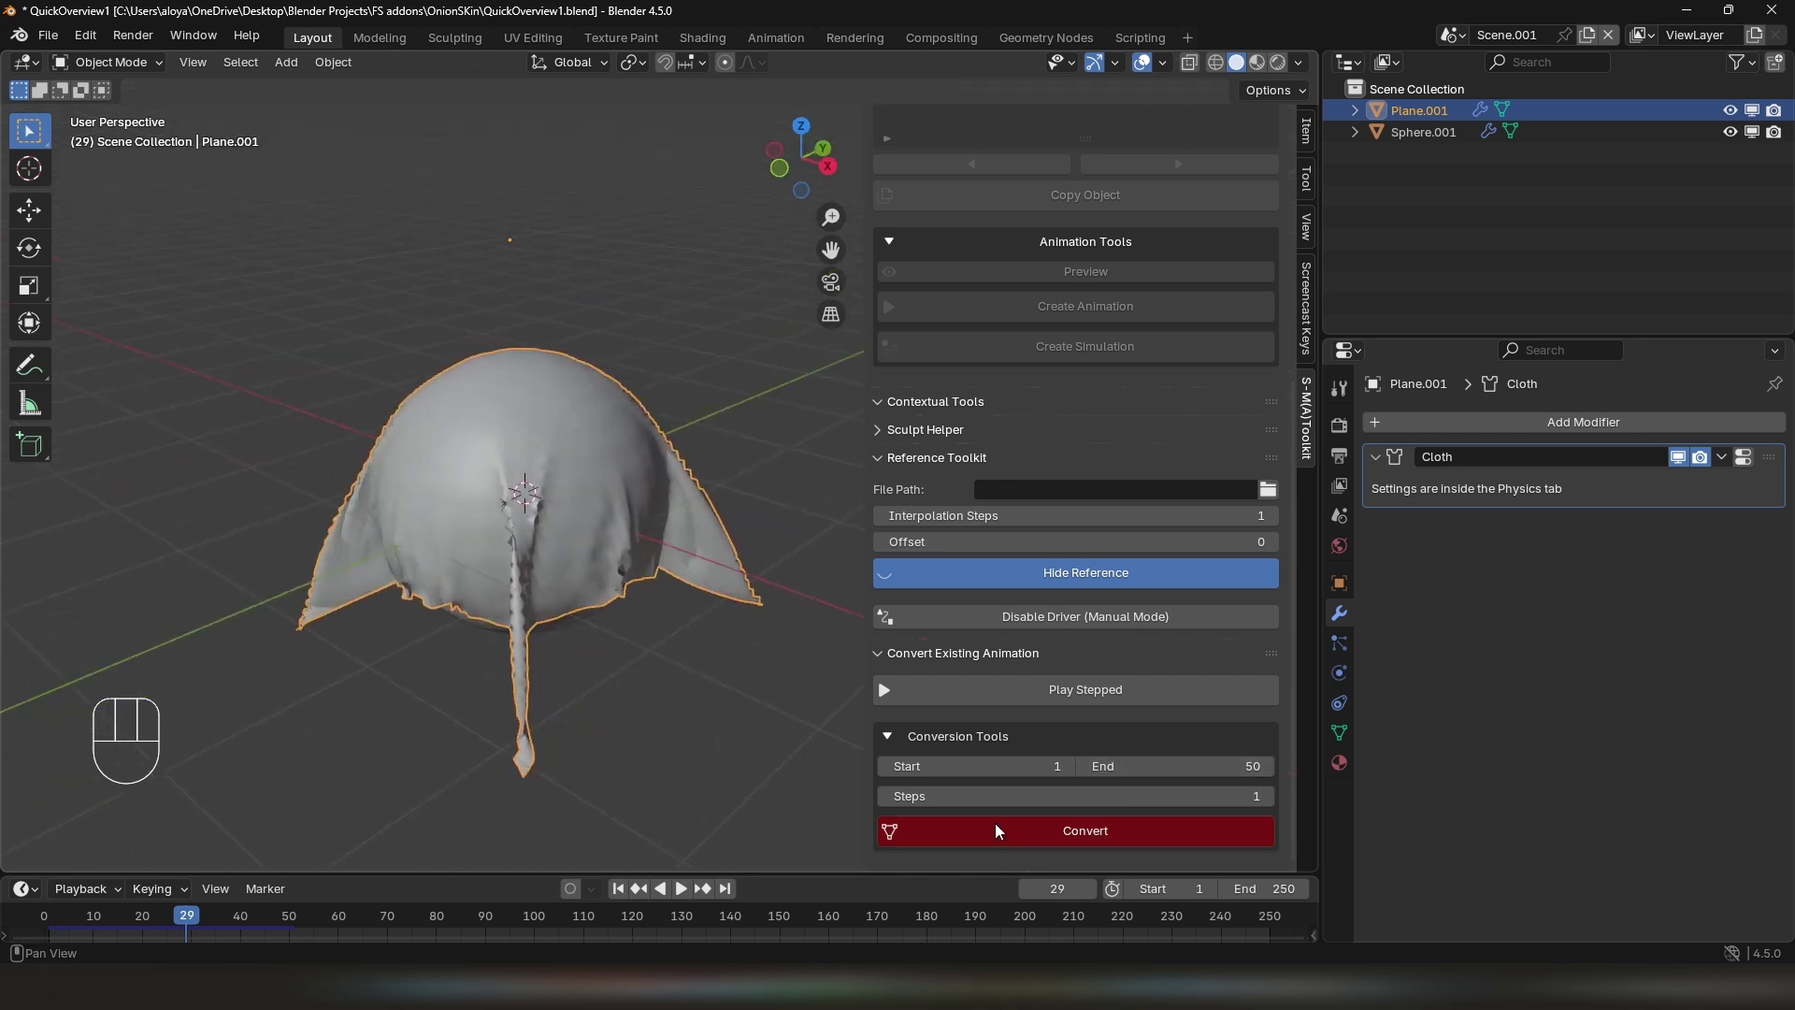
{"action": "left_click_drag", "start_coordinate": [1001, 829], "coordinate": [667, 694]}
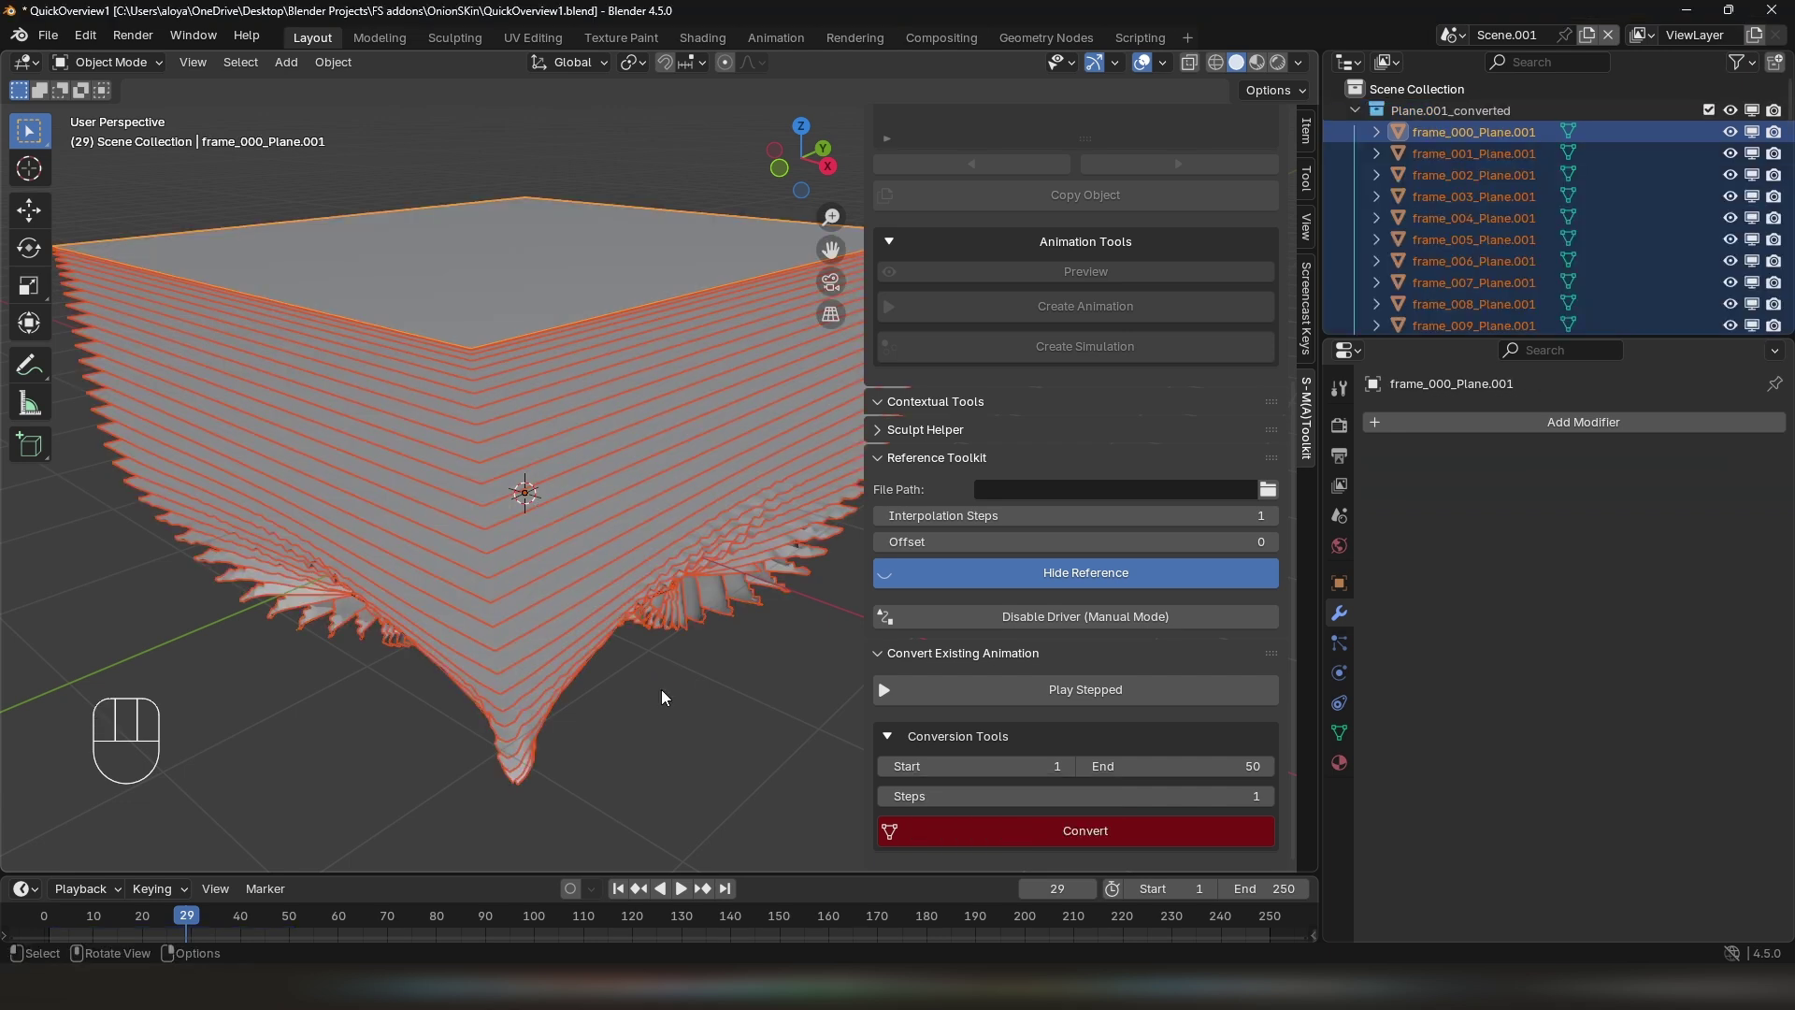
{"action": "left_click_drag", "start_coordinate": [665, 622], "coordinate": [683, 613]}
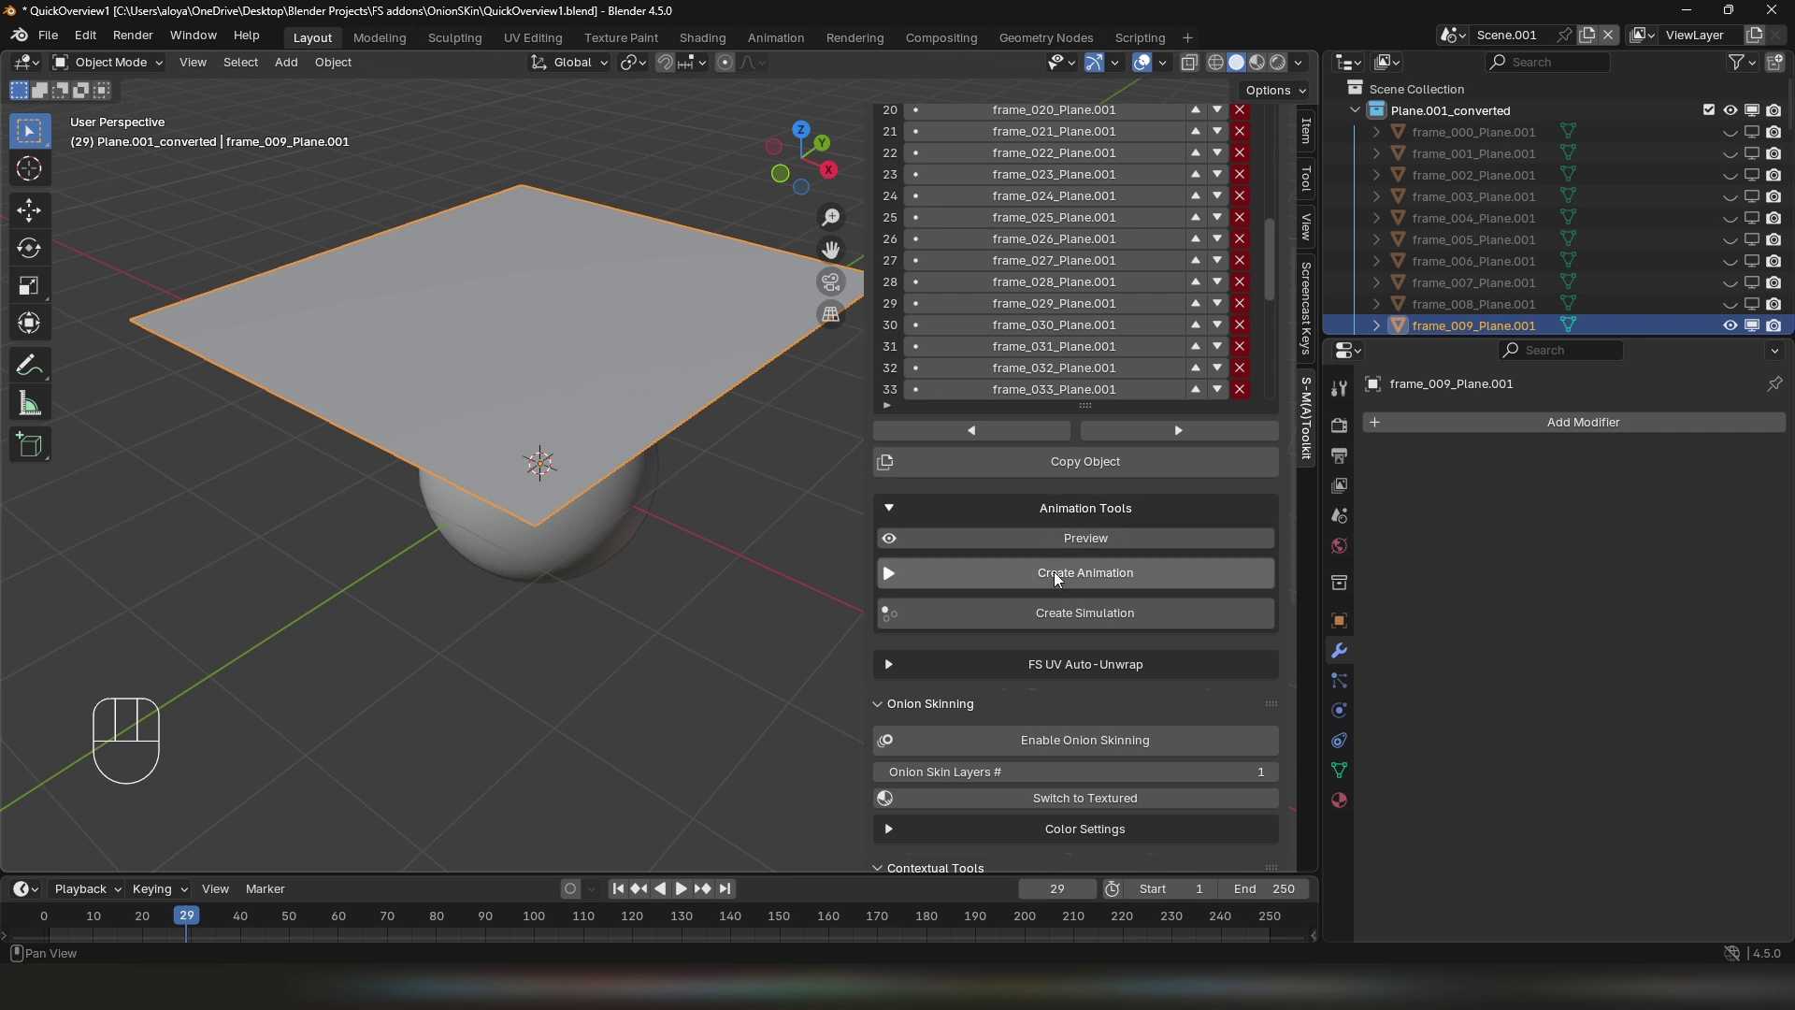
Create an animated instance of Plane.001_converted with Steps 1 and play it ping-pong
{"action": "left_click", "coordinate": [1060, 578]}
{"action": "key", "text": "space"}
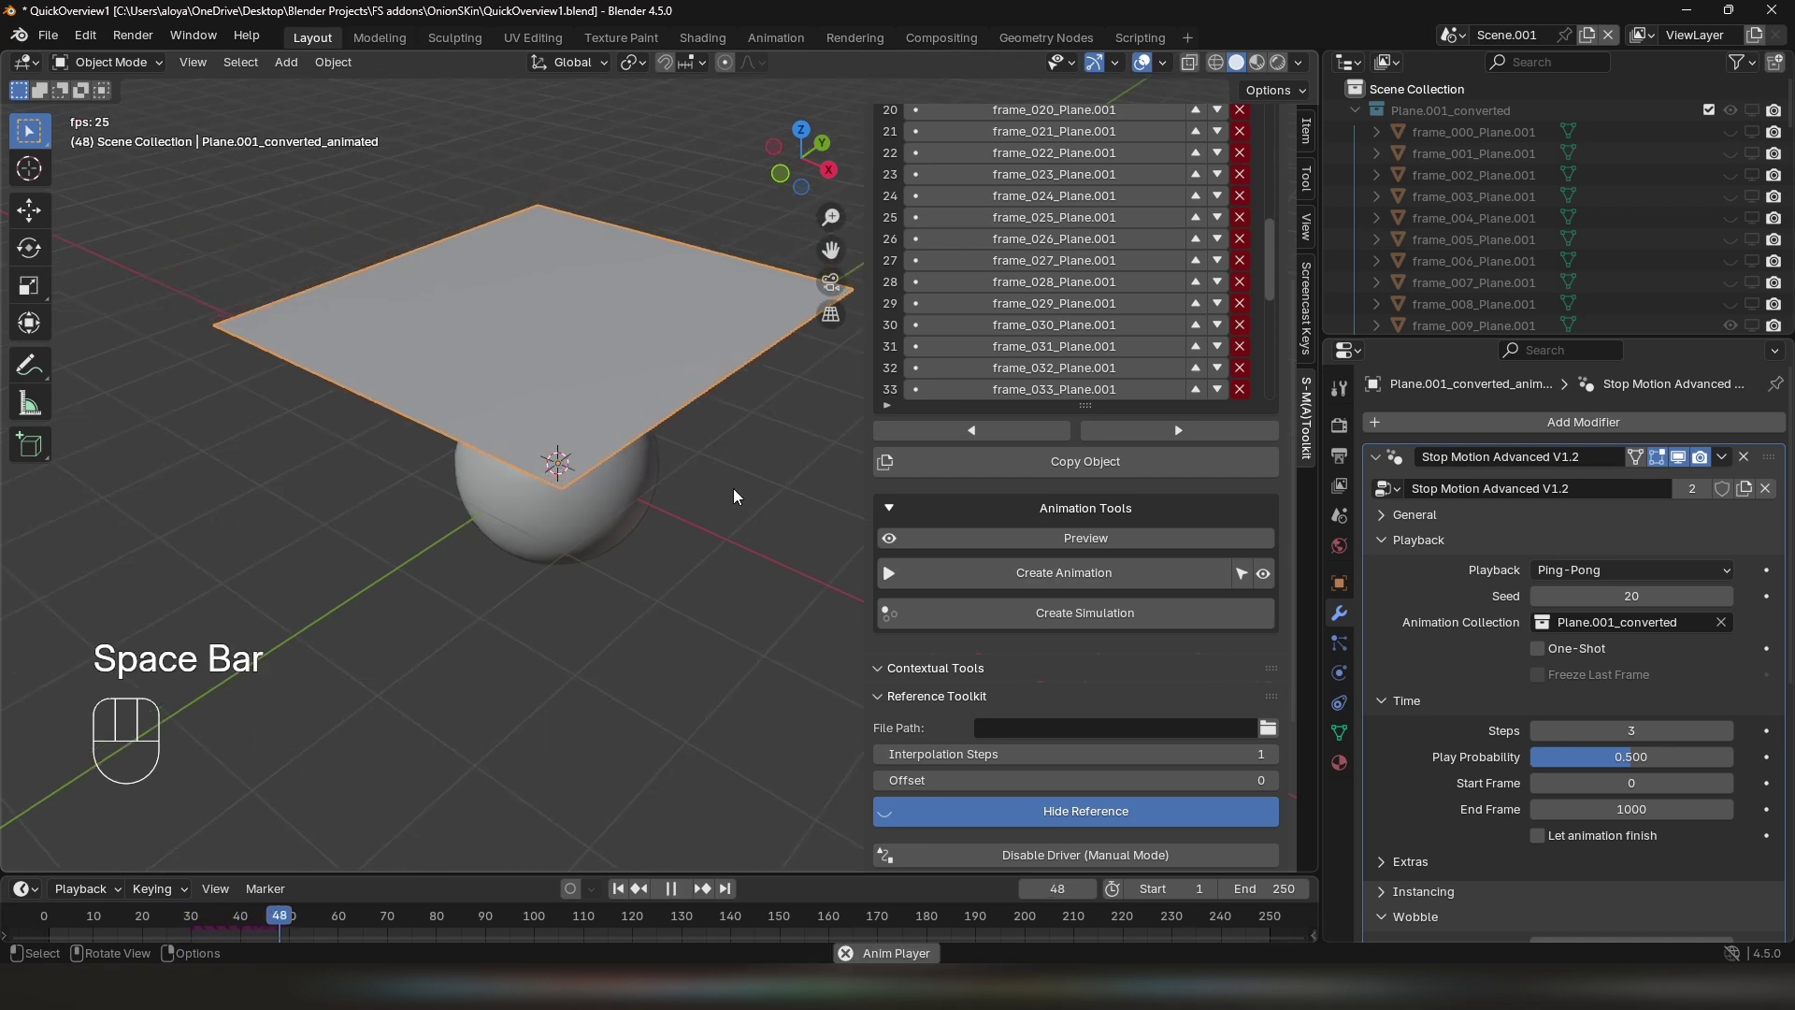
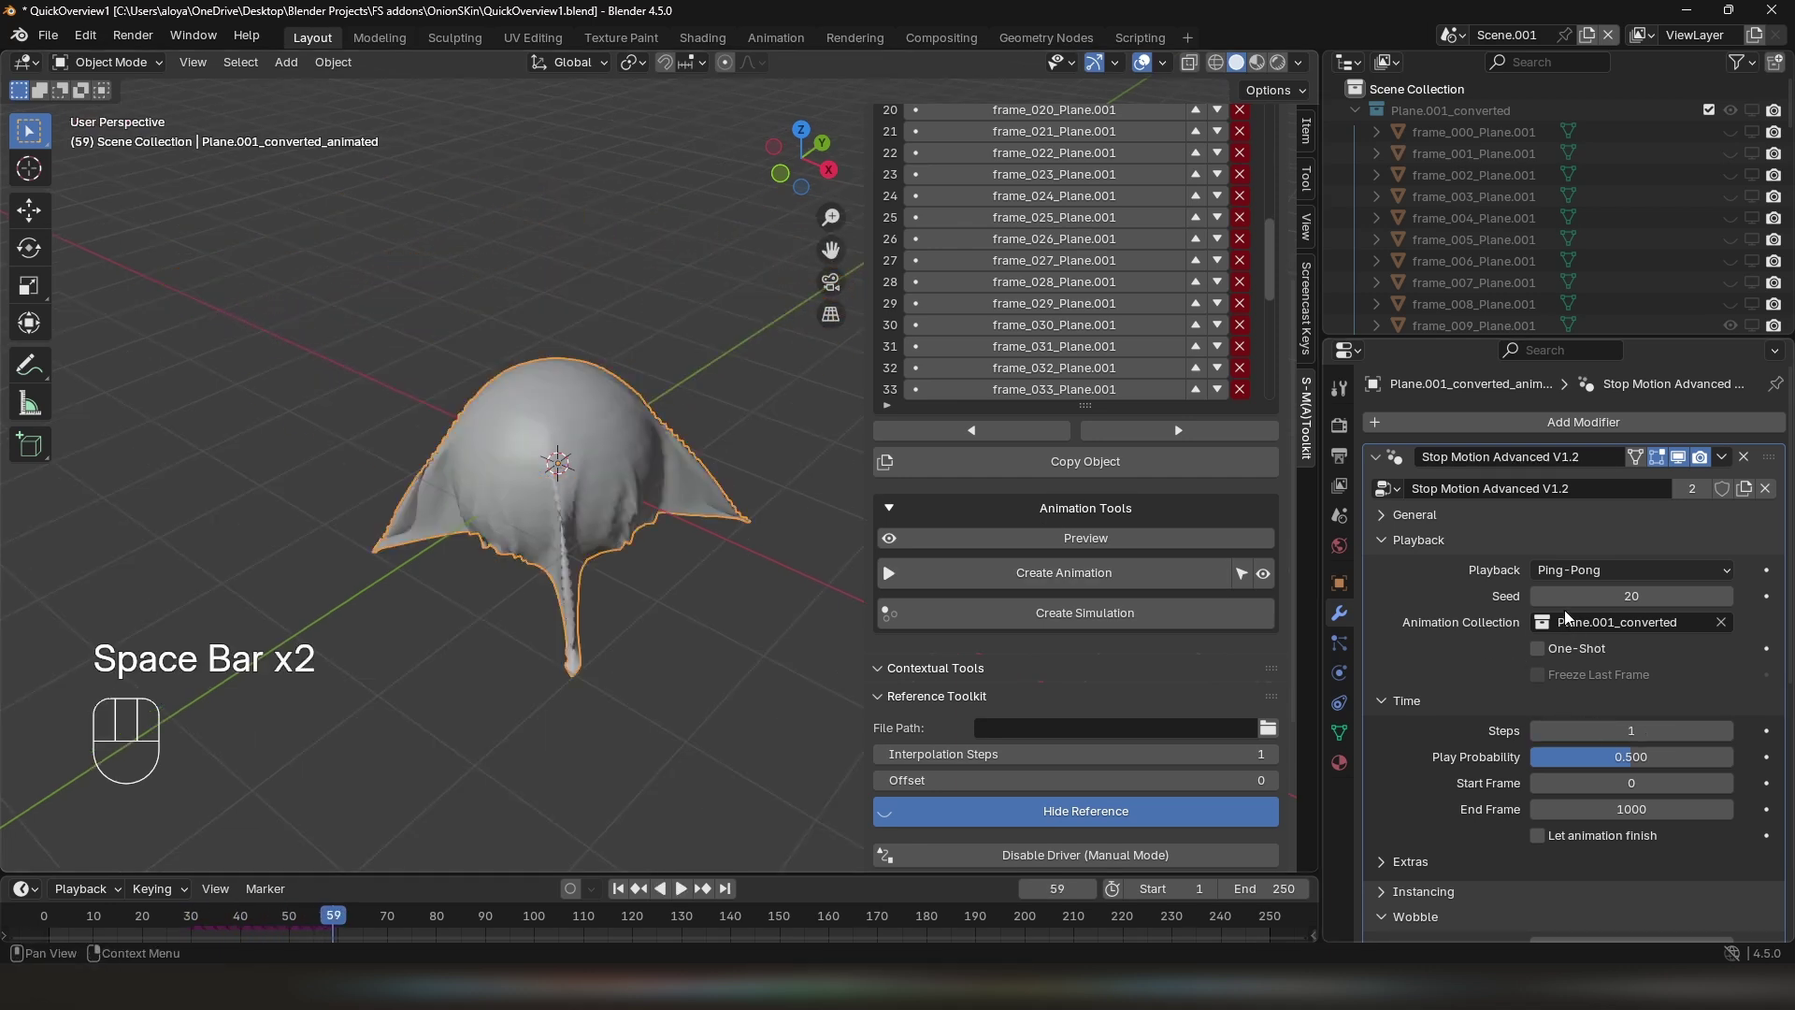
{"action": "left_click_drag", "start_coordinate": [1587, 580], "coordinate": [1565, 620]}
{"action": "key", "text": "space"}
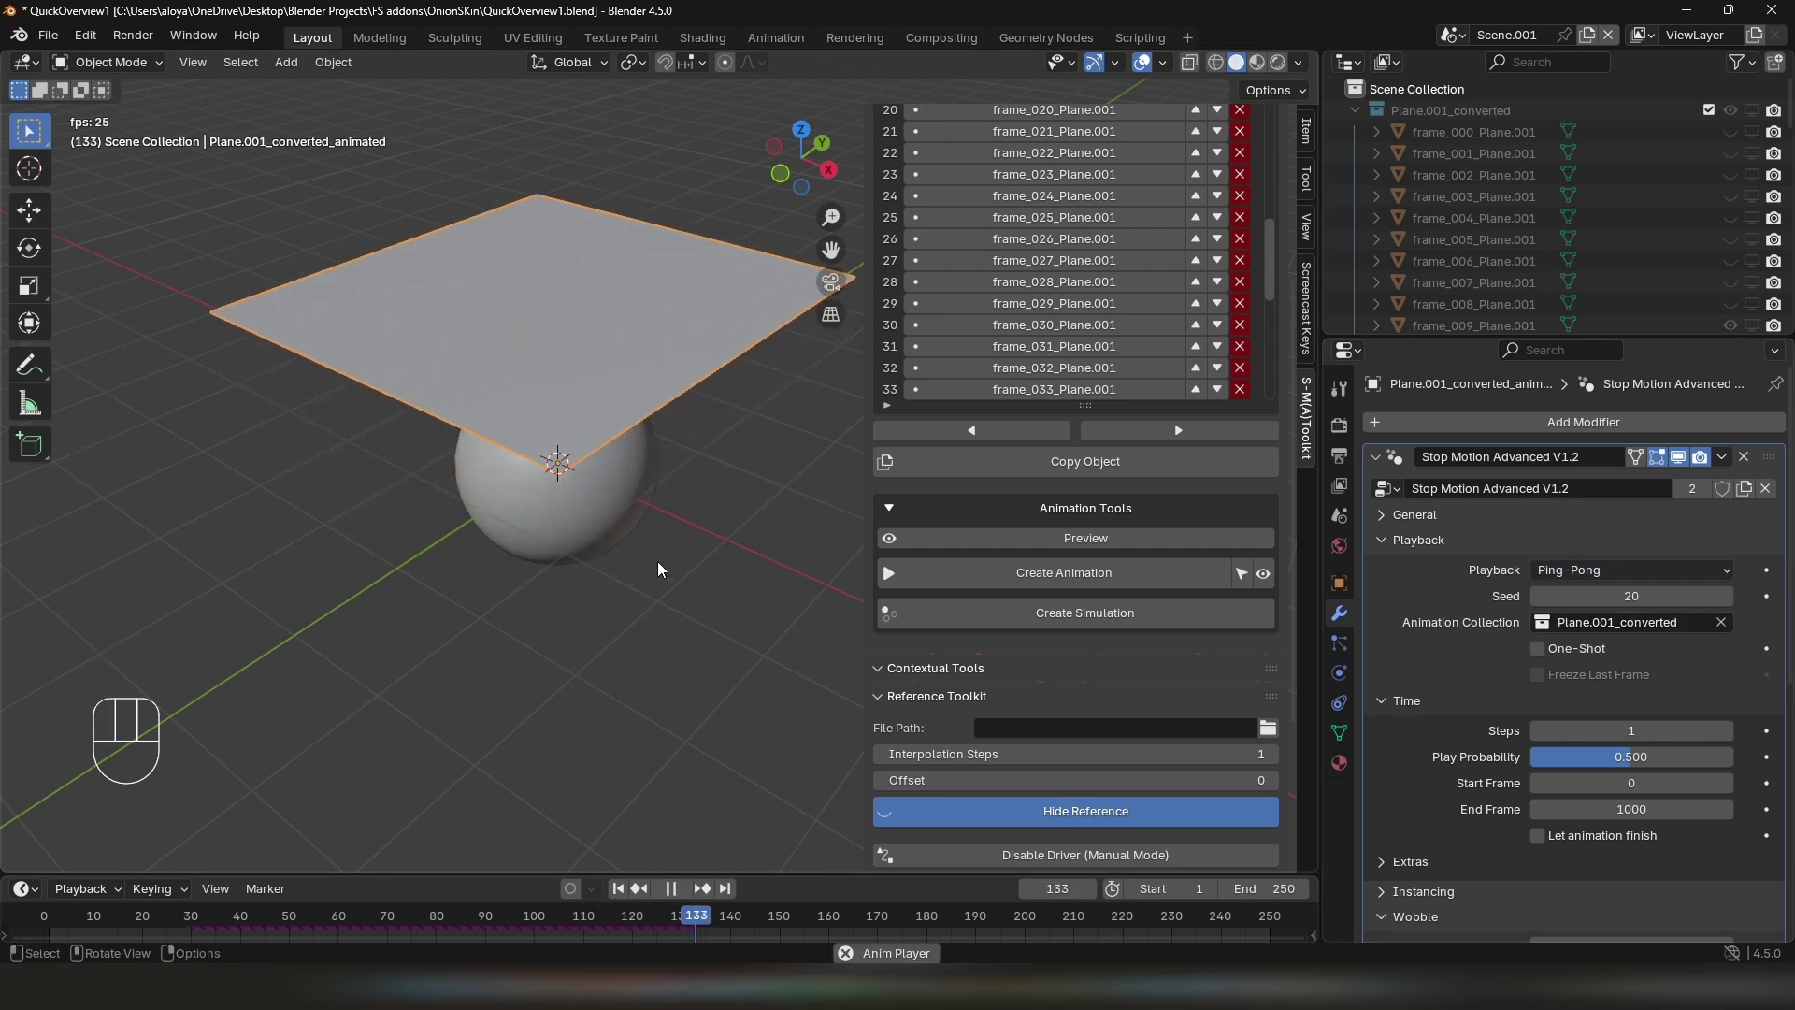
Hide the animated instance and create a simulation from the converted frames
{"action": "key", "text": "h"}
{"action": "left_click", "coordinate": [649, 384]}
{"action": "middle_click", "coordinate": [617, 462]}
Lower the cloth simulation's Velocity Scale and raise Turbulence Amount to 0.745
{"action": "key", "text": "space"}
{"action": "key", "text": "space"}
{"action": "middle_click", "coordinate": [679, 520]}
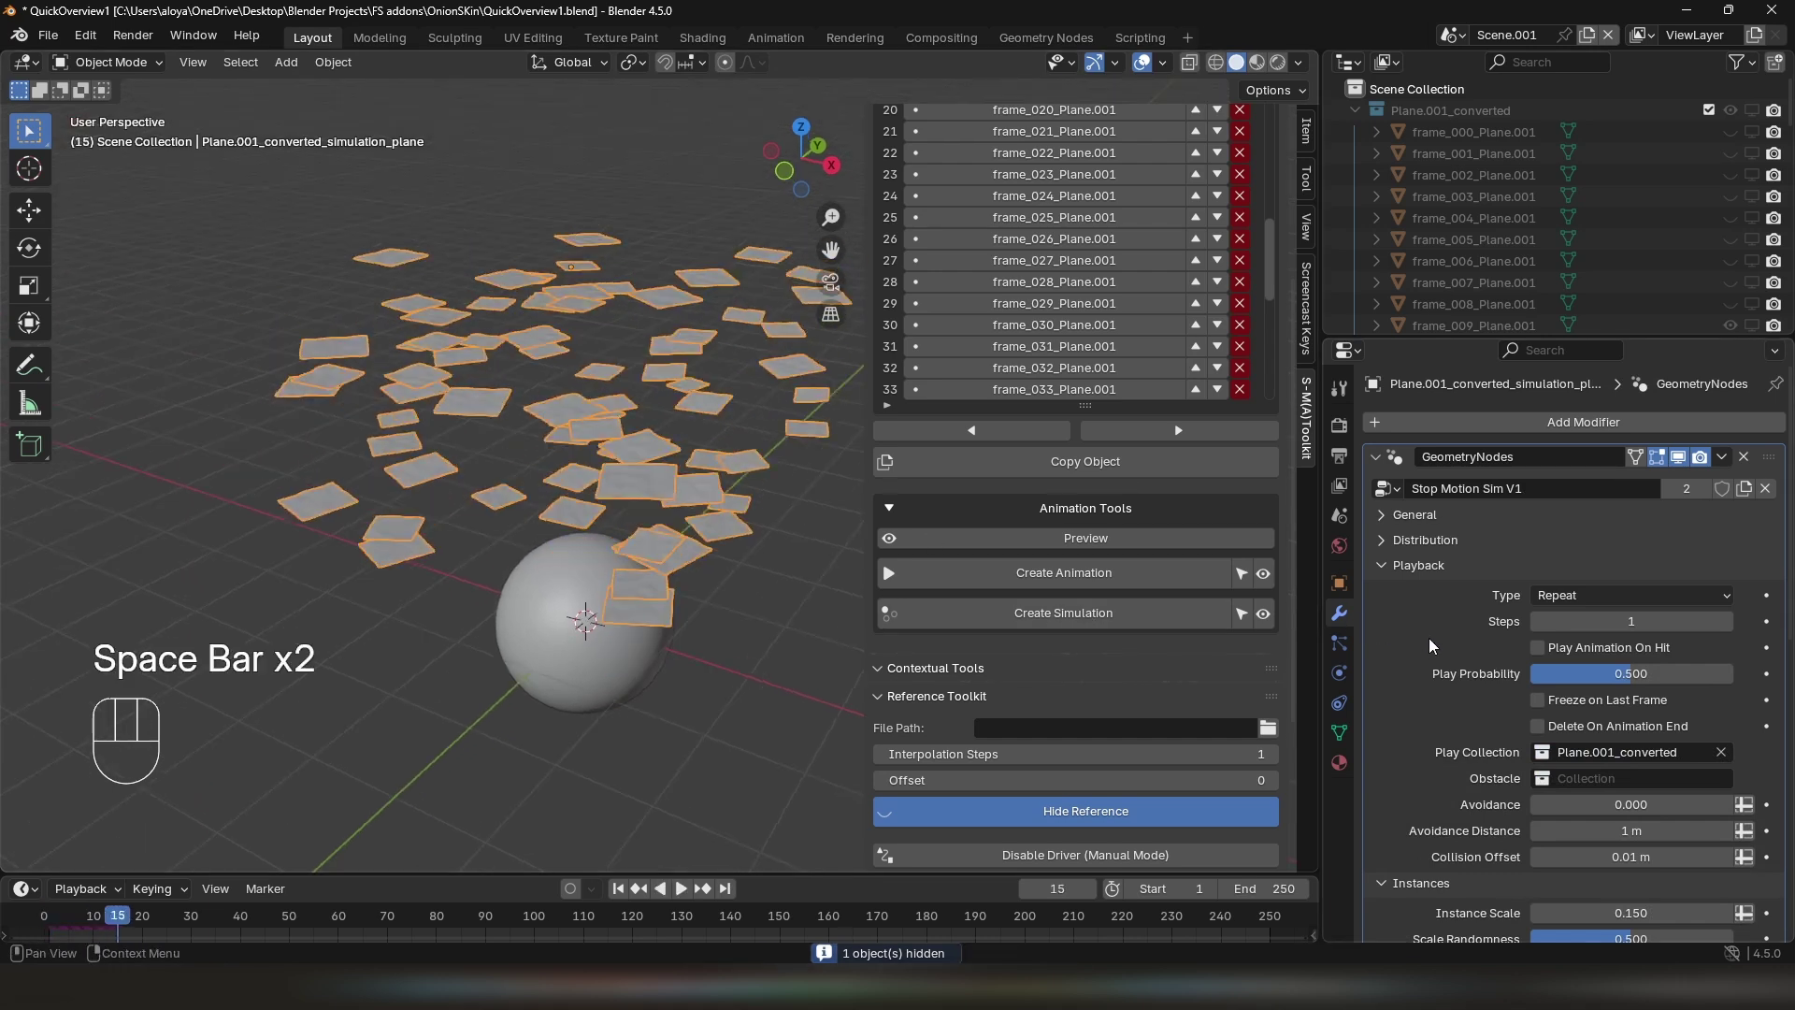
{"action": "left_click_drag", "start_coordinate": [1559, 600], "coordinate": [1562, 644]}
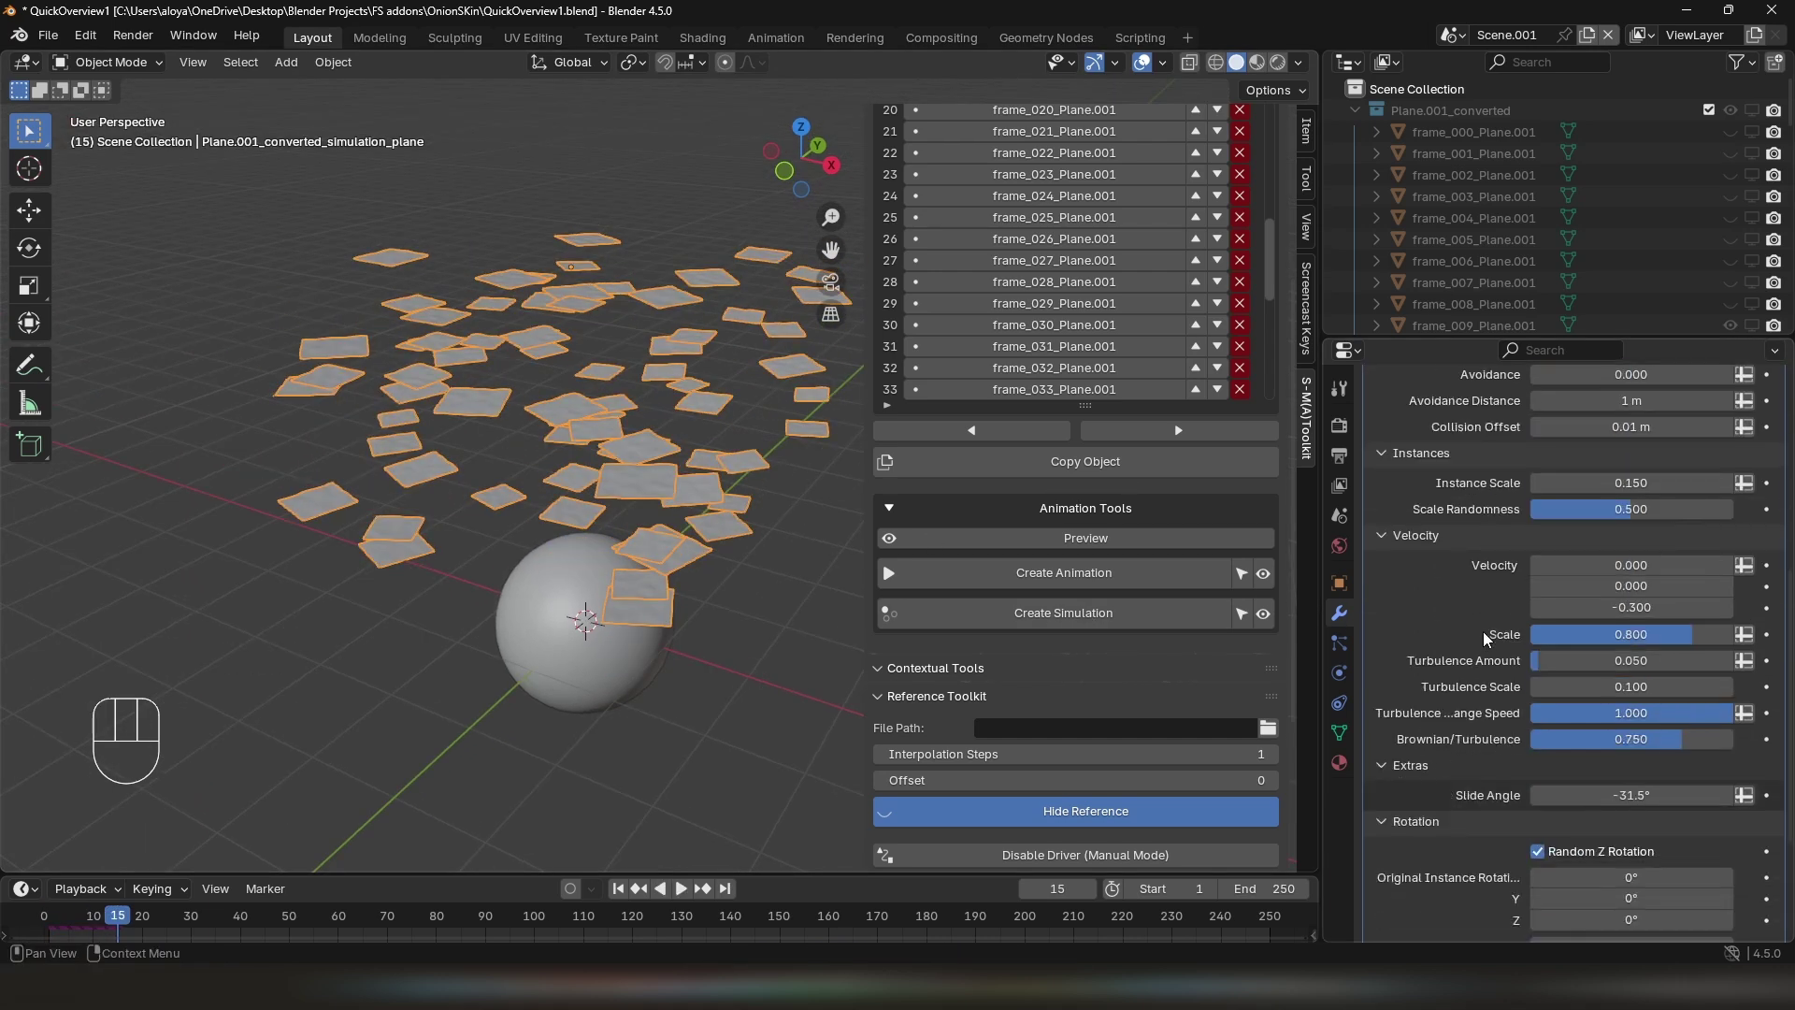
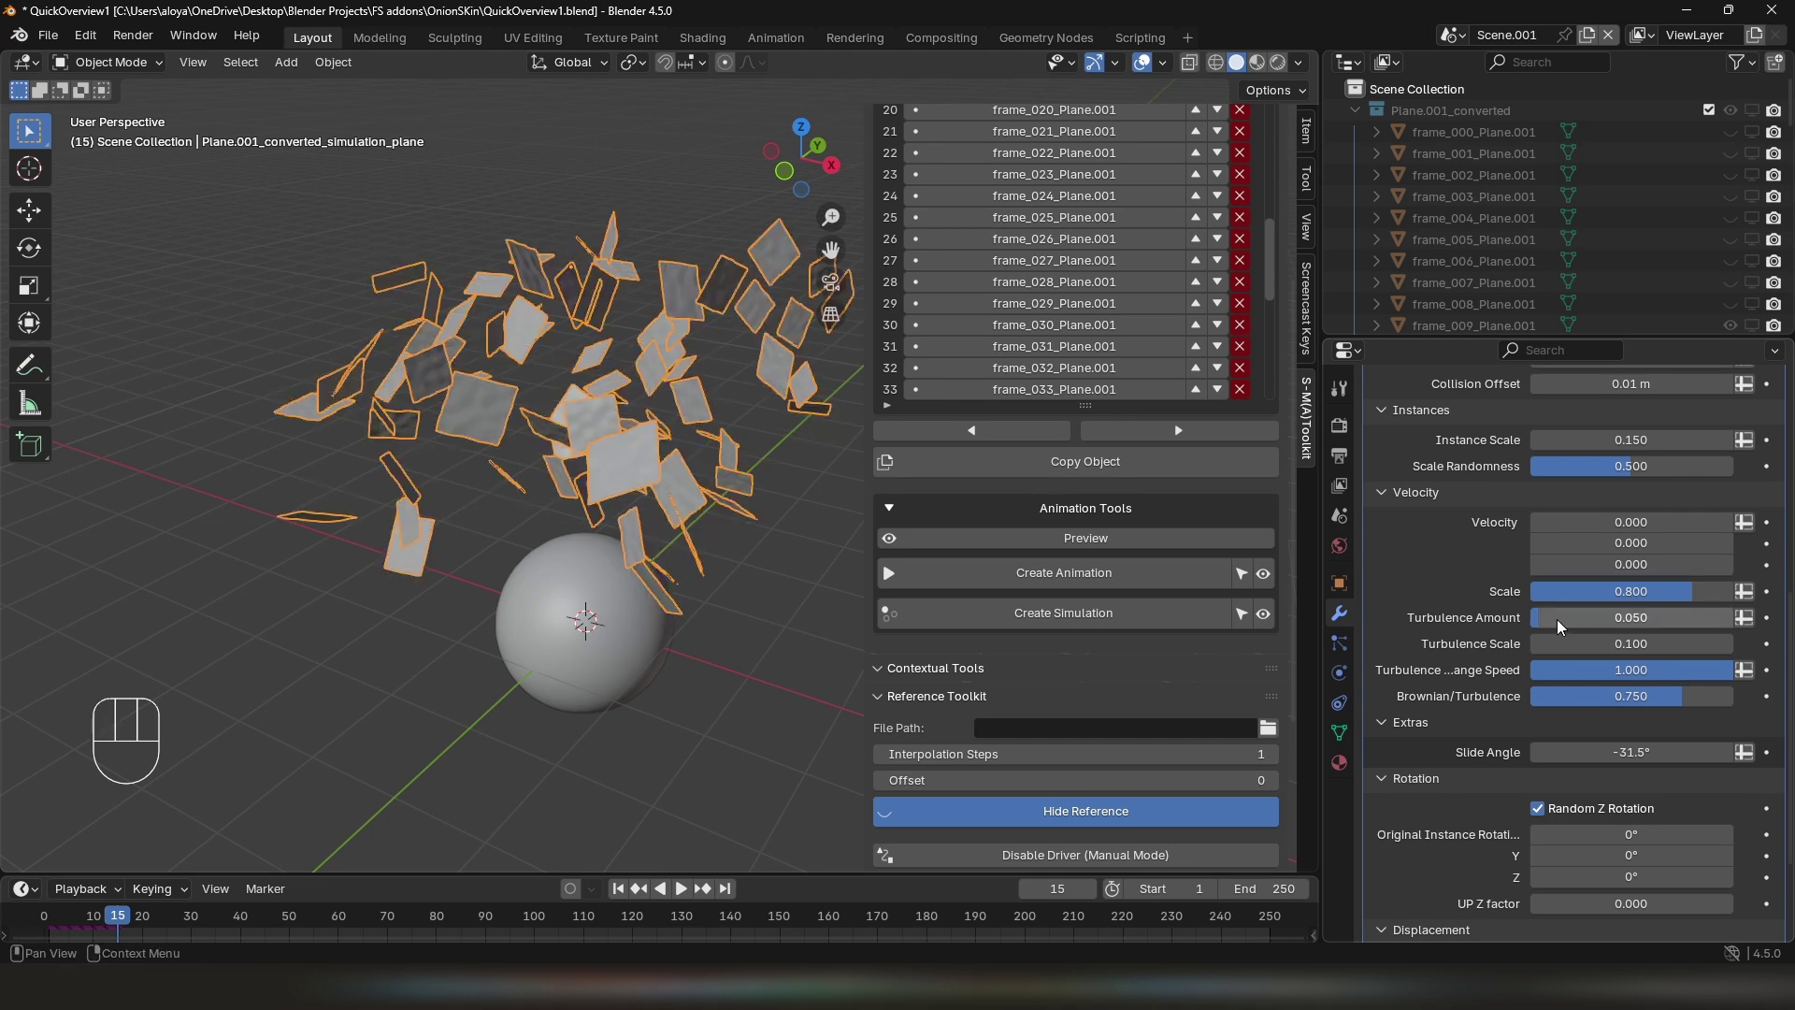
{"action": "left_click", "coordinate": [1560, 626]}
{"action": "left_click", "coordinate": [1658, 600]}
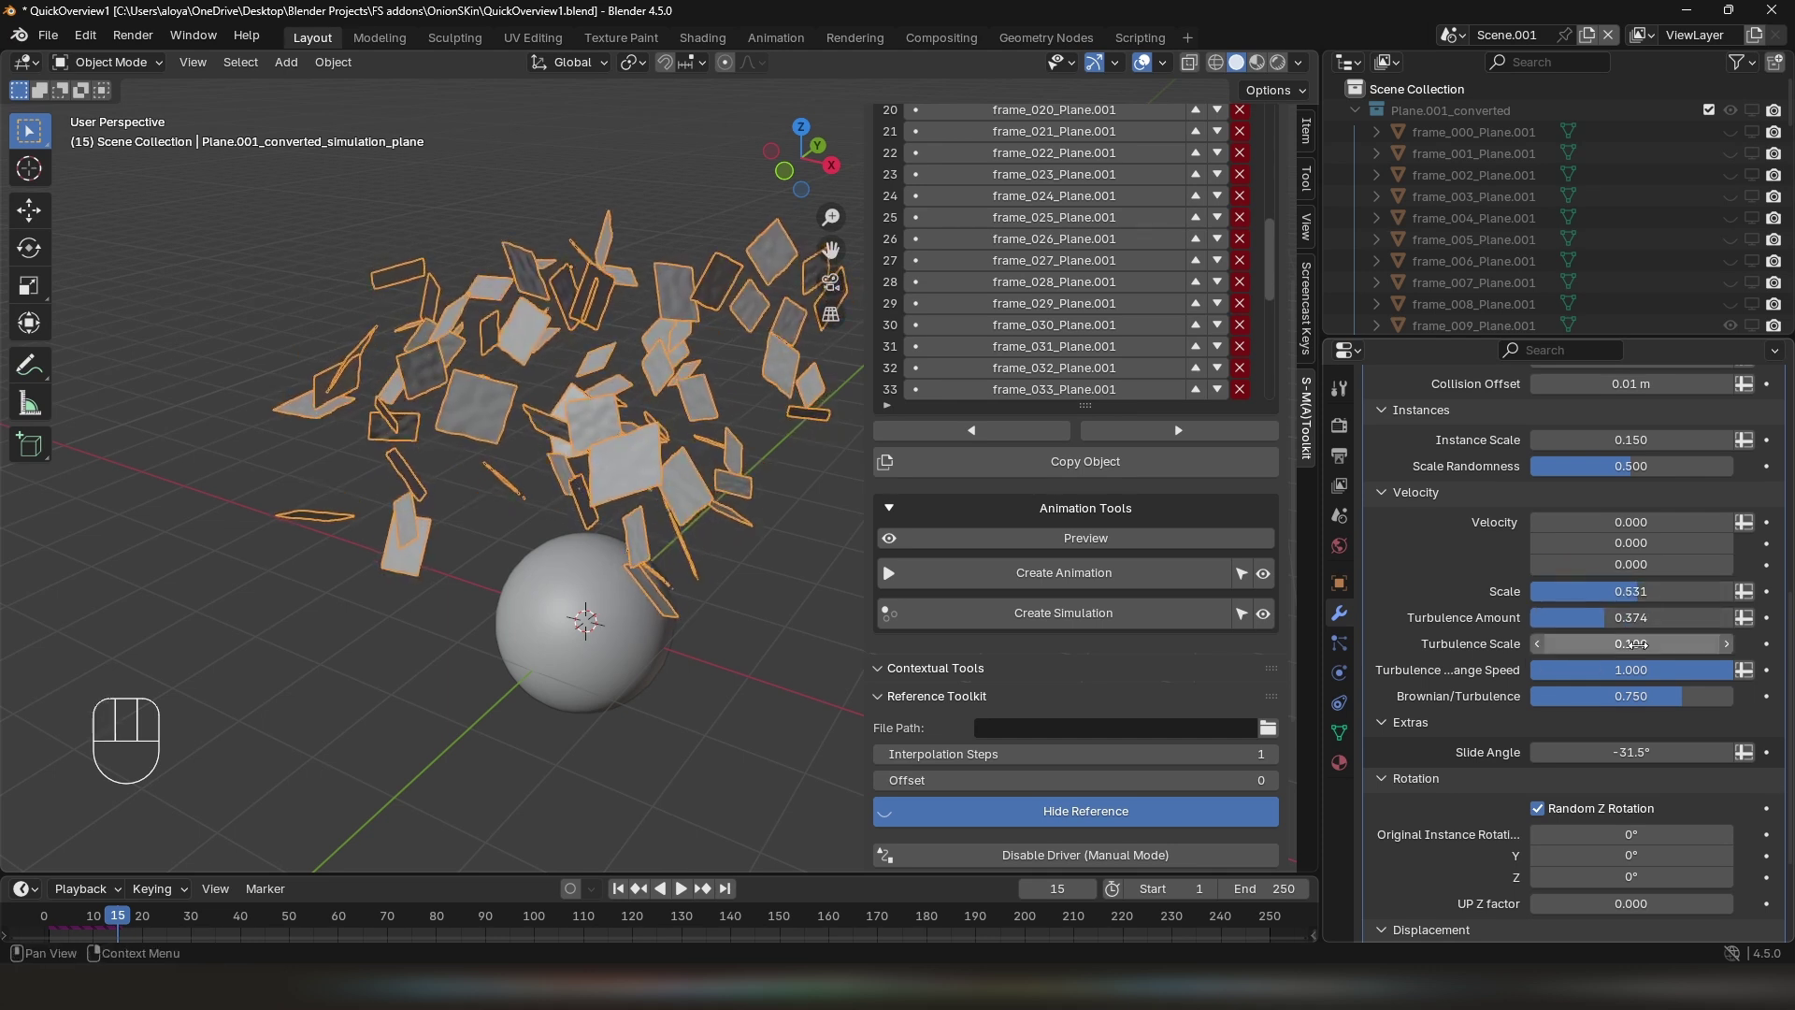
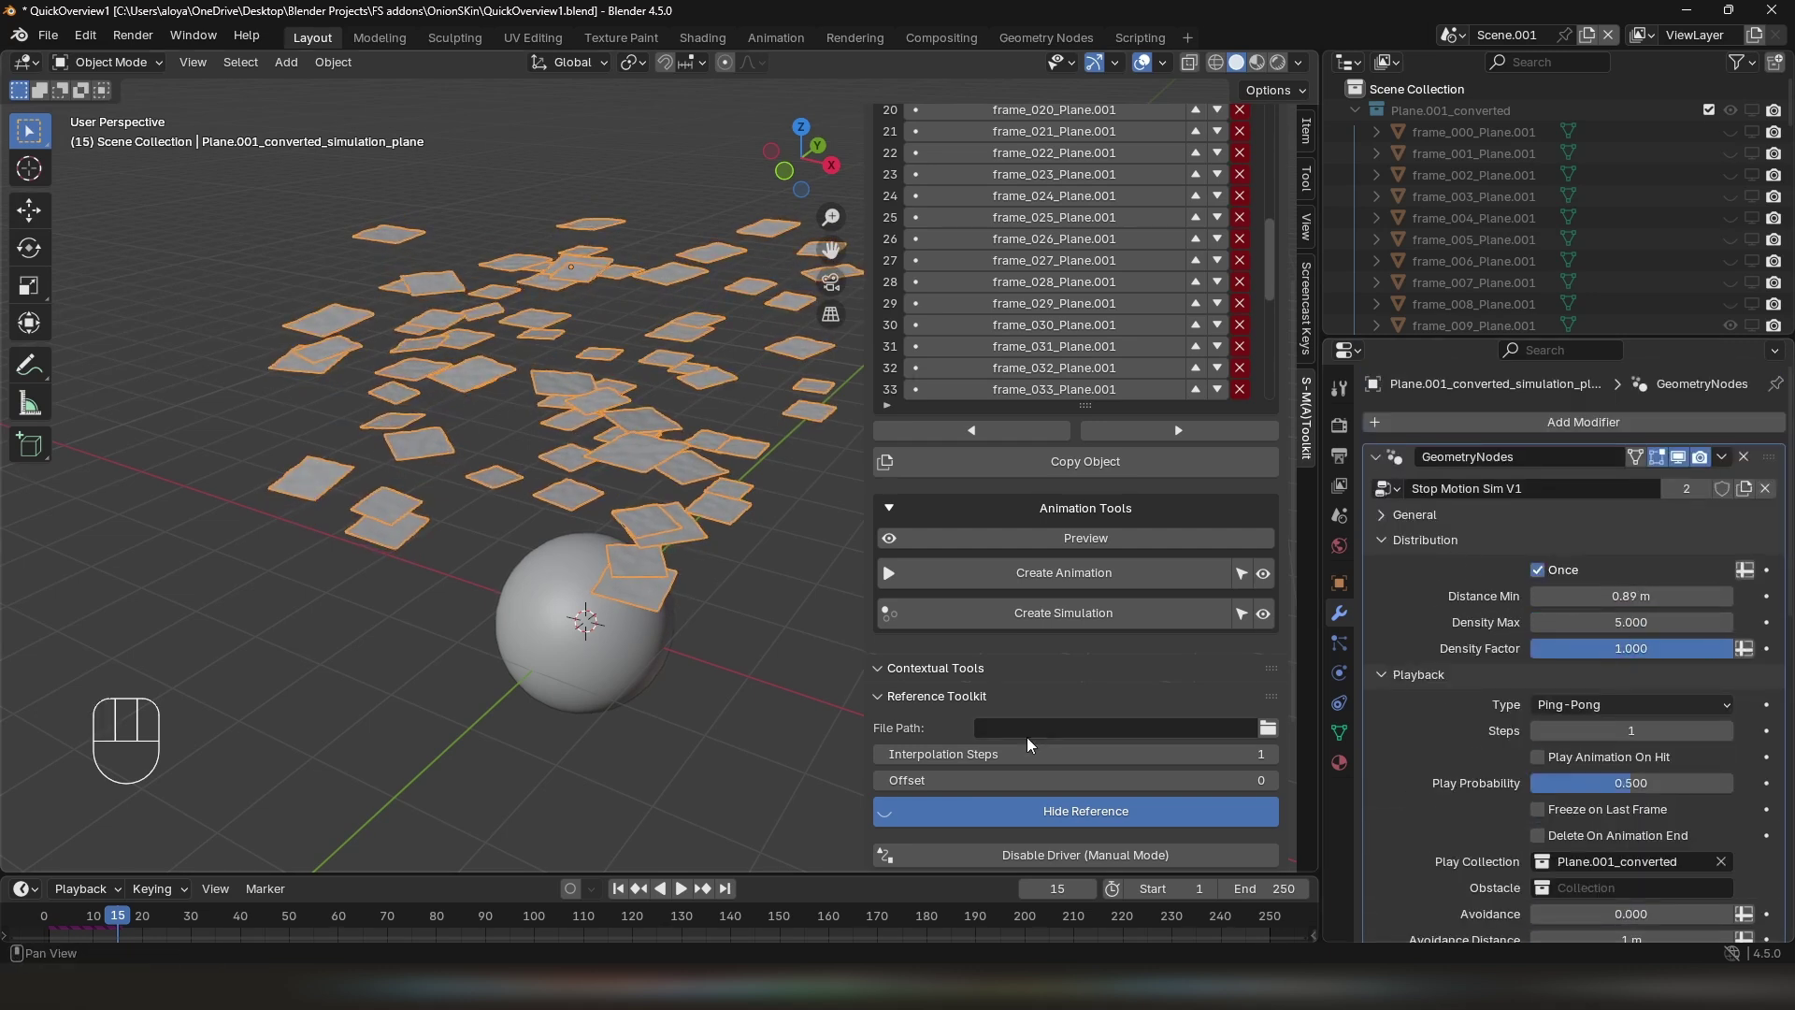
Adjust Play Probability, play the cloth simulation, then switch back to the ball scene
{"action": "left_click", "coordinate": [632, 895]}
{"action": "left_click_drag", "start_coordinate": [690, 540], "coordinate": [643, 577]}
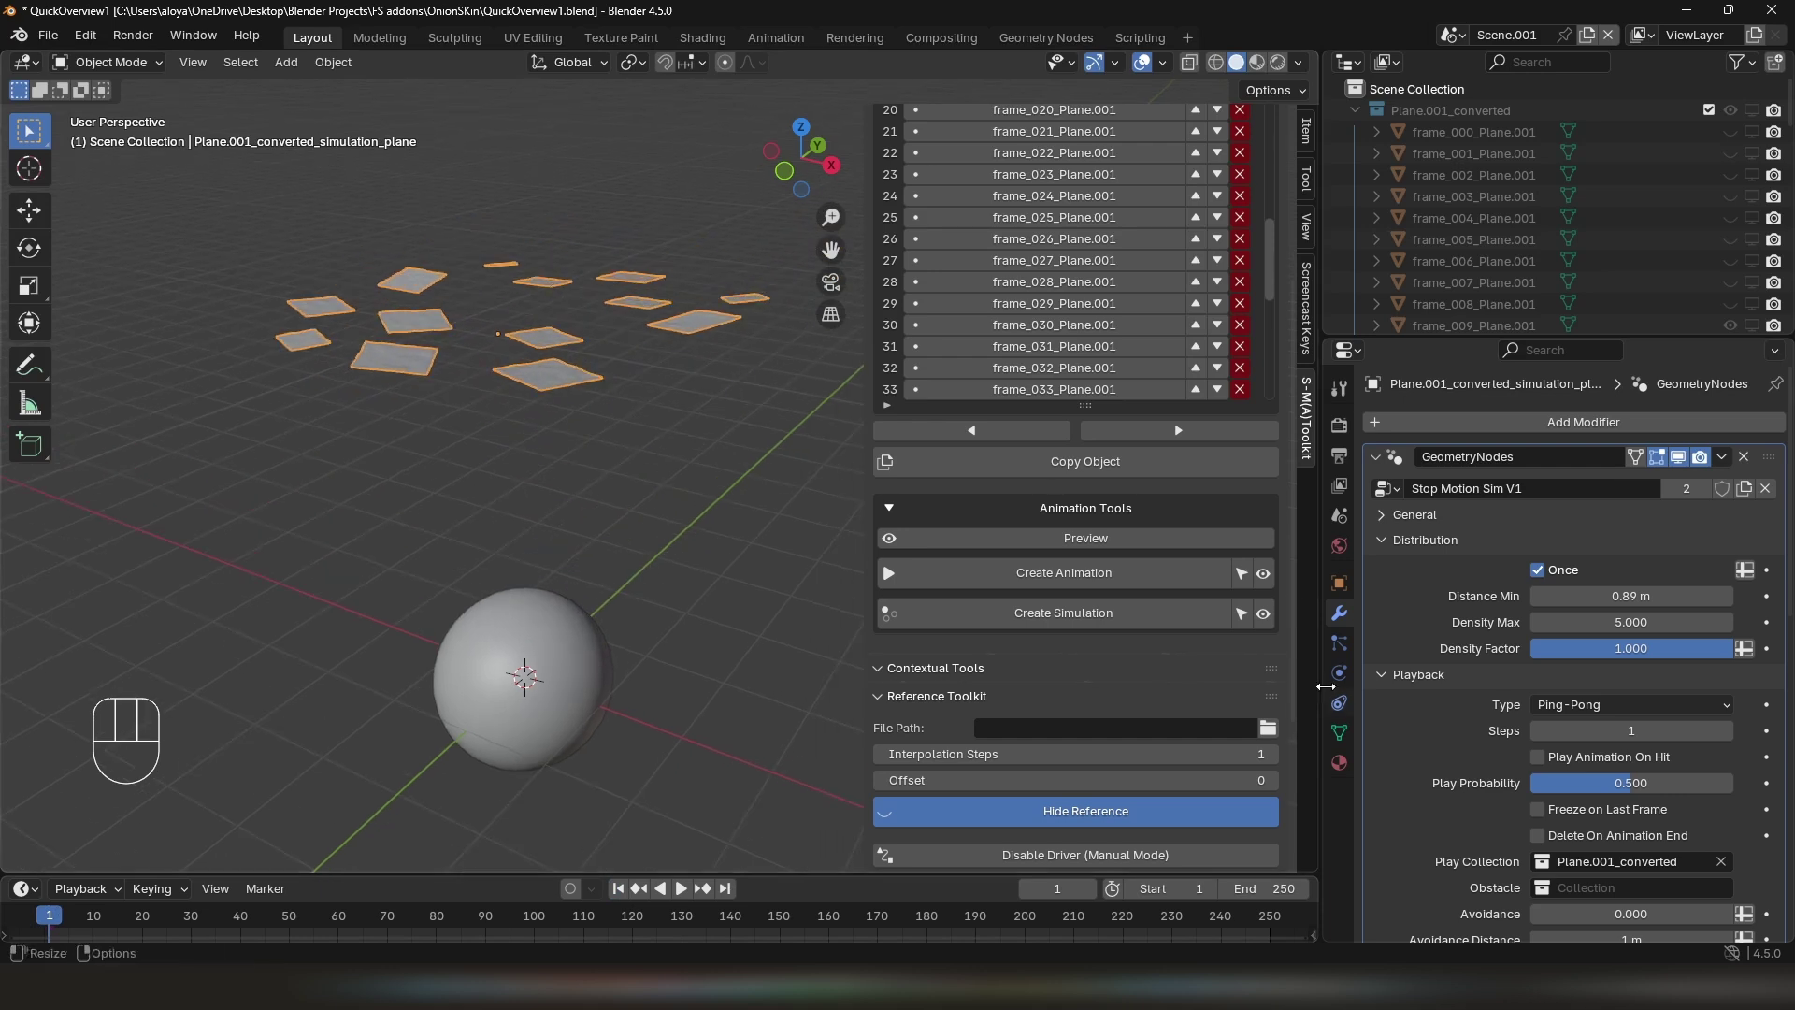
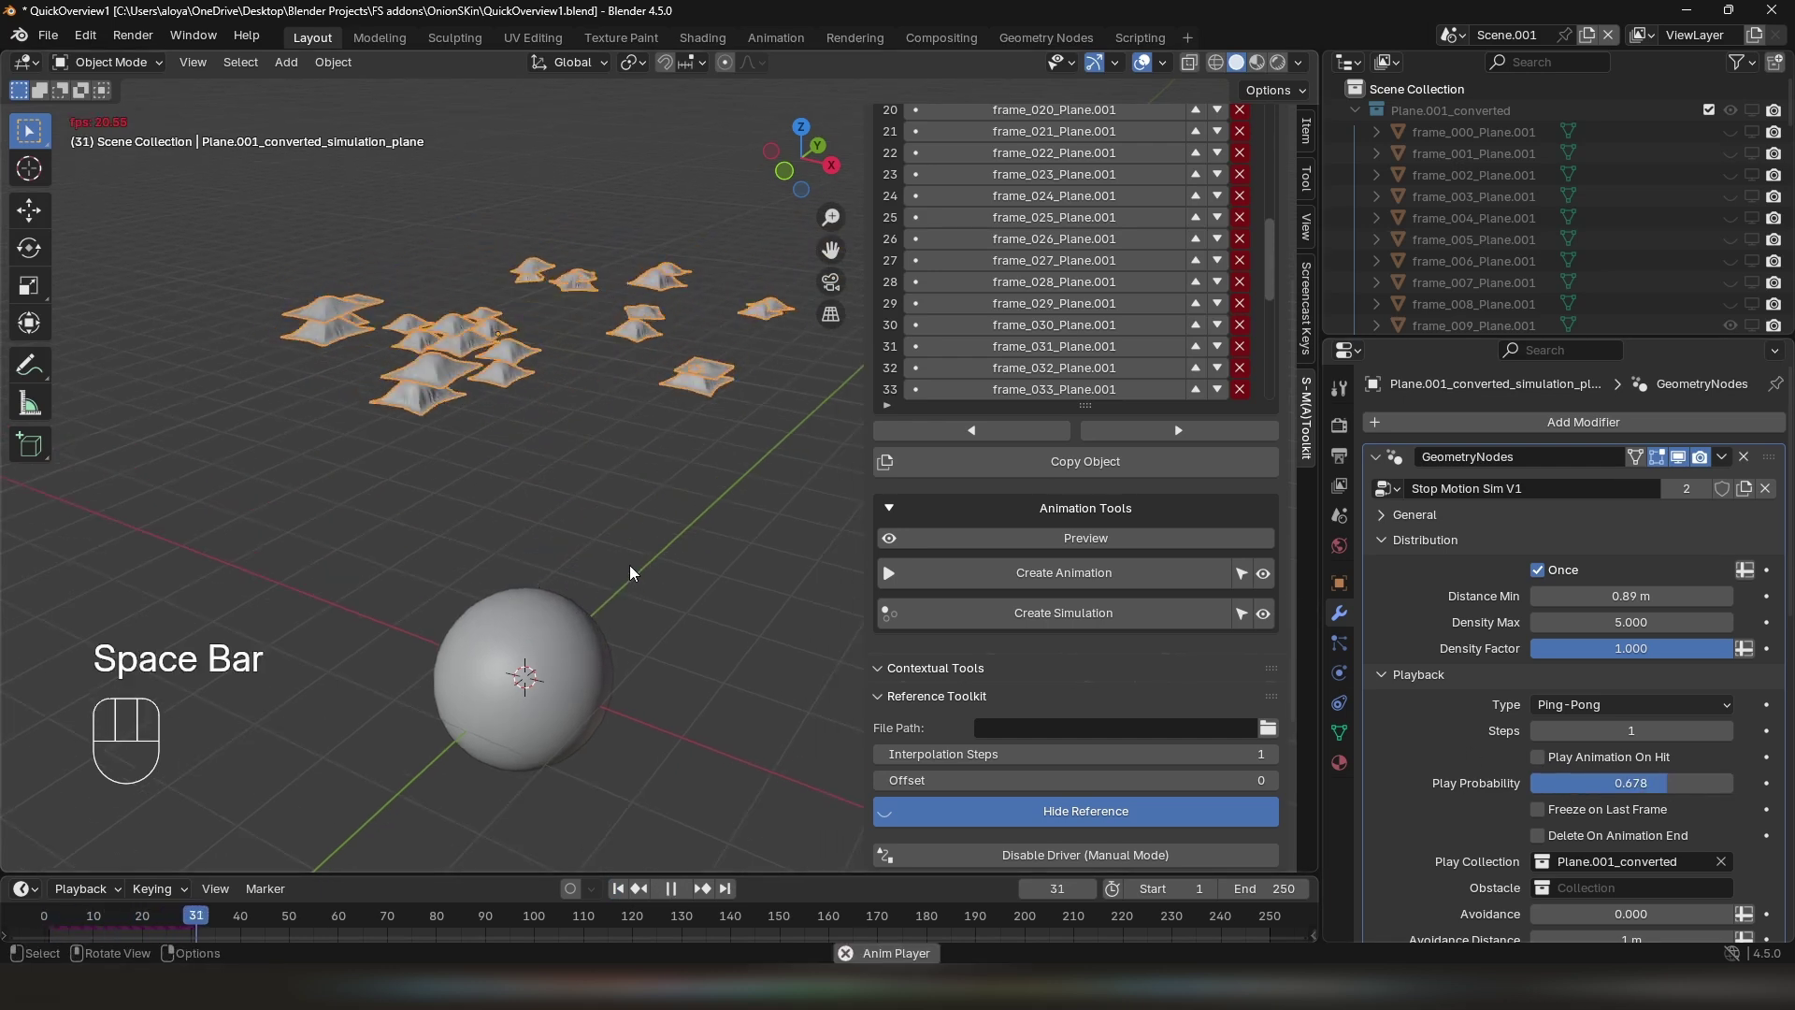
{"action": "key", "text": "space"}
{"action": "left_click", "coordinate": [1582, 790]}
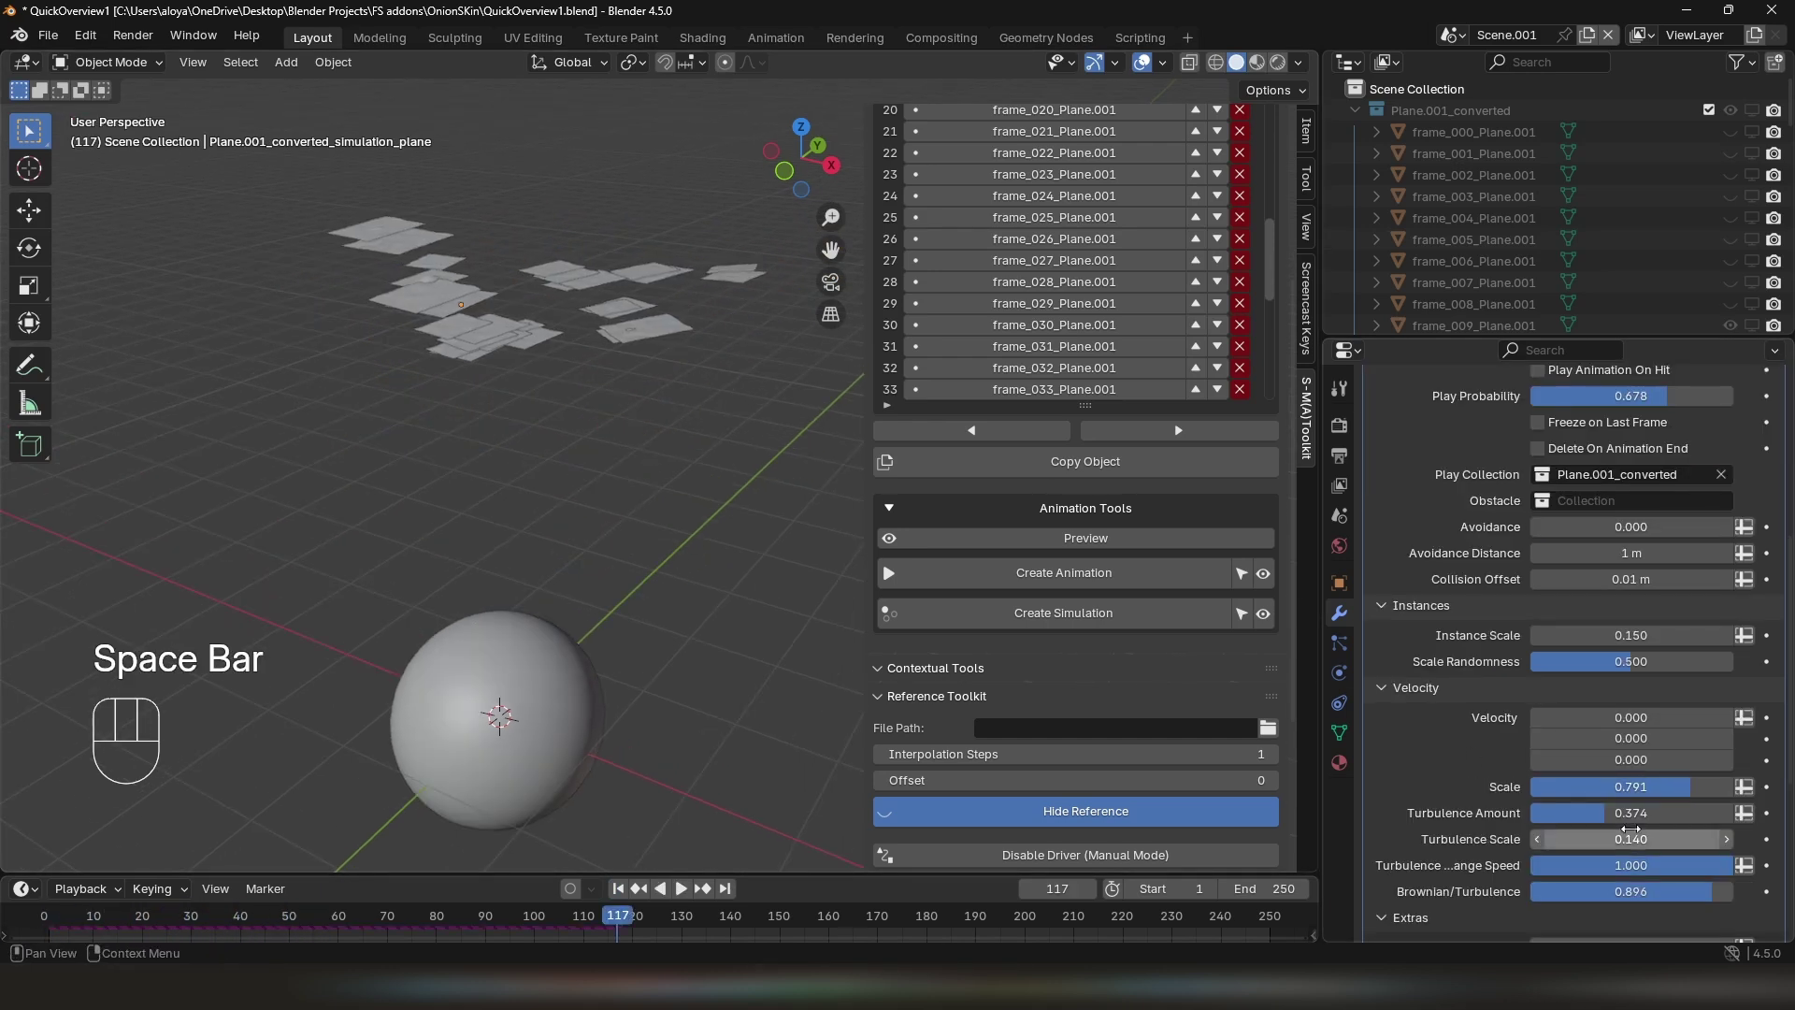
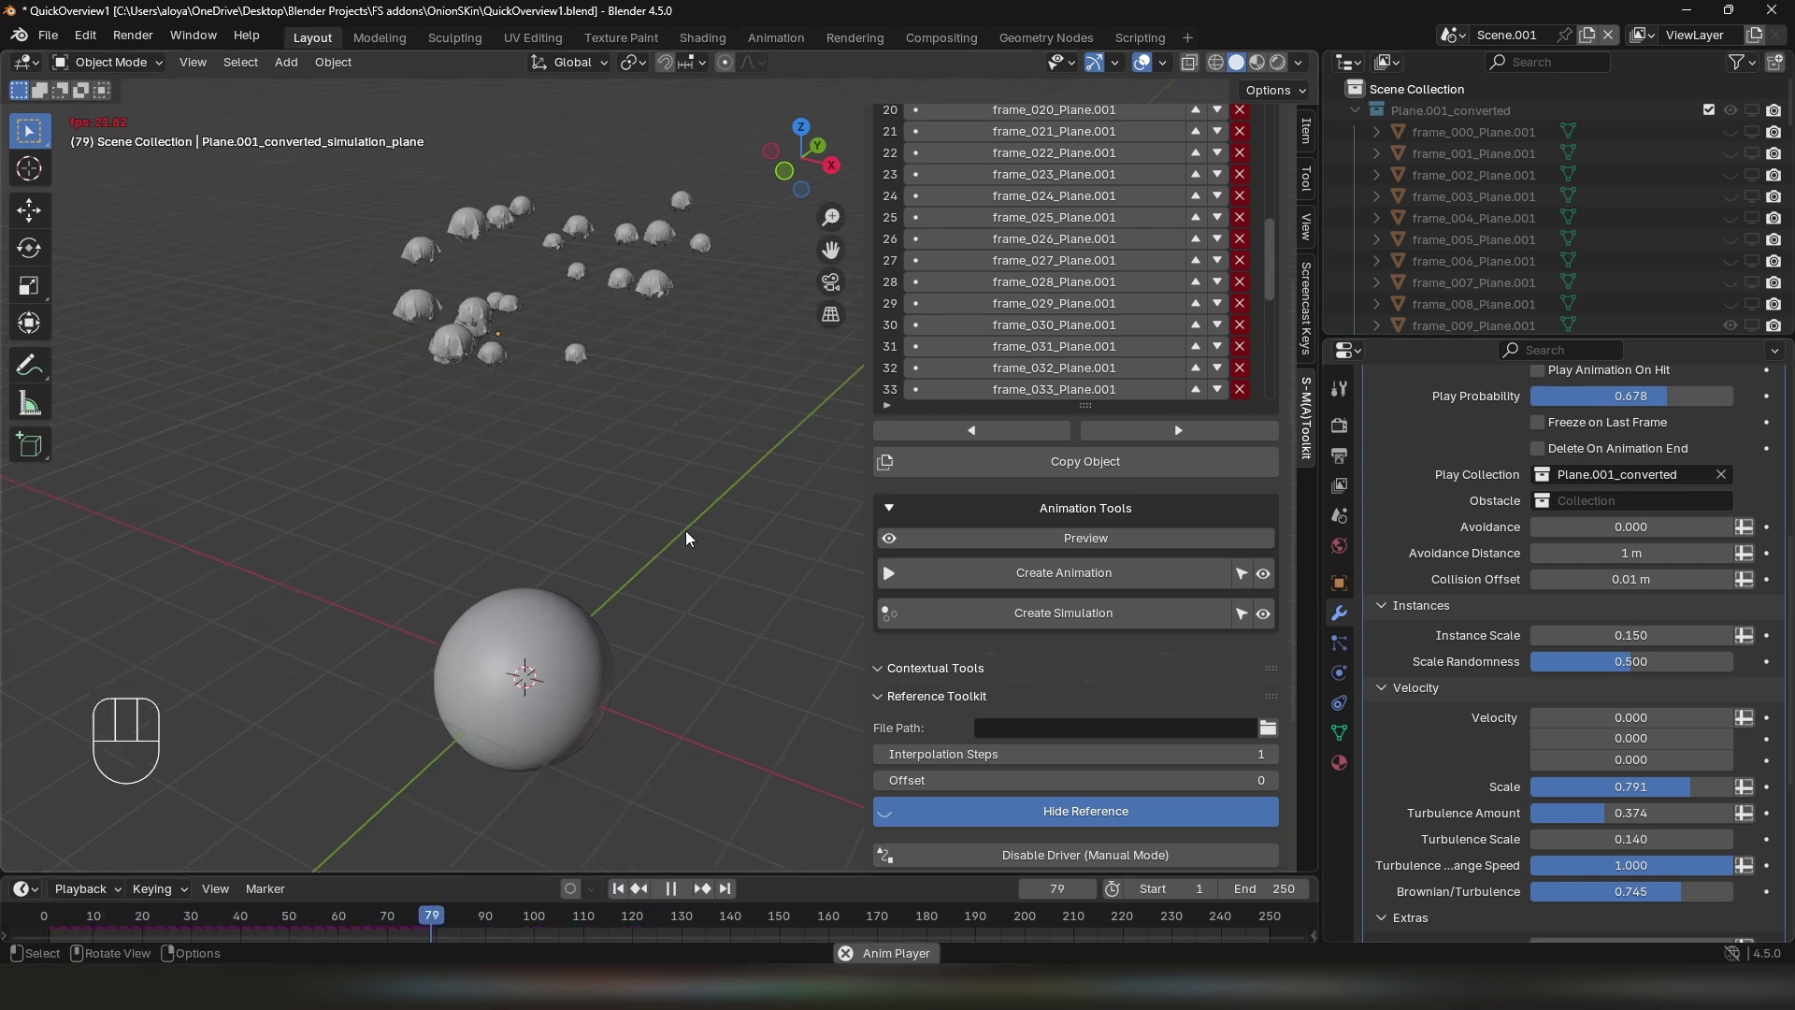
{"action": "left_click_drag", "start_coordinate": [657, 515], "coordinate": [651, 546]}
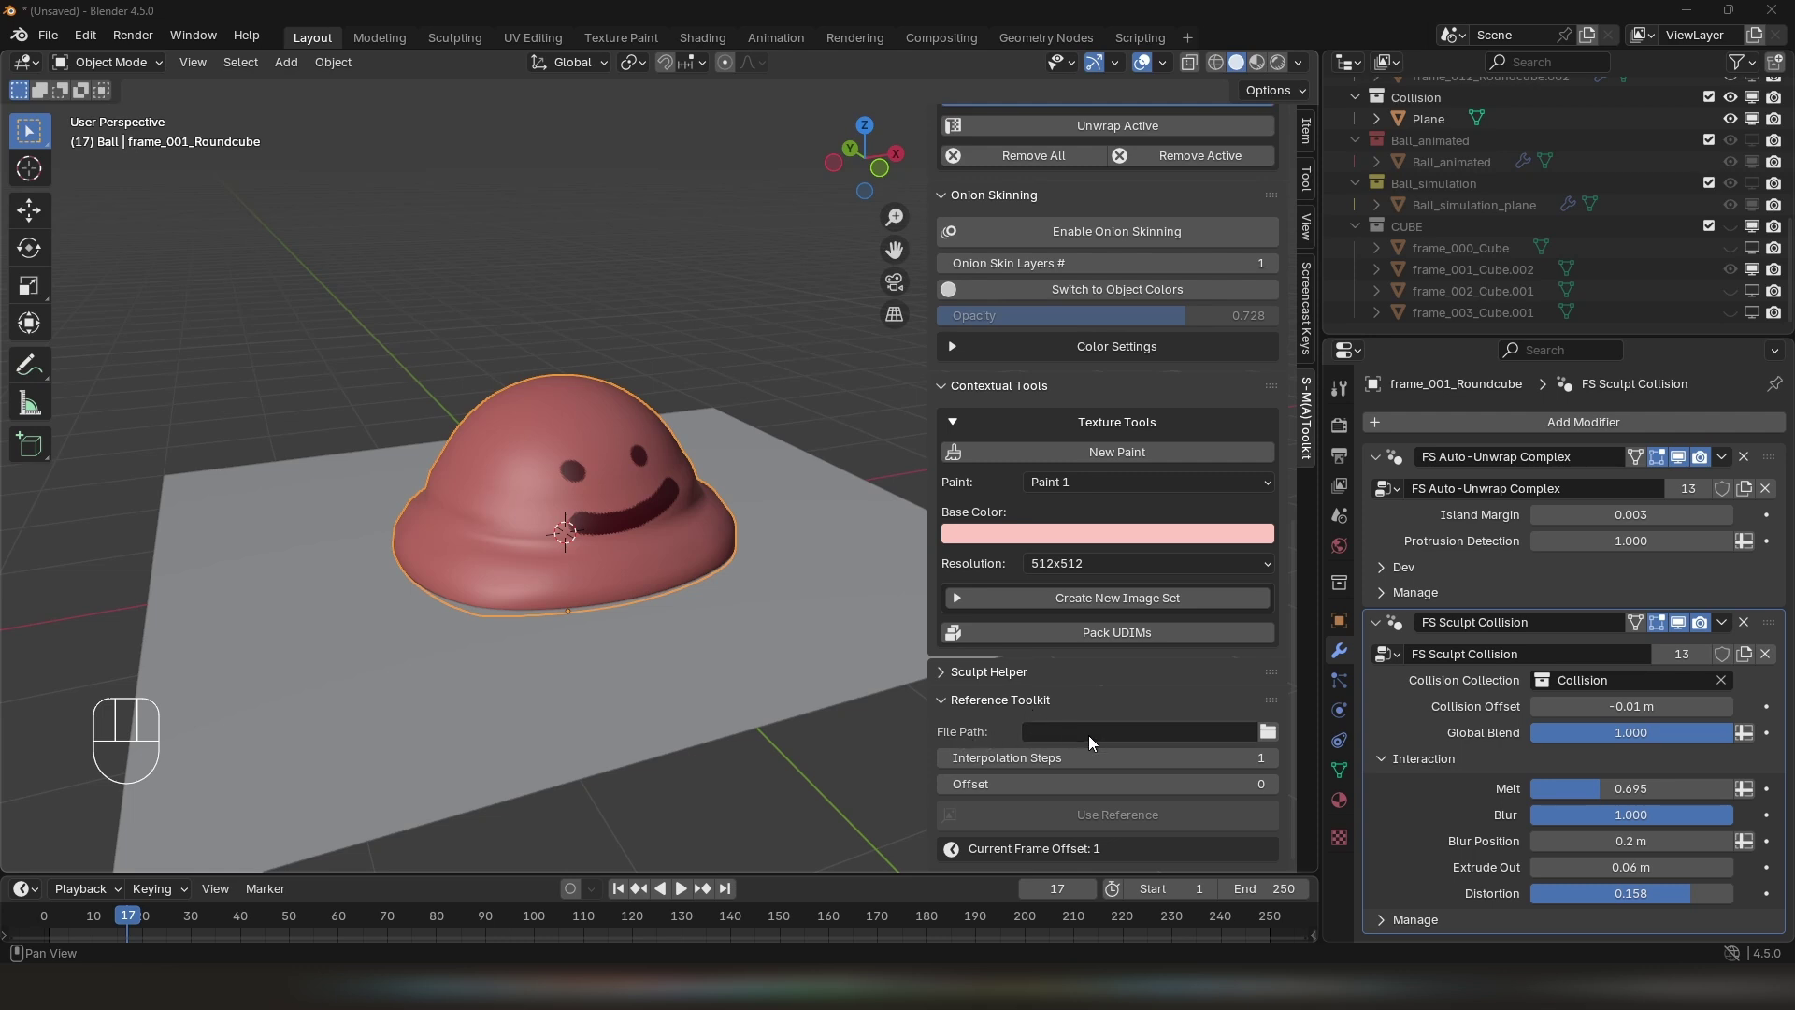
Browse to the 1080_25fps mp4 and load it as the reference video plane
{"action": "left_click", "coordinate": [1277, 742]}
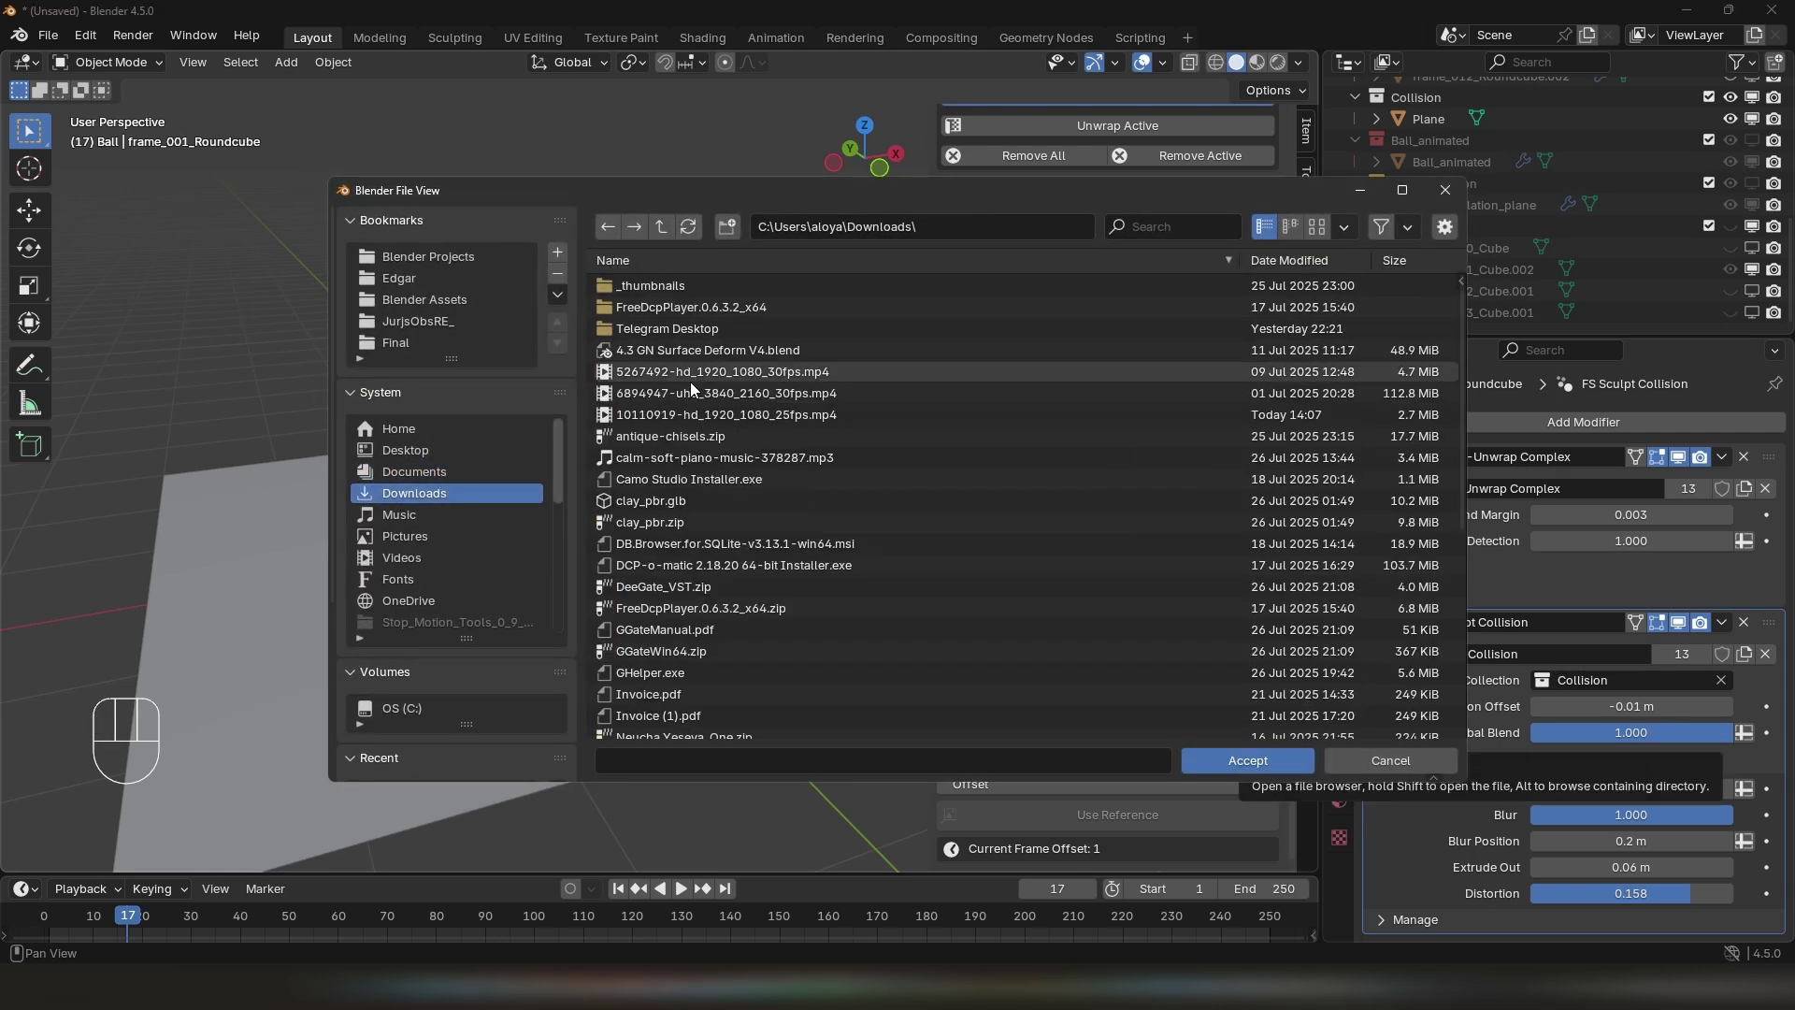
{"action": "left_click_drag", "start_coordinate": [713, 440], "coordinate": [651, 497]}
{"action": "left_click_drag", "start_coordinate": [654, 496], "coordinate": [662, 494]}
{"action": "middle_click", "coordinate": [689, 436]}
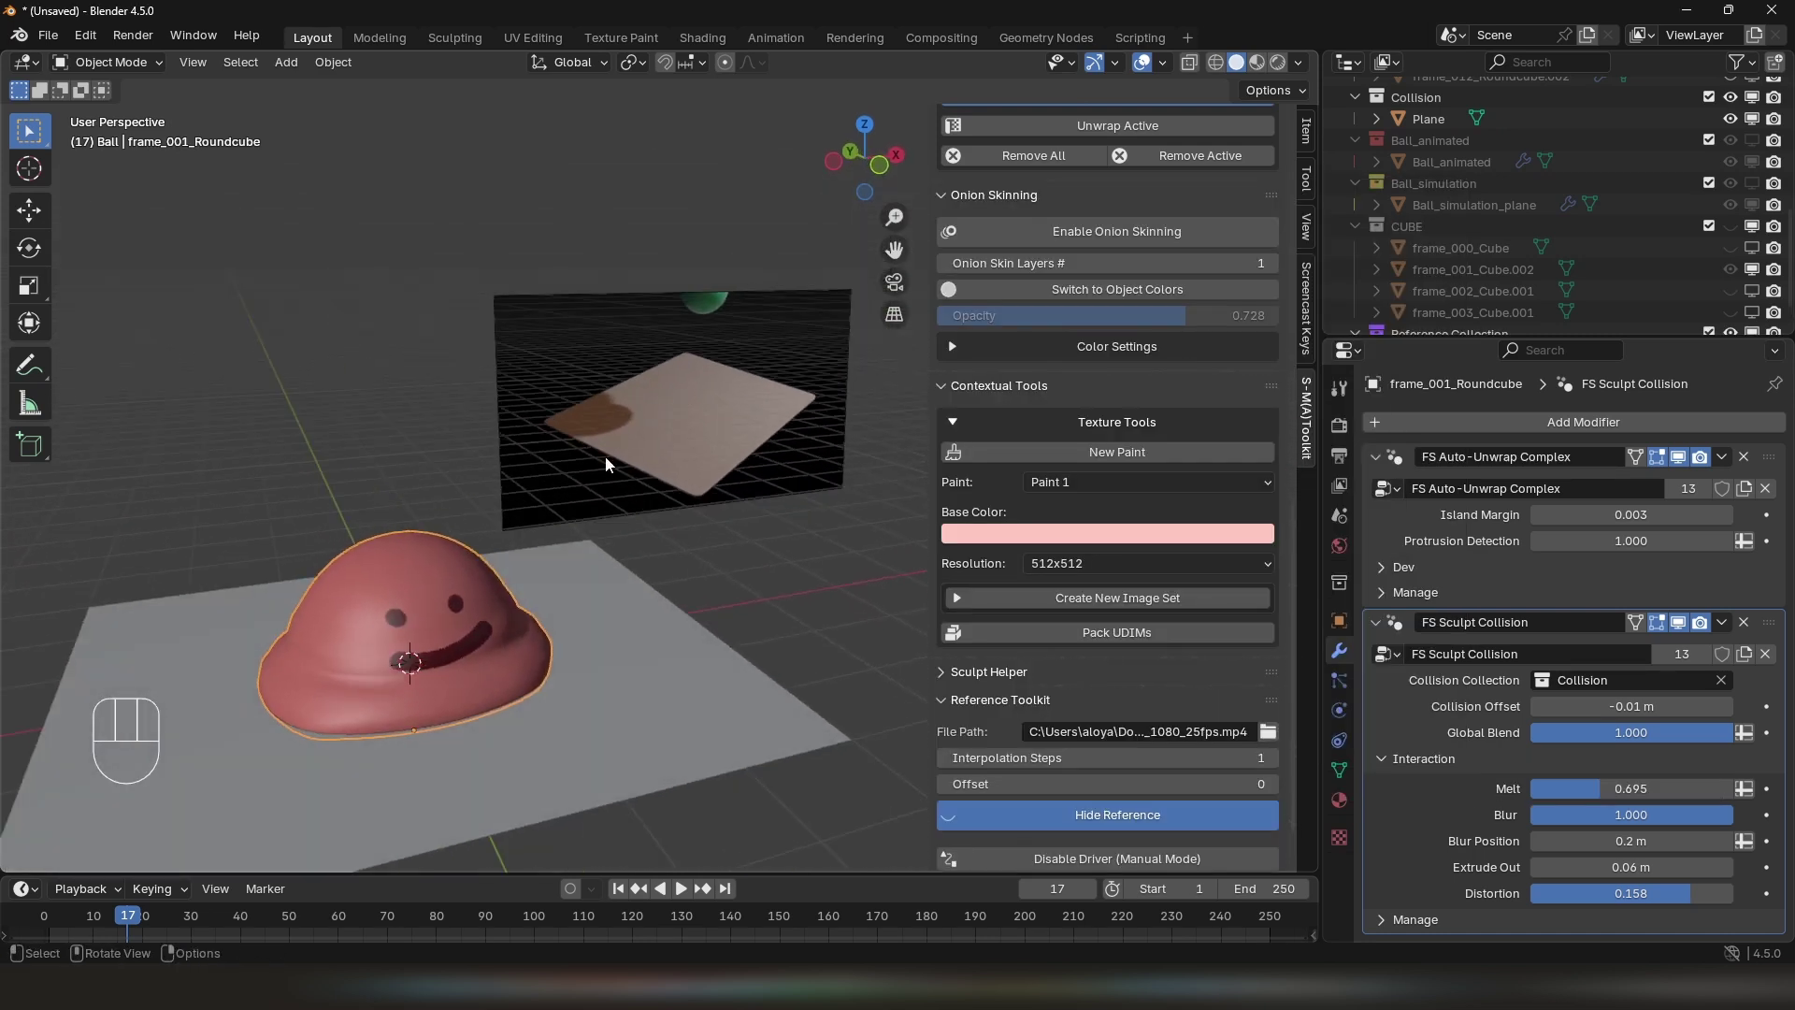
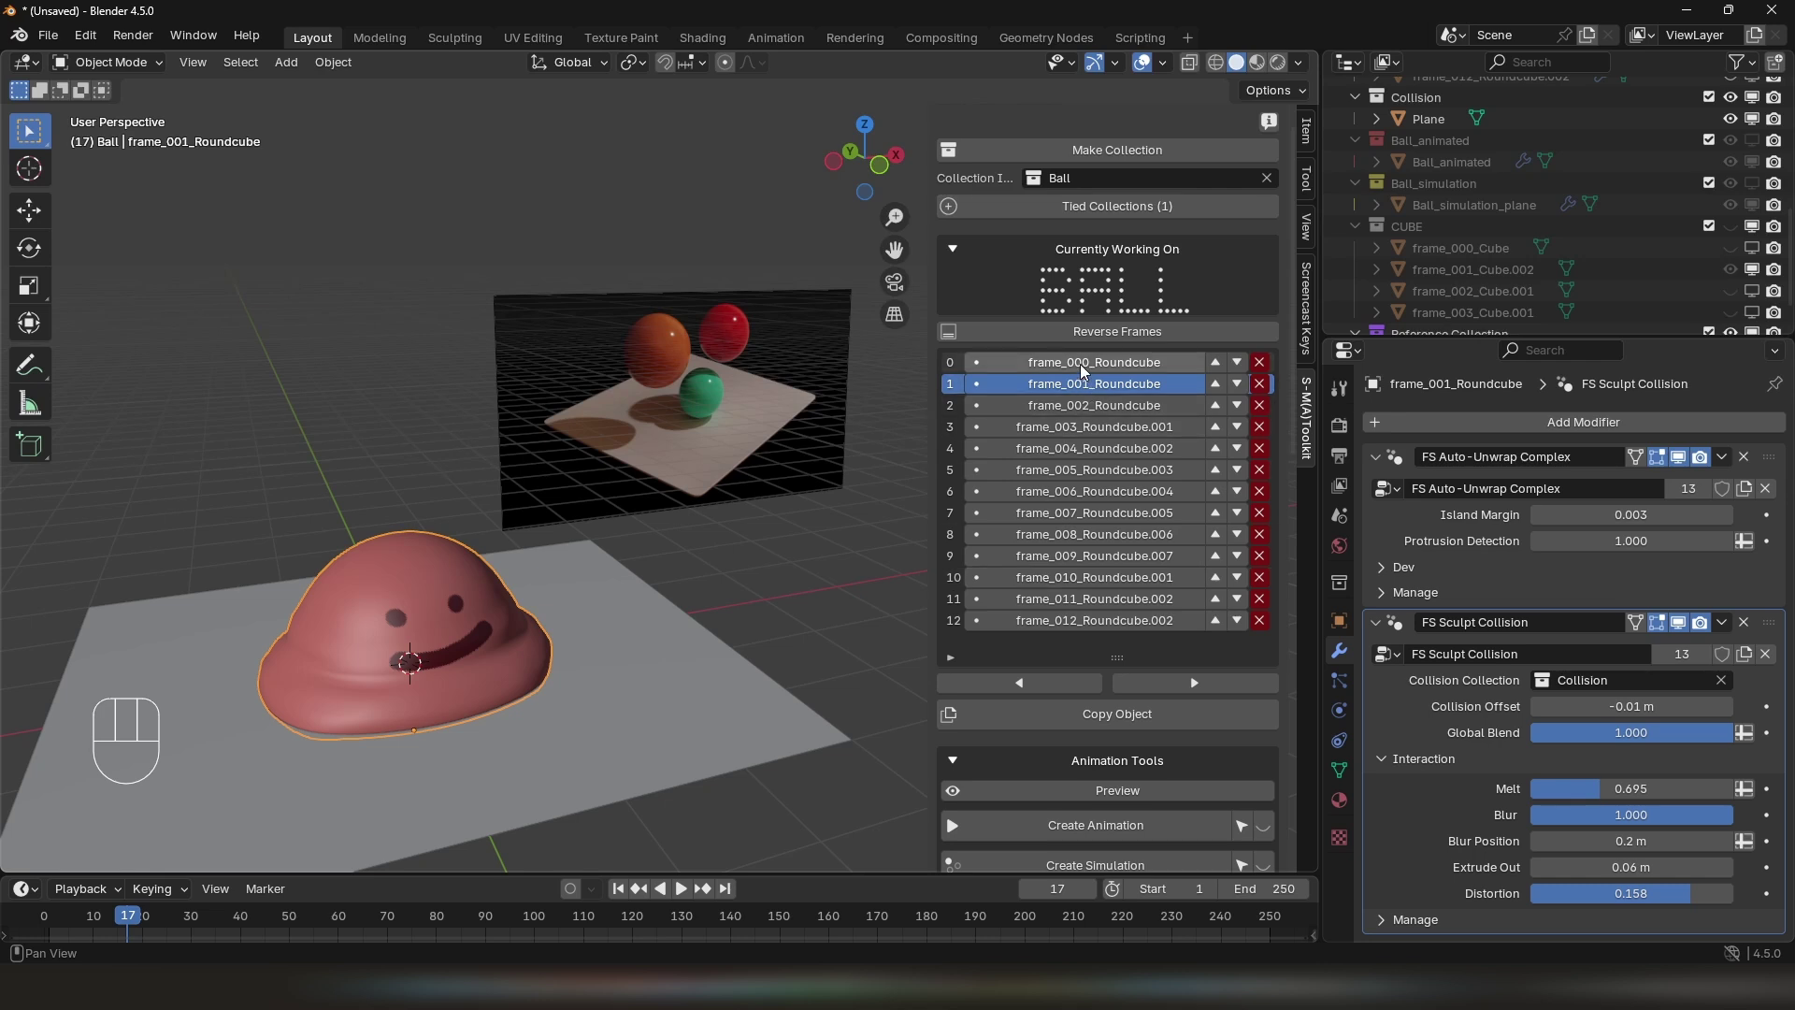
Step through the Ball frames frame_000 to frame_003 Roundcube before tying
{"action": "left_click", "coordinate": [1087, 369]}
{"action": "left_click", "coordinate": [1085, 387]}
{"action": "left_click", "coordinate": [1080, 410]}
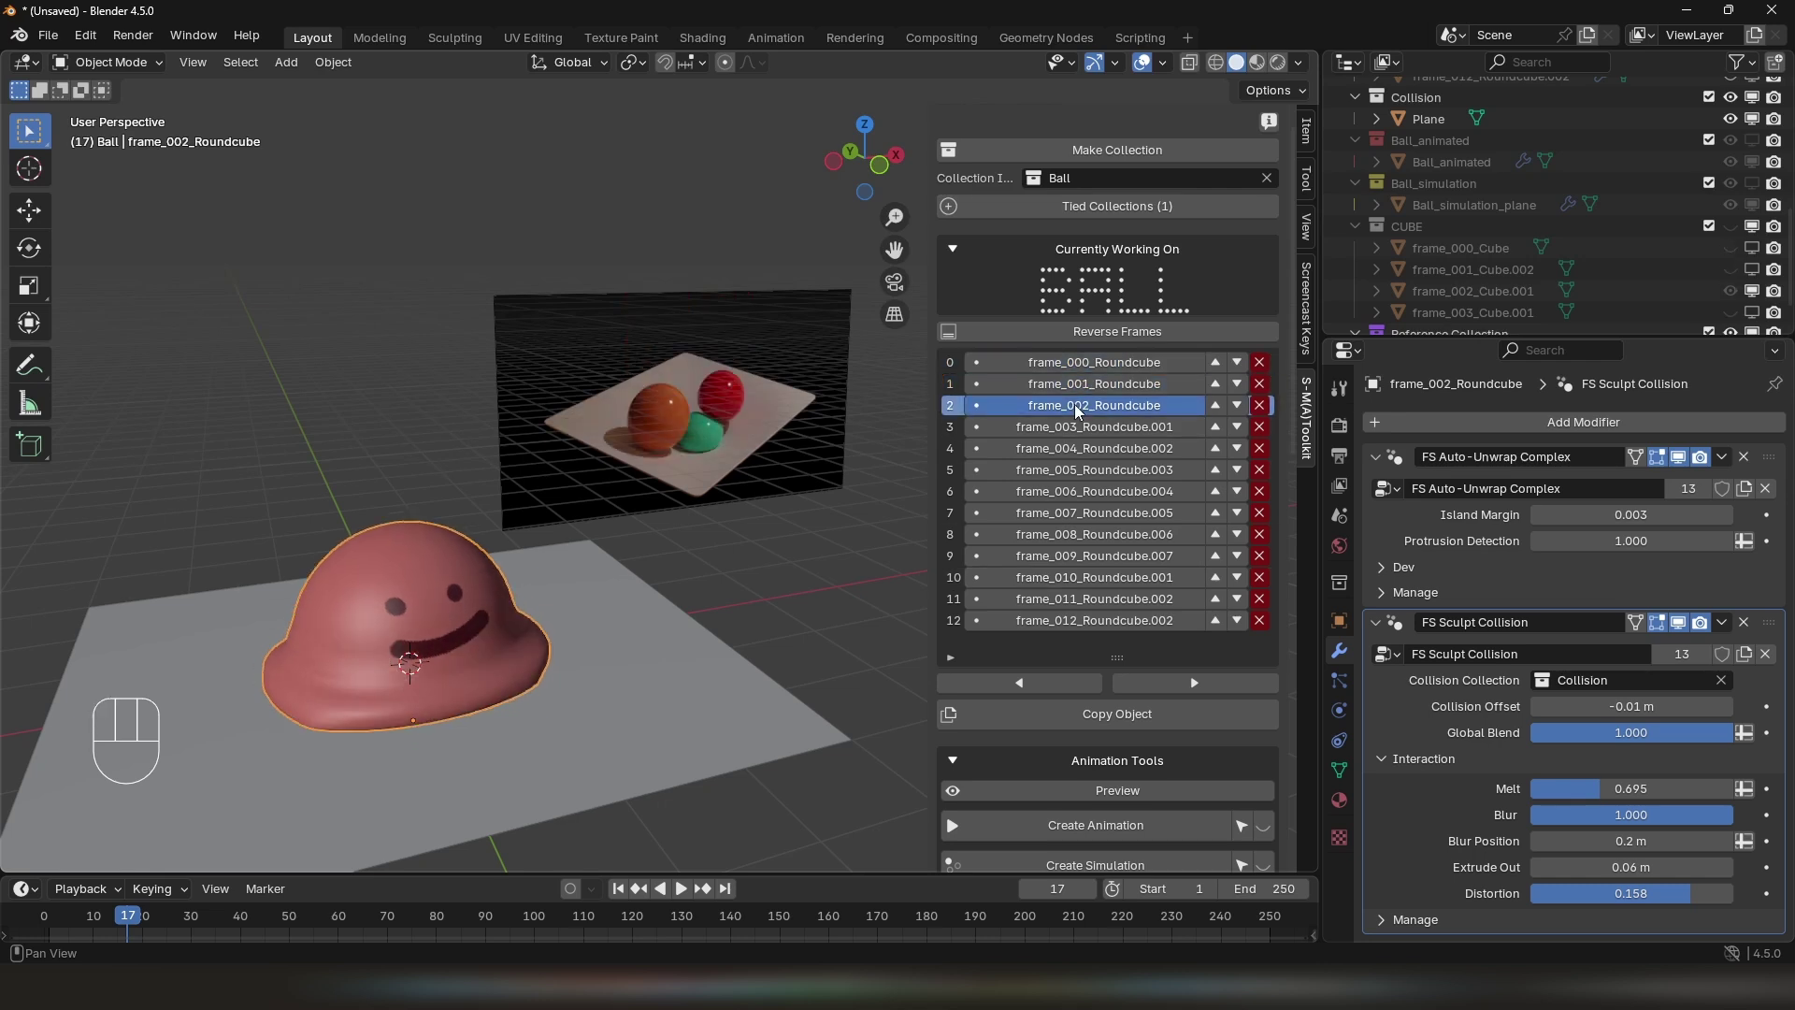
{"action": "left_click", "coordinate": [1078, 428]}
{"action": "left_click", "coordinate": [1078, 448]}
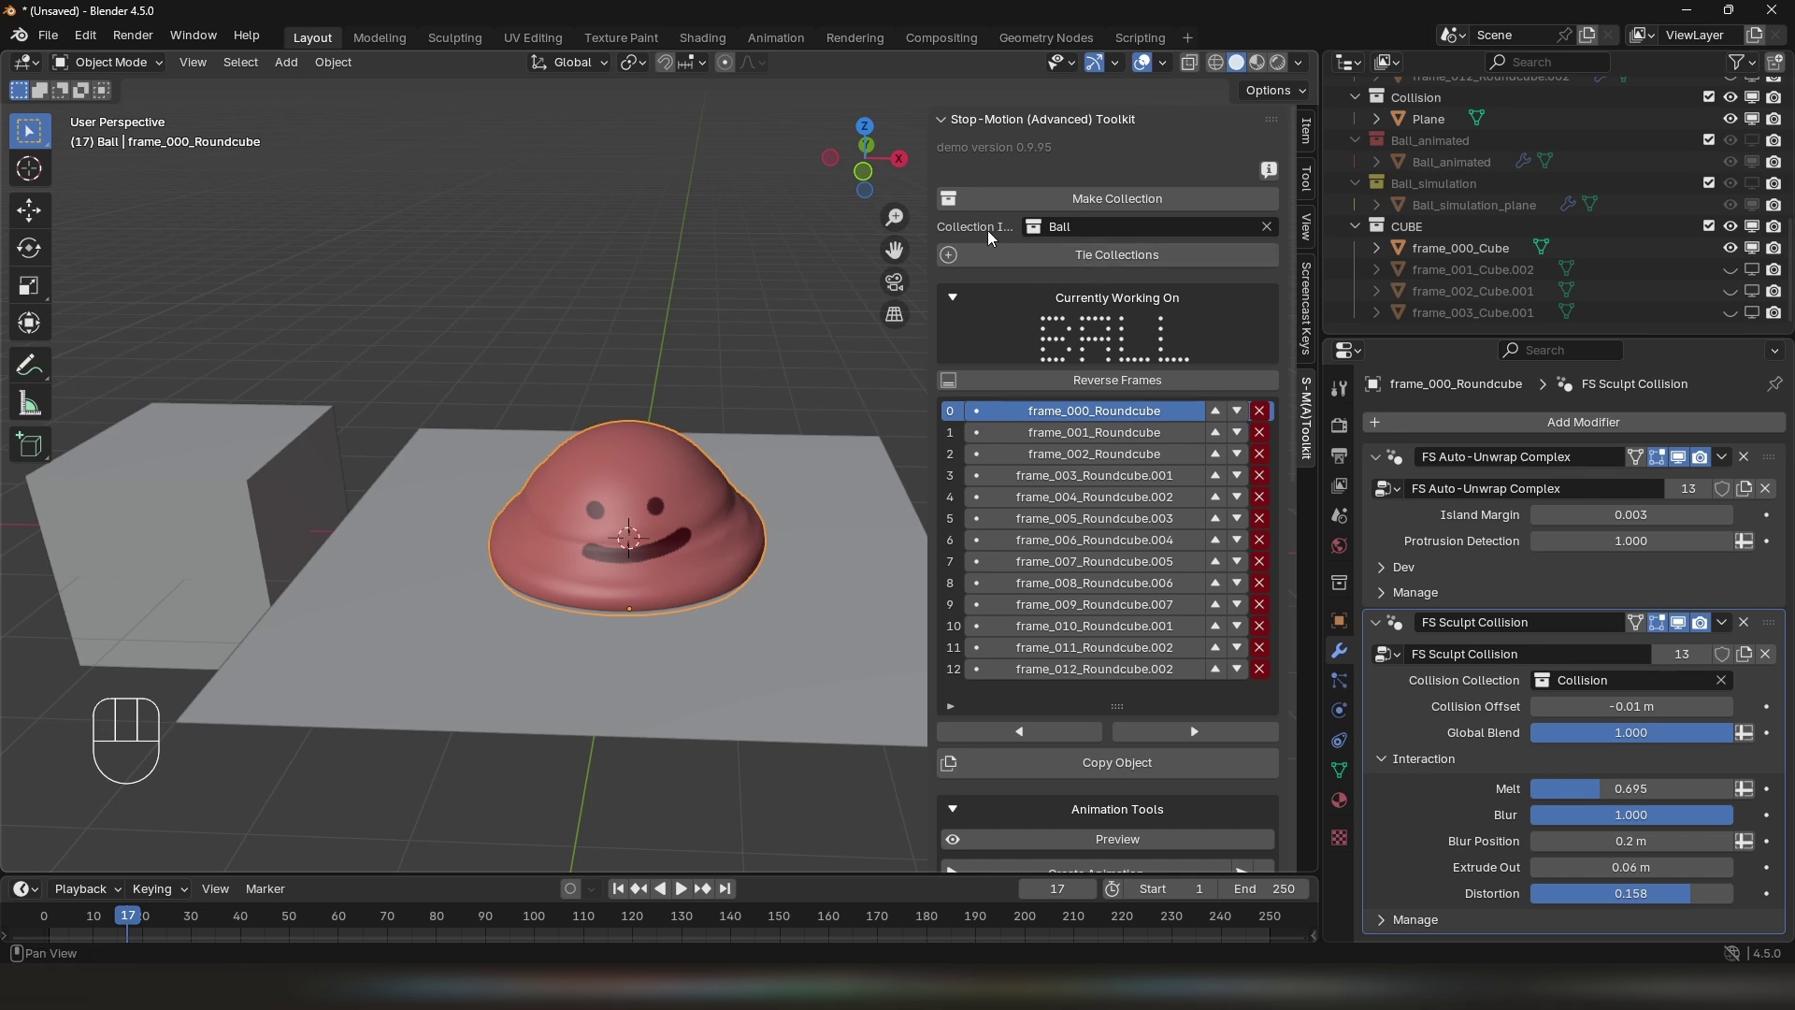
Tie the CUBE collection to Ball and step through frames showing each matching cube, ending on frame_001
{"action": "left_click_drag", "start_coordinate": [1064, 265], "coordinate": [1062, 497]}
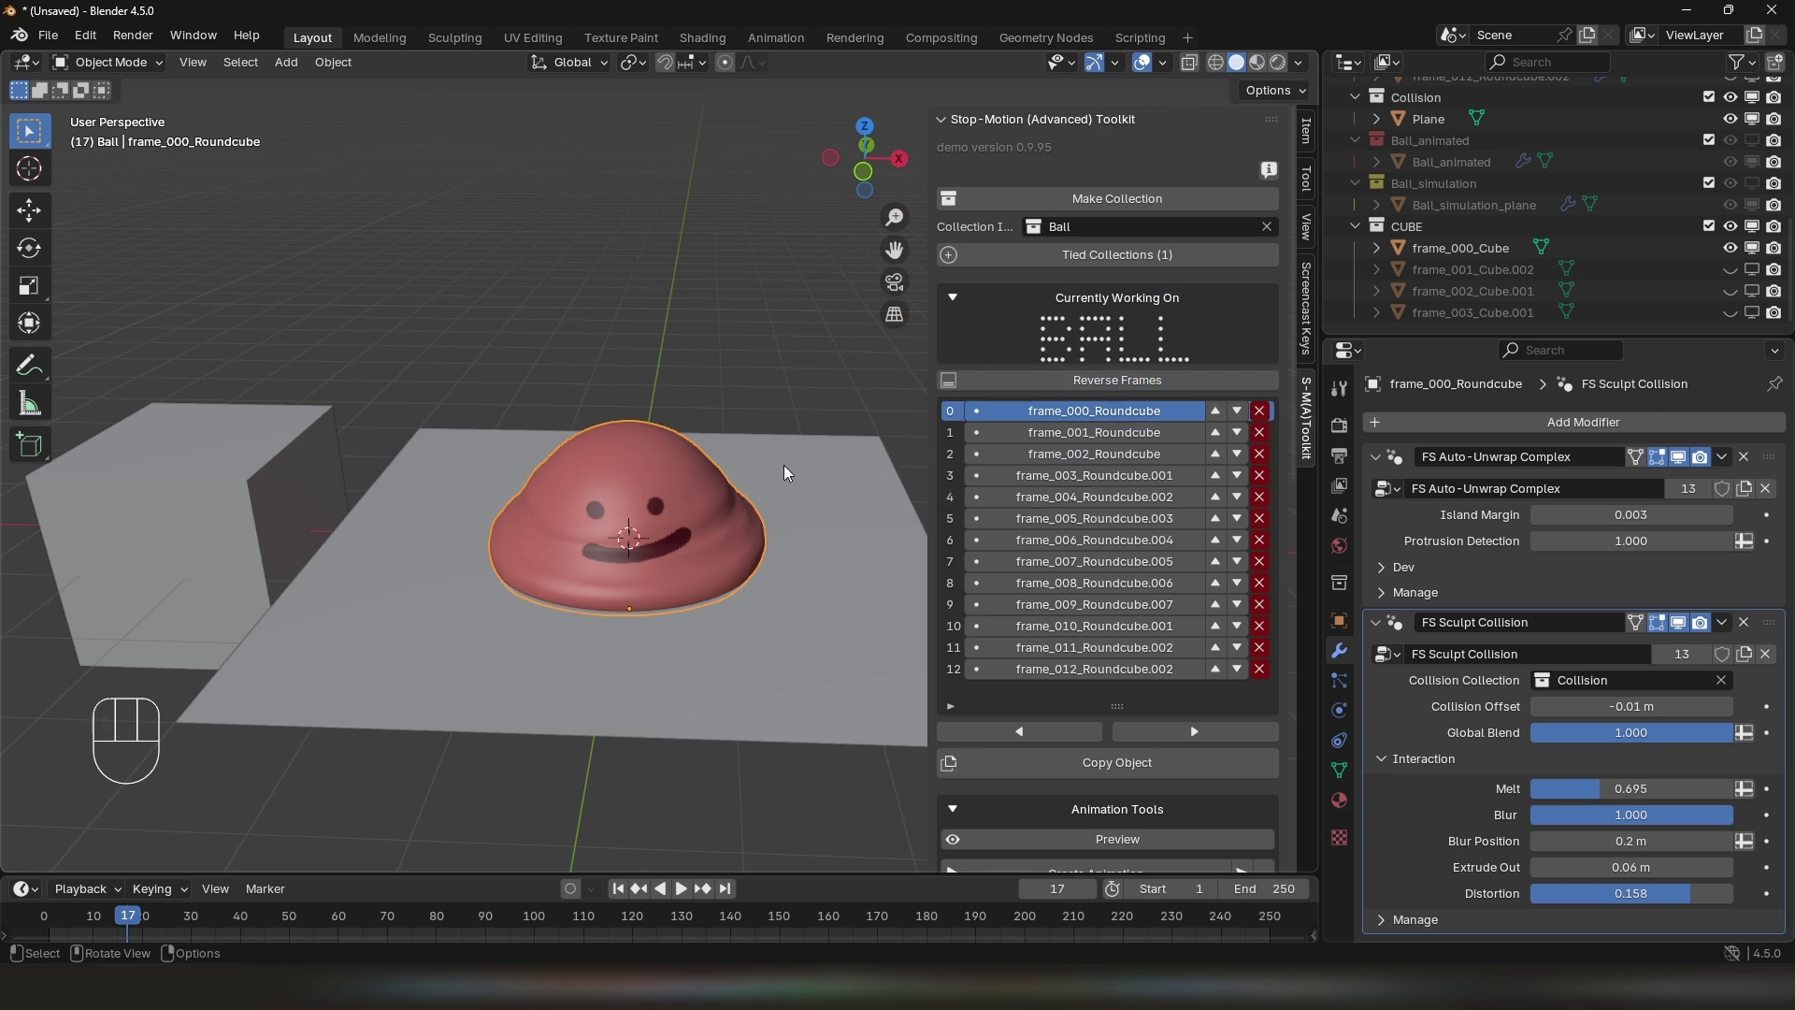
{"action": "left_click", "coordinate": [1052, 431]}
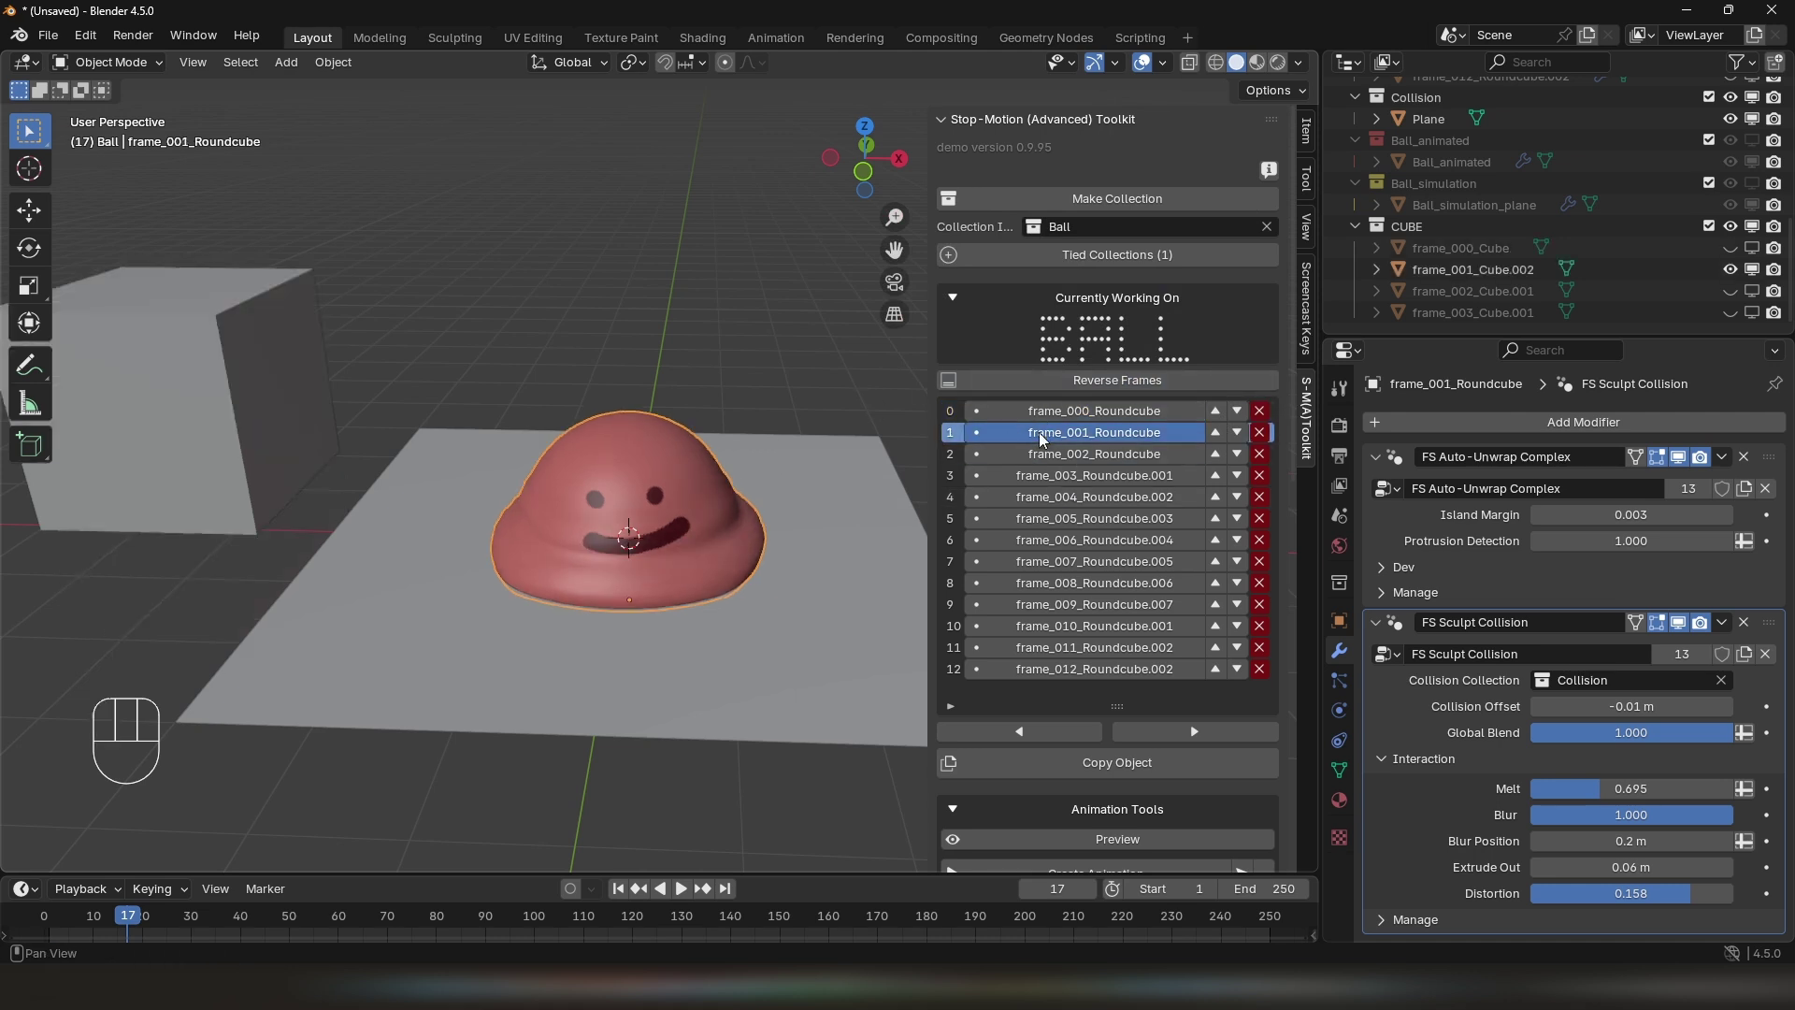
{"action": "left_click", "coordinate": [1038, 462]}
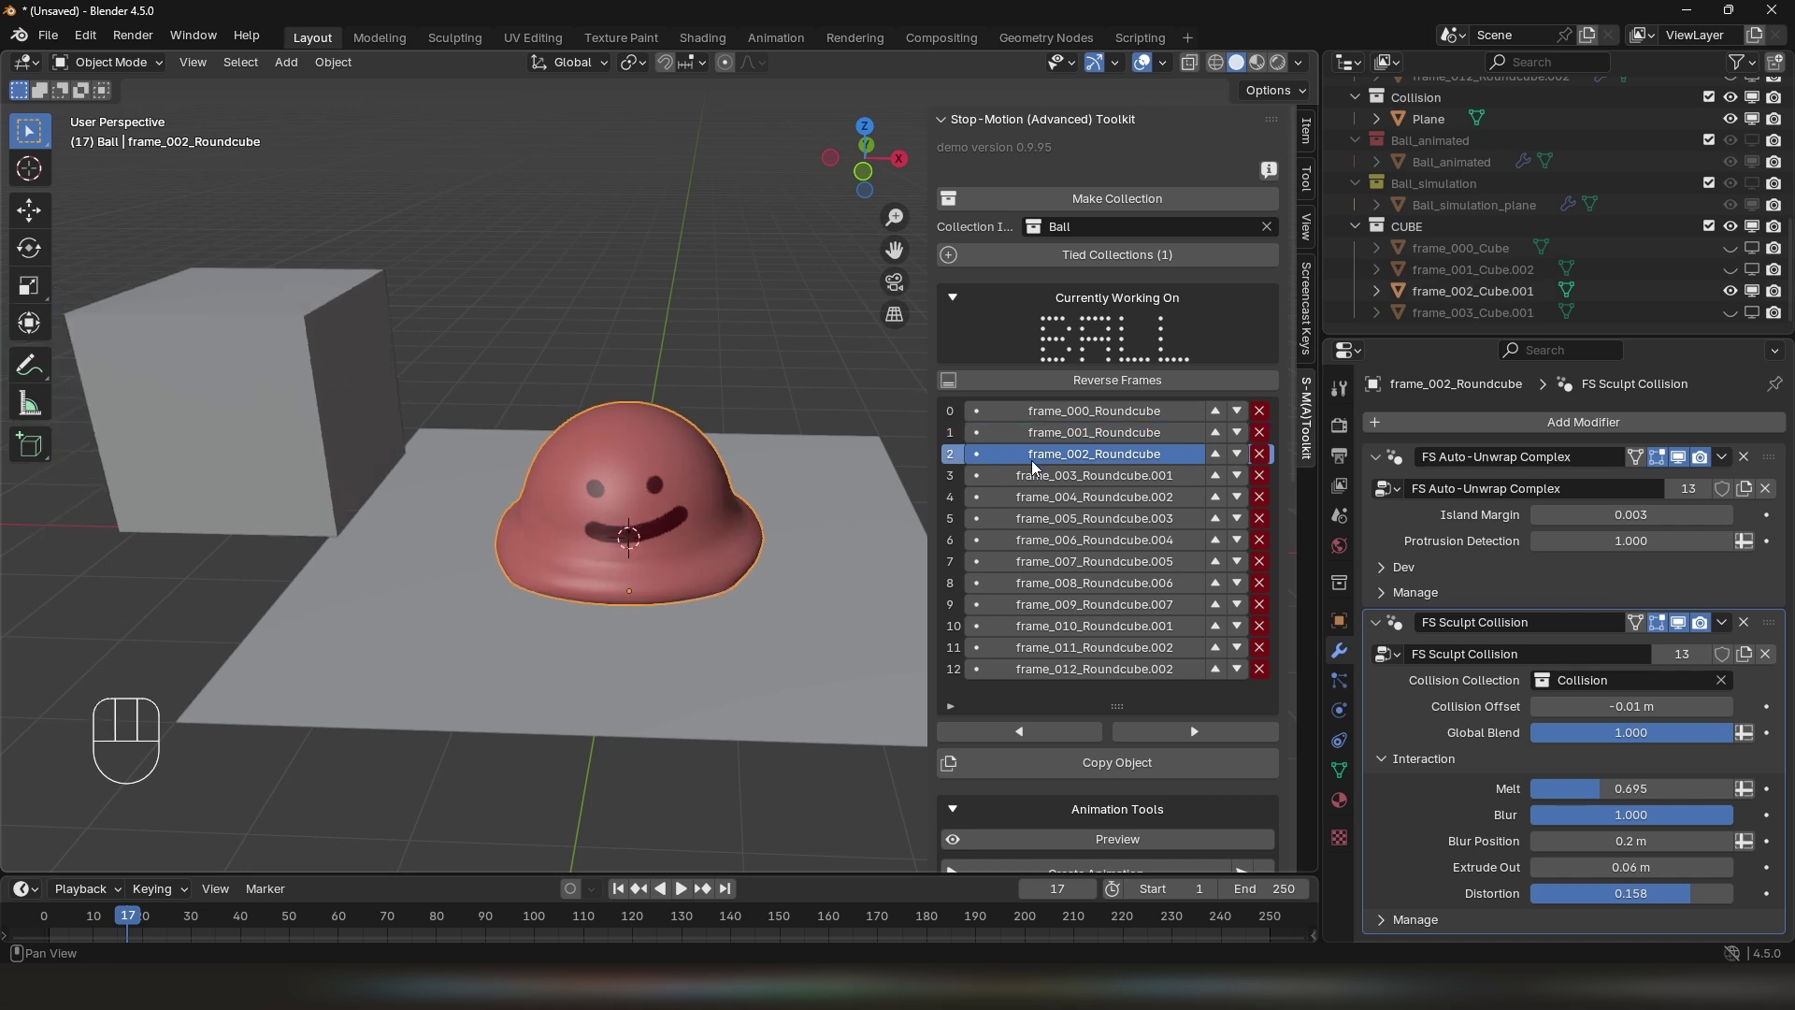
{"action": "left_click", "coordinate": [1037, 476]}
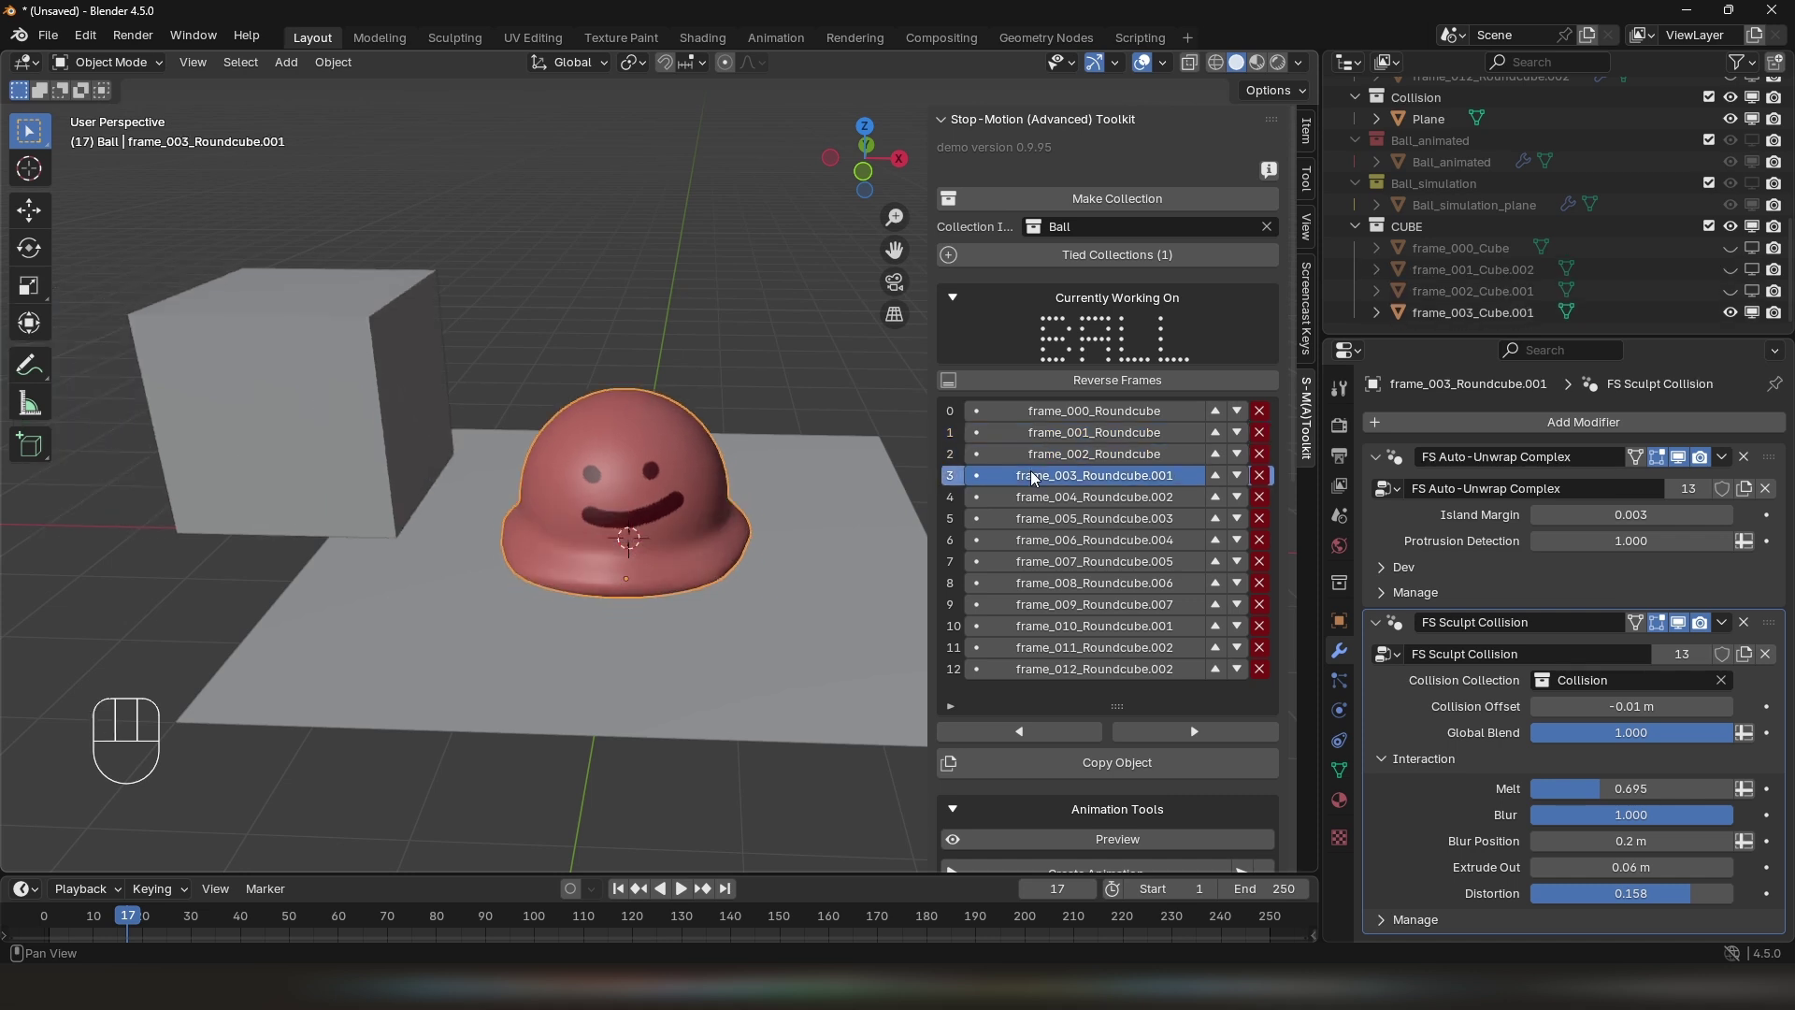
{"action": "left_click", "coordinate": [1037, 461]}
{"action": "left_click", "coordinate": [1037, 439]}
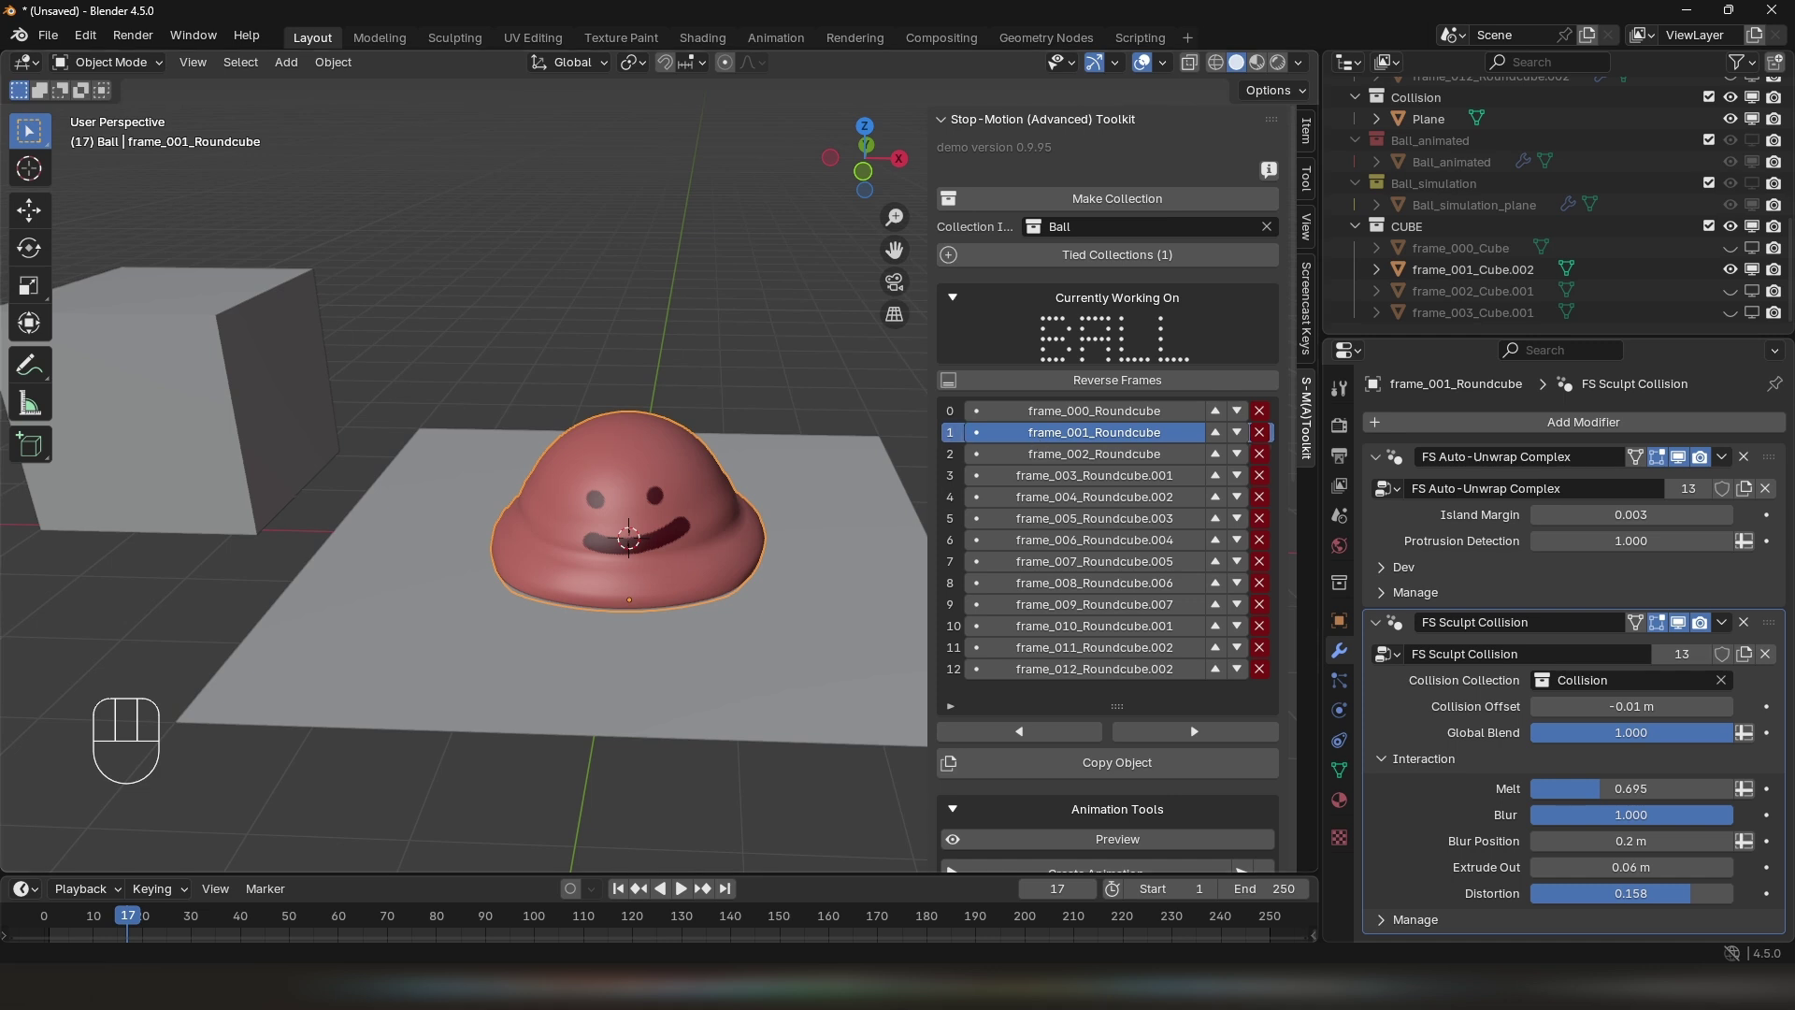
{"action": "key", "text": "space"}
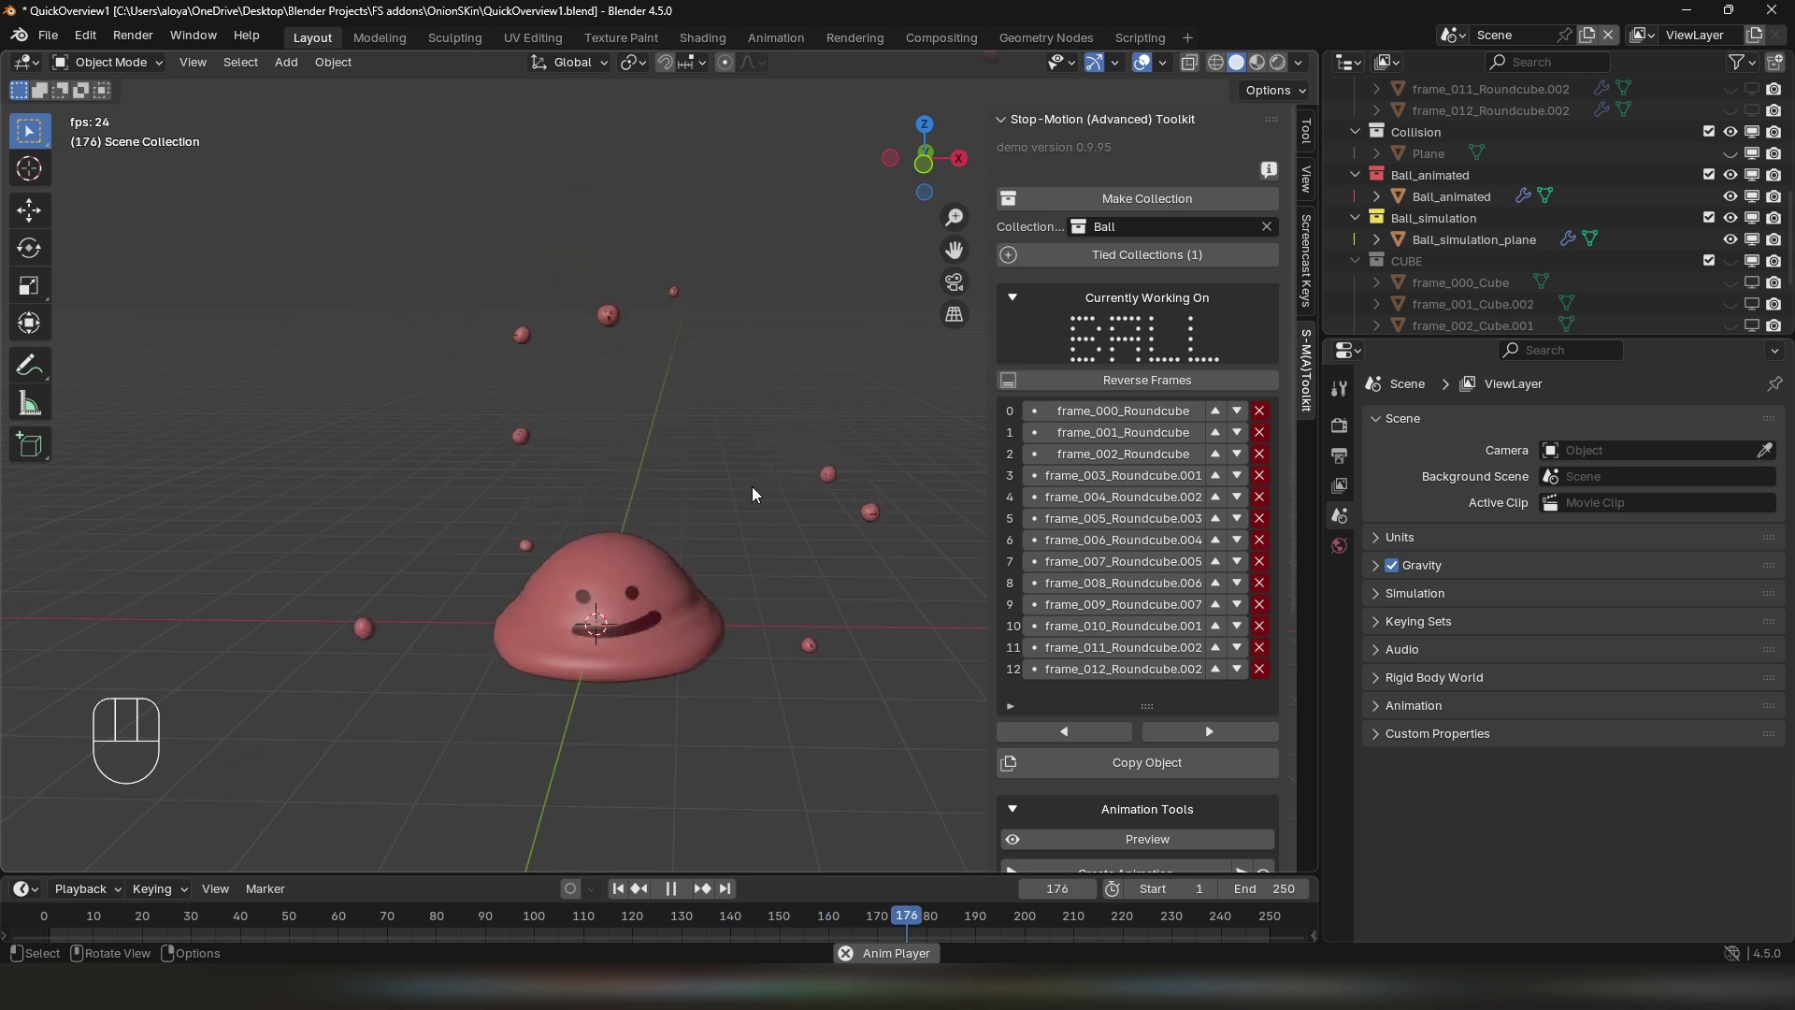
{"action": "left_click", "coordinate": [758, 493]}
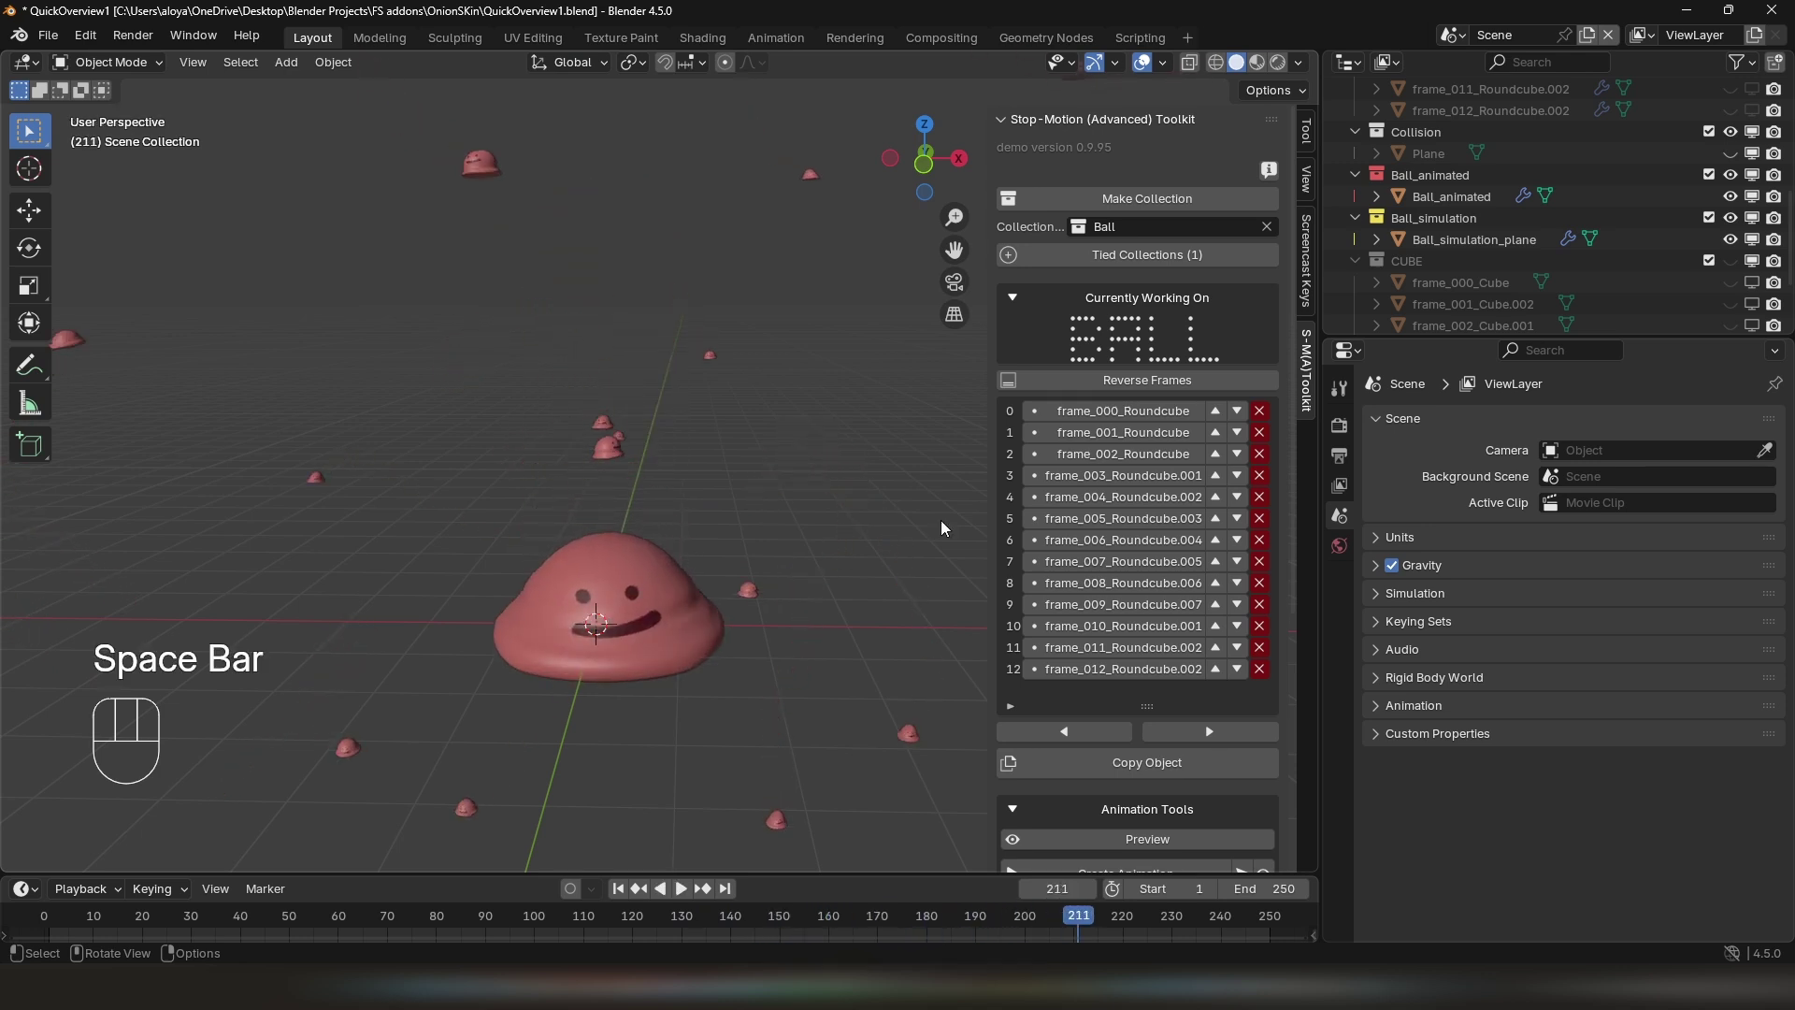